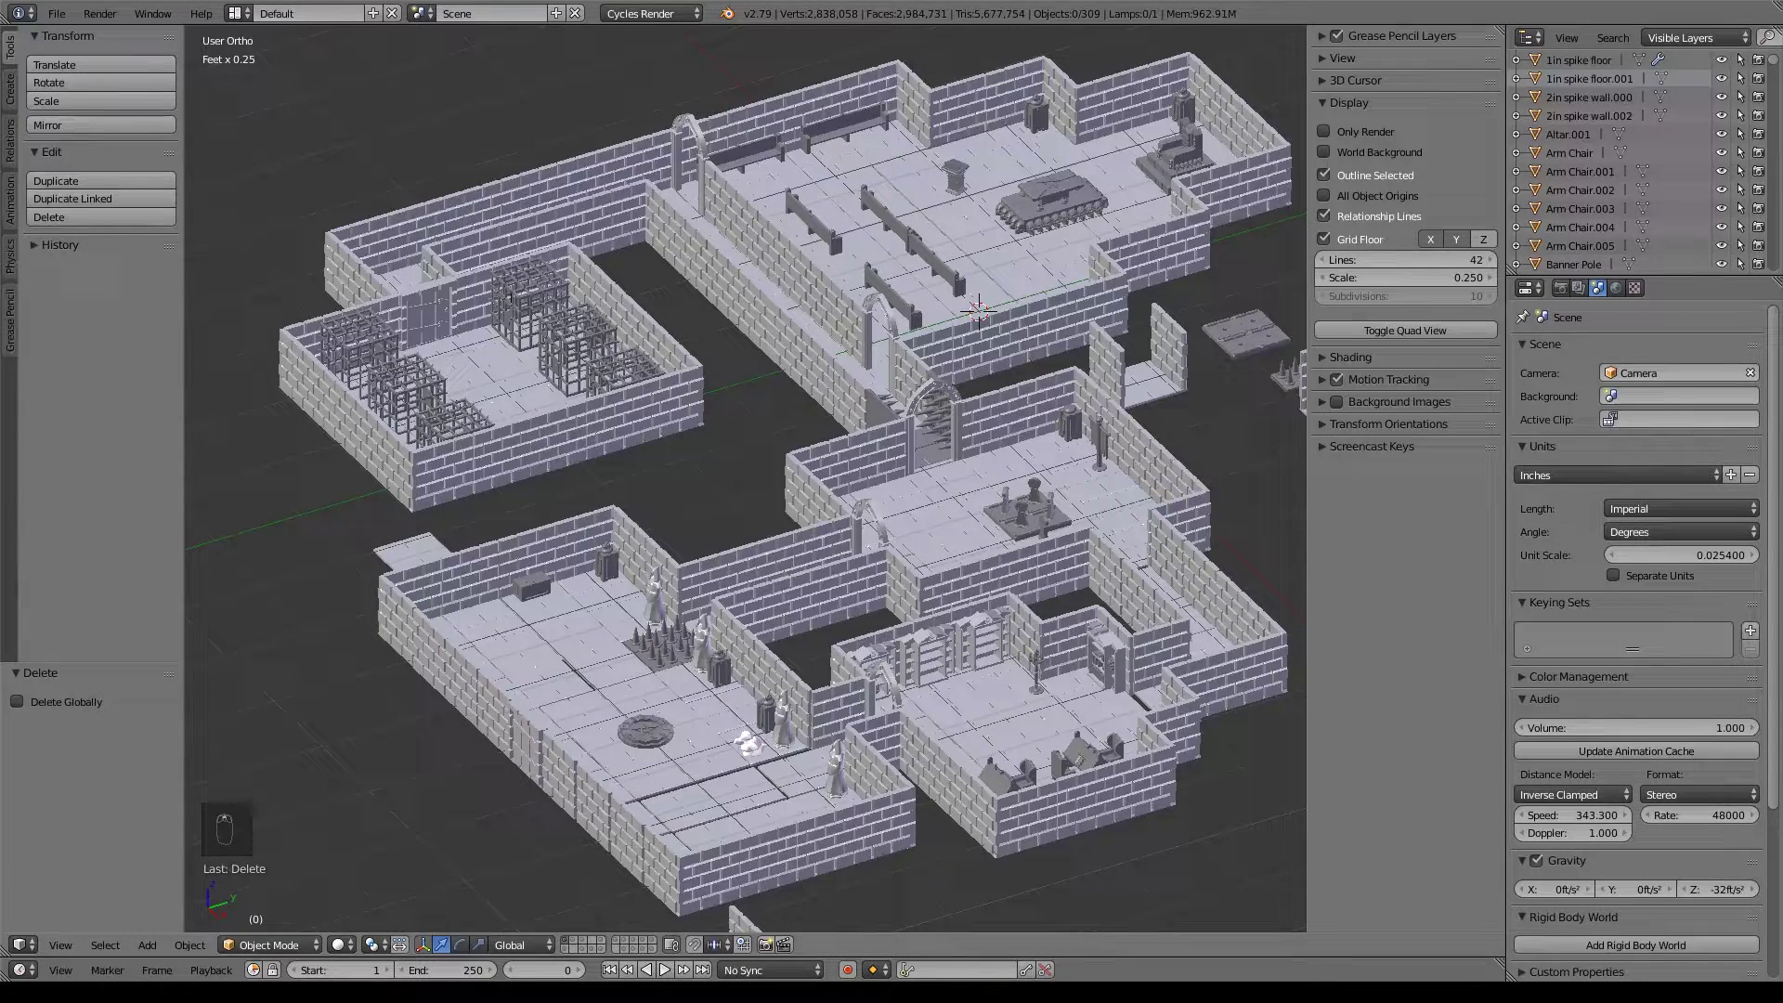
# Leave the dungeon view and bring the lone 2x2 castle floor tile into view on its layer.
pyautogui.moveTo(1037, 636); pyautogui.dragTo(1453, 666)
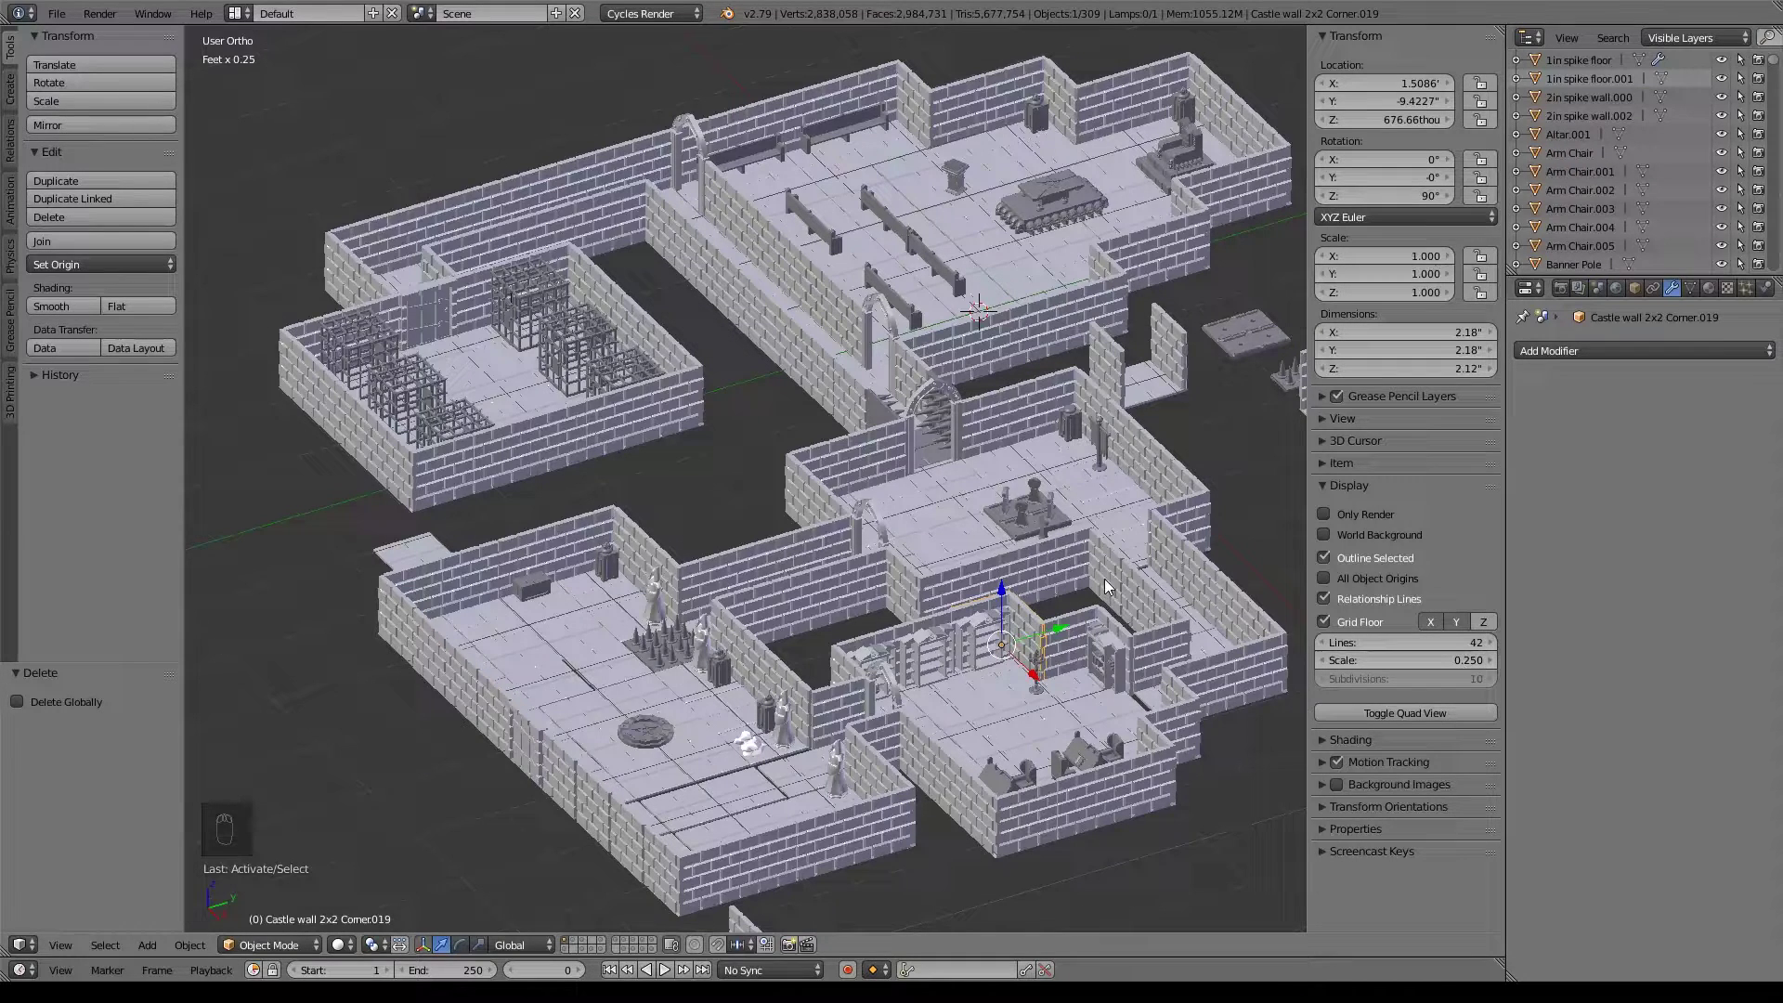
pyautogui.moveTo(1607, 300); pyautogui.dragTo(992, 557)
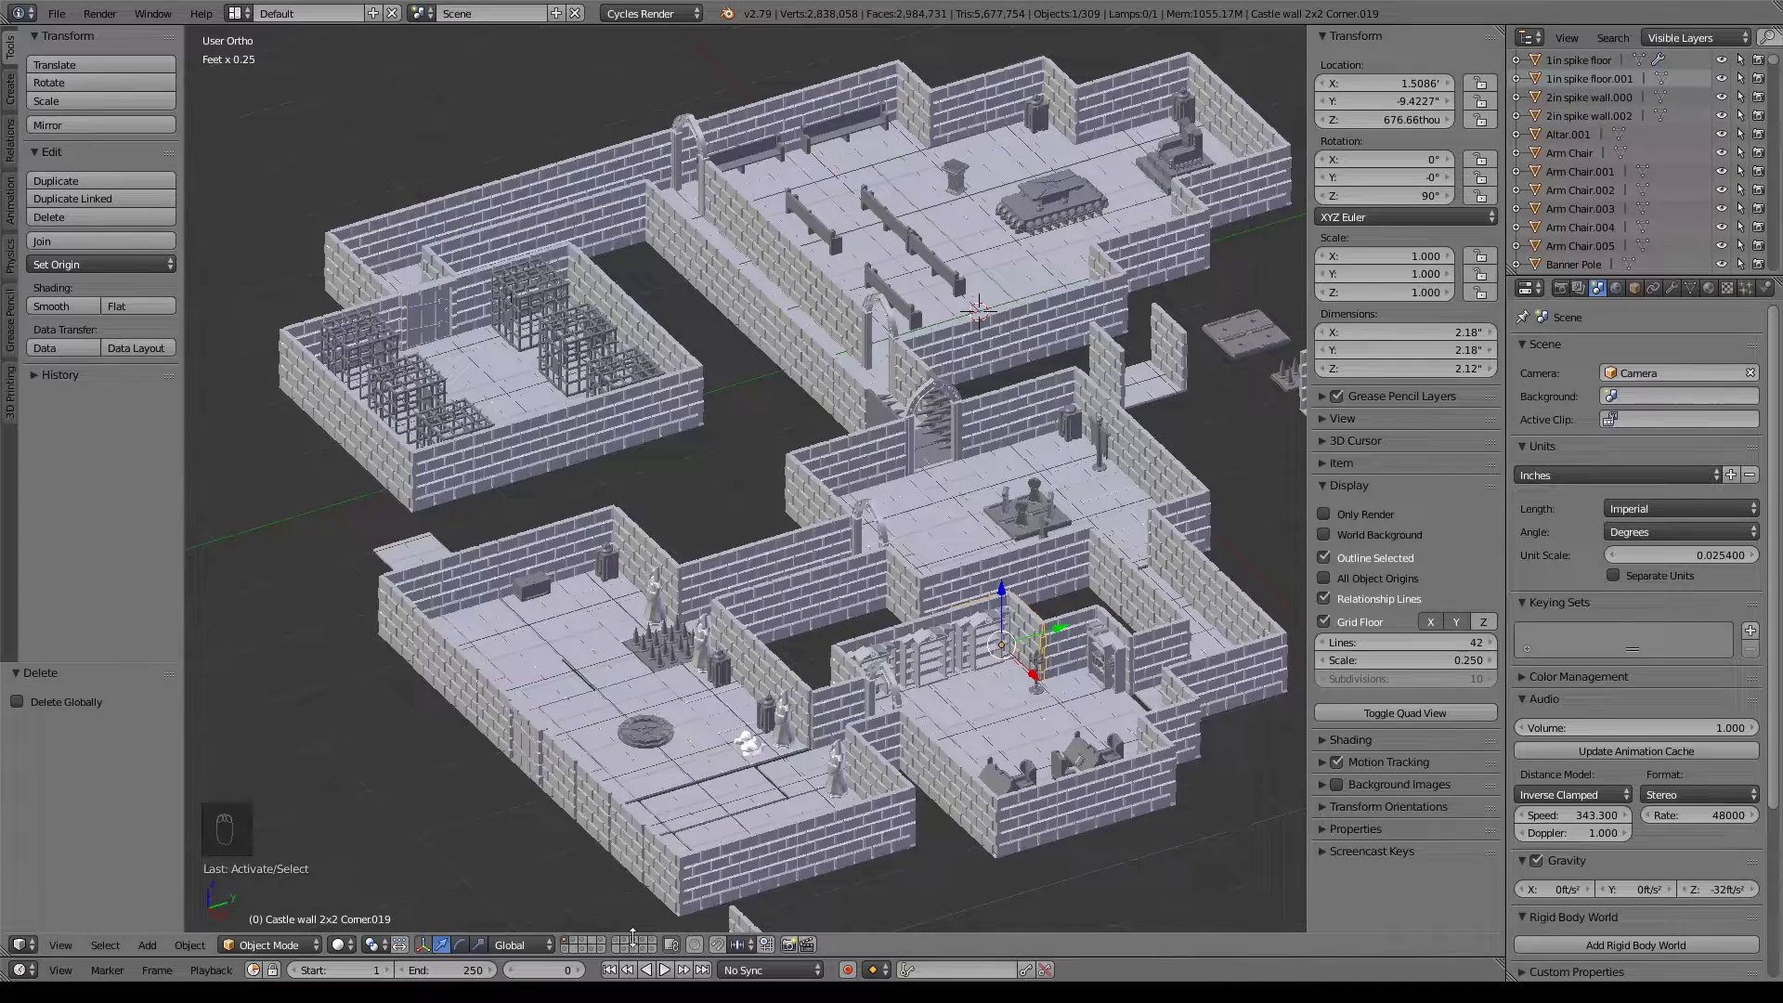
pyautogui.click(640, 951)
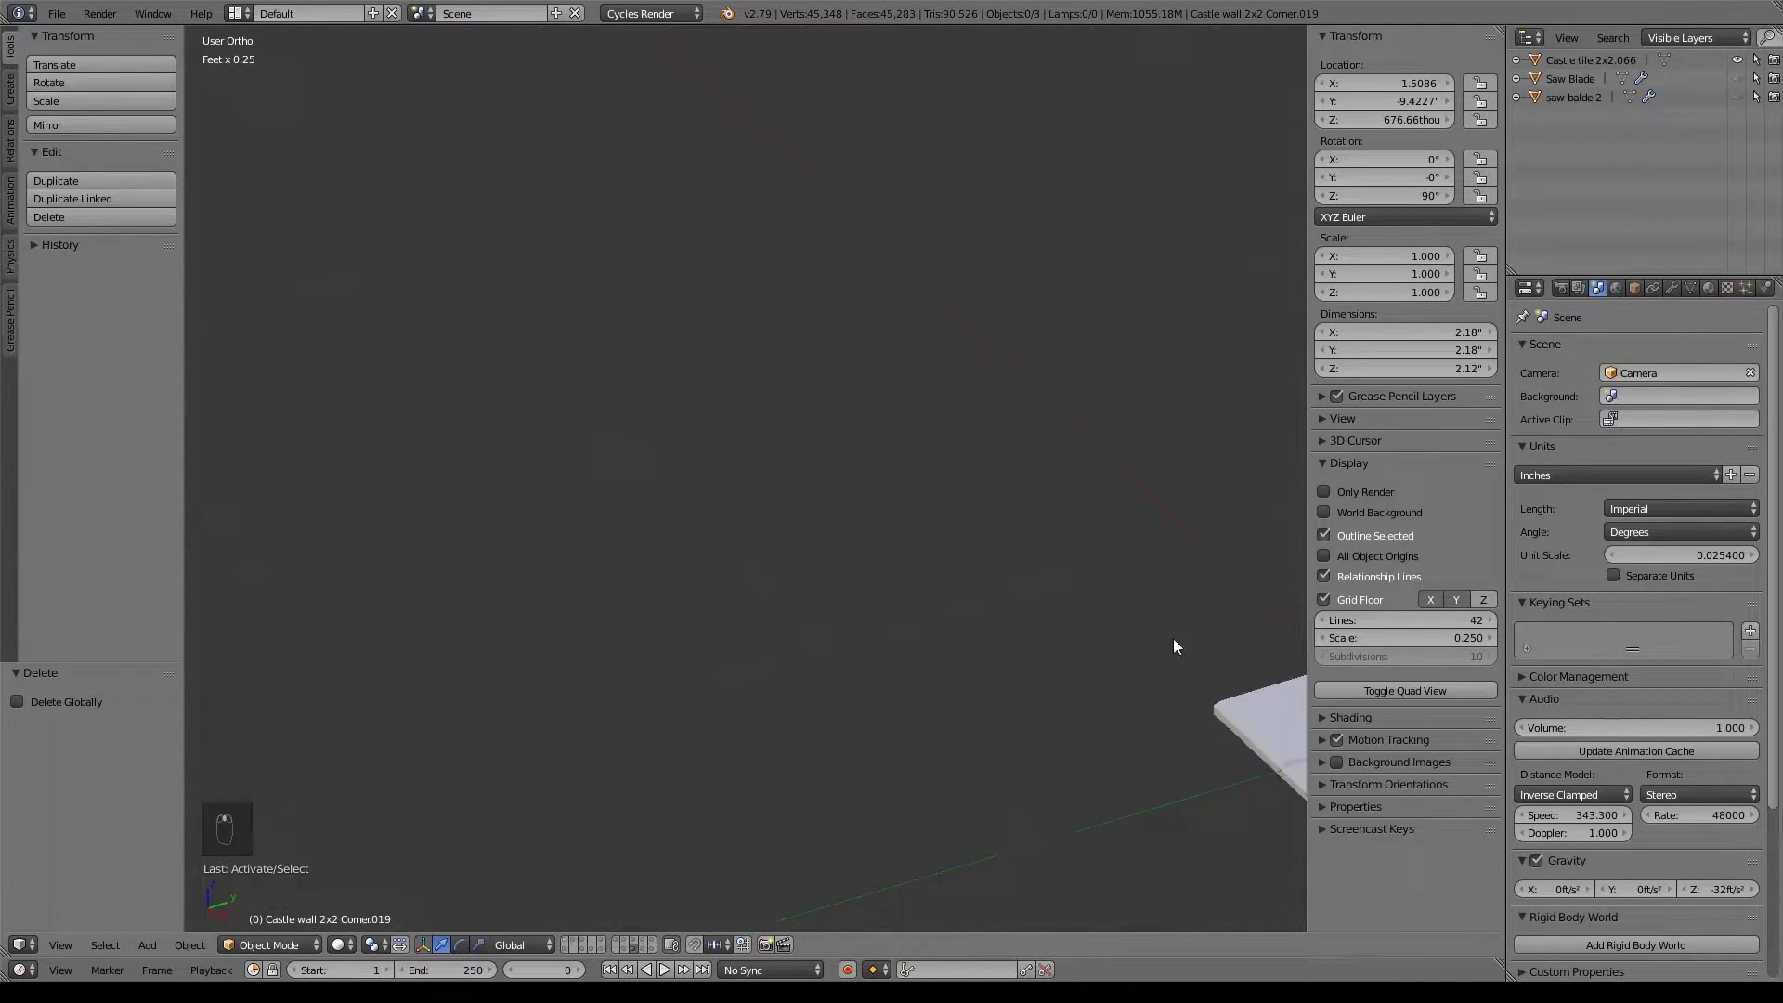
pyautogui.moveTo(949, 455); pyautogui.dragTo(1051, 504)
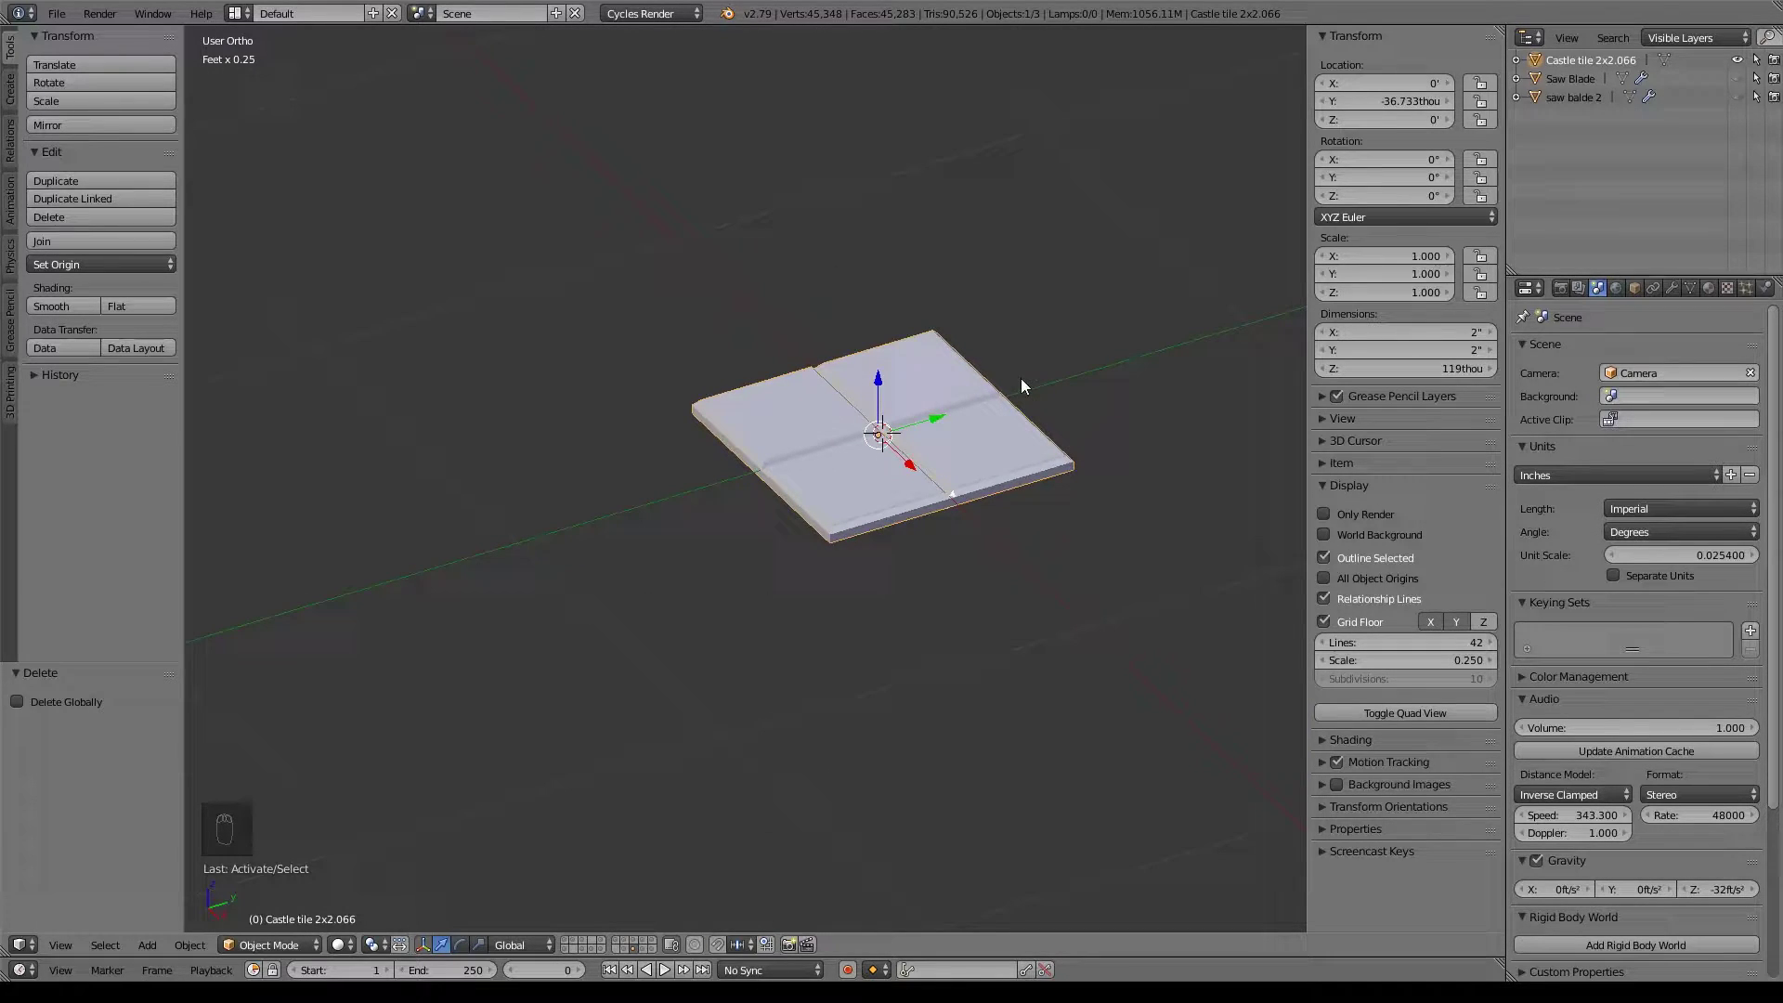
# Duplicate the floor tile, send the copy to another layer, then undo it away again.
pyautogui.press('shift+d')
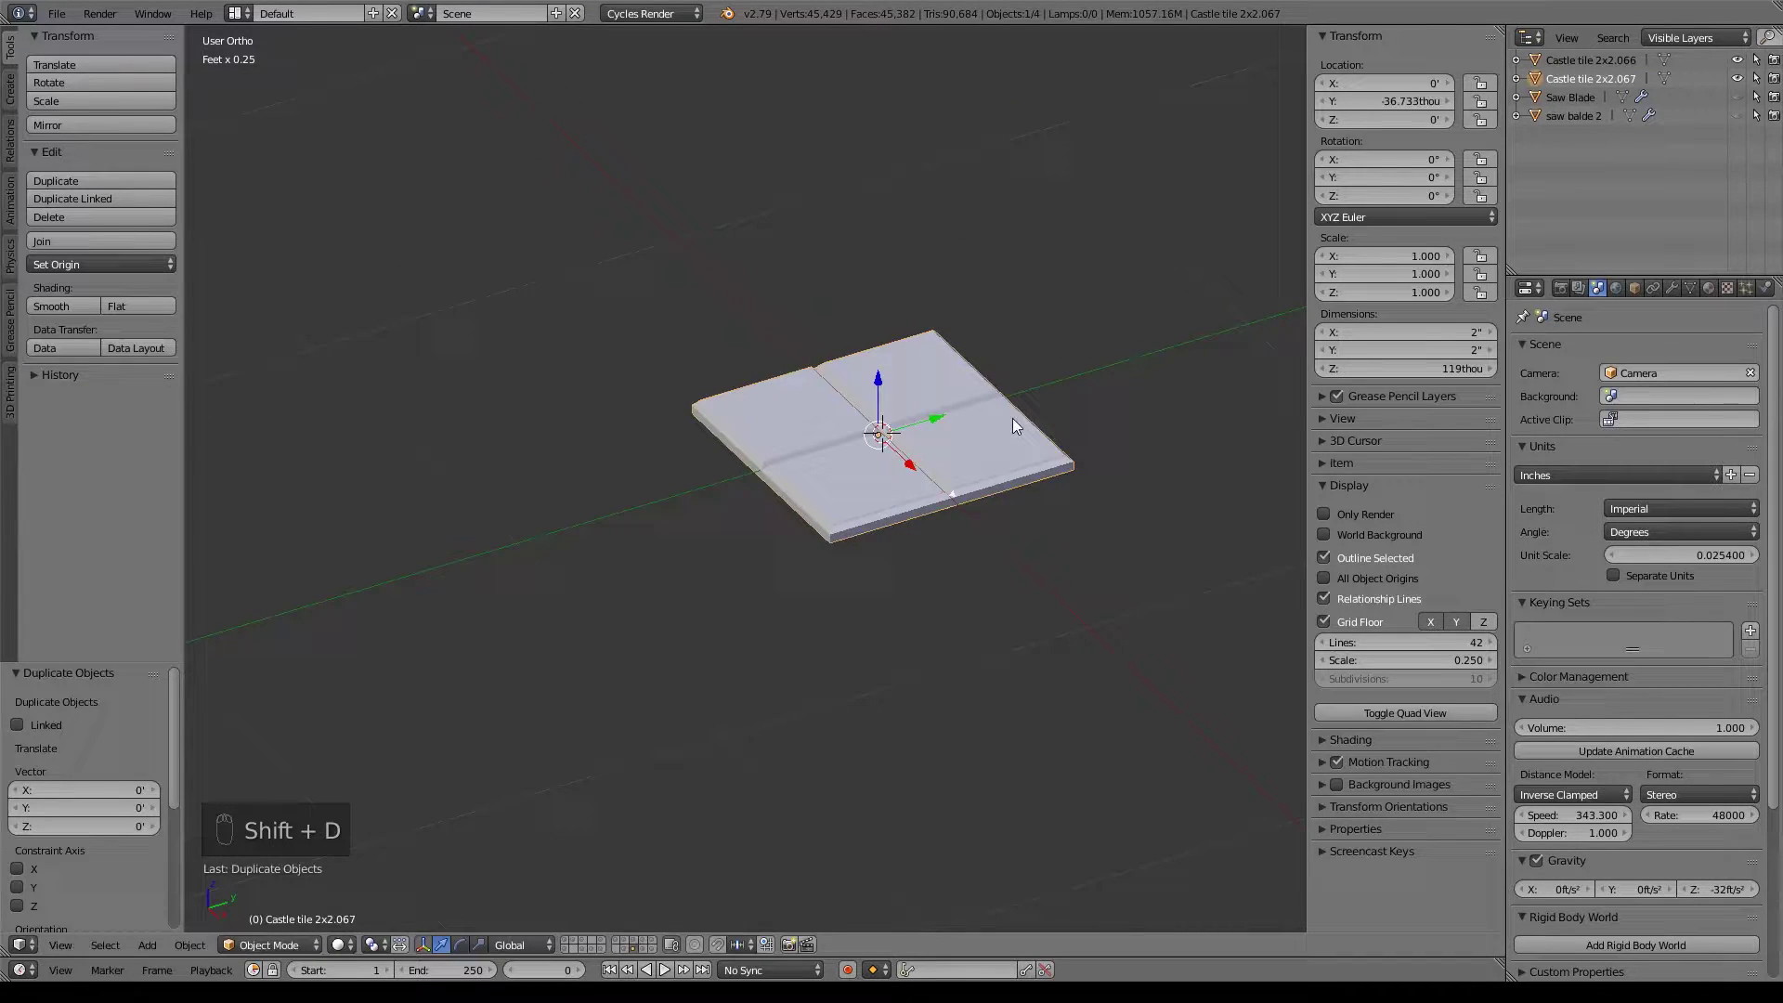
pyautogui.press('m')
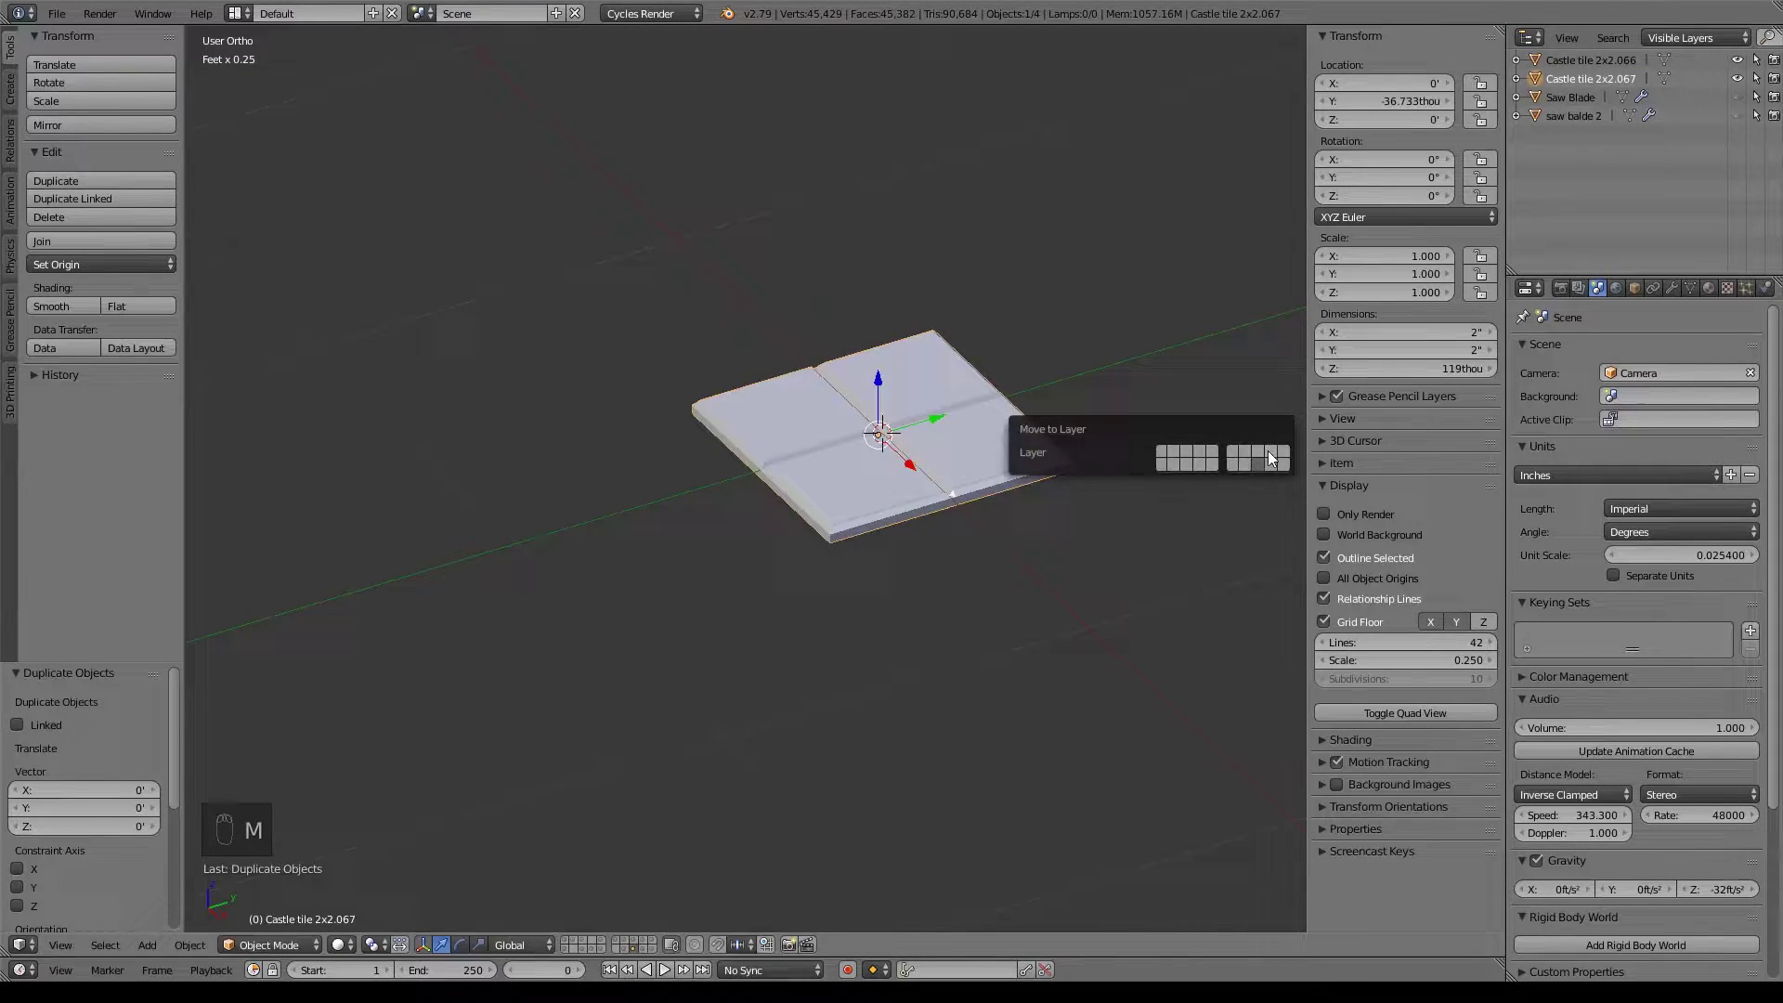
pyautogui.moveTo(875, 537); pyautogui.dragTo(909, 528)
pyautogui.press('ctrl+z')
pyautogui.press('ctrl+z')
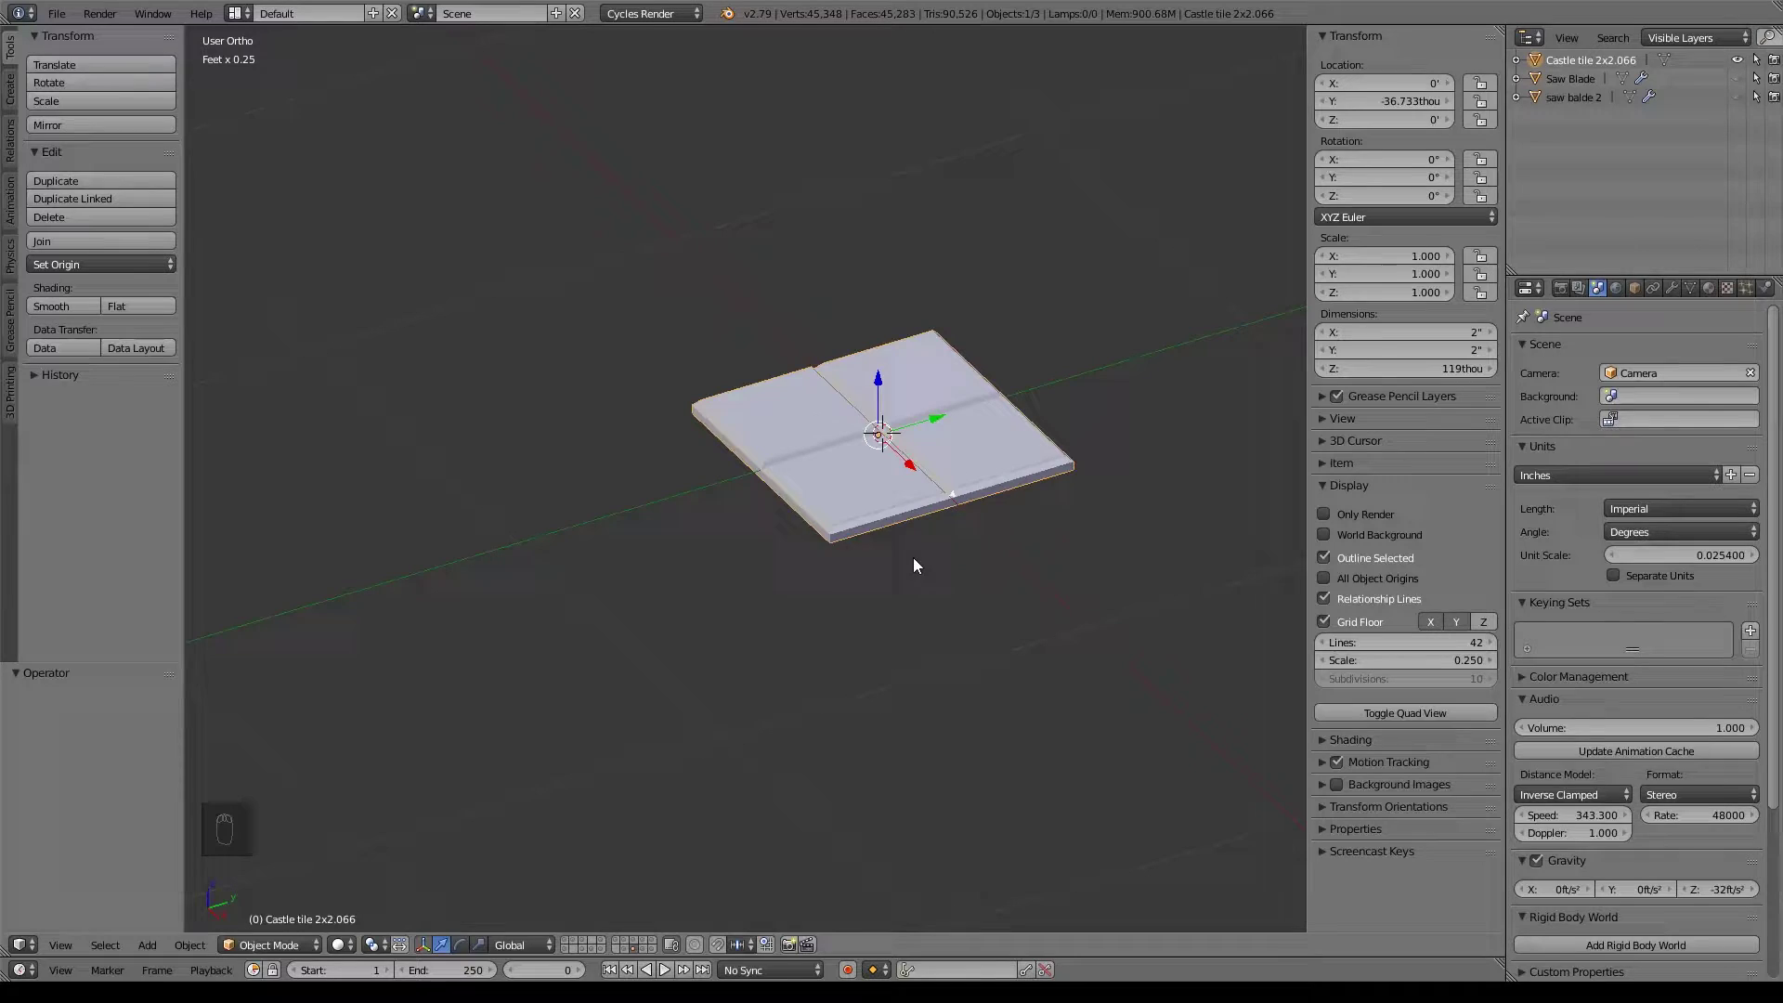
# Add a circle with 12 vertices around the tile's centre.
pyautogui.press('shift+a')
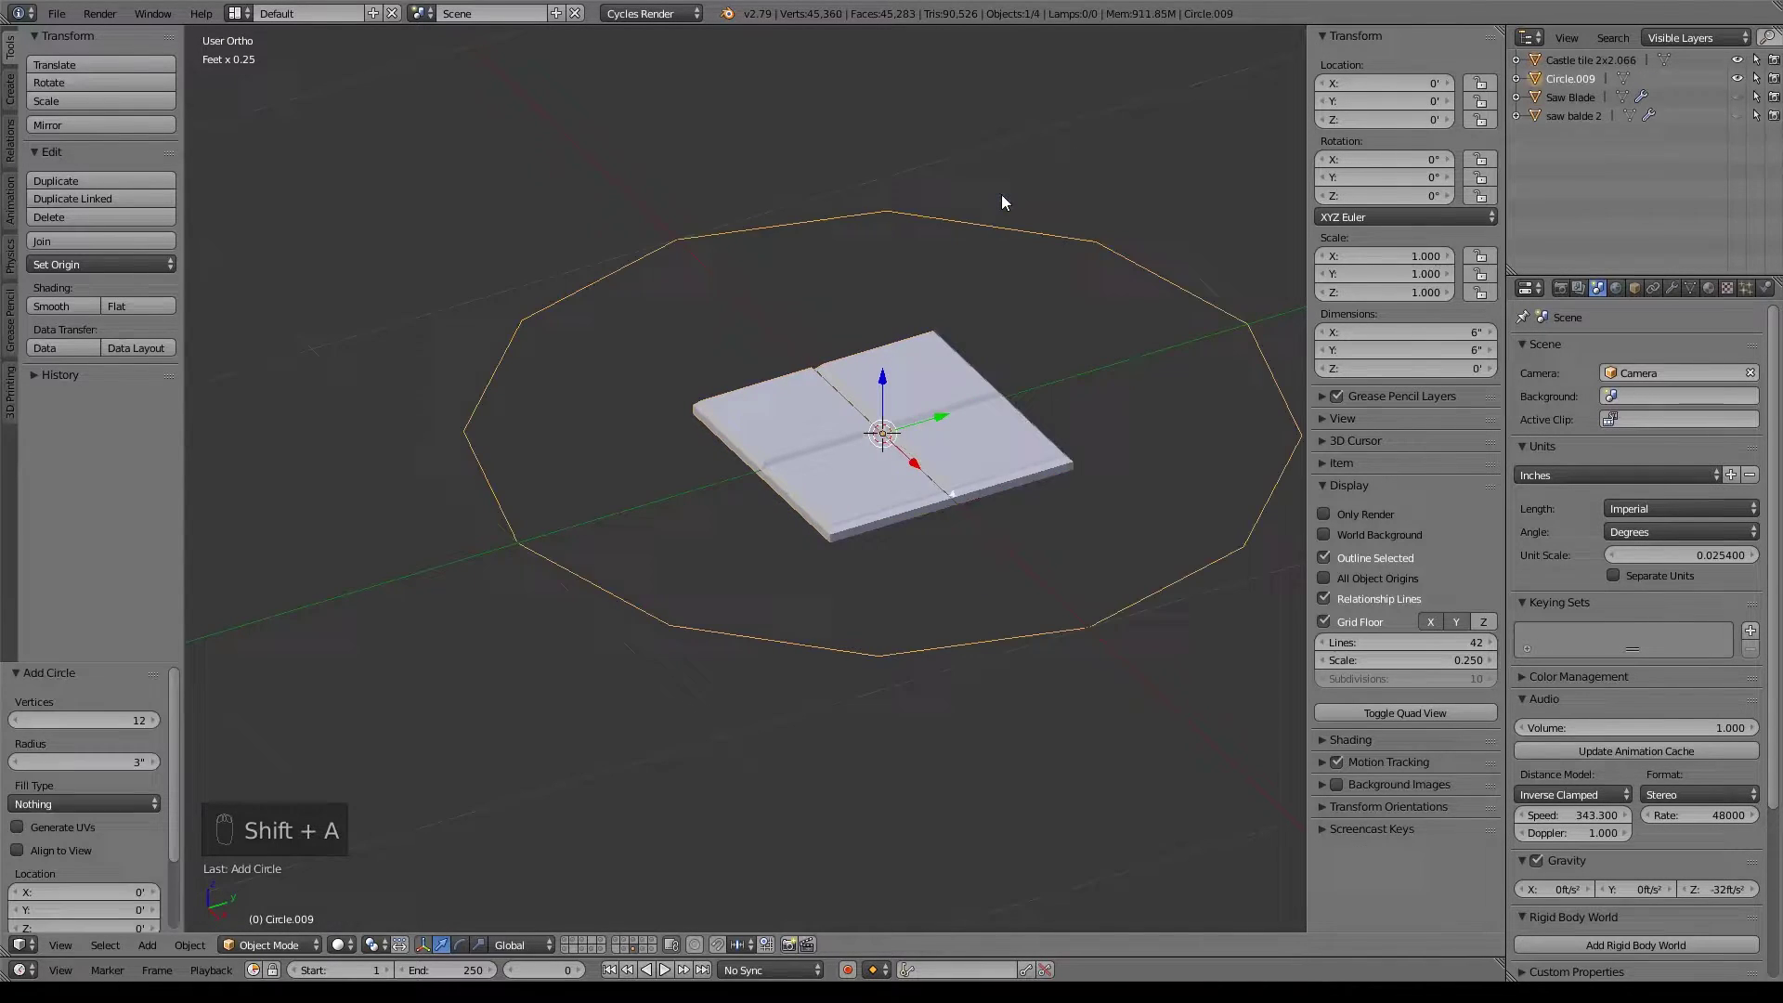
pyautogui.moveTo(1003, 202); pyautogui.dragTo(4, 730)
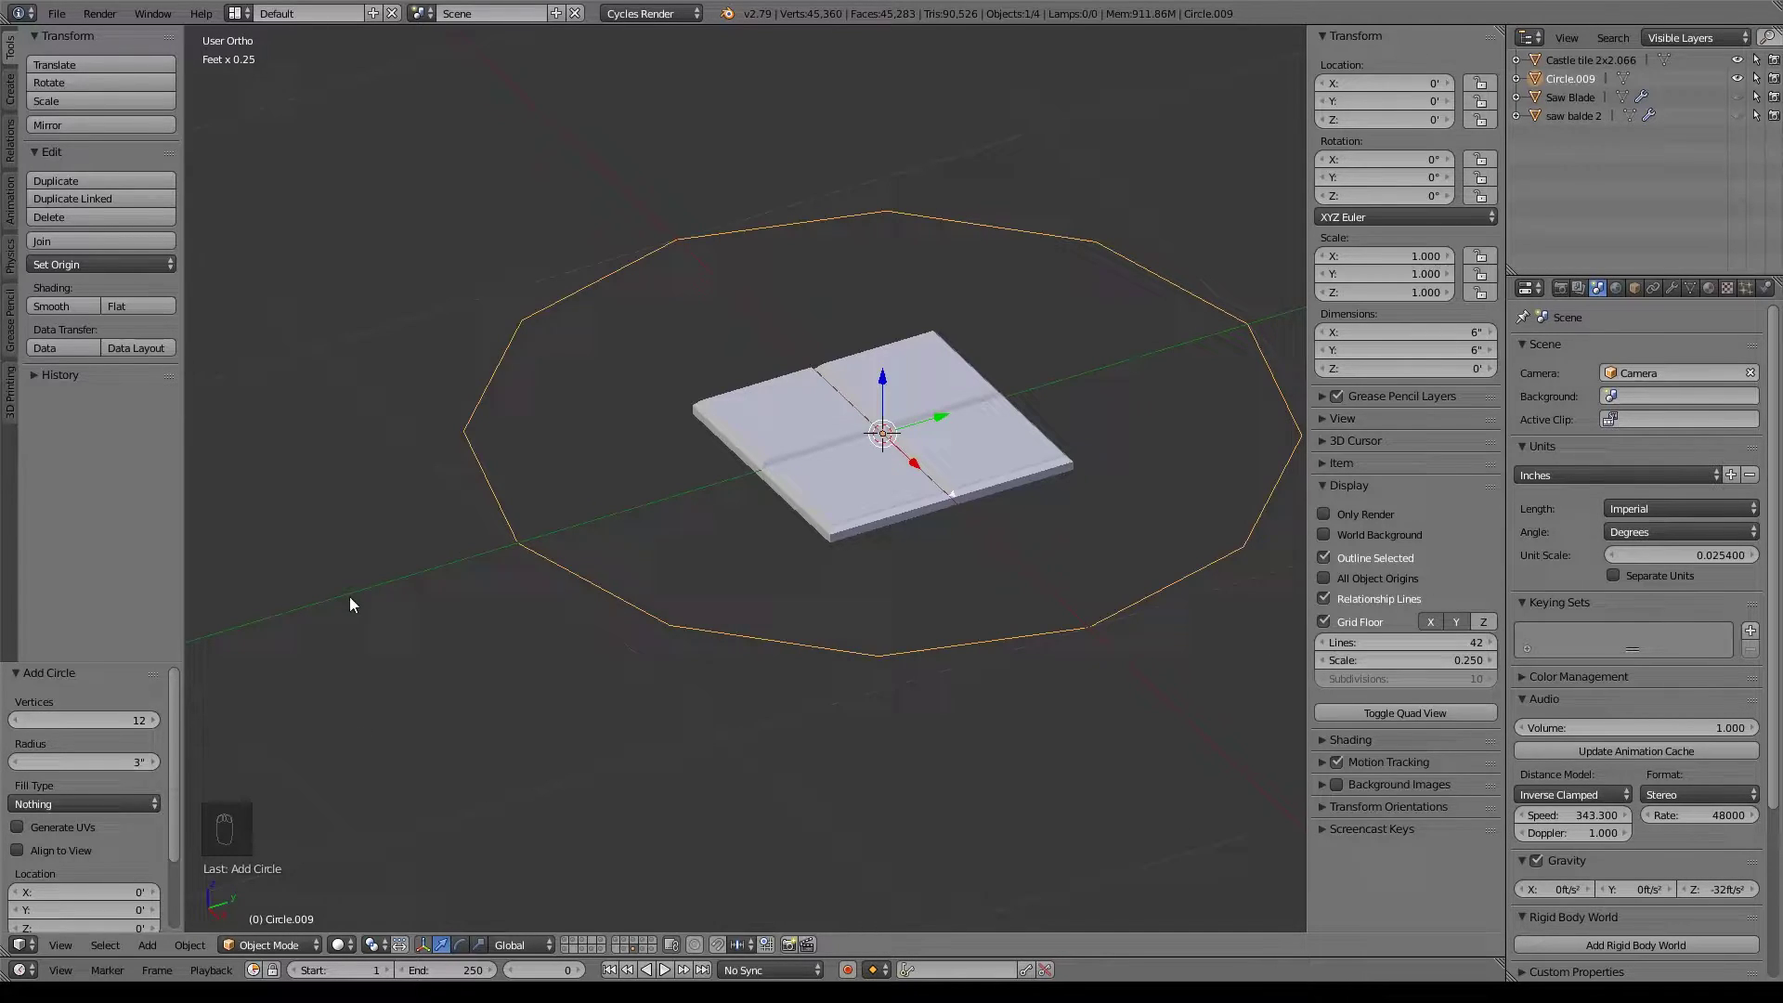
pyautogui.moveTo(354, 692); pyautogui.dragTo(449, 604)
# Stand the circle upright aligned to the Right view and rename it Saw Blade 3.
pyautogui.press('KP_3')
pyautogui.press('KP_Decimal')
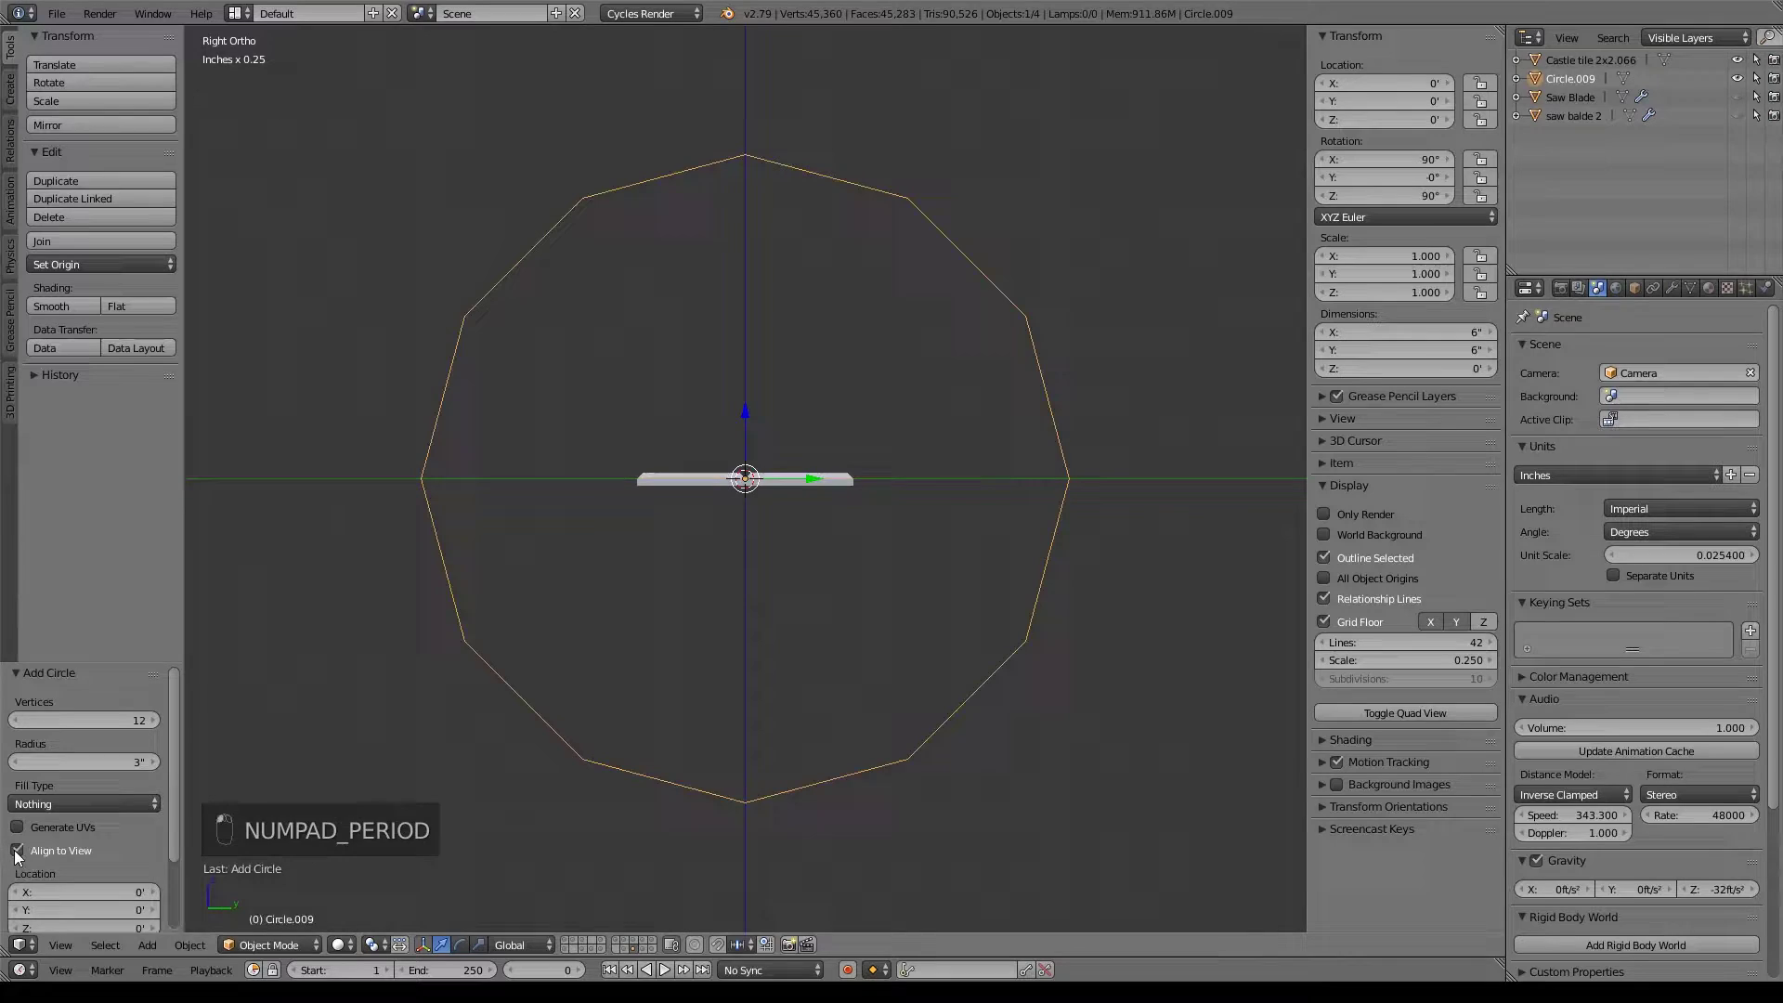
pyautogui.moveTo(722, 630); pyautogui.dragTo(1571, 87)
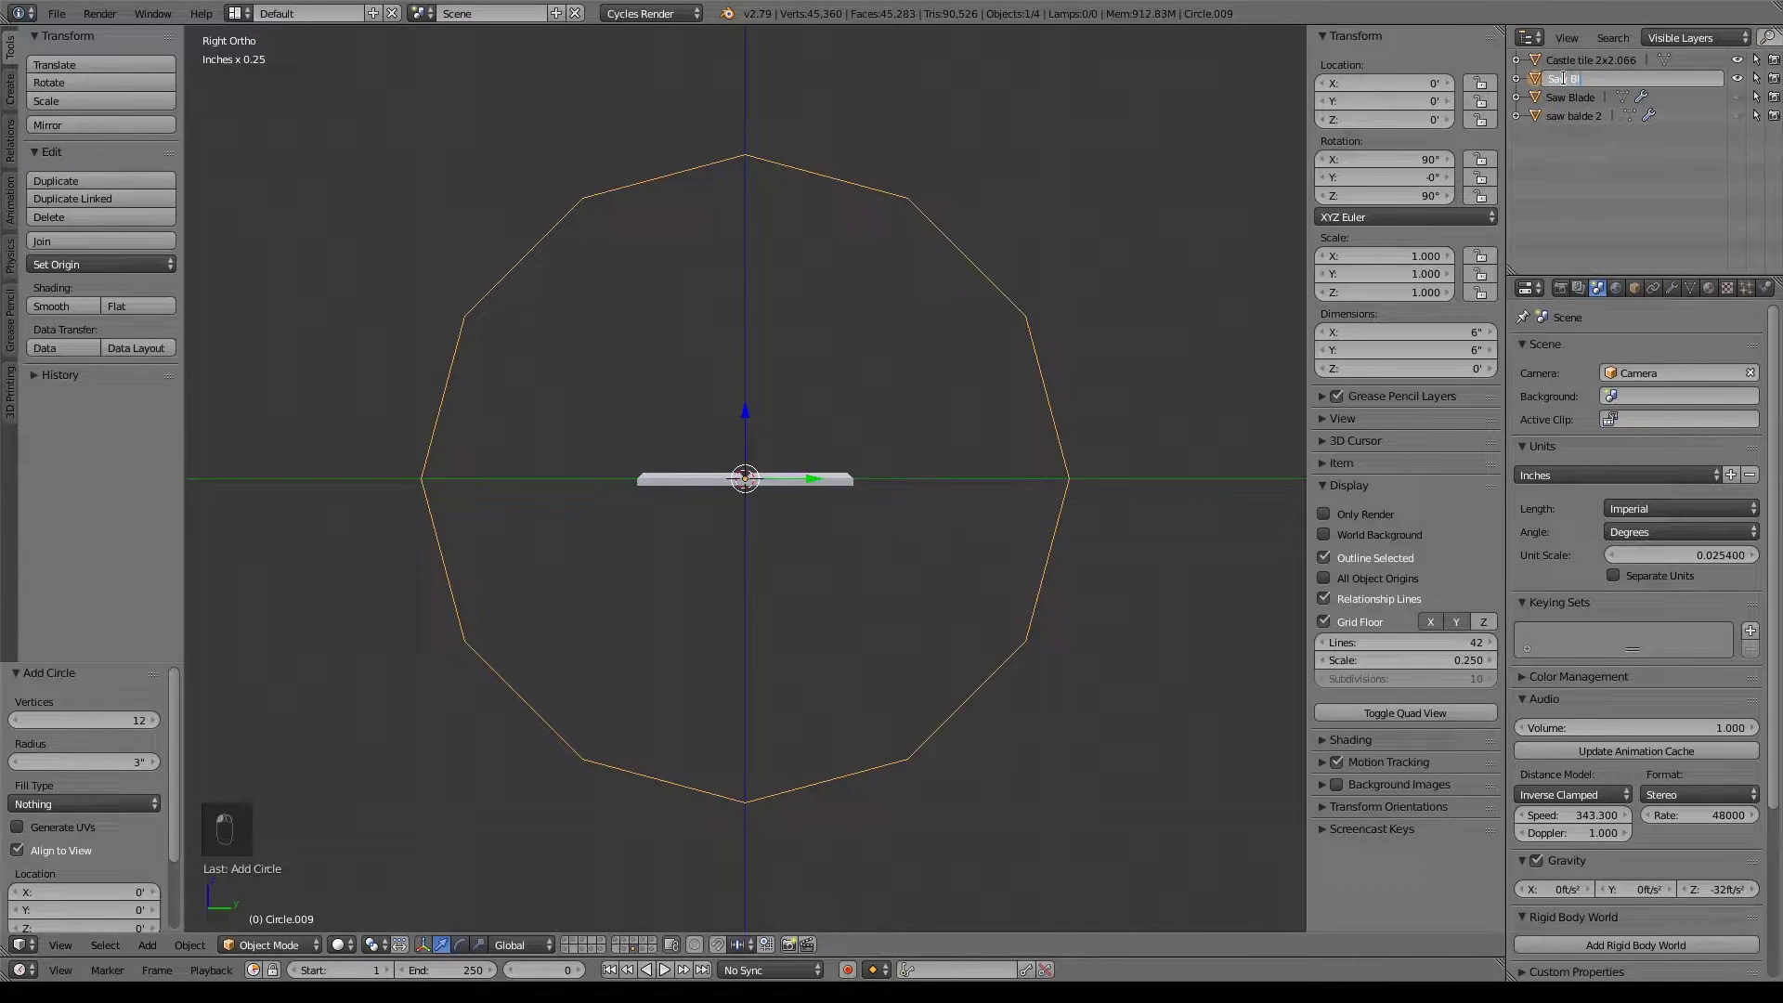
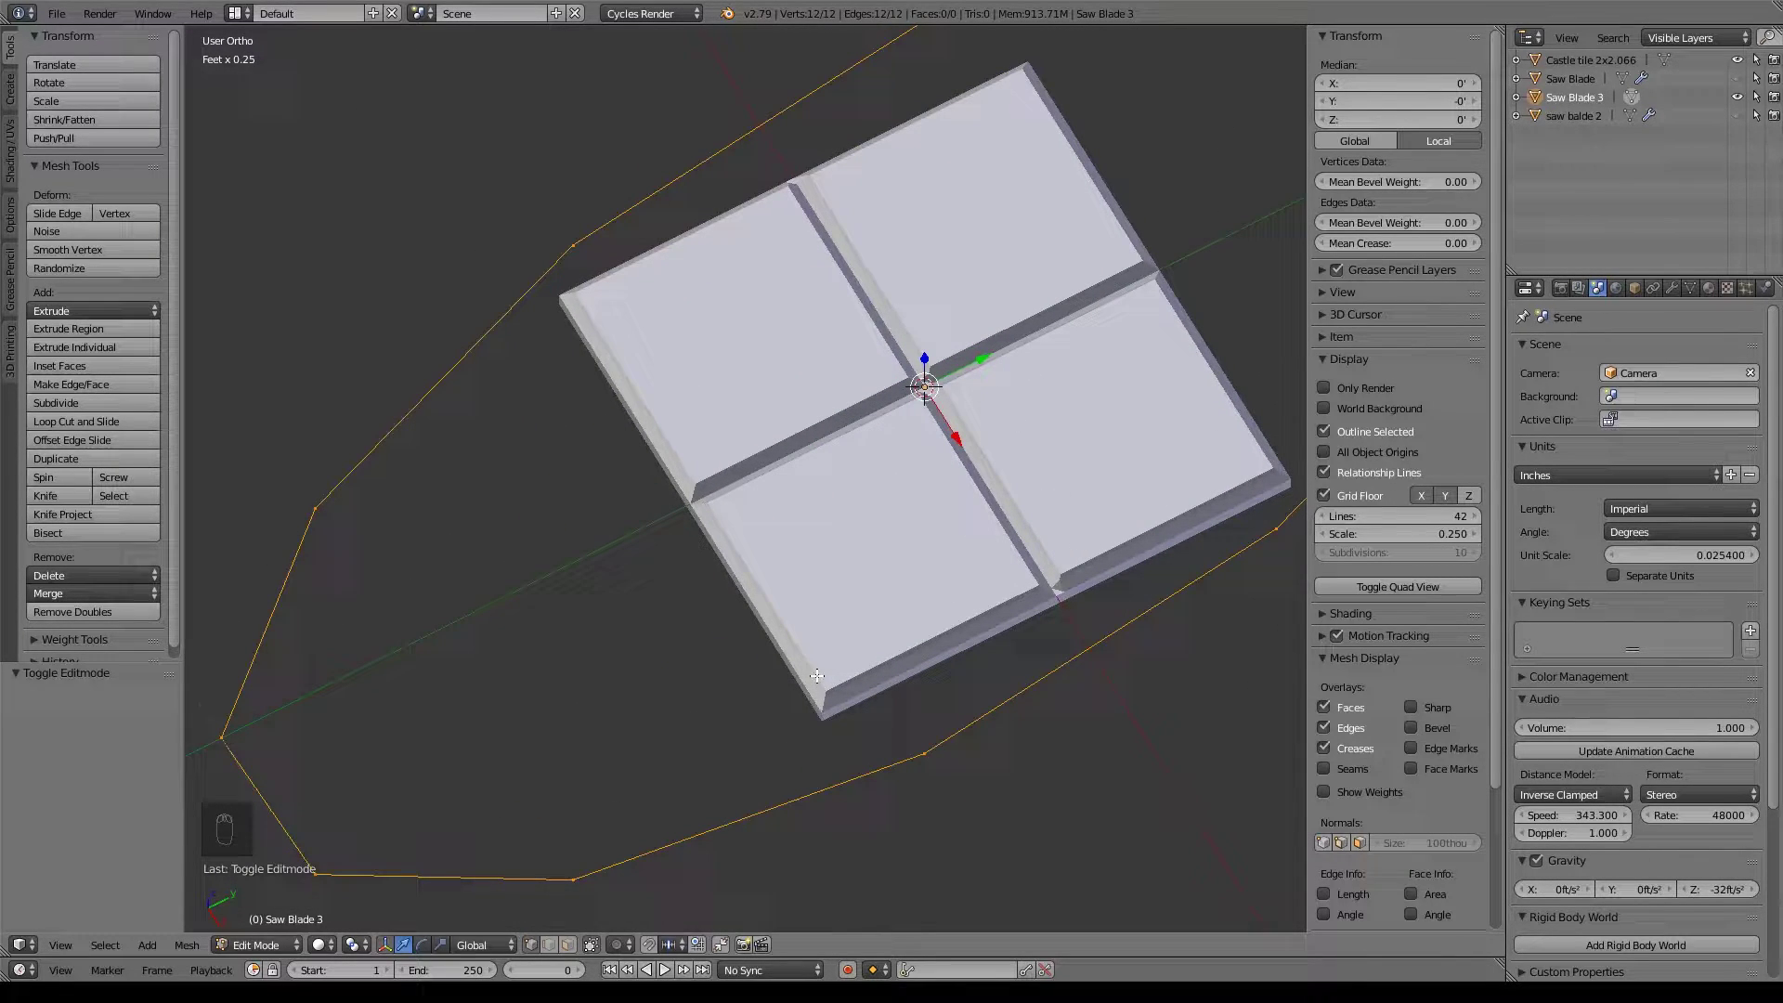
# In side view, scale the circle's vertices down to a smaller ring.
pyautogui.press('KP_3')
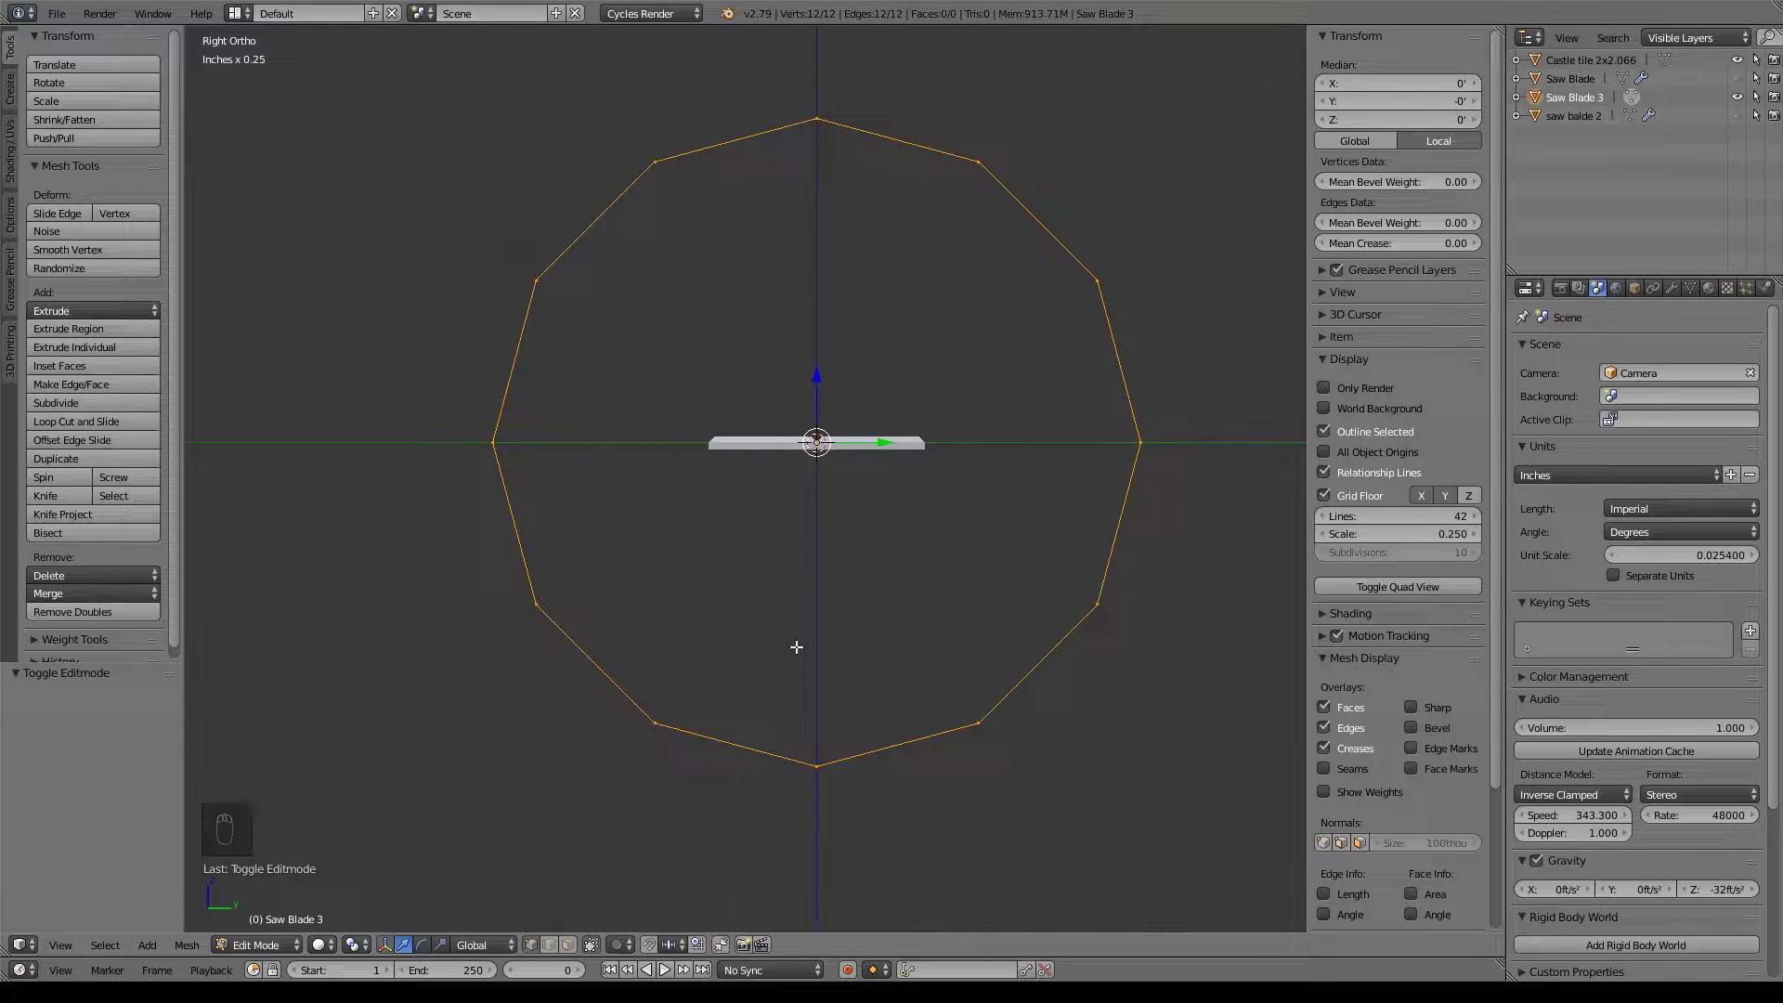
pyautogui.press('s')
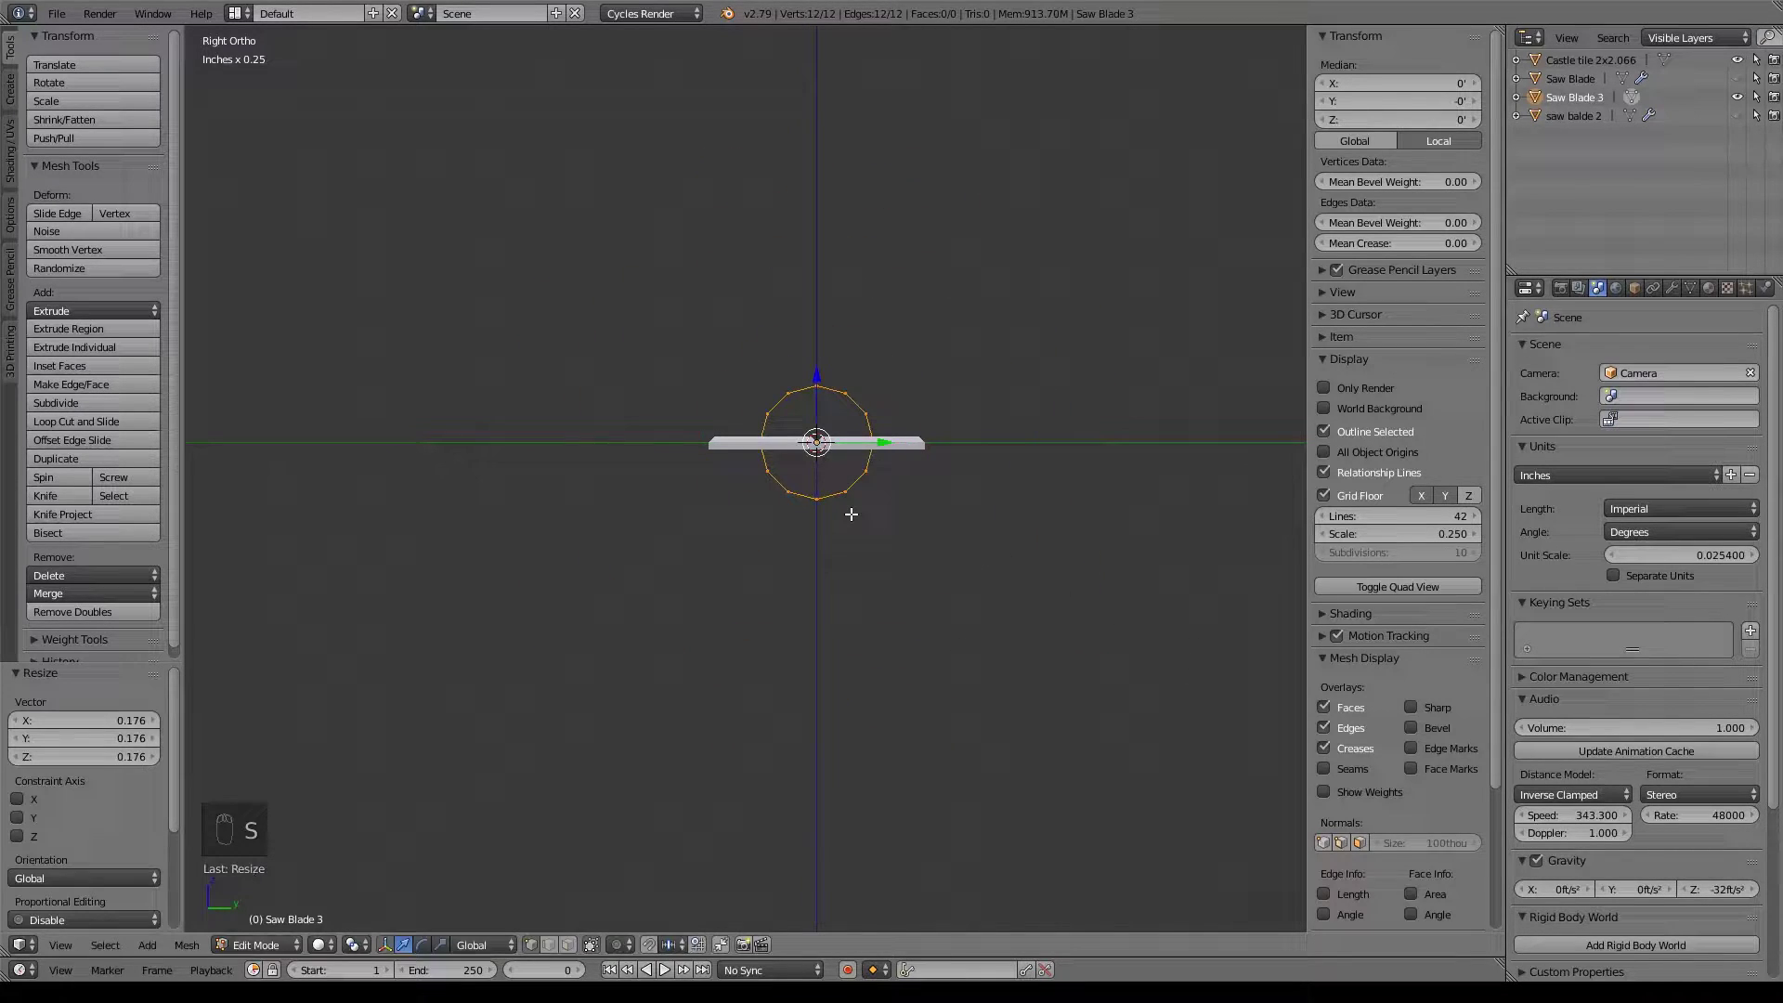
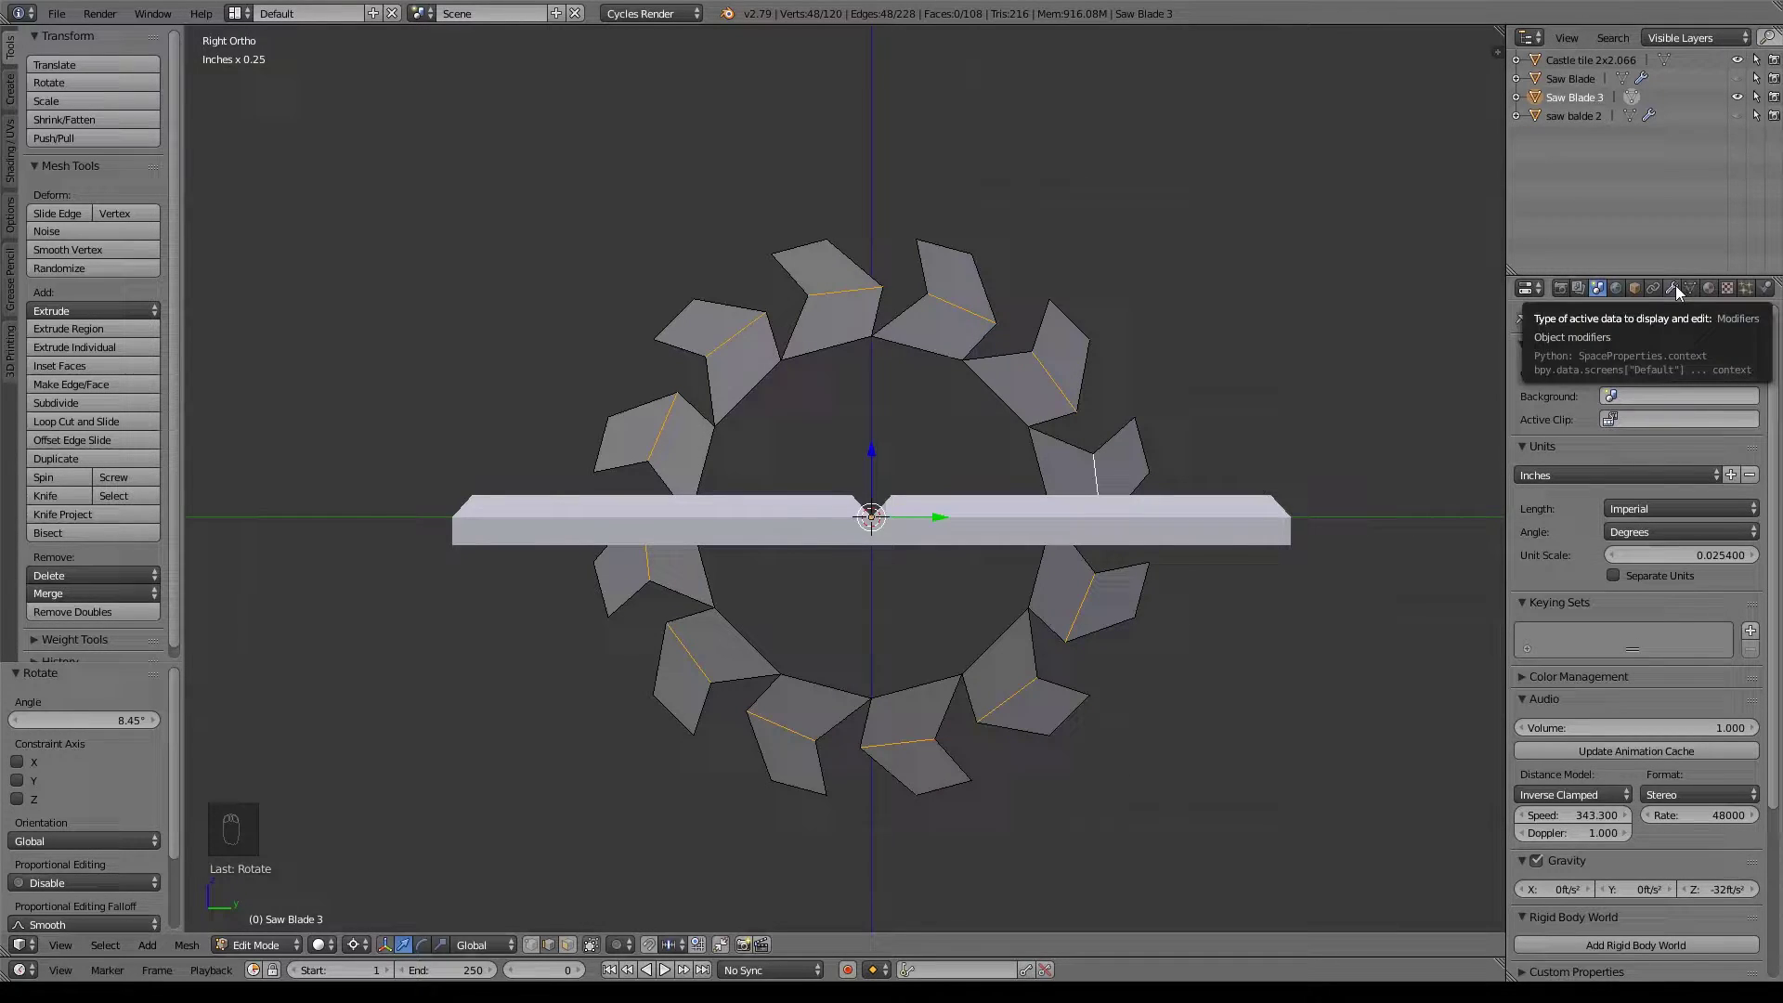
# Add a Subdivision Surface modifier to Saw Blade 3 with View subdivisions at 3.
pyautogui.moveTo(1679, 287); pyautogui.dragTo(1413, 665)
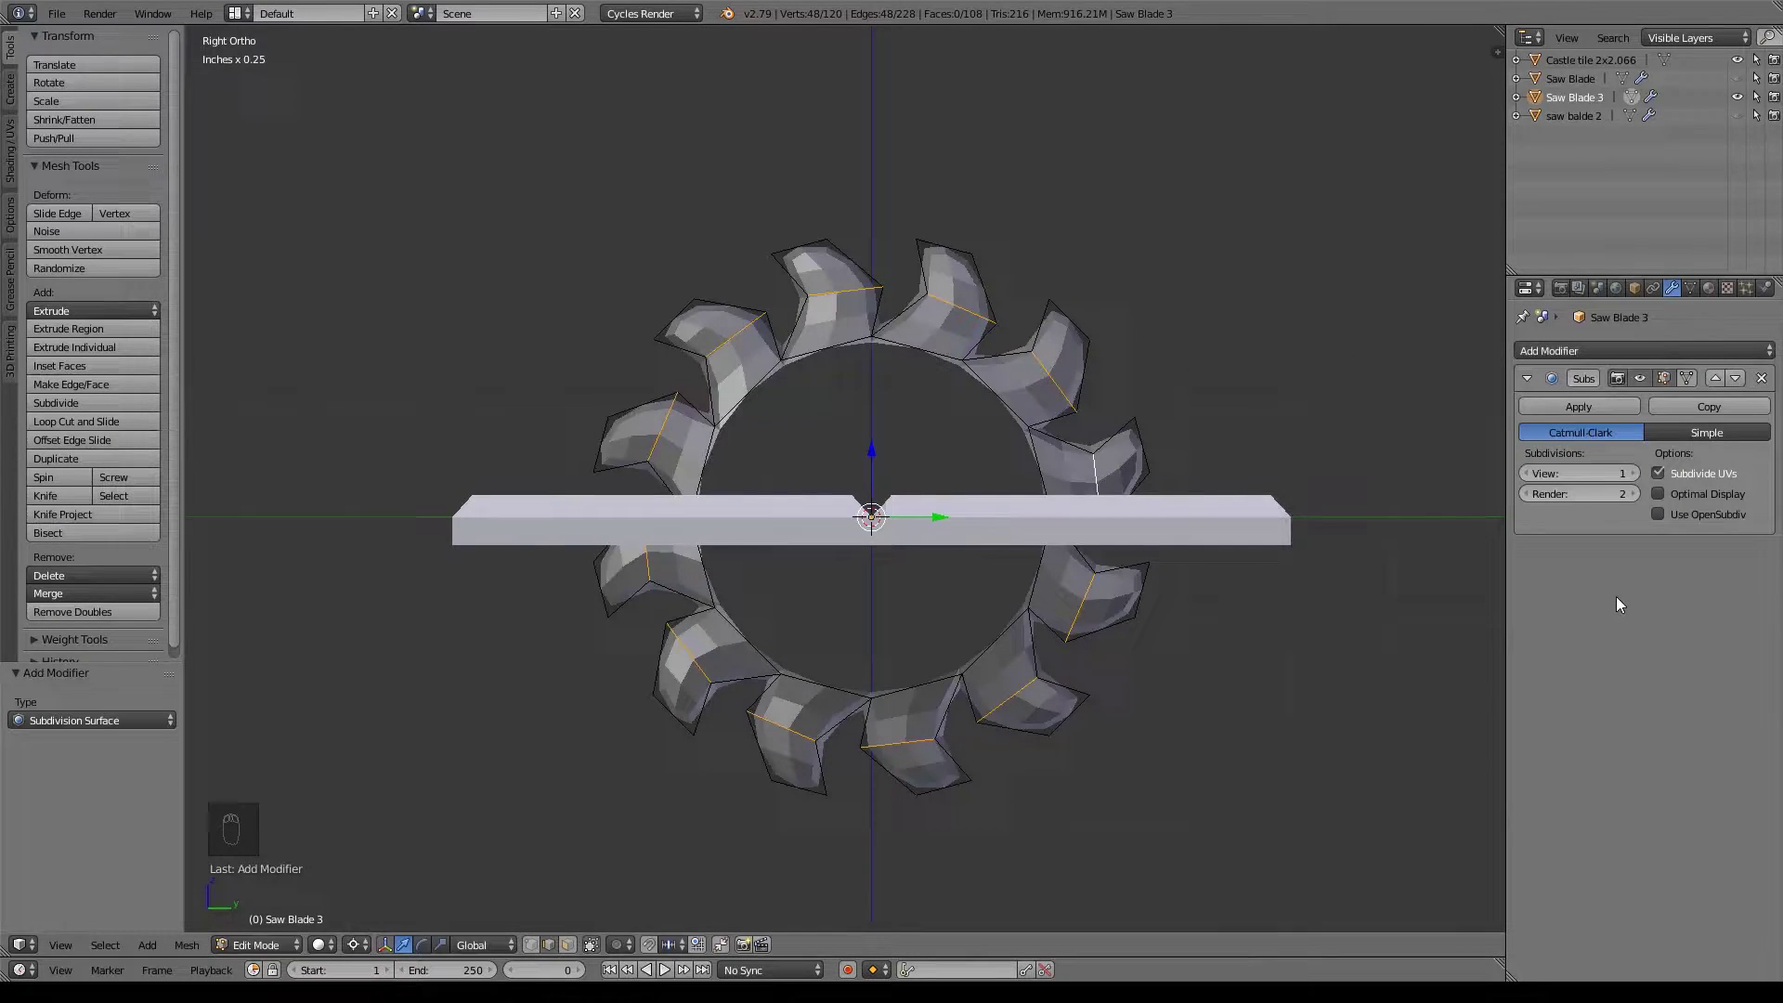
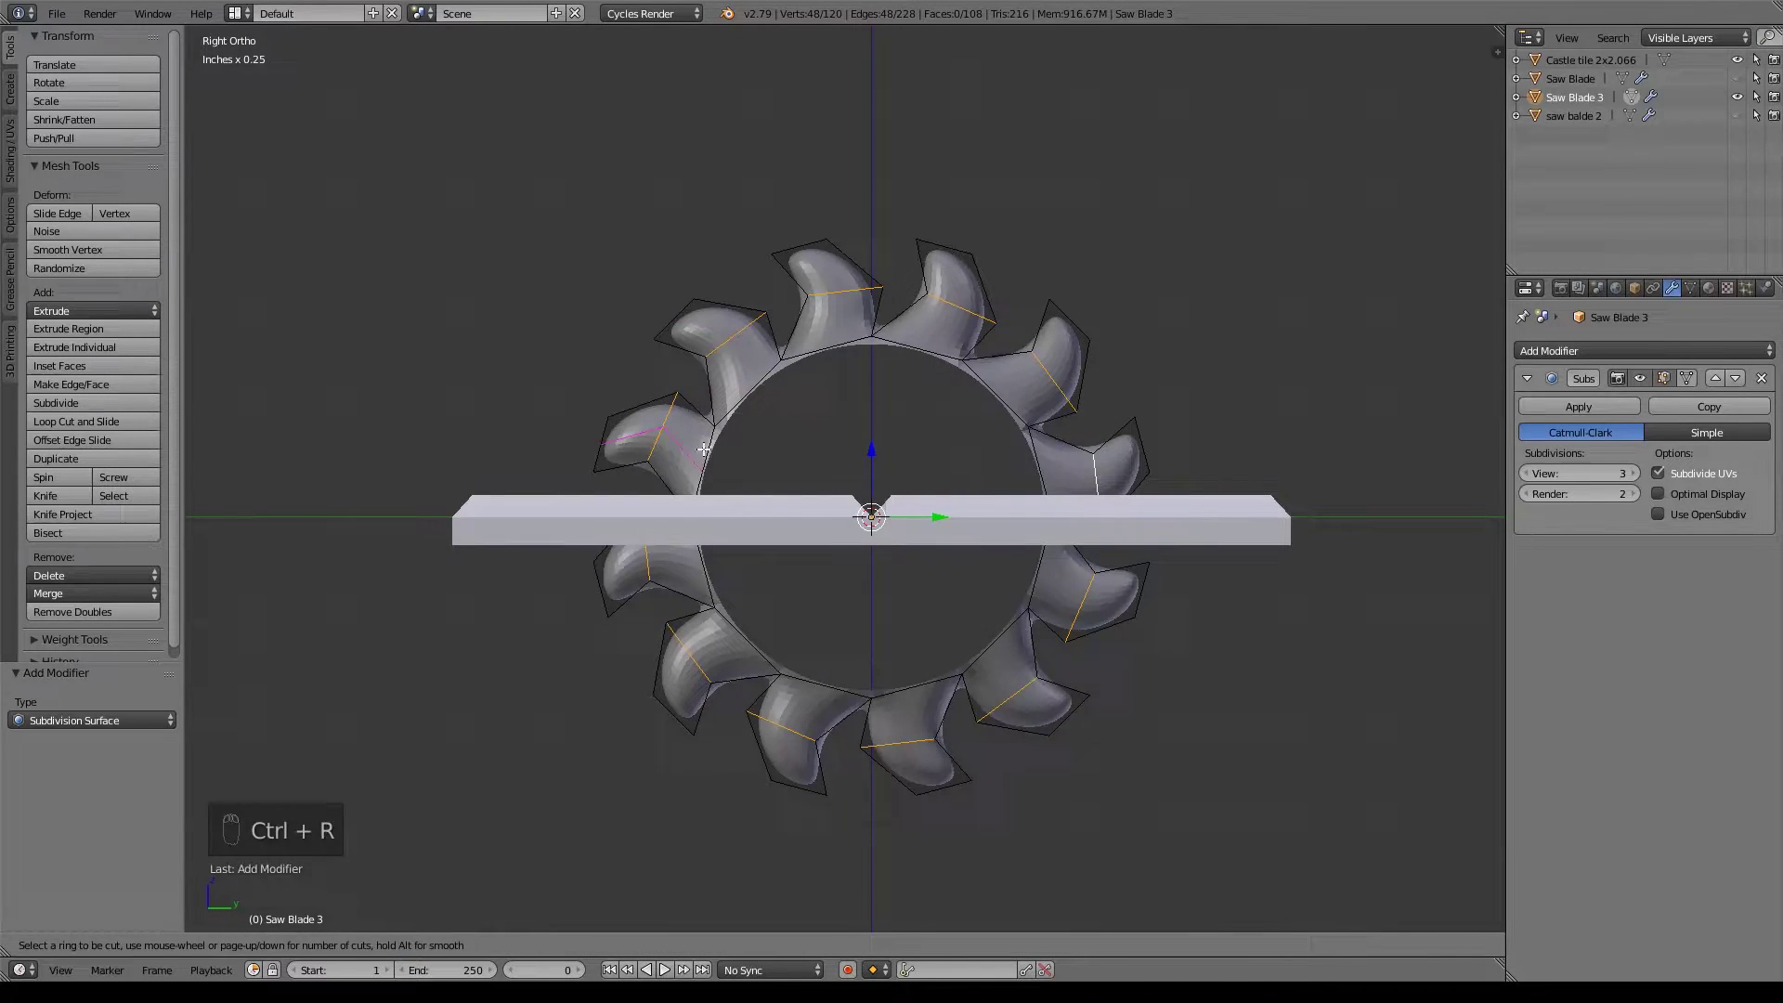
# Loop-cut extra edge loops through each tooth to keep their hooks sharp under smoothing.
pyautogui.press('ctrl+r')
pyautogui.press('ctrl+r')
pyautogui.press('ctrl+r')
pyautogui.press('ctrl+r')
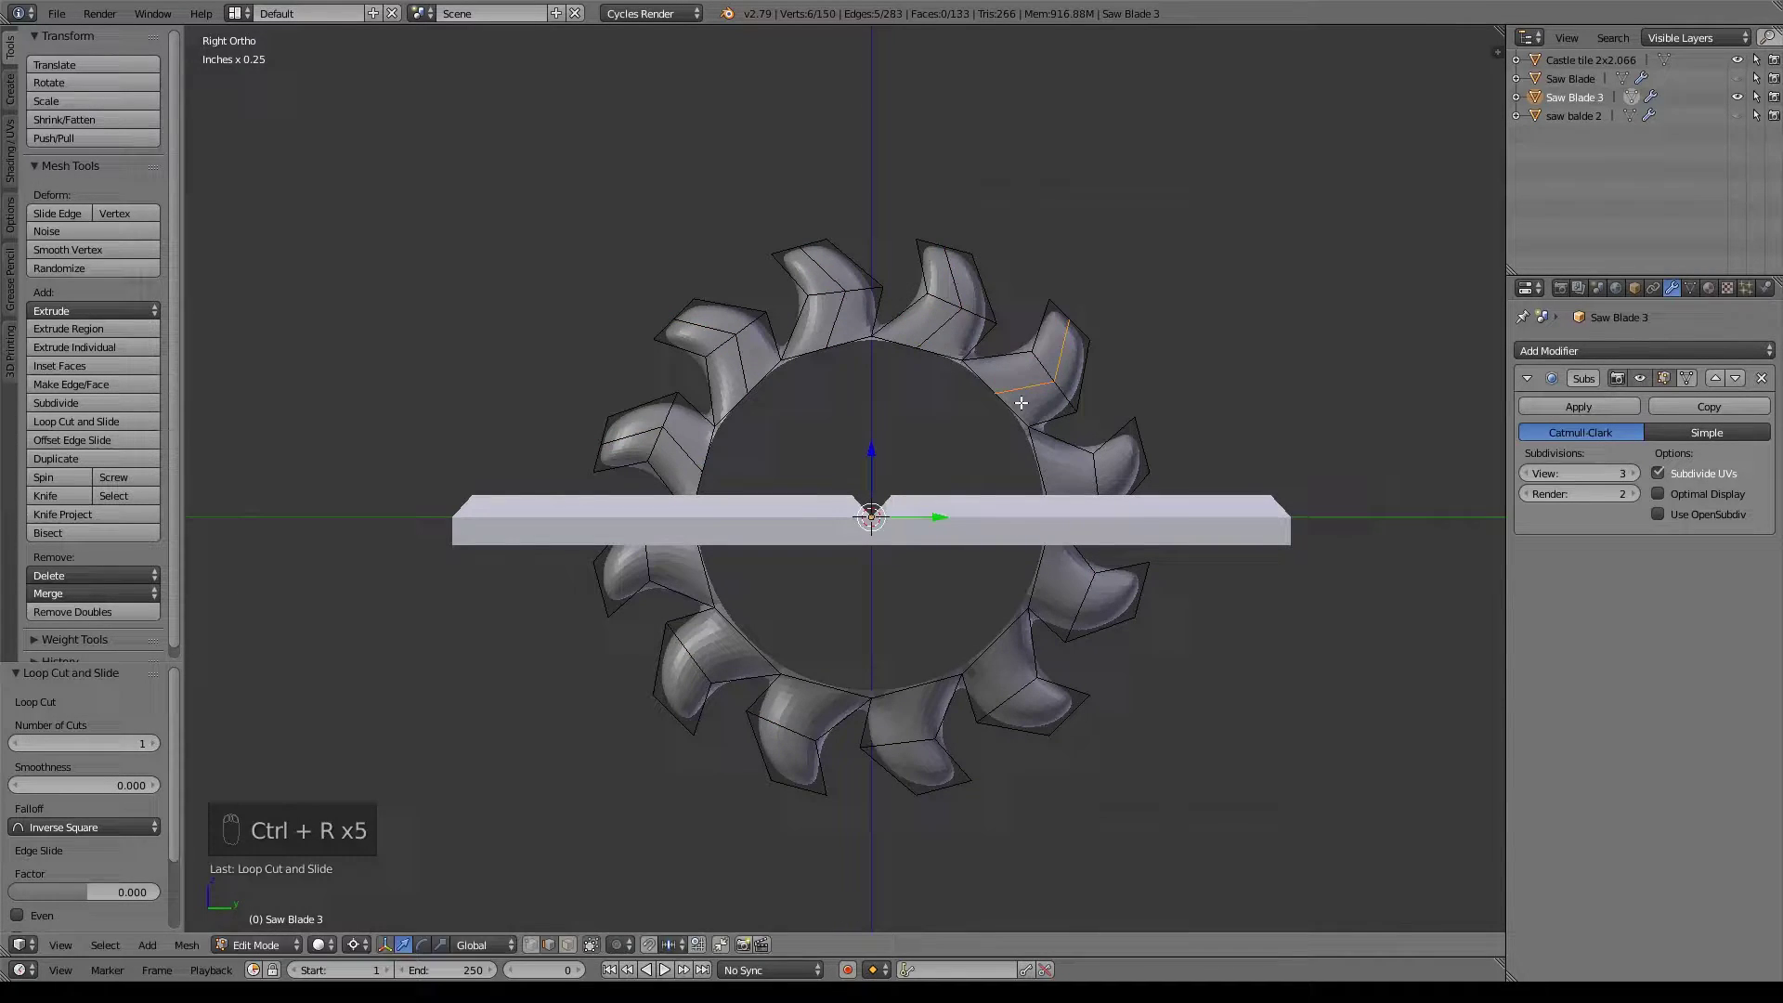
pyautogui.press('ctrl+r')
pyautogui.press('ctrl+r')
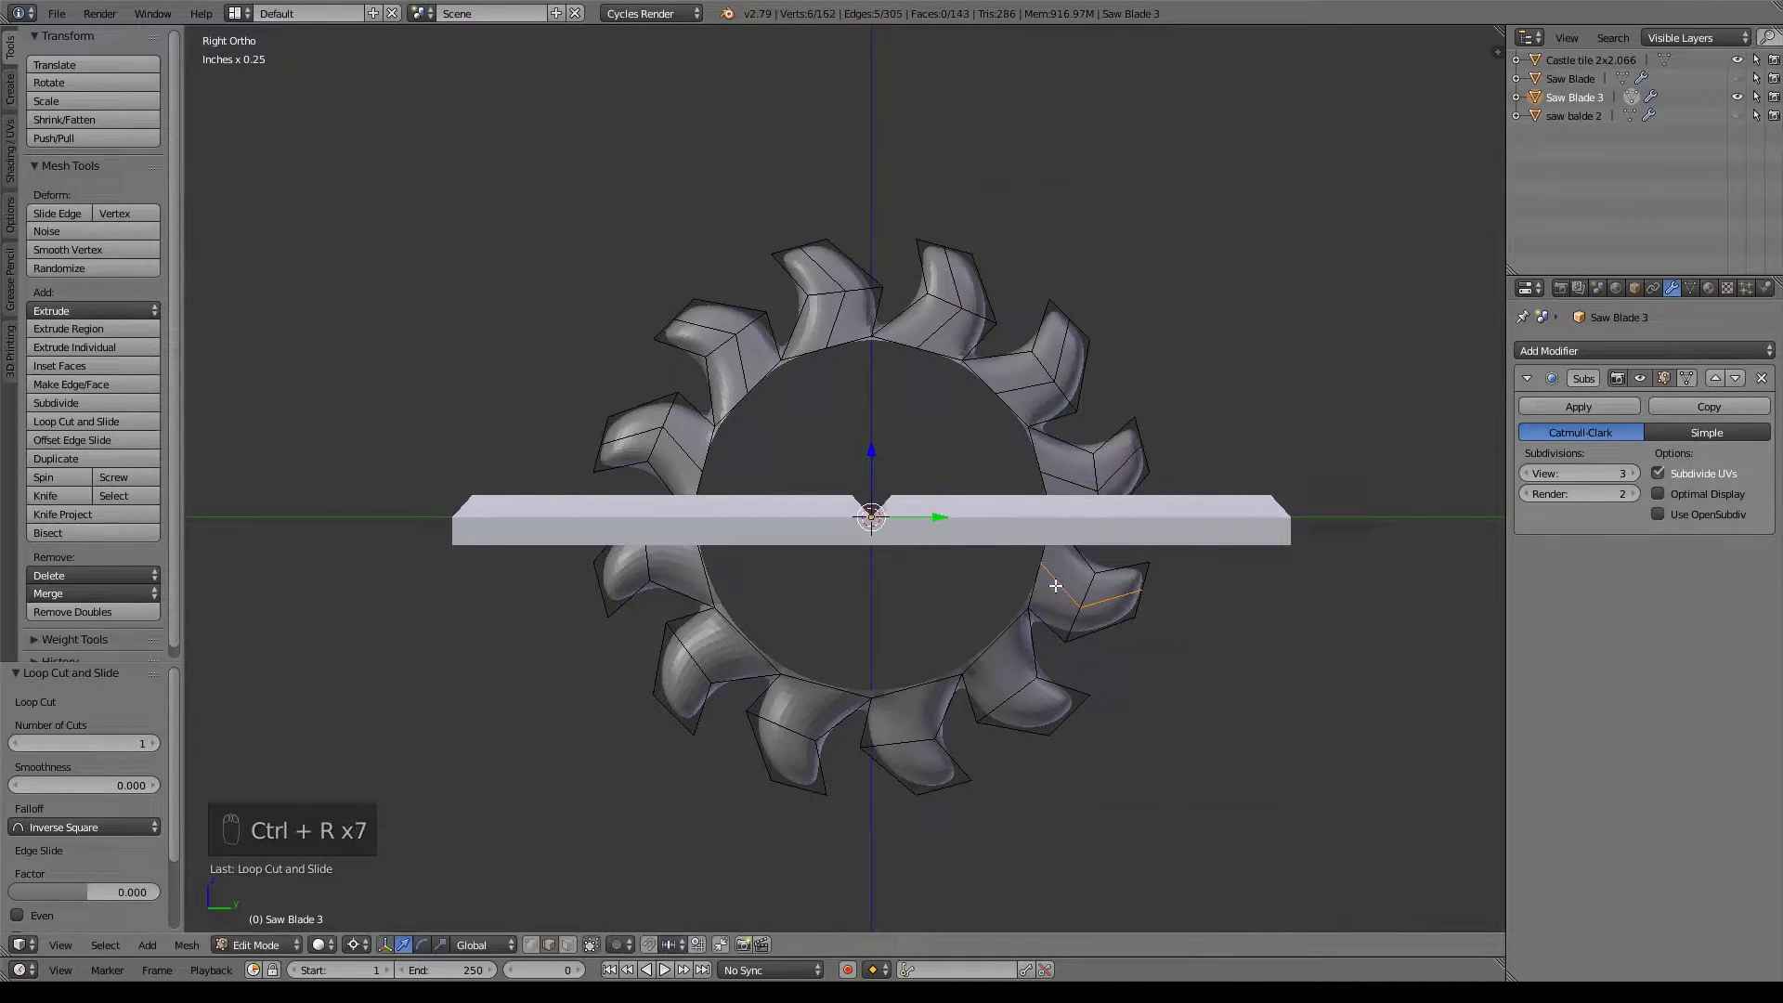
pyautogui.press('ctrl+r')
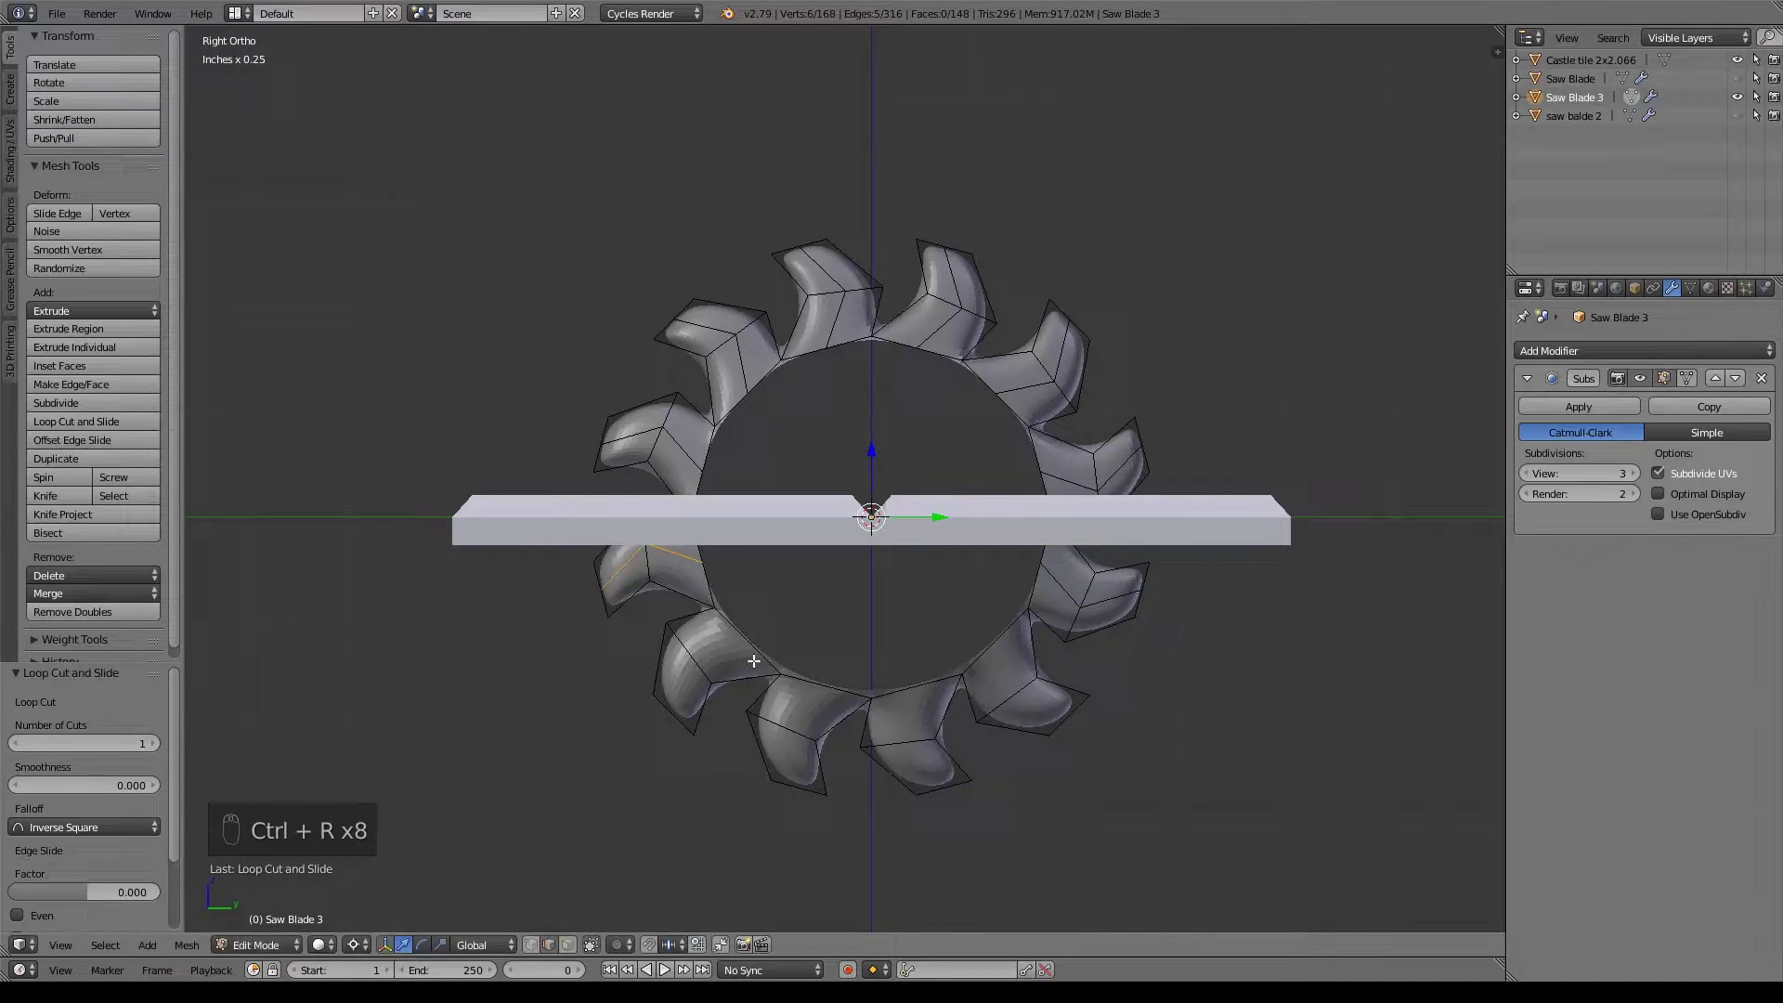
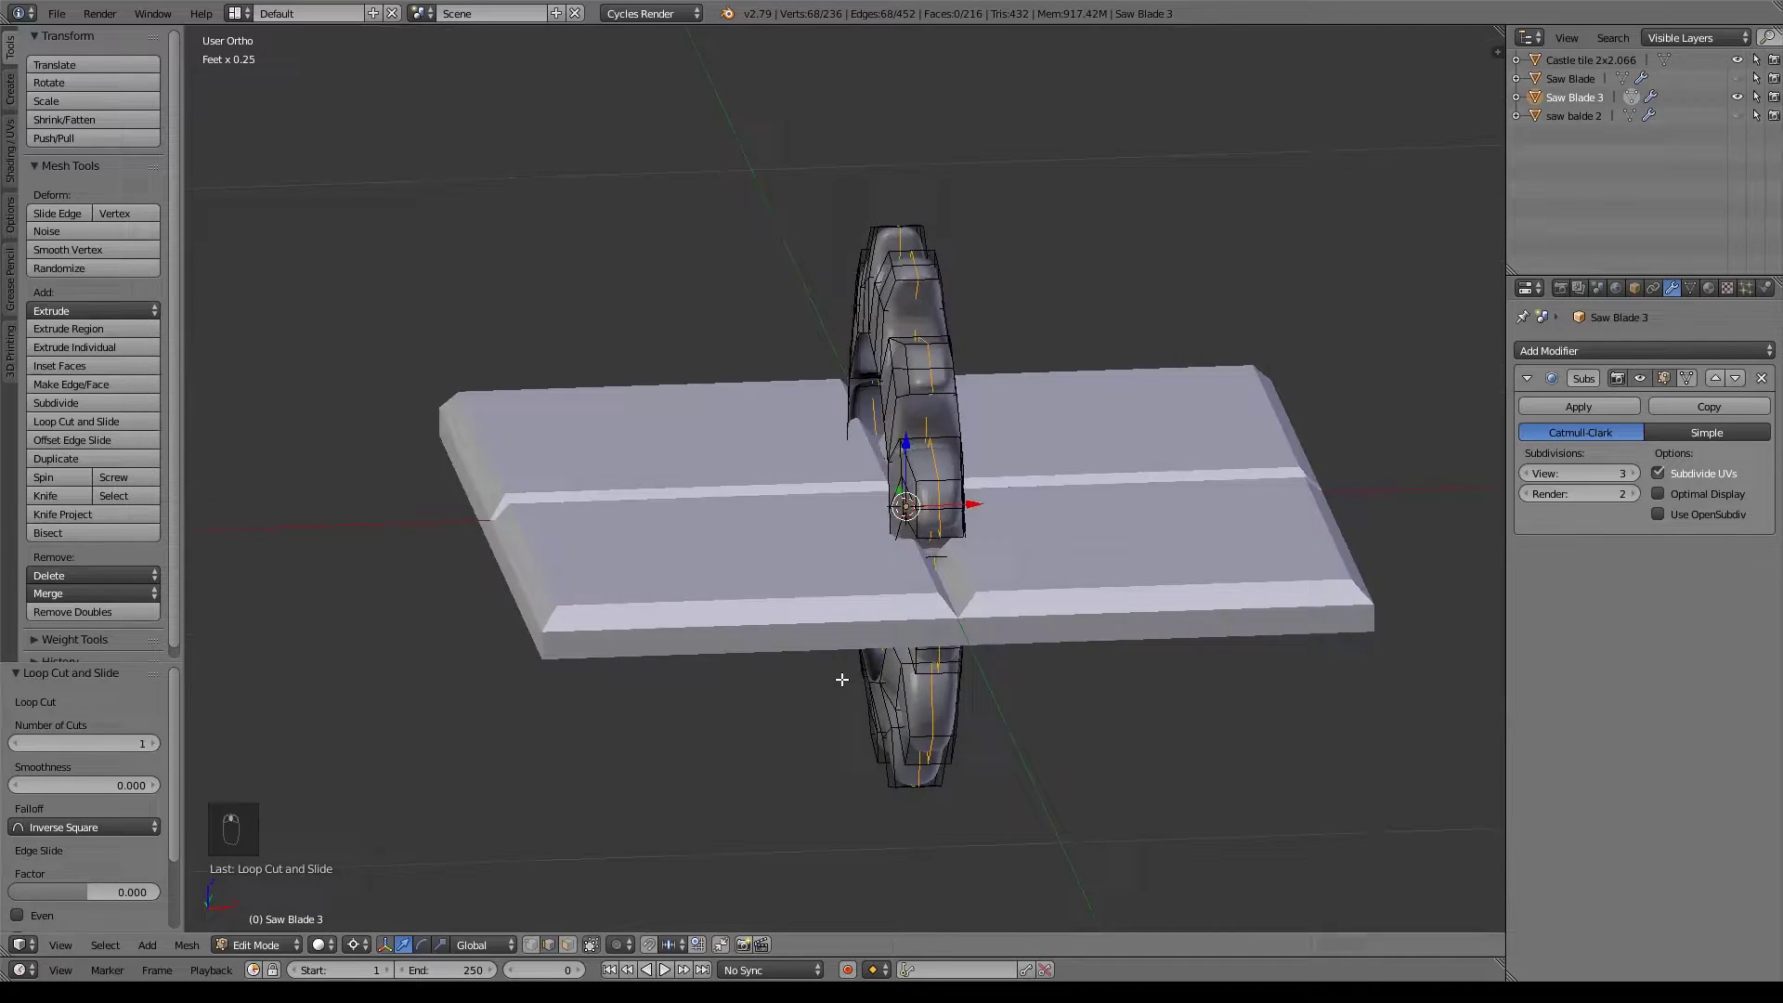
# In front wireframe view, box-select and delete one half of the blade's vertices for mirroring.
pyautogui.press('KP_1')
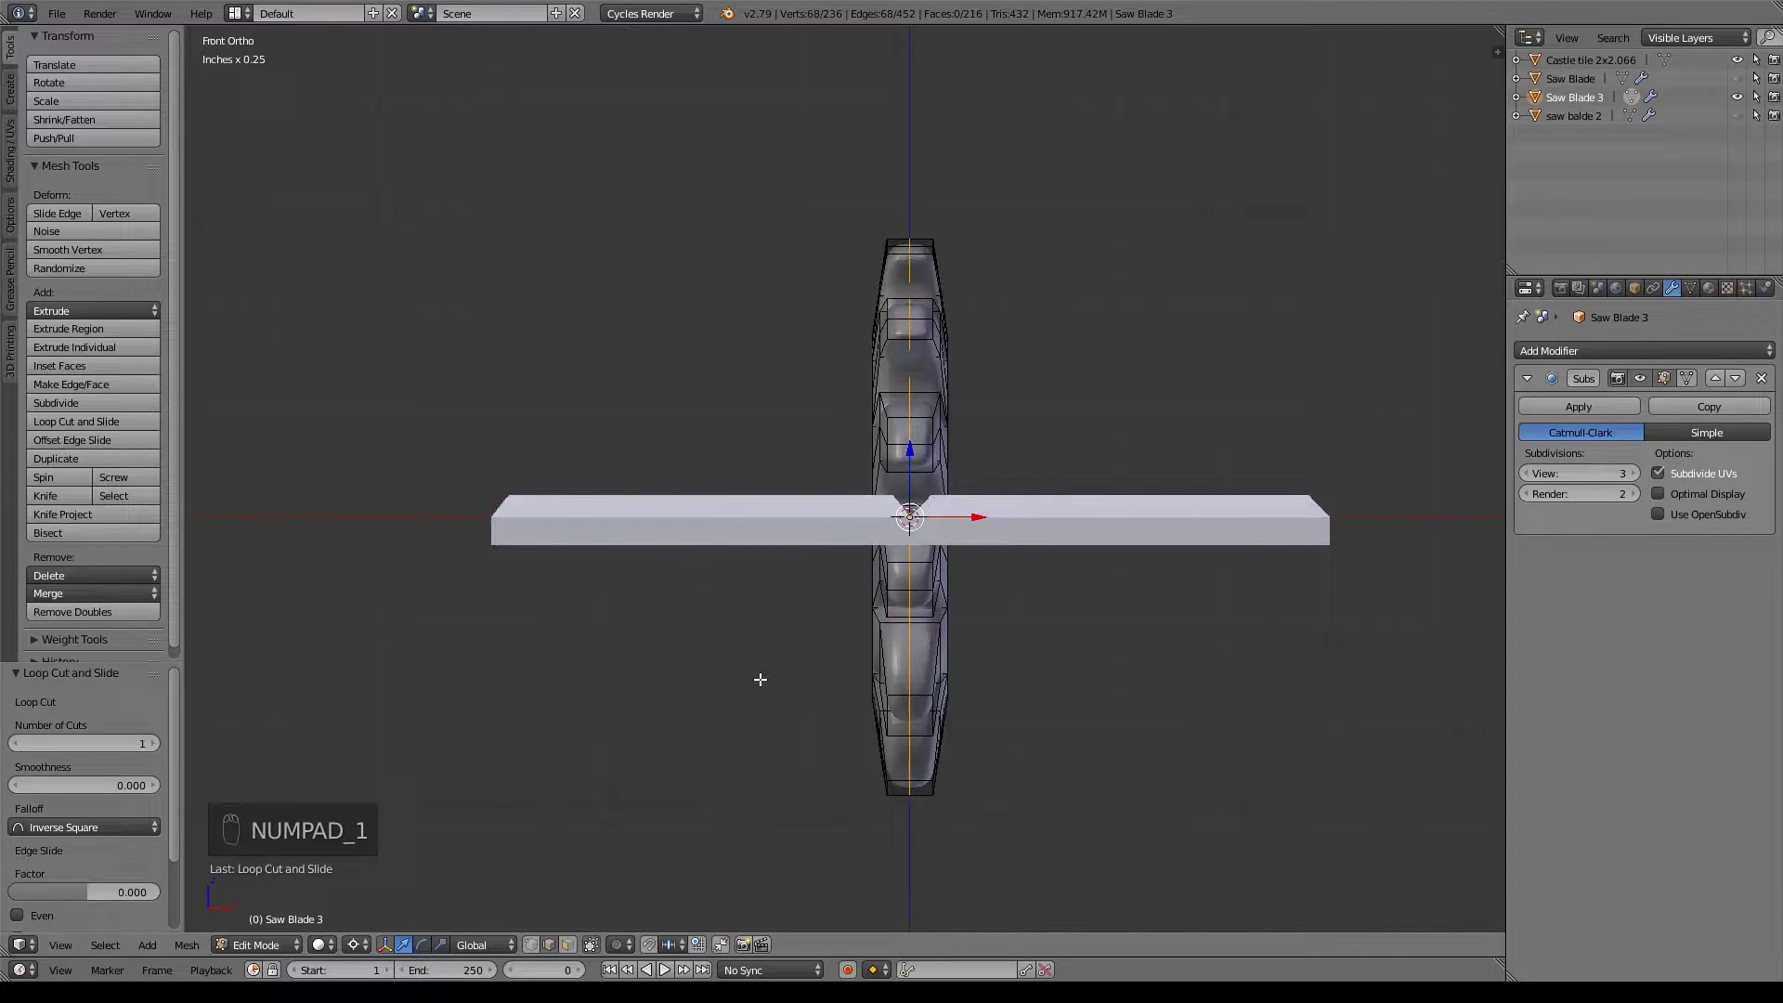
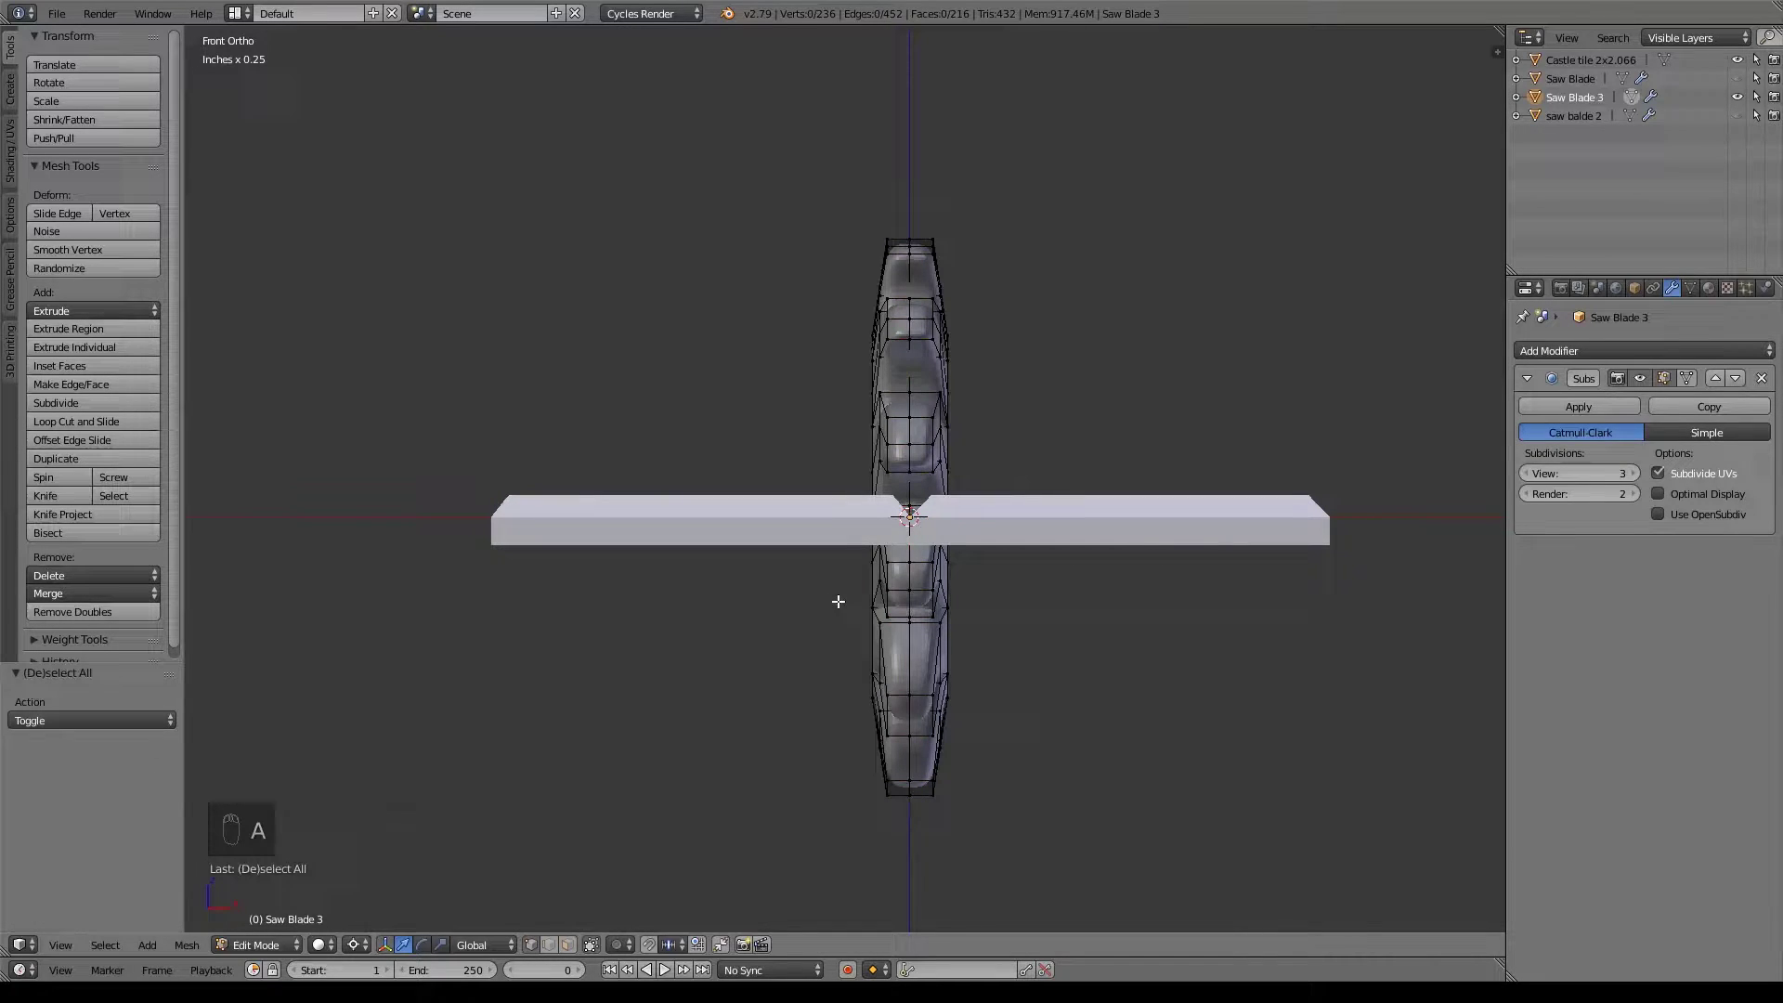
pyautogui.press('z')
pyautogui.press('b')
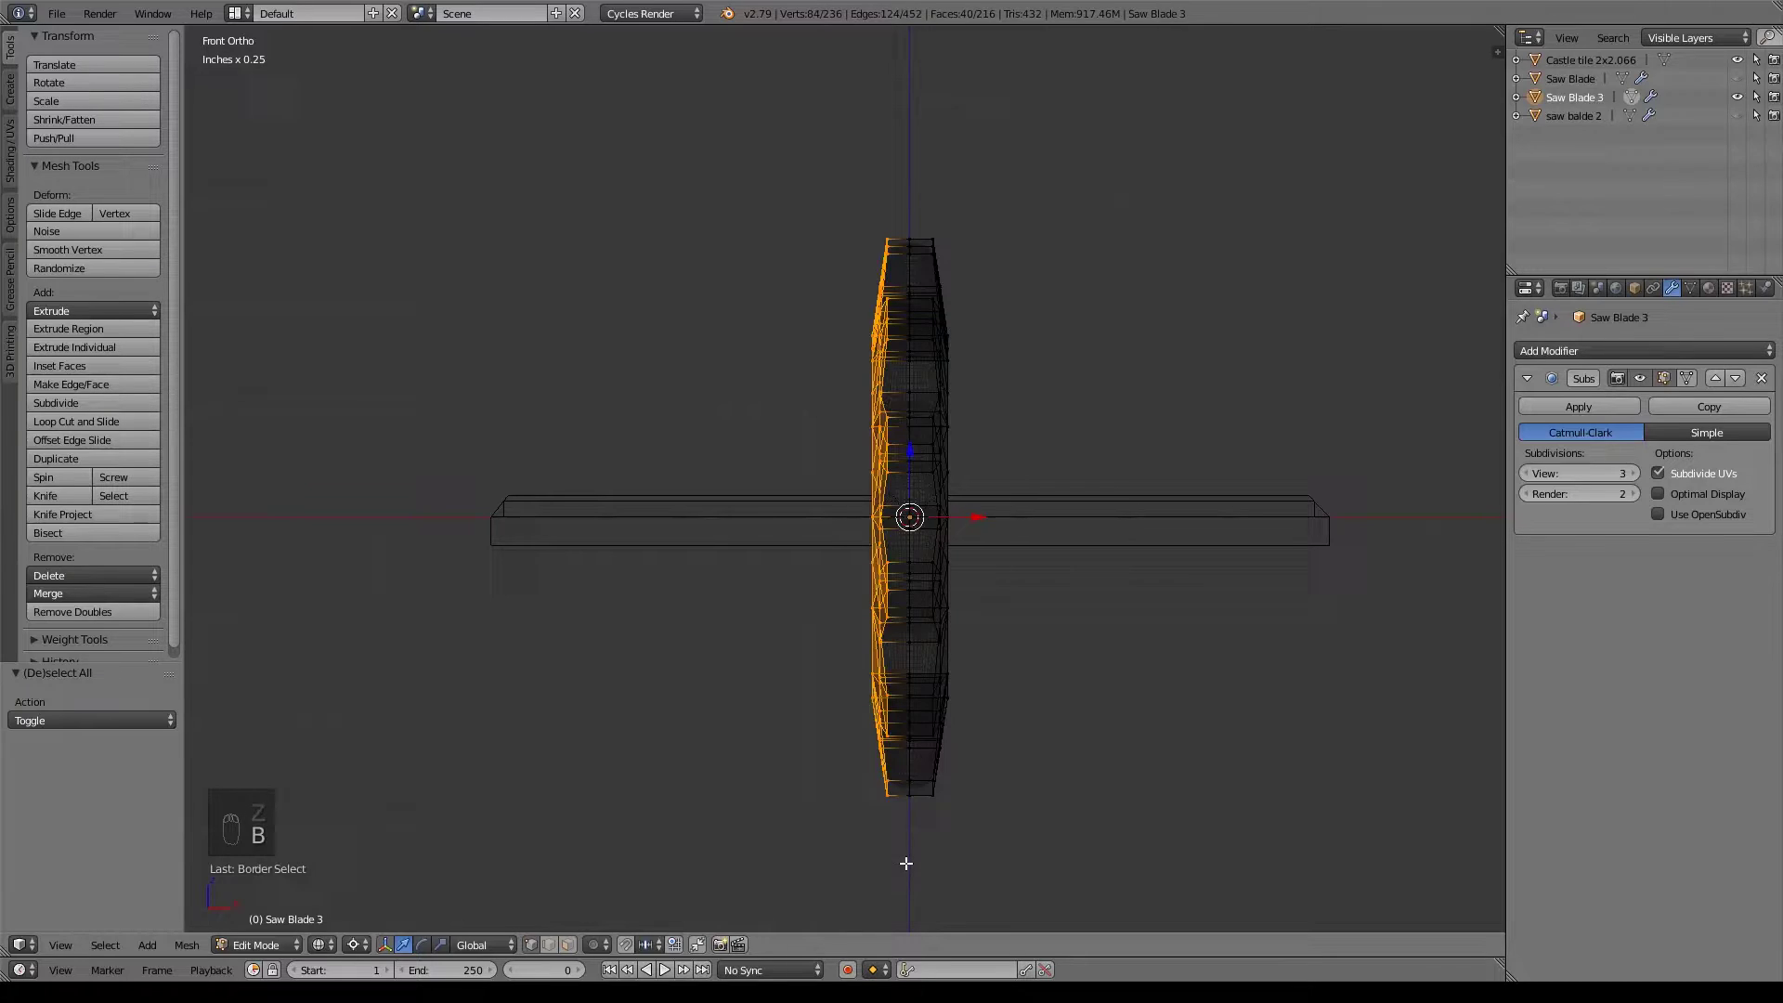
pyautogui.press('x')
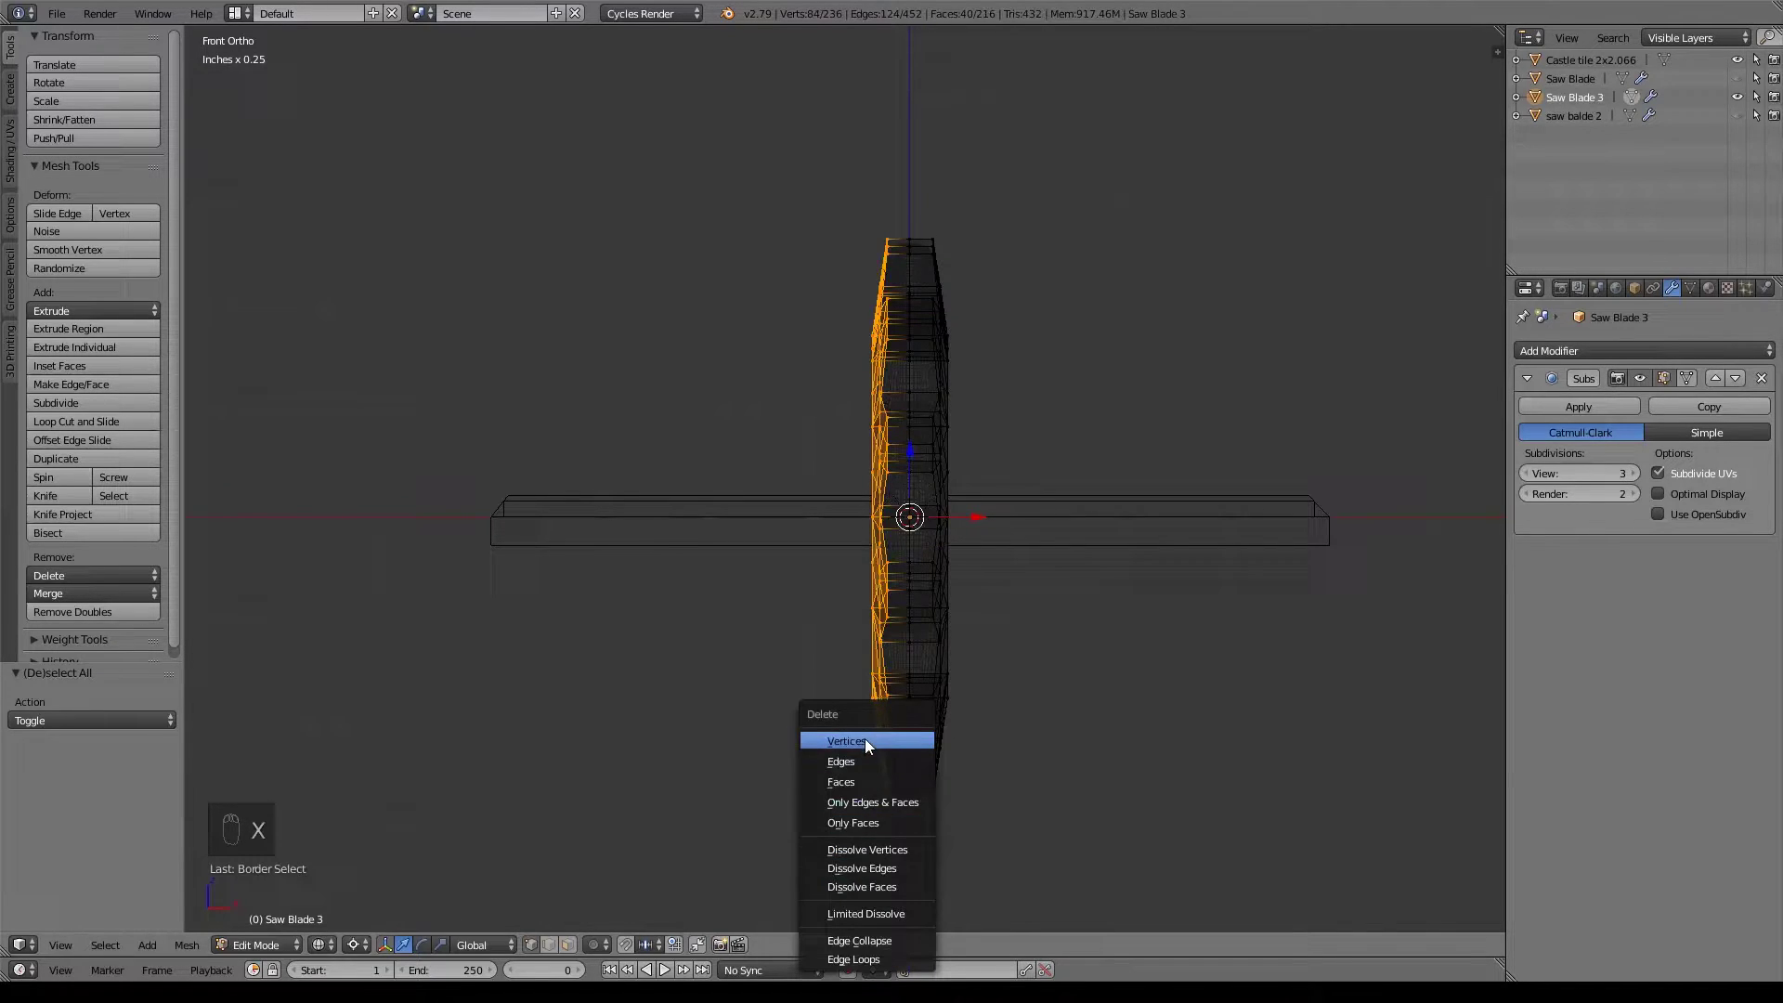
pyautogui.moveTo(1590, 350); pyautogui.dragTo(1424, 548)
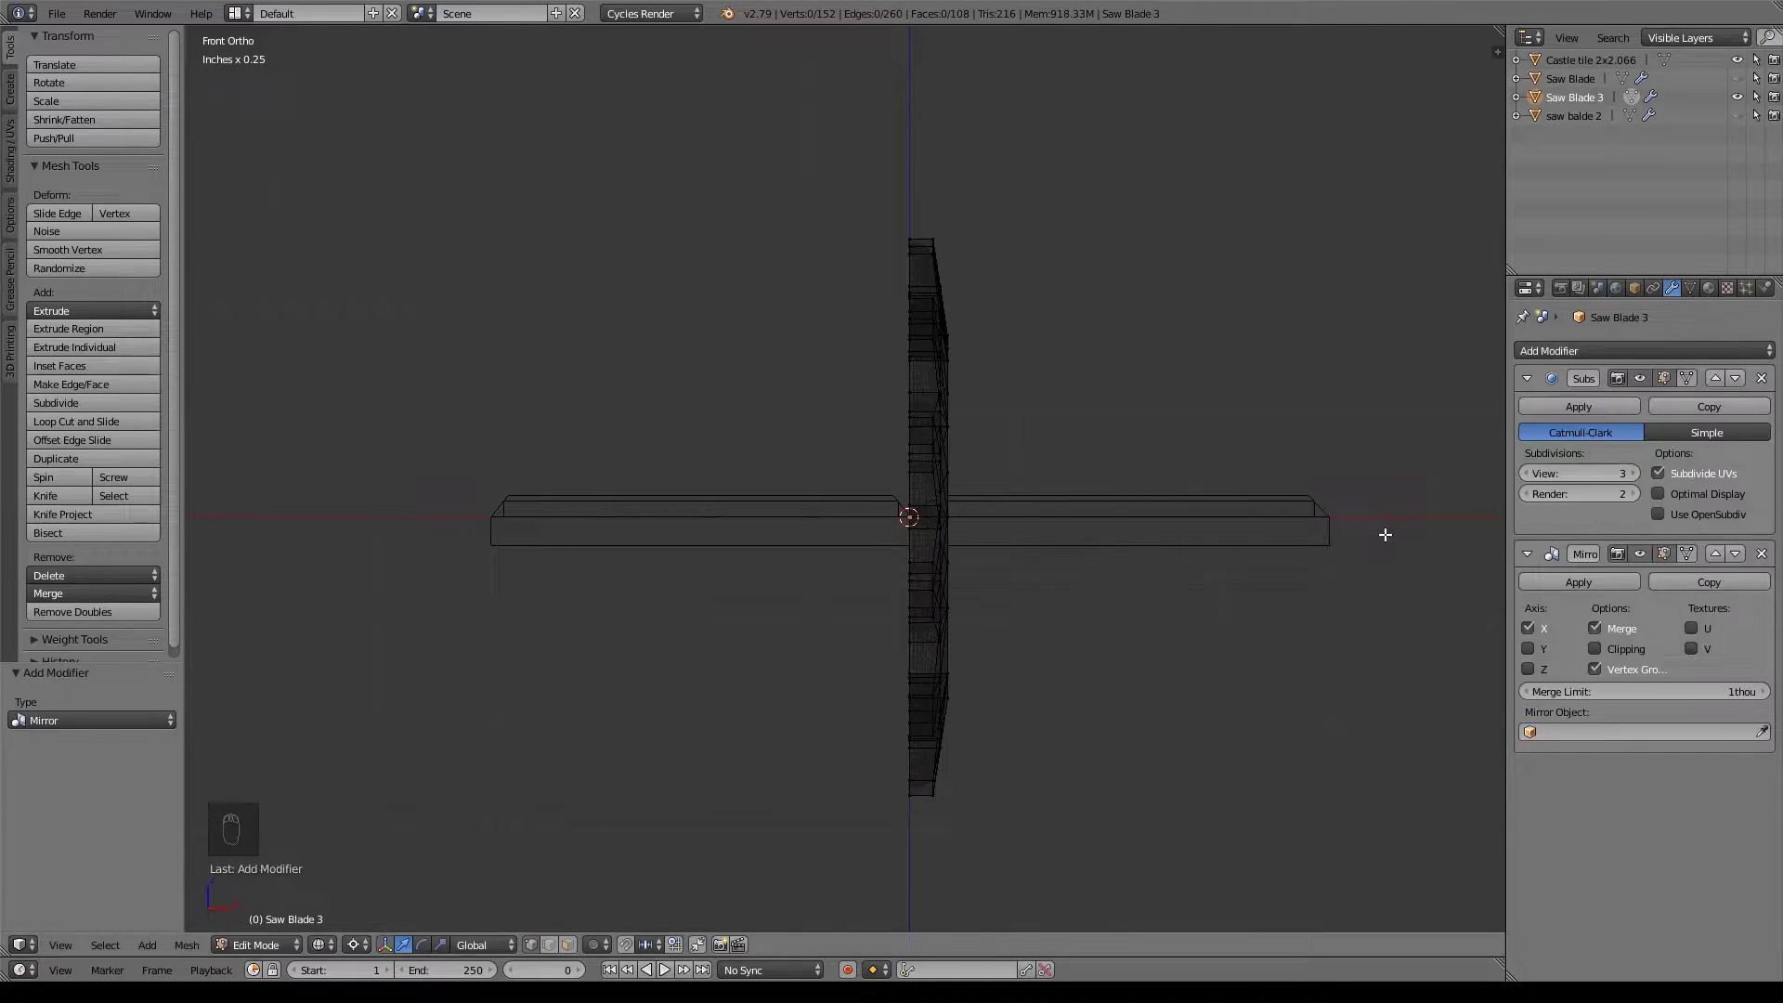
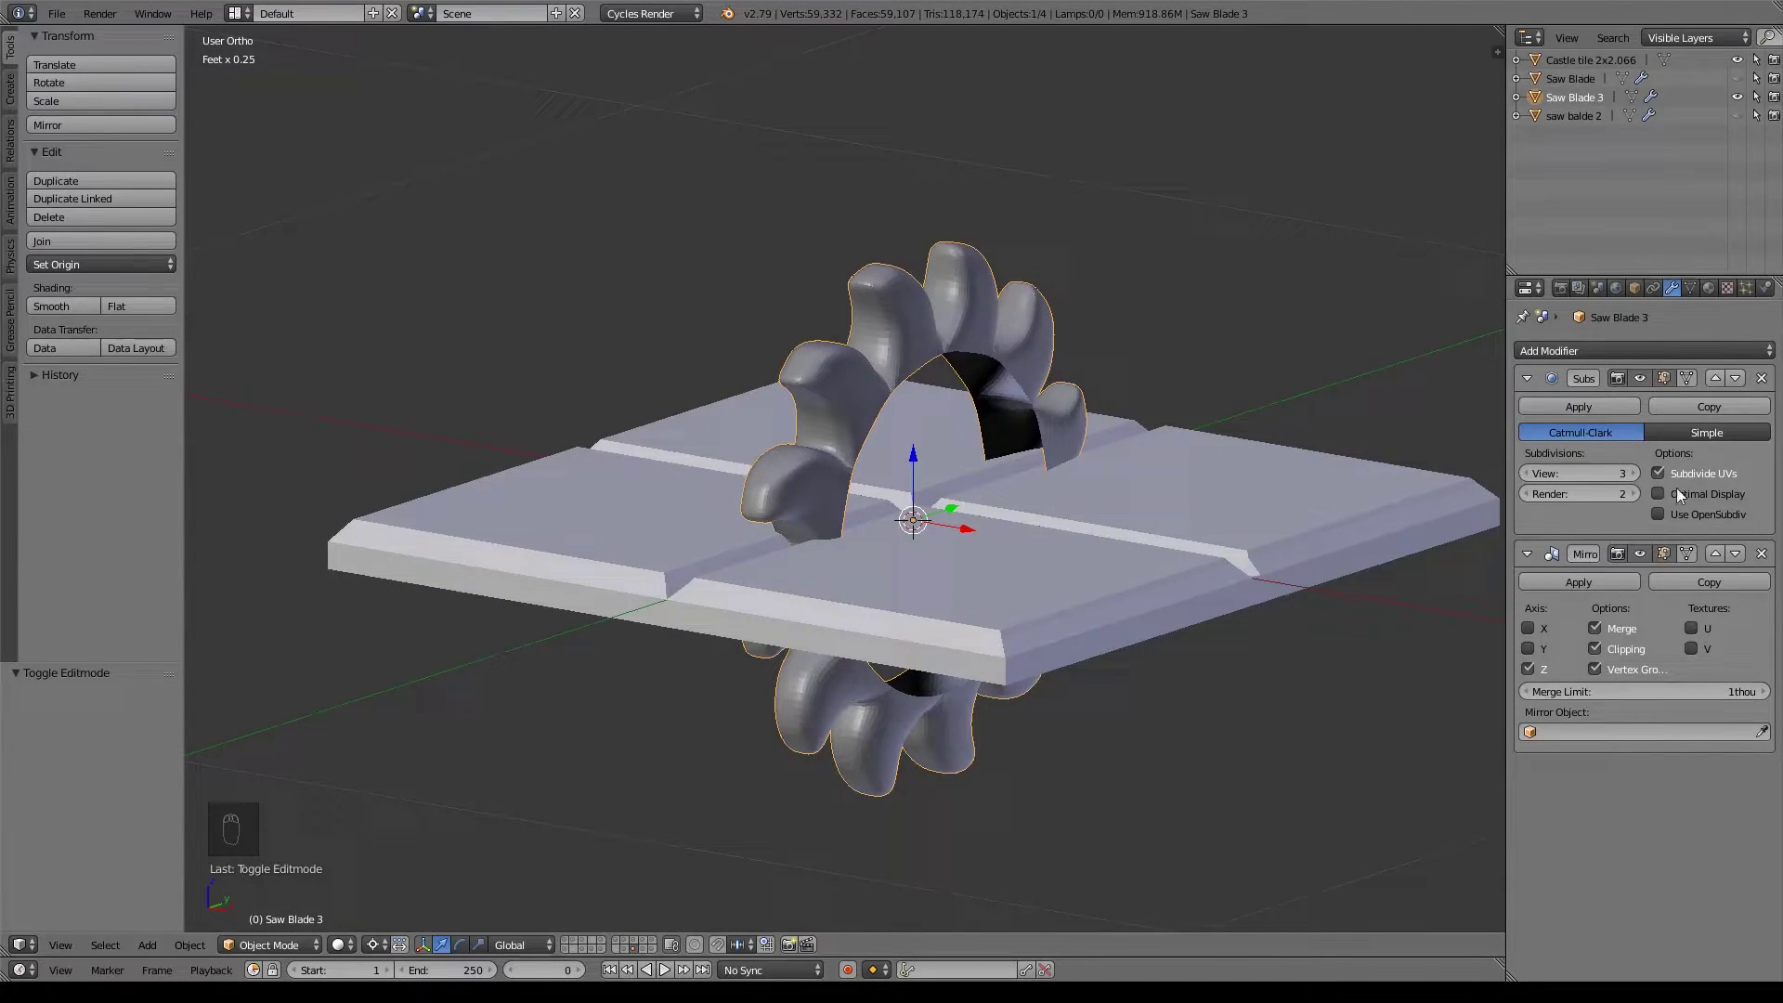
# Move the Mirror modifier above Subdivision Surface in Saw Blade 3's stack.
pyautogui.moveTo(1719, 559); pyautogui.dragTo(1633, 703)
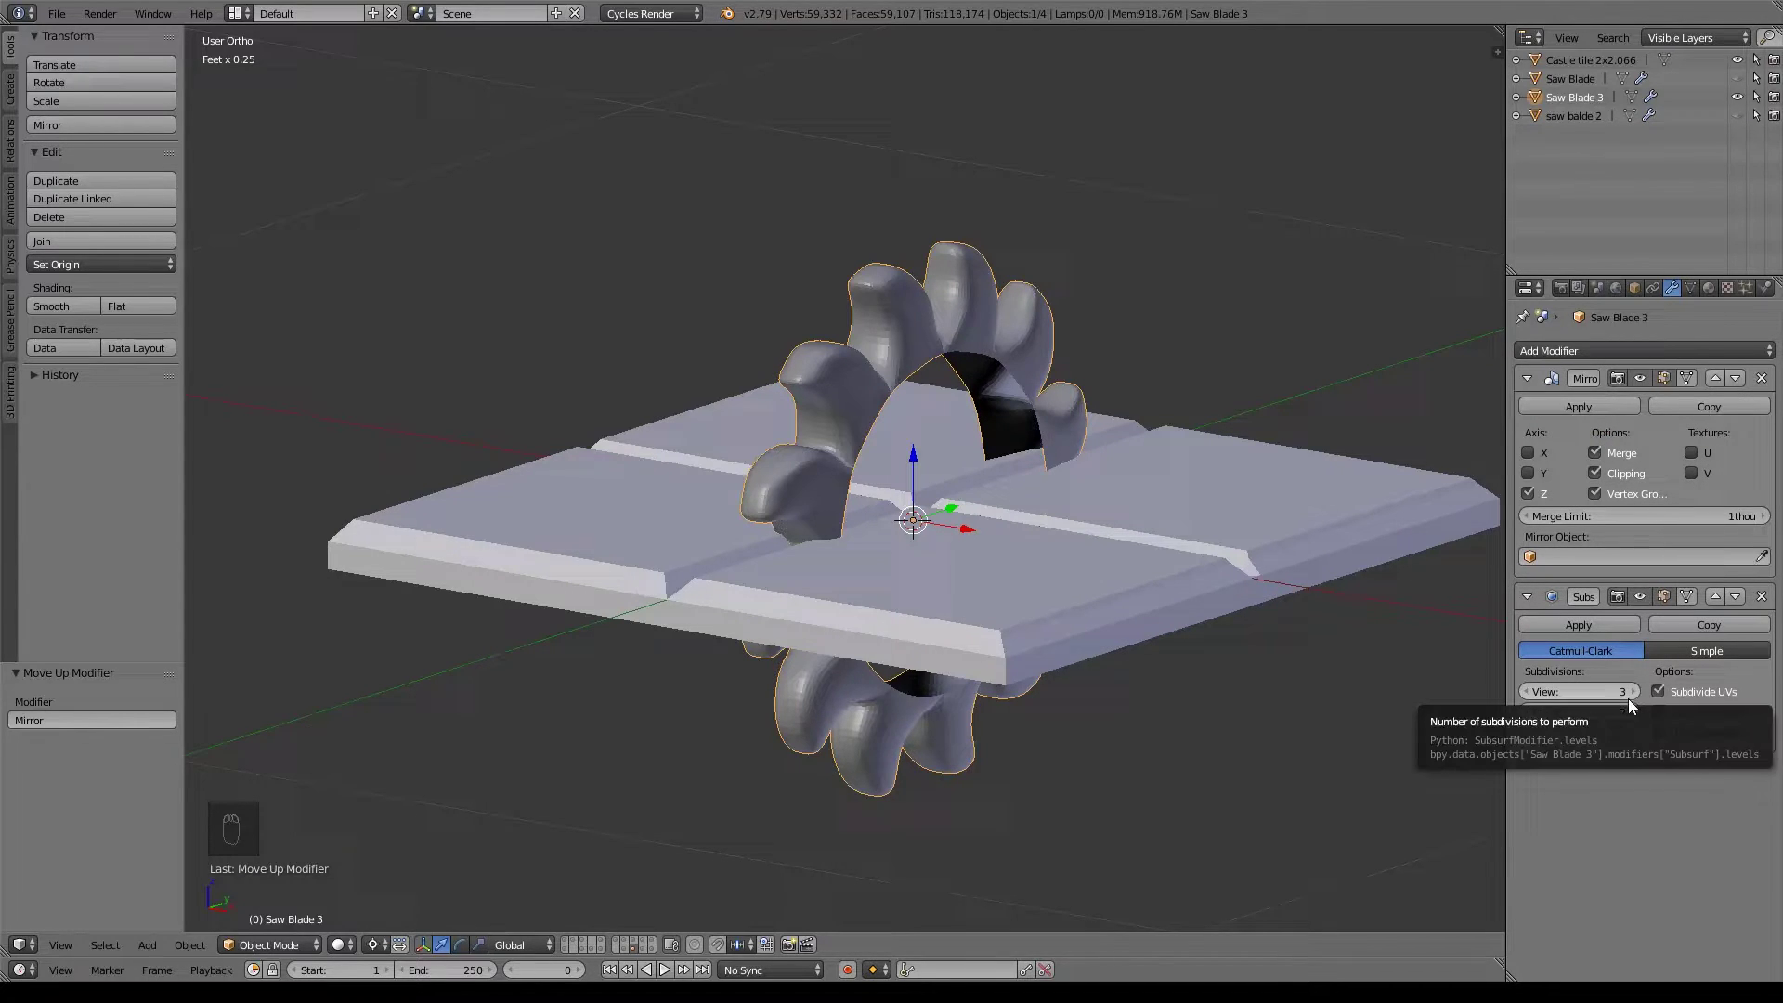
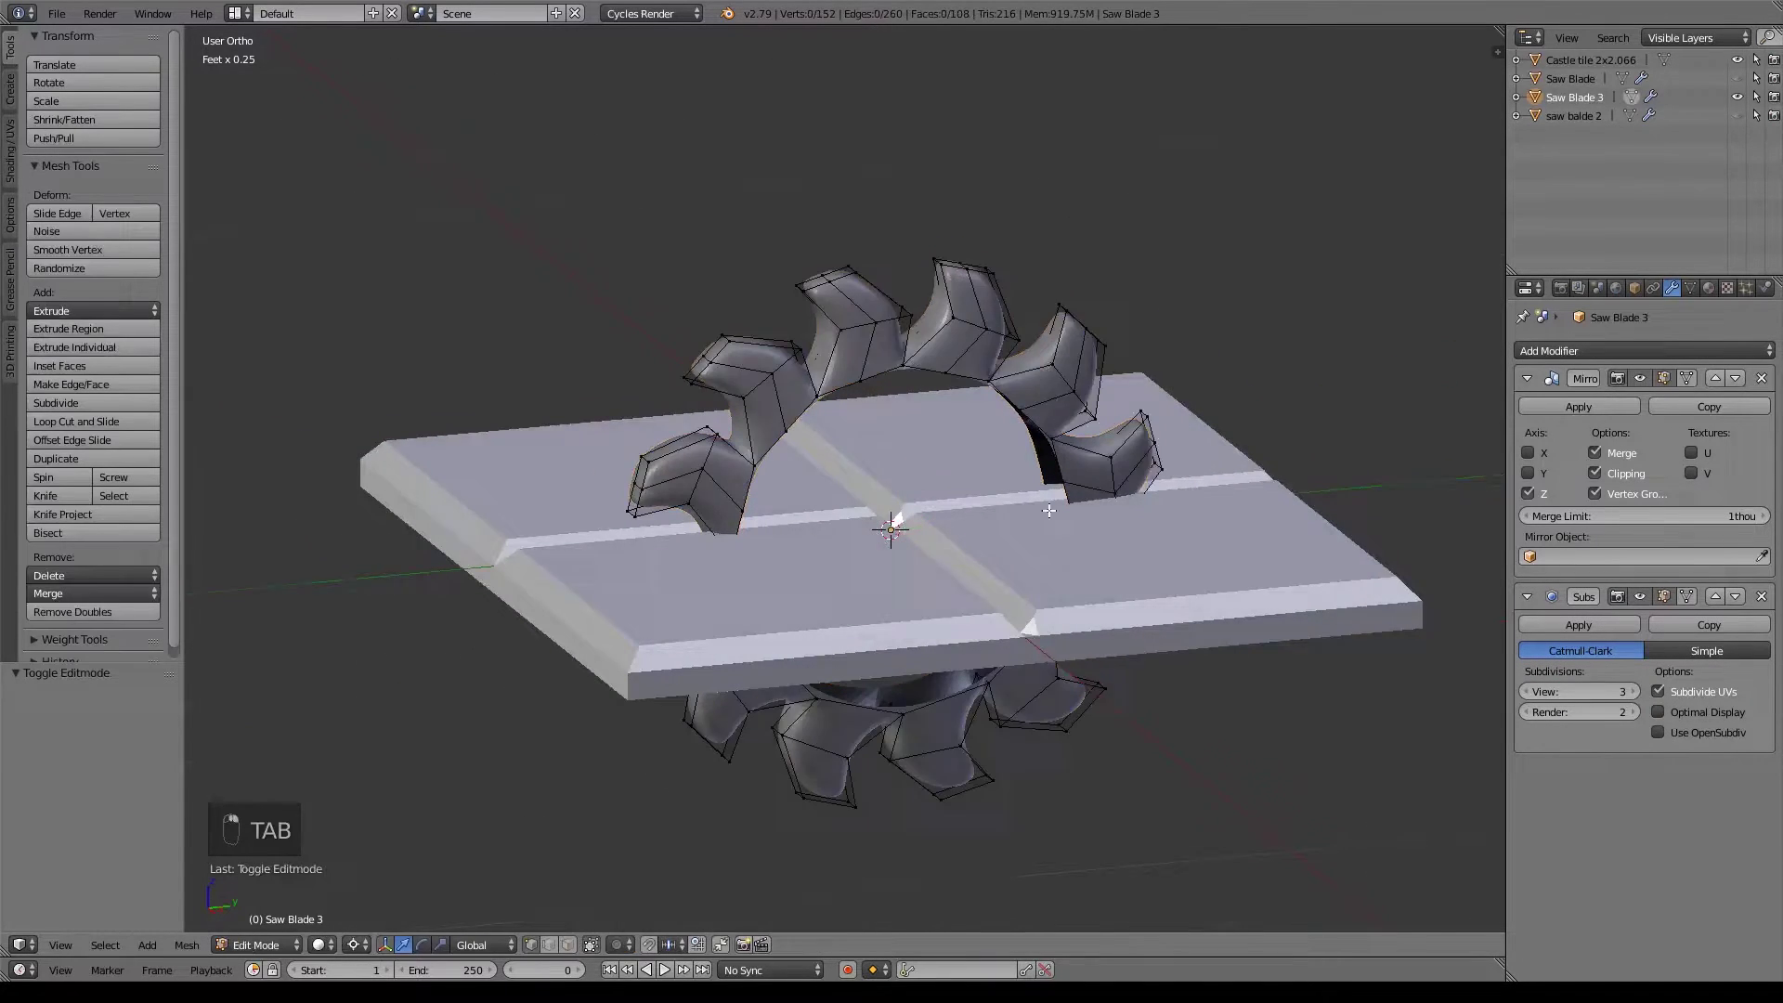
# Select the tooth edge loops in side view, rotate slightly and crease them to 1.
pyautogui.press('KP_3')
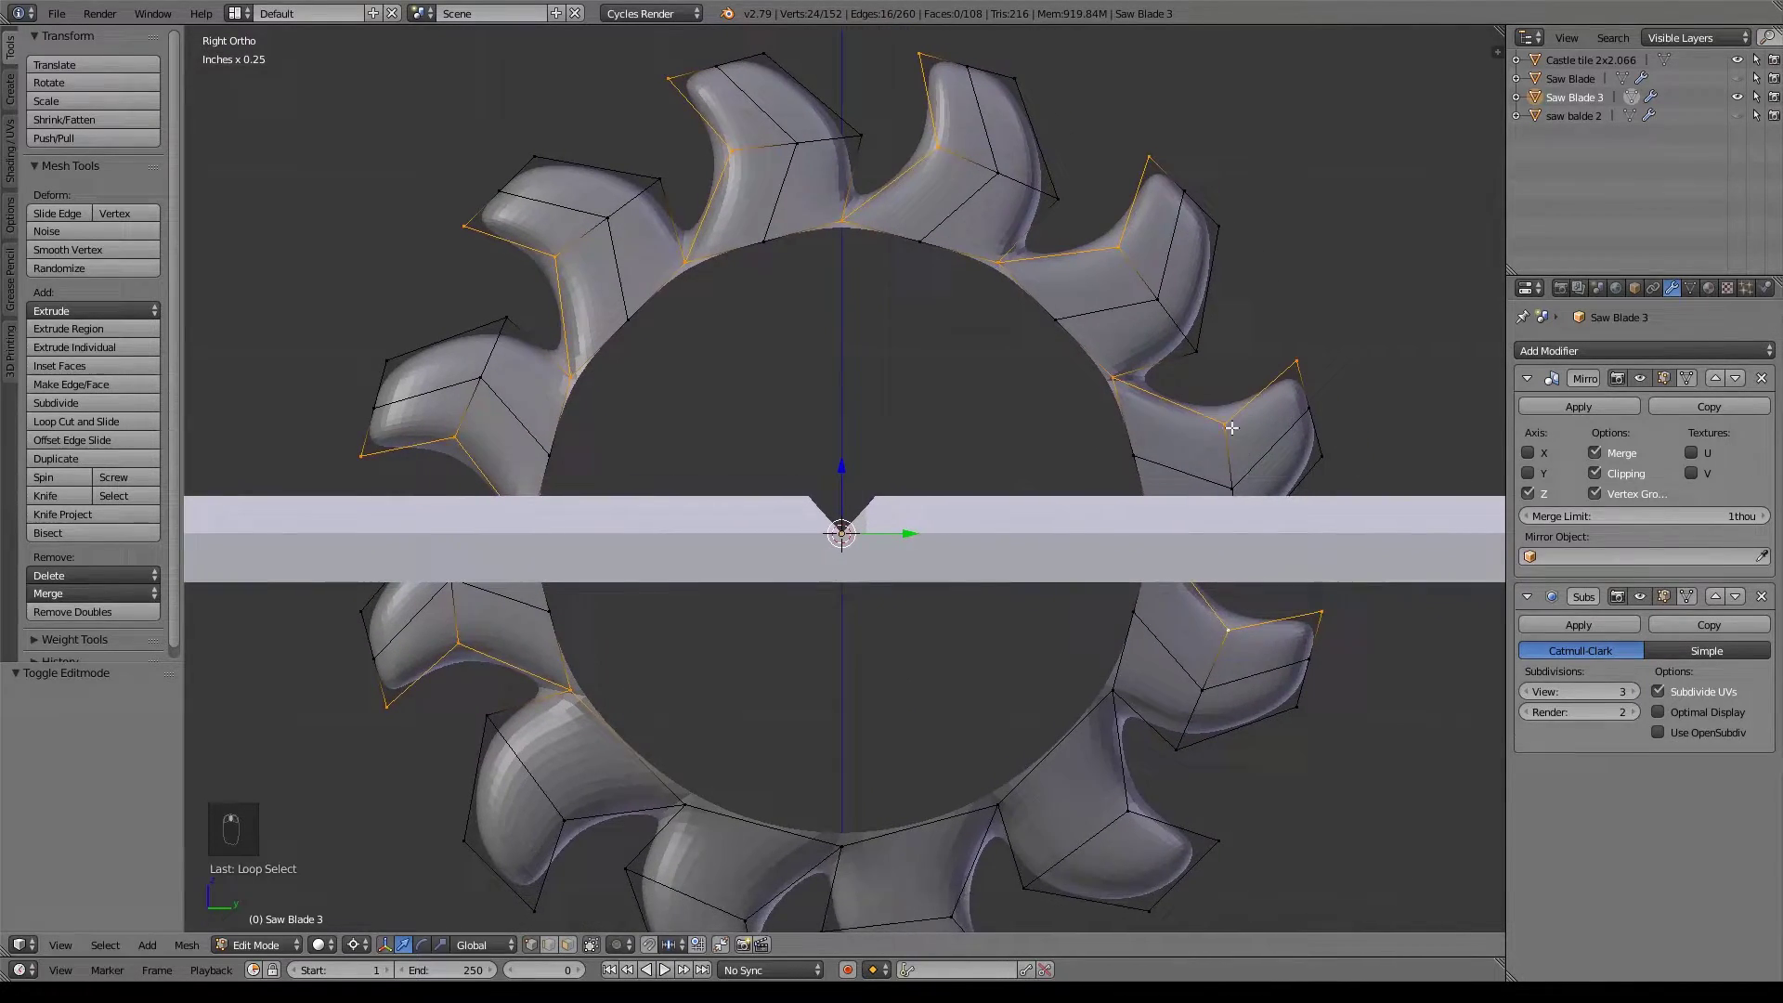
pyautogui.press('r')
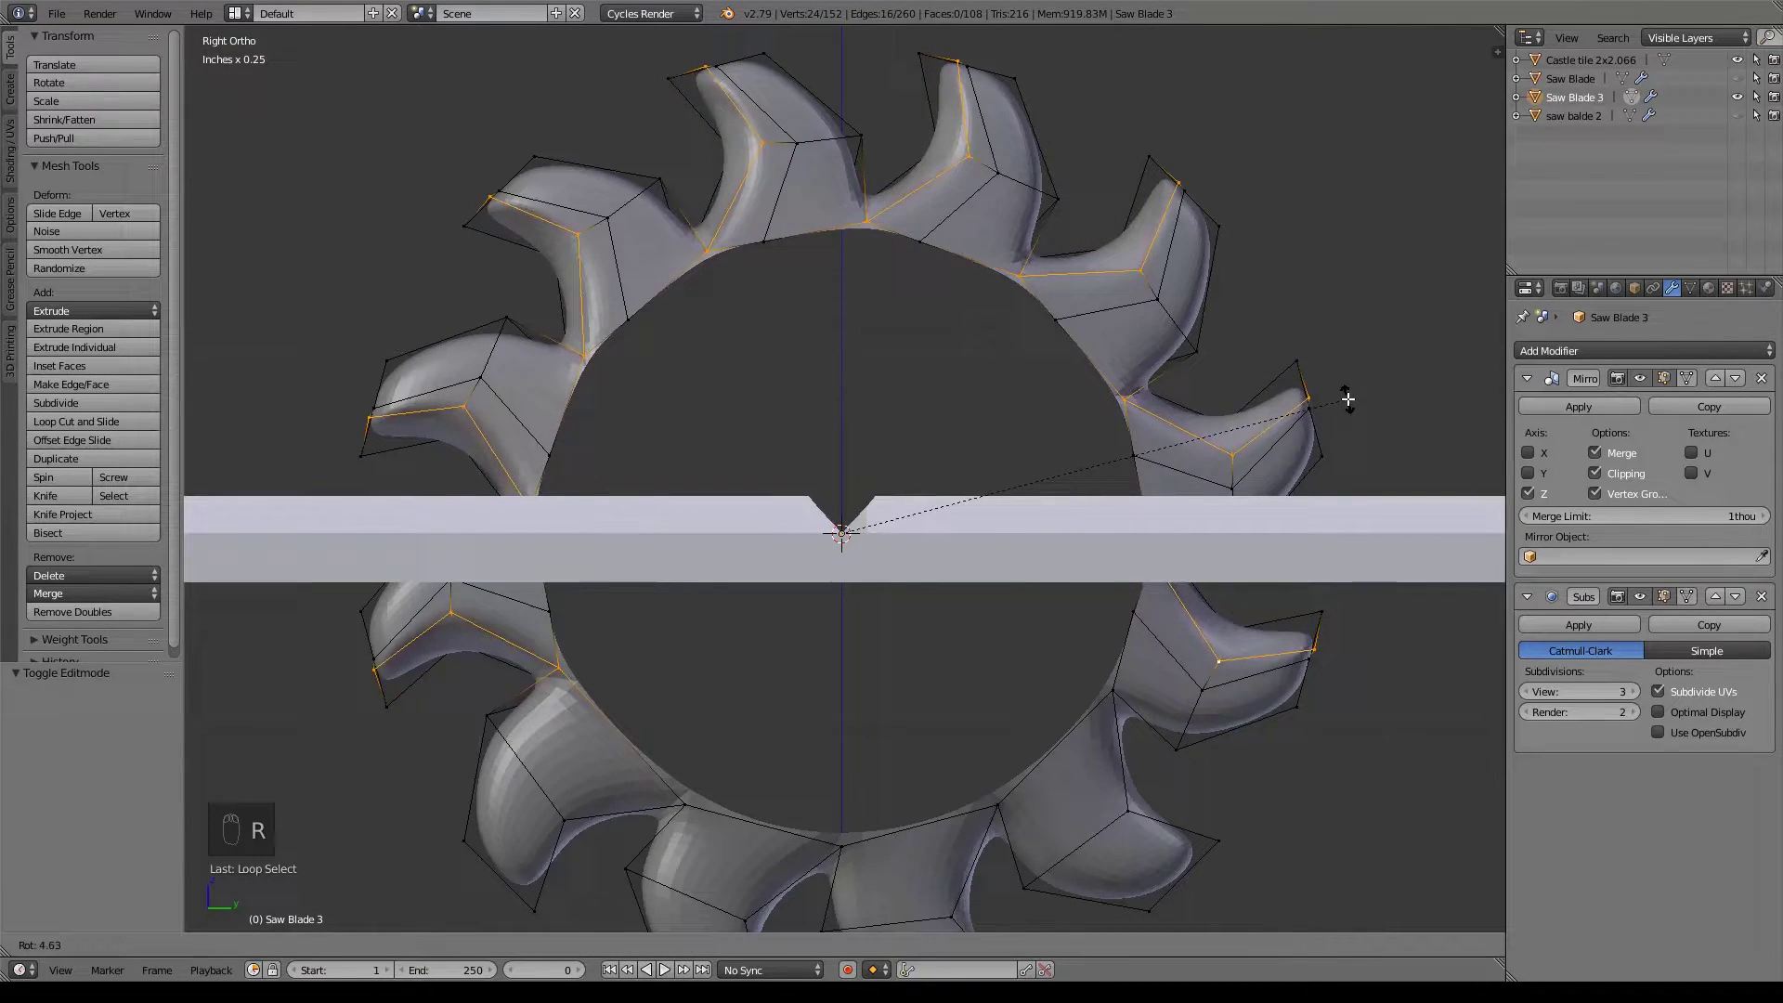
pyautogui.press('shift+e')
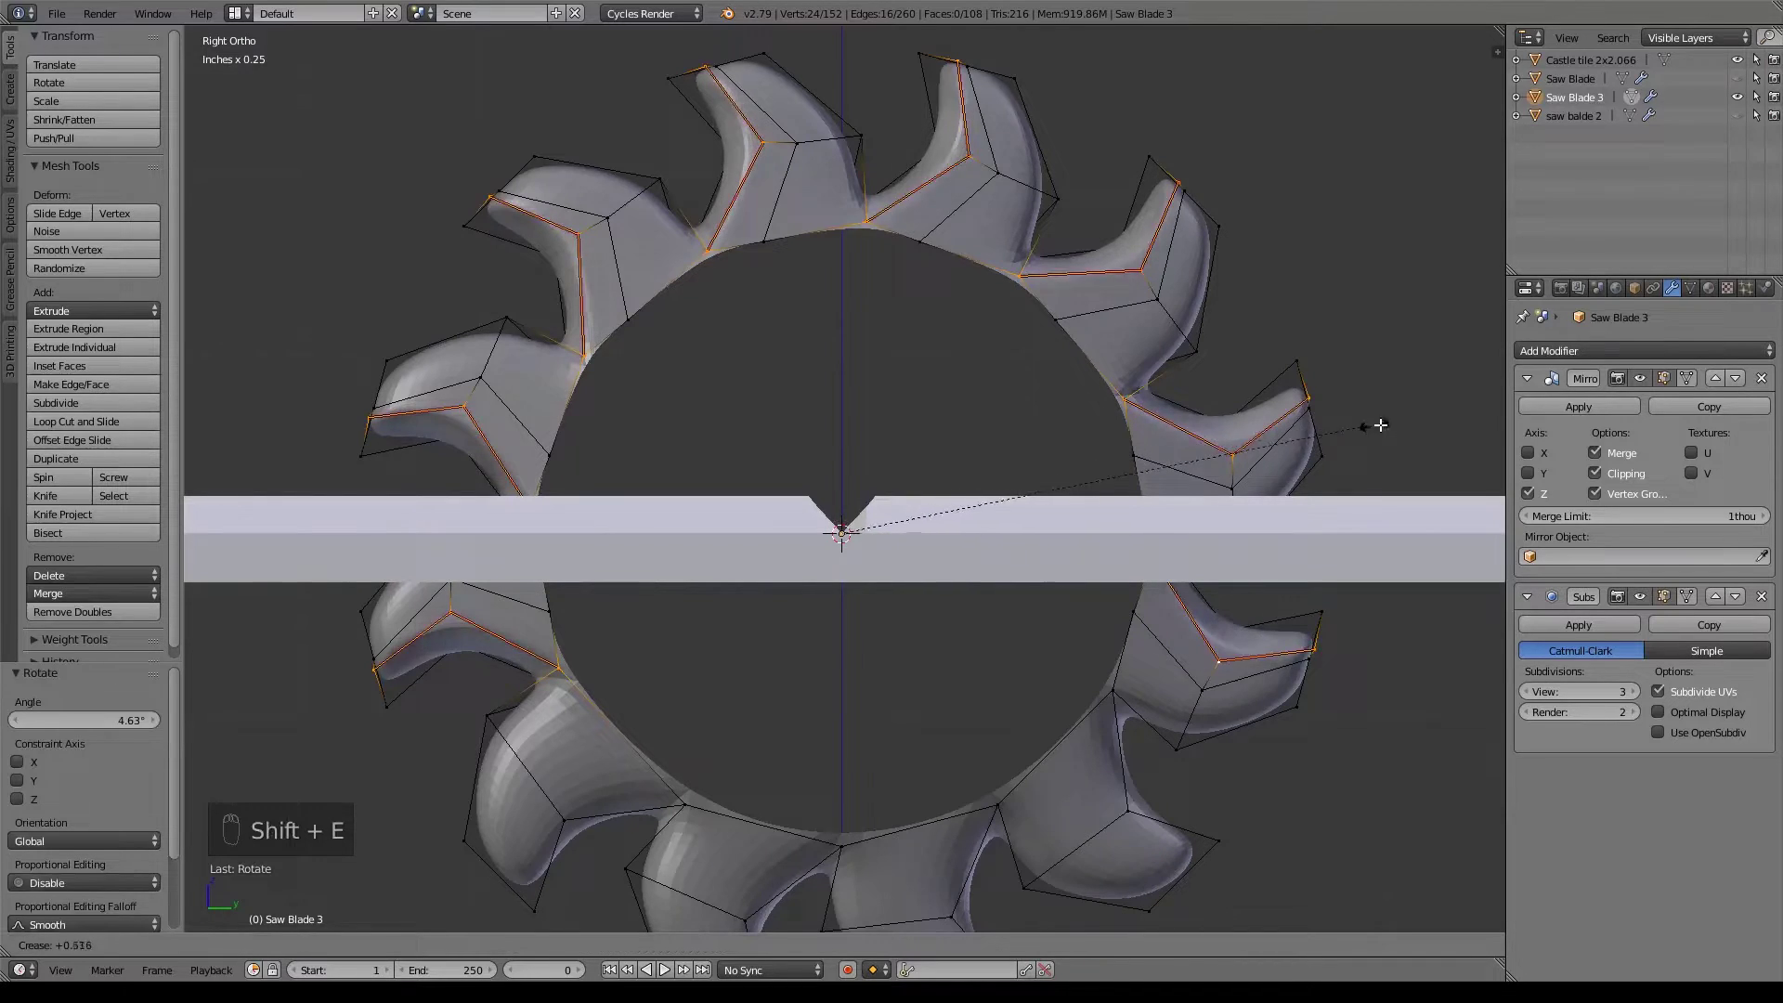
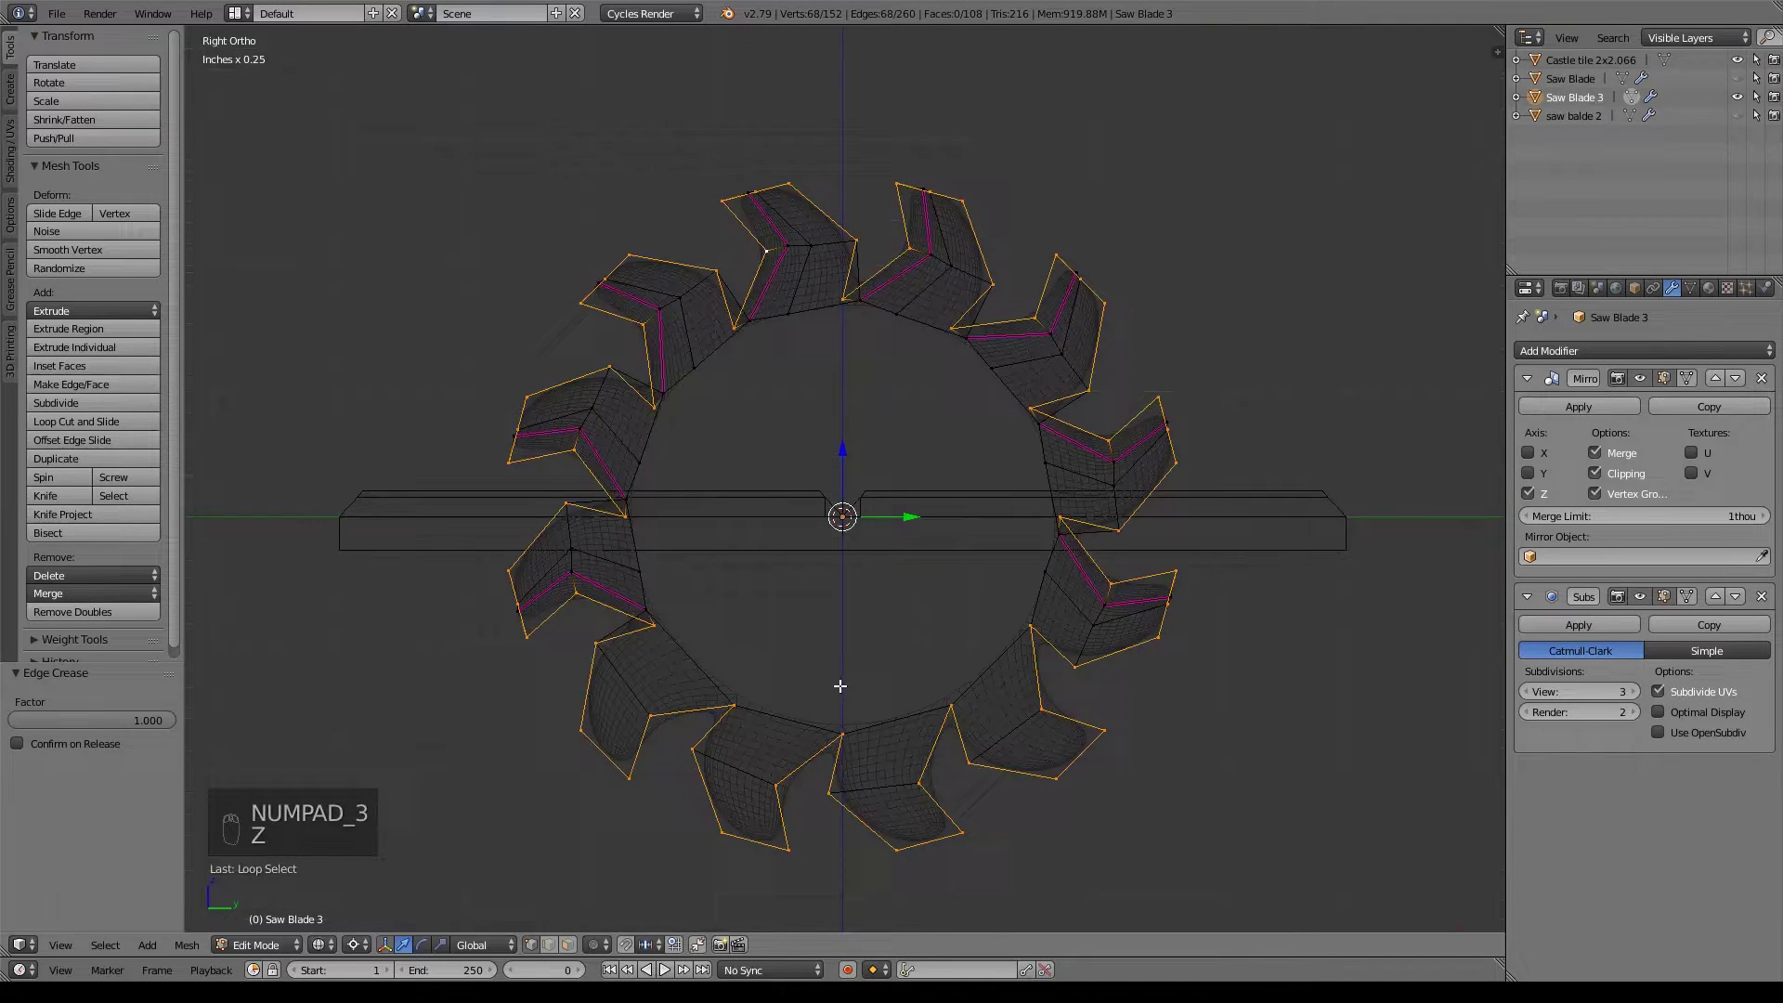
# Refine the edge selection tooth by tooth in wireframe and reapply the full crease.
pyautogui.press('b')
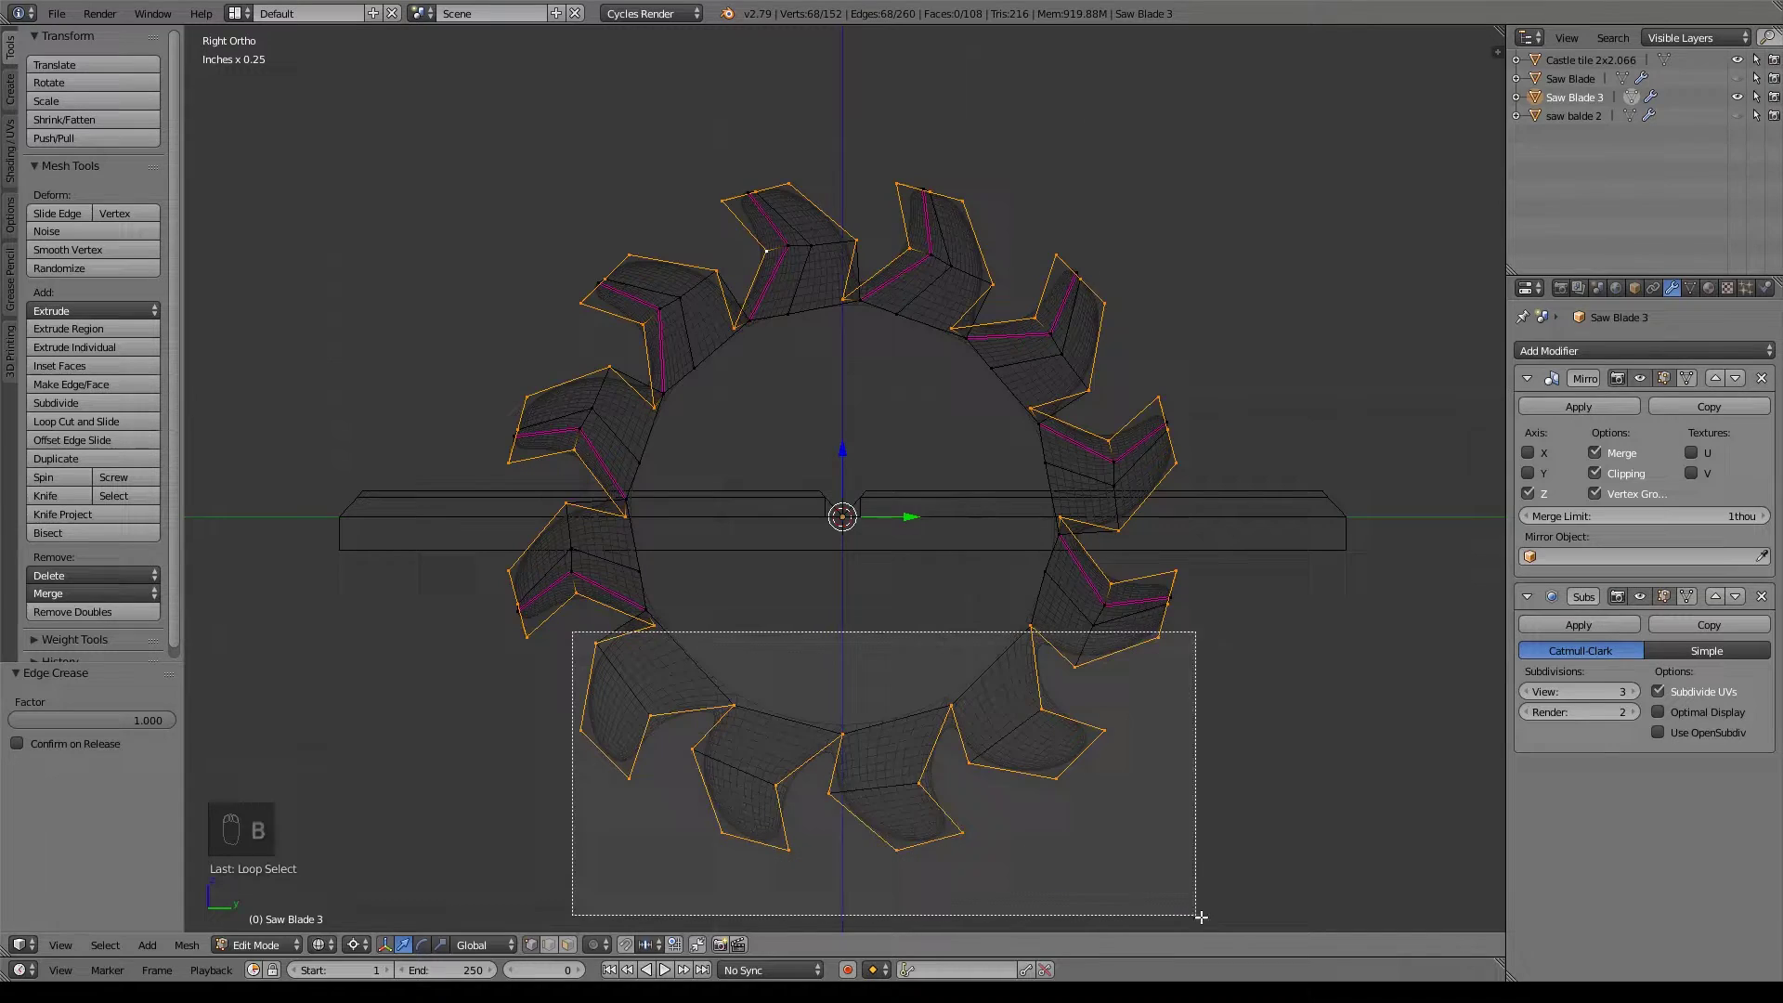
pyautogui.press('b')
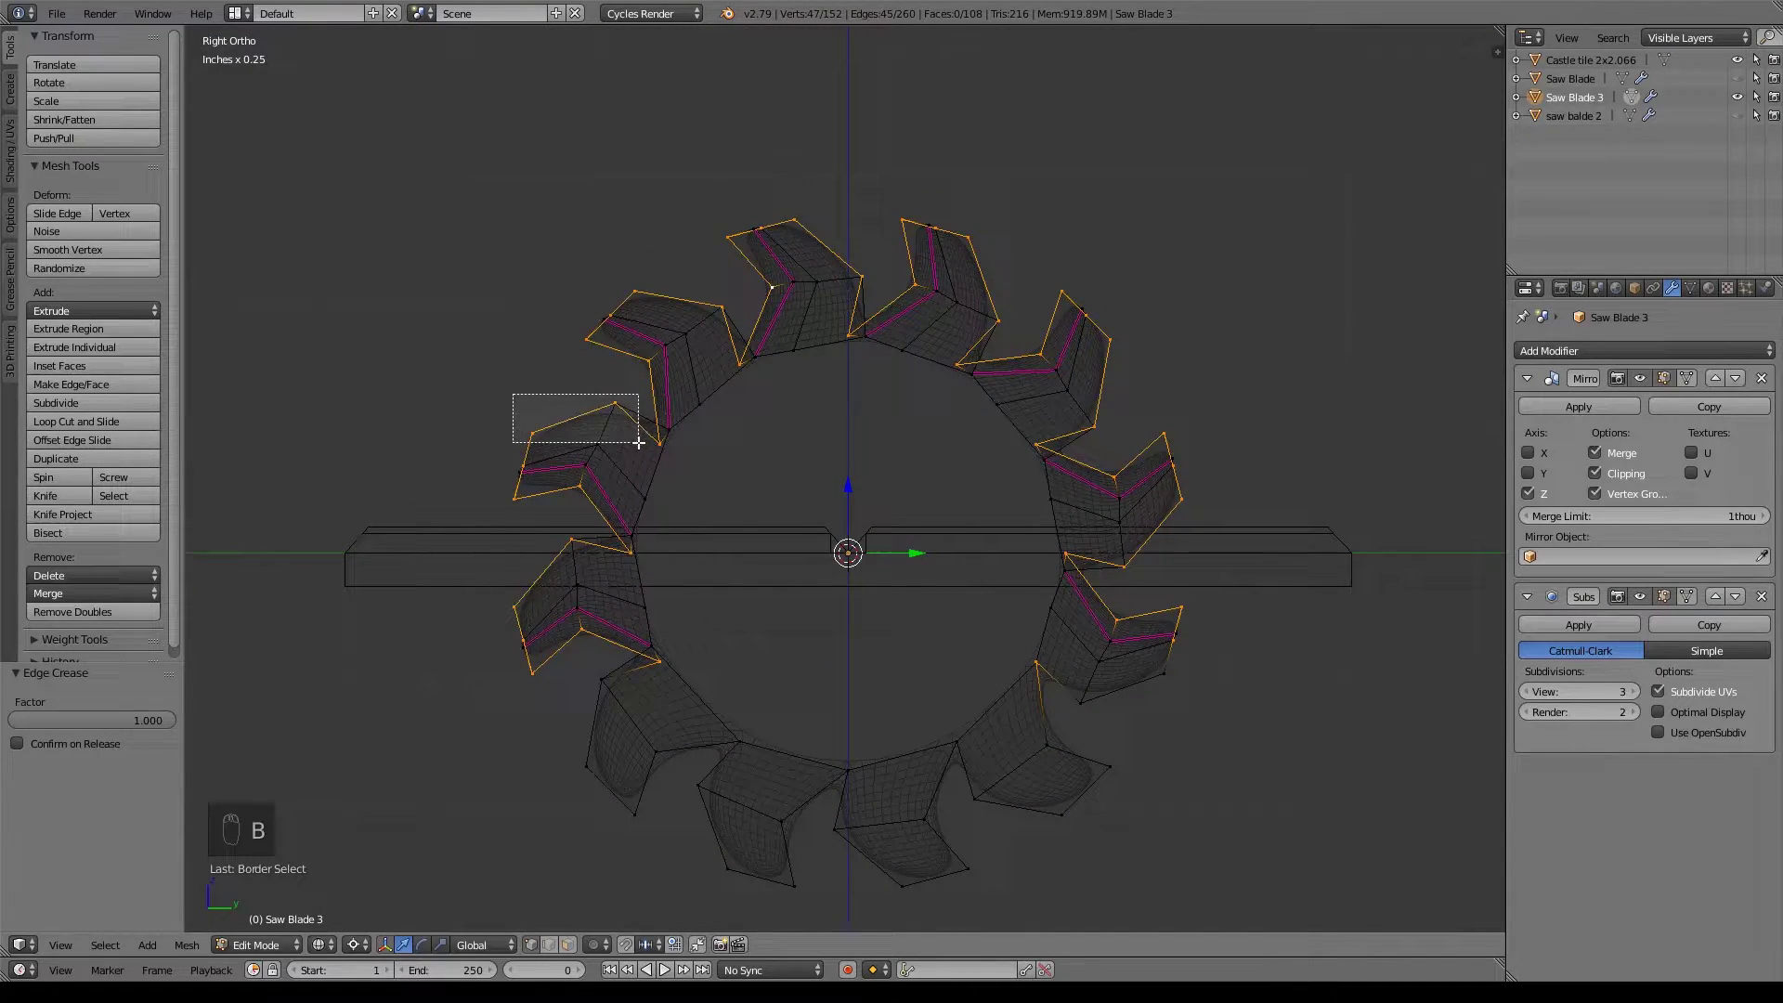
pyautogui.press('n')
pyautogui.press('n')
pyautogui.press('b')
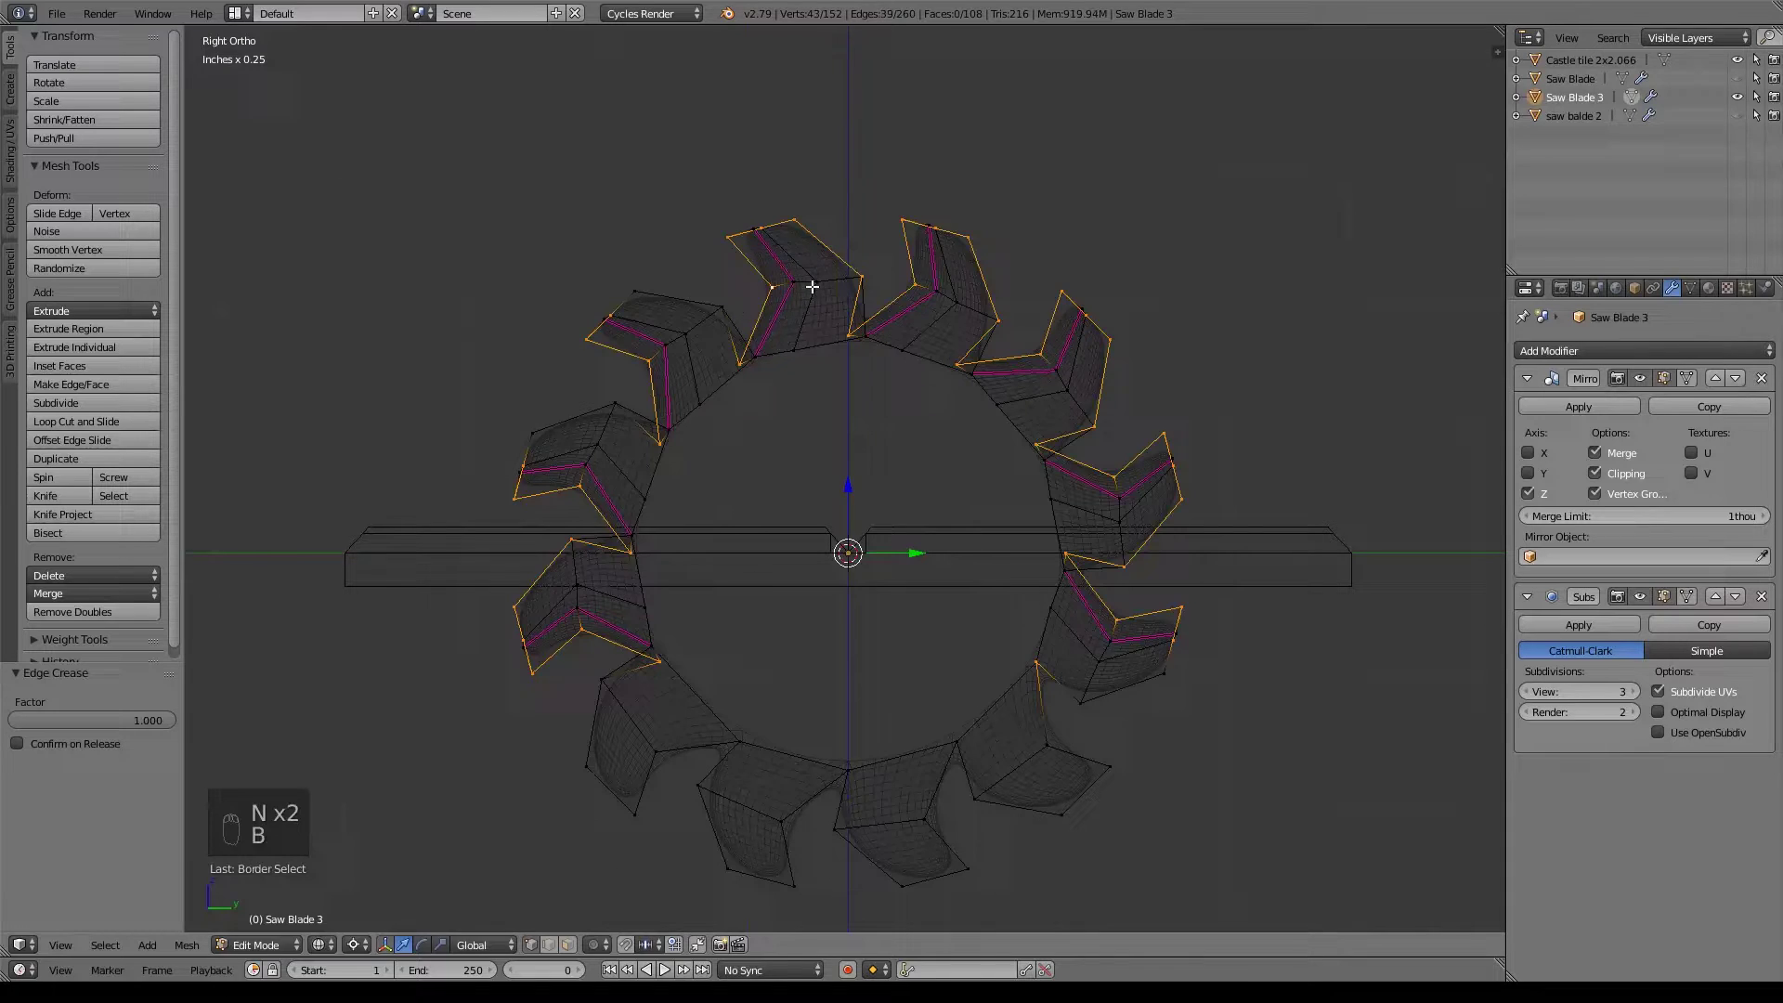
pyautogui.press('b')
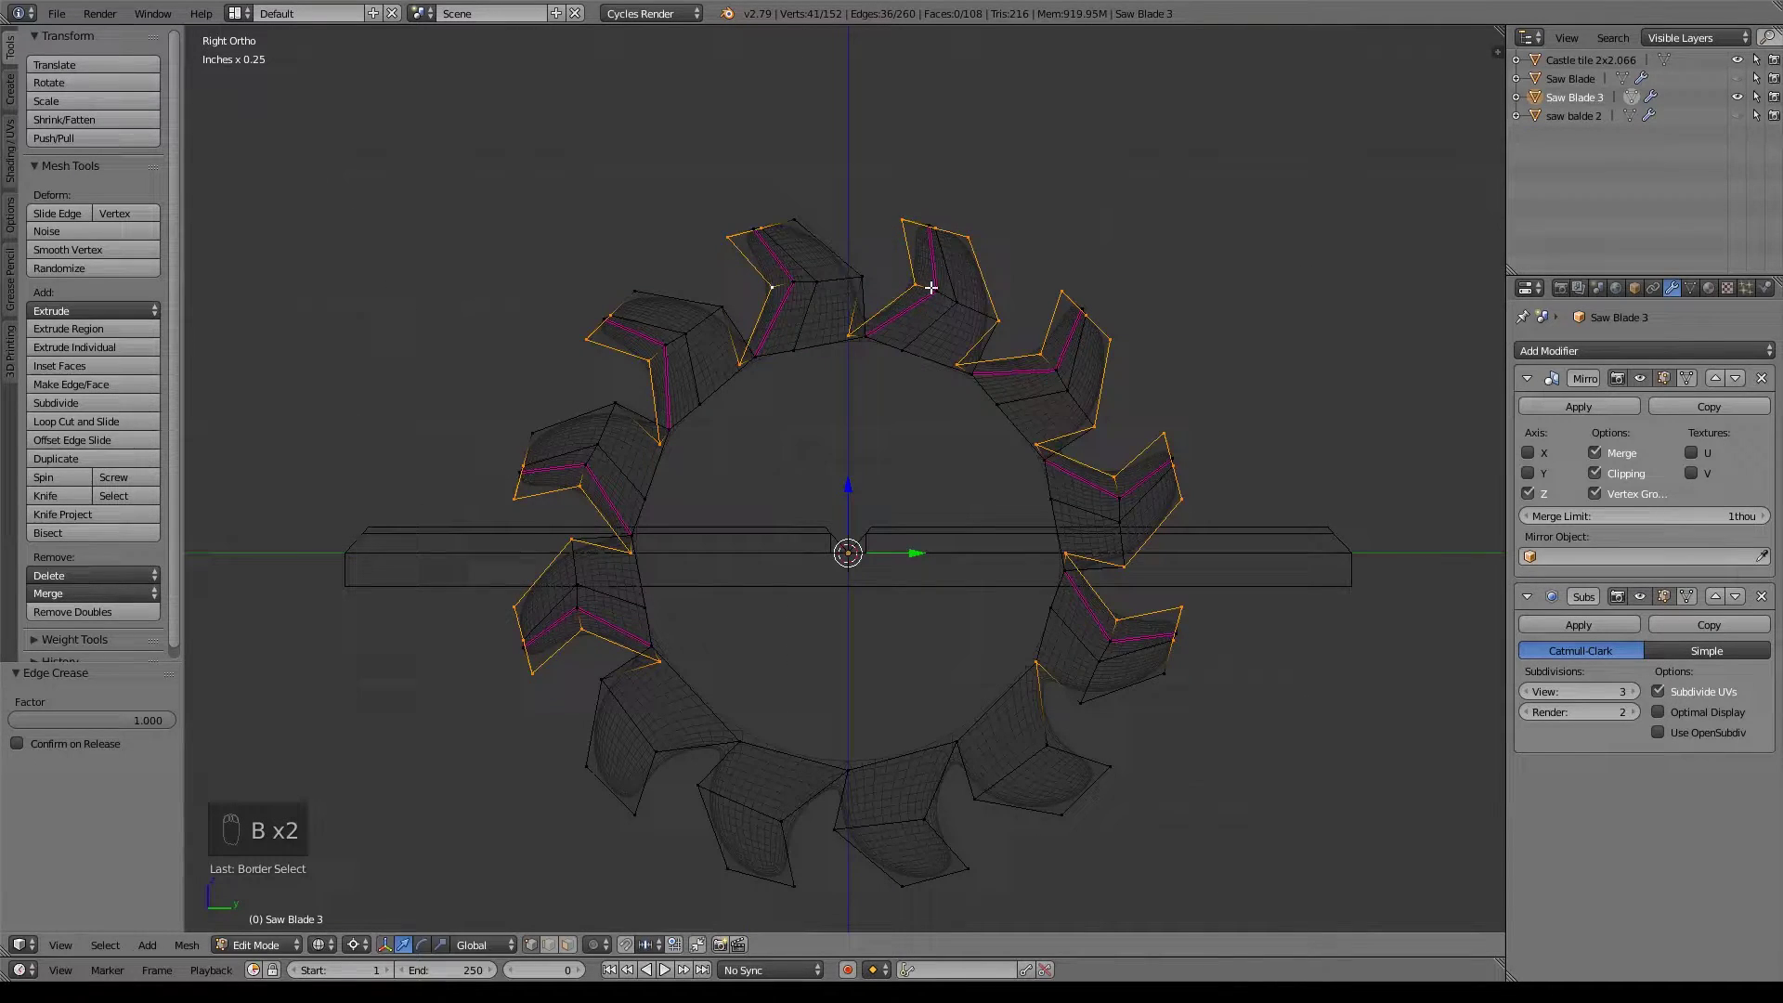
pyautogui.press('b')
pyautogui.press('b')
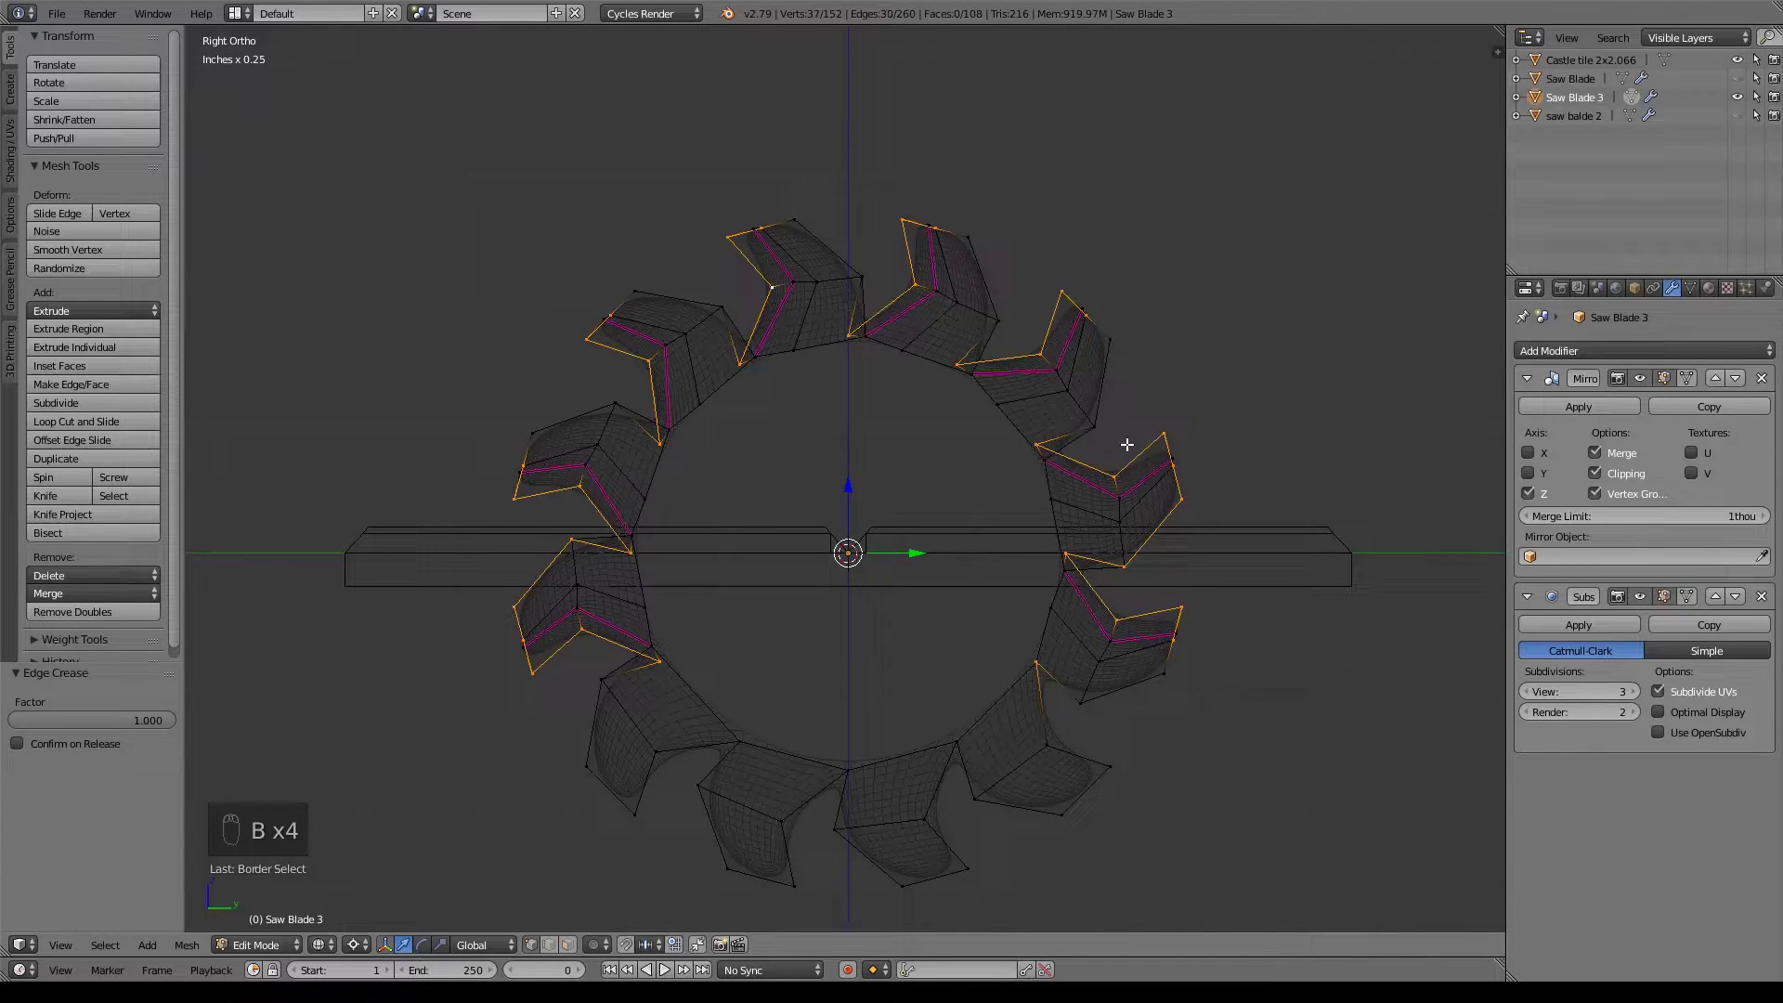
pyautogui.press('b')
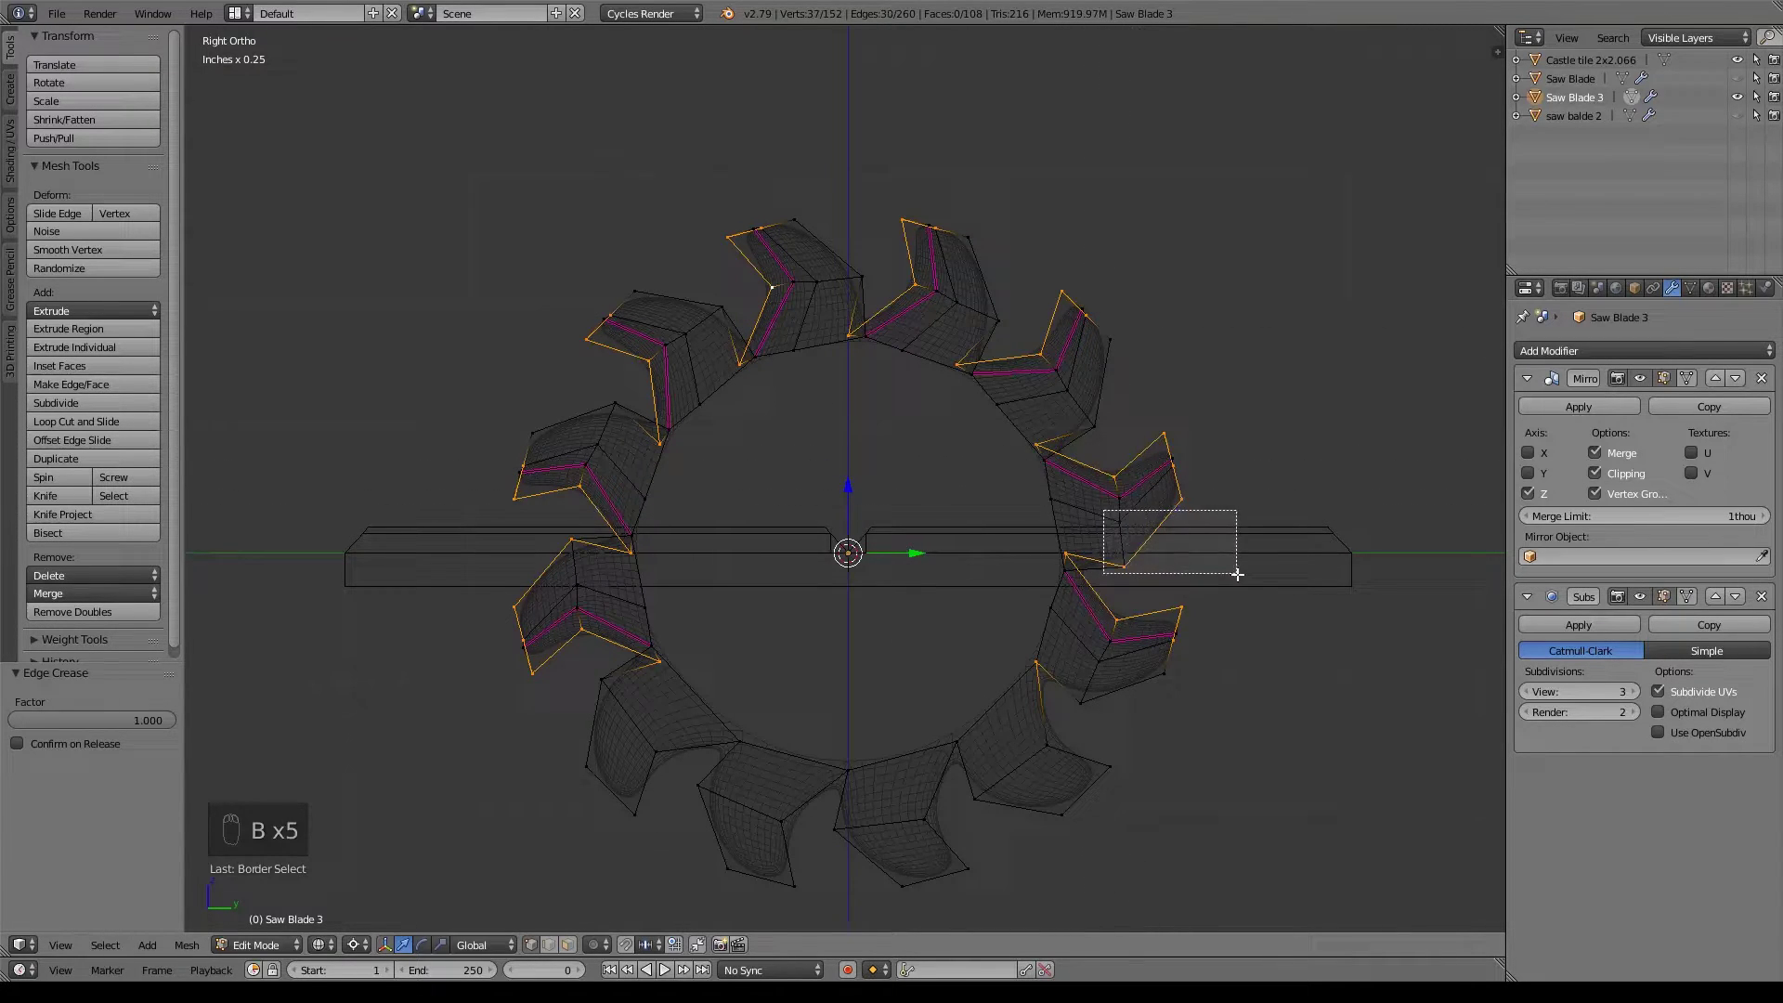
pyautogui.press('b')
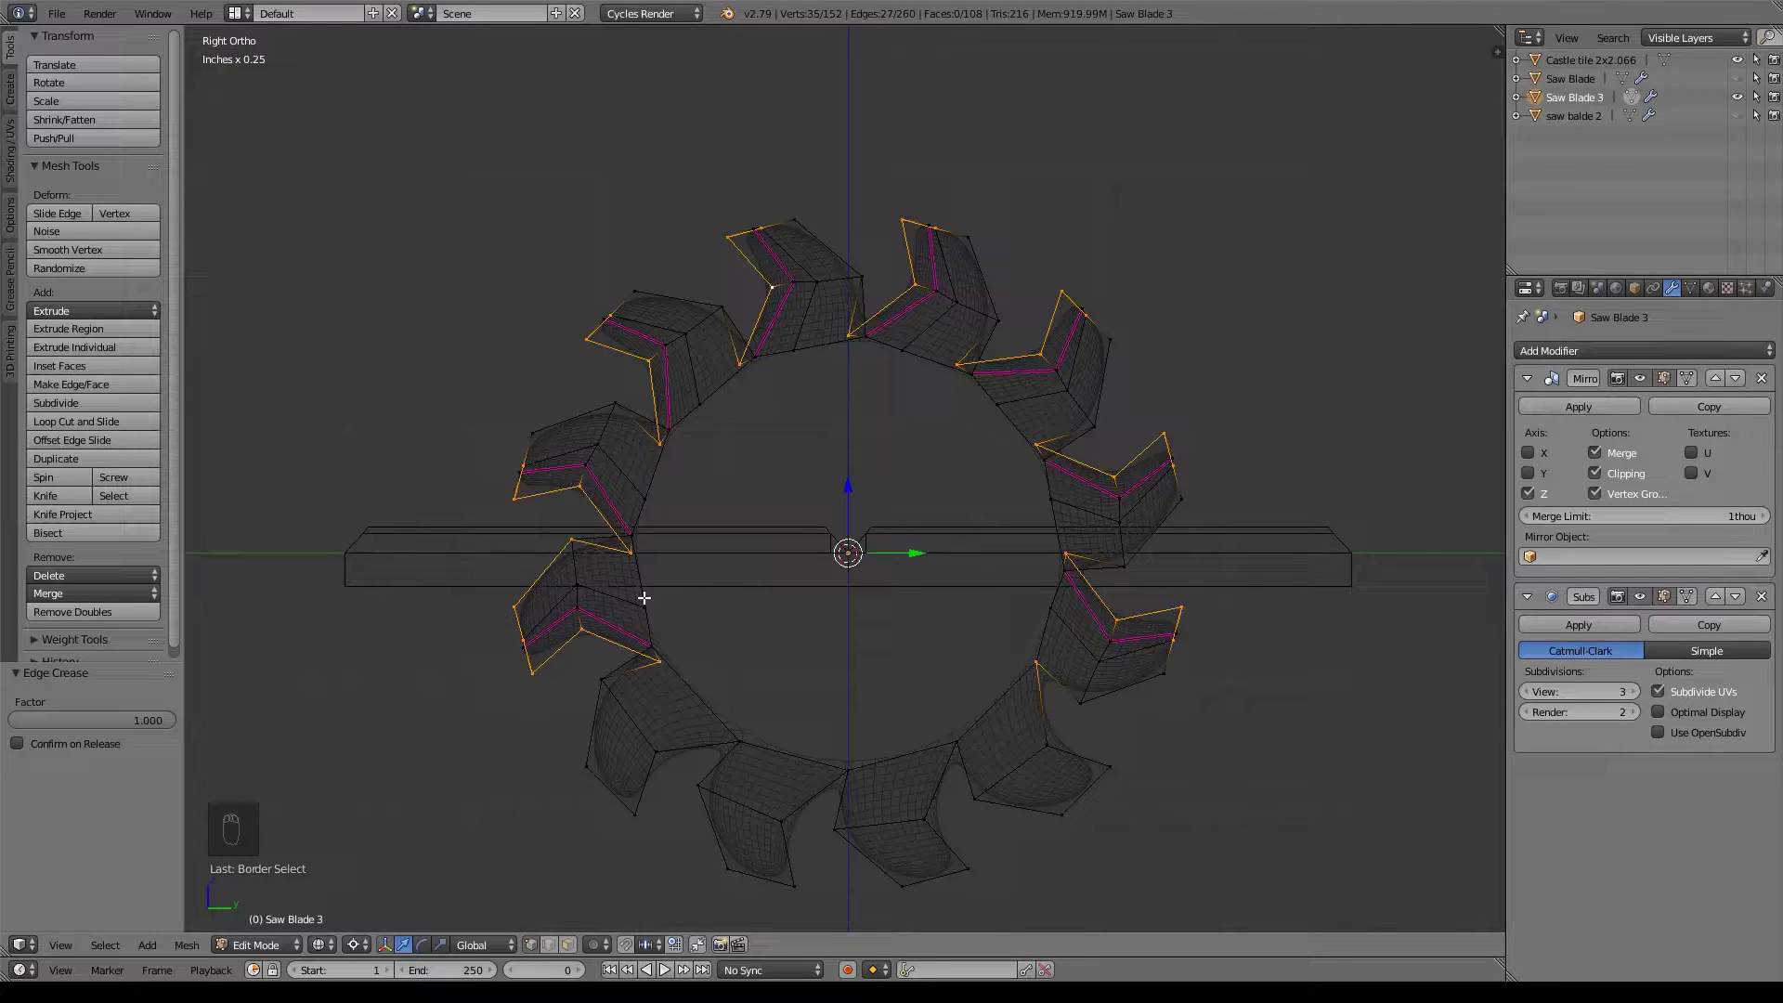
pyautogui.press('b')
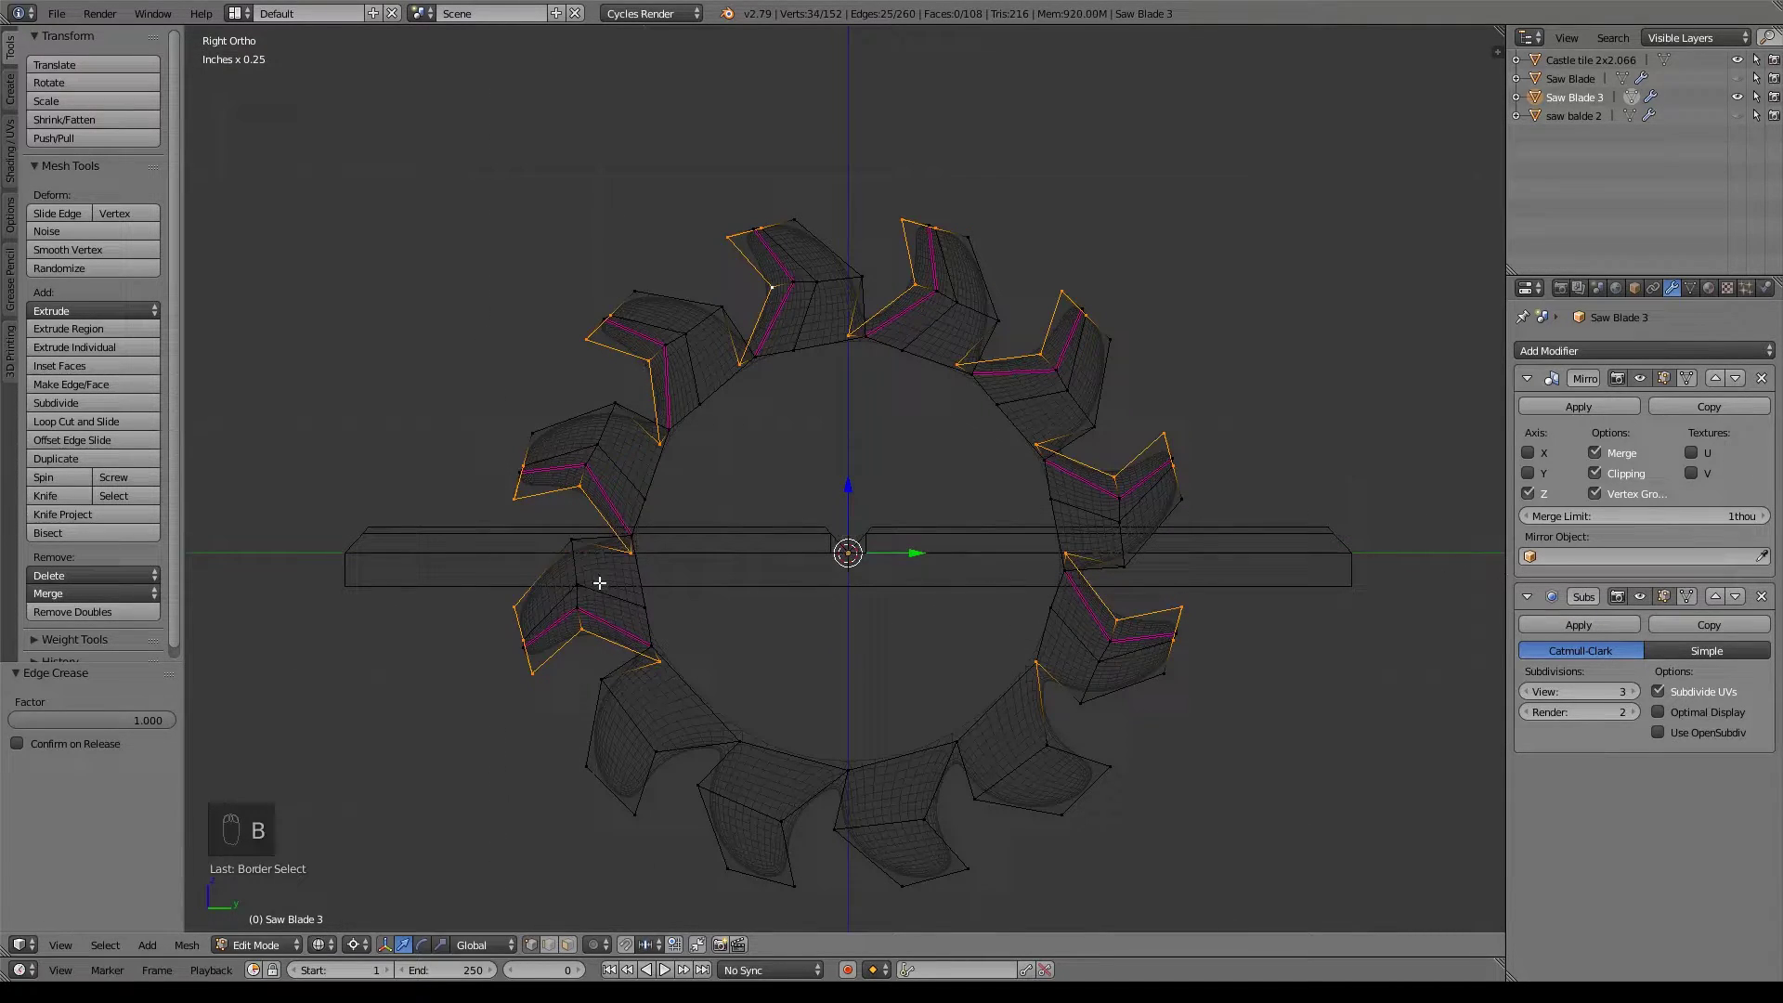
pyautogui.press('b')
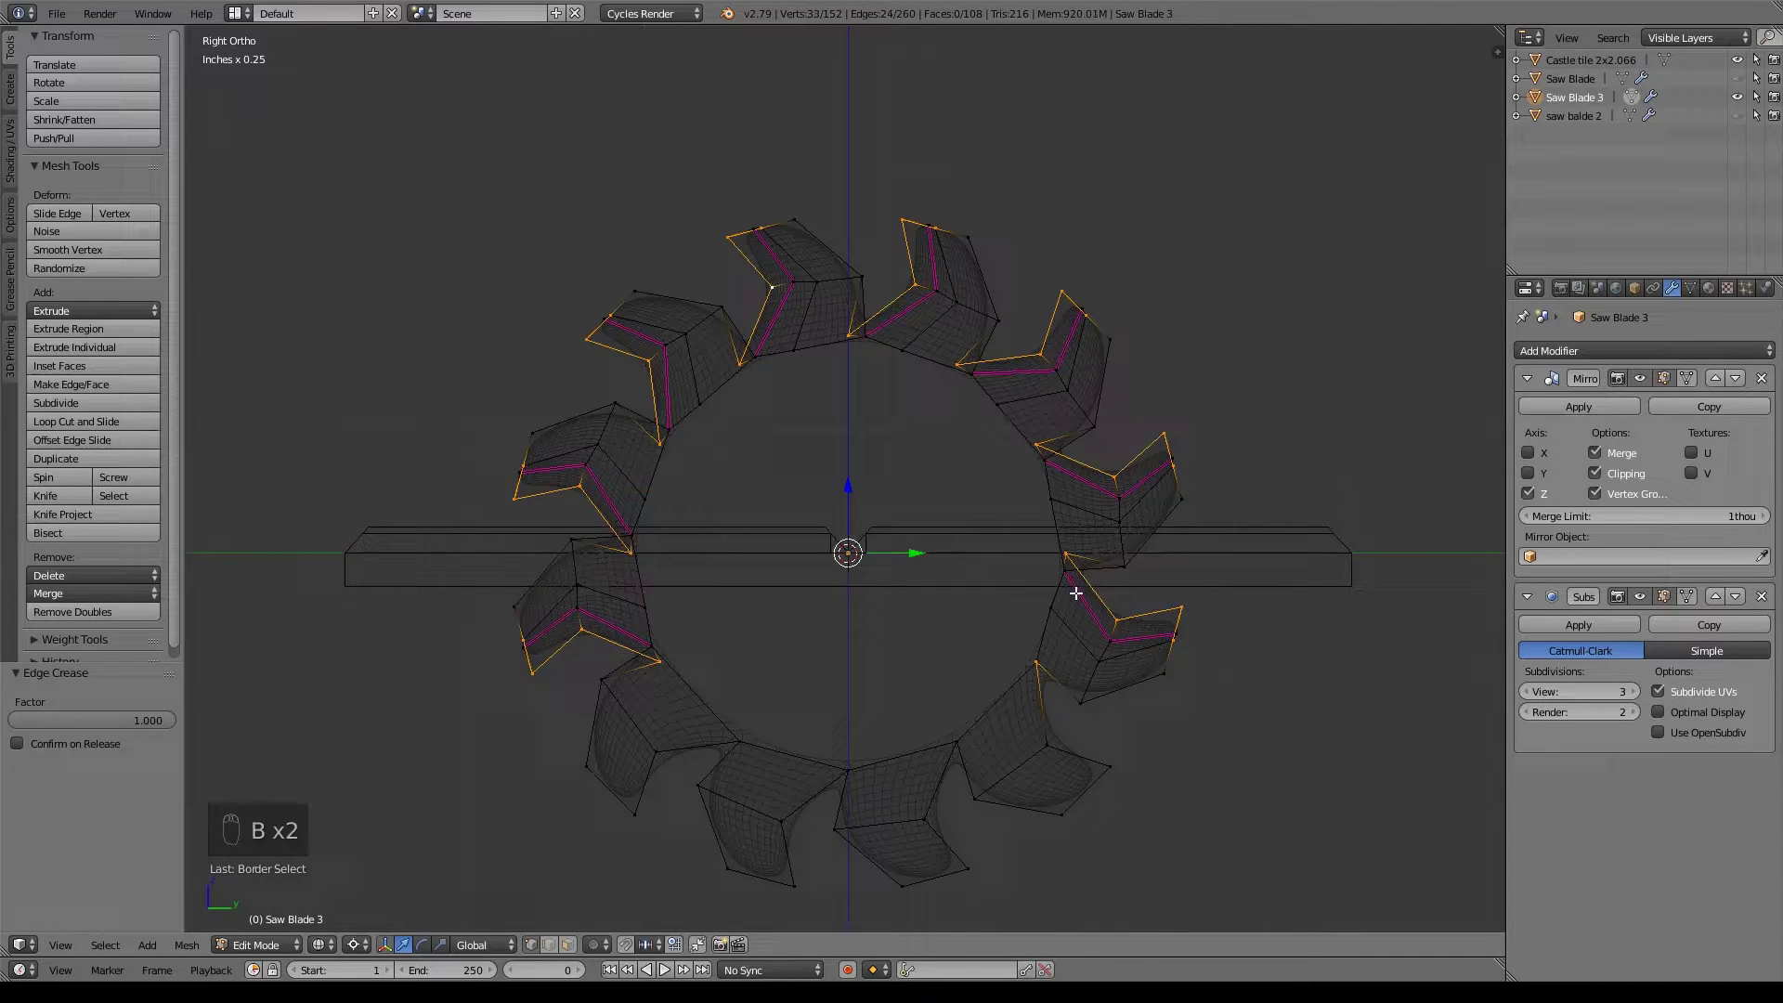
pyautogui.press('shift+e')
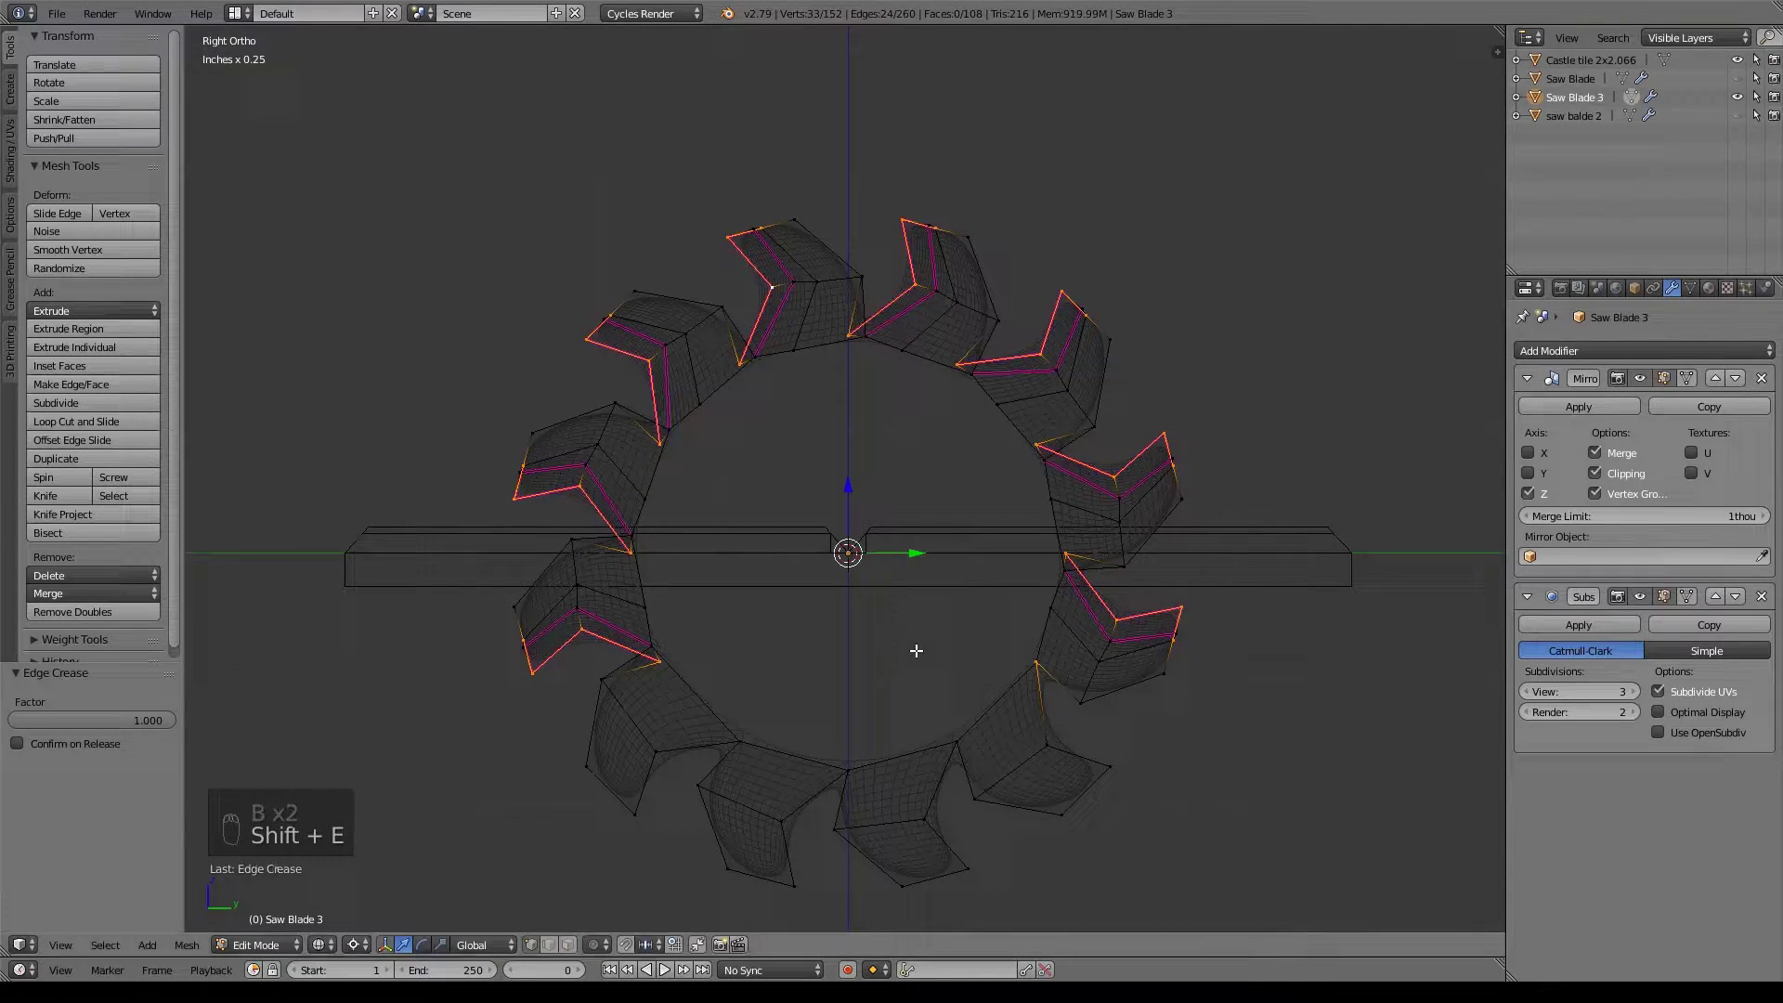
# Inspect the smoothed blade in Object Mode, then return to editing in side view.
pyautogui.press('z')
pyautogui.press('Tab')
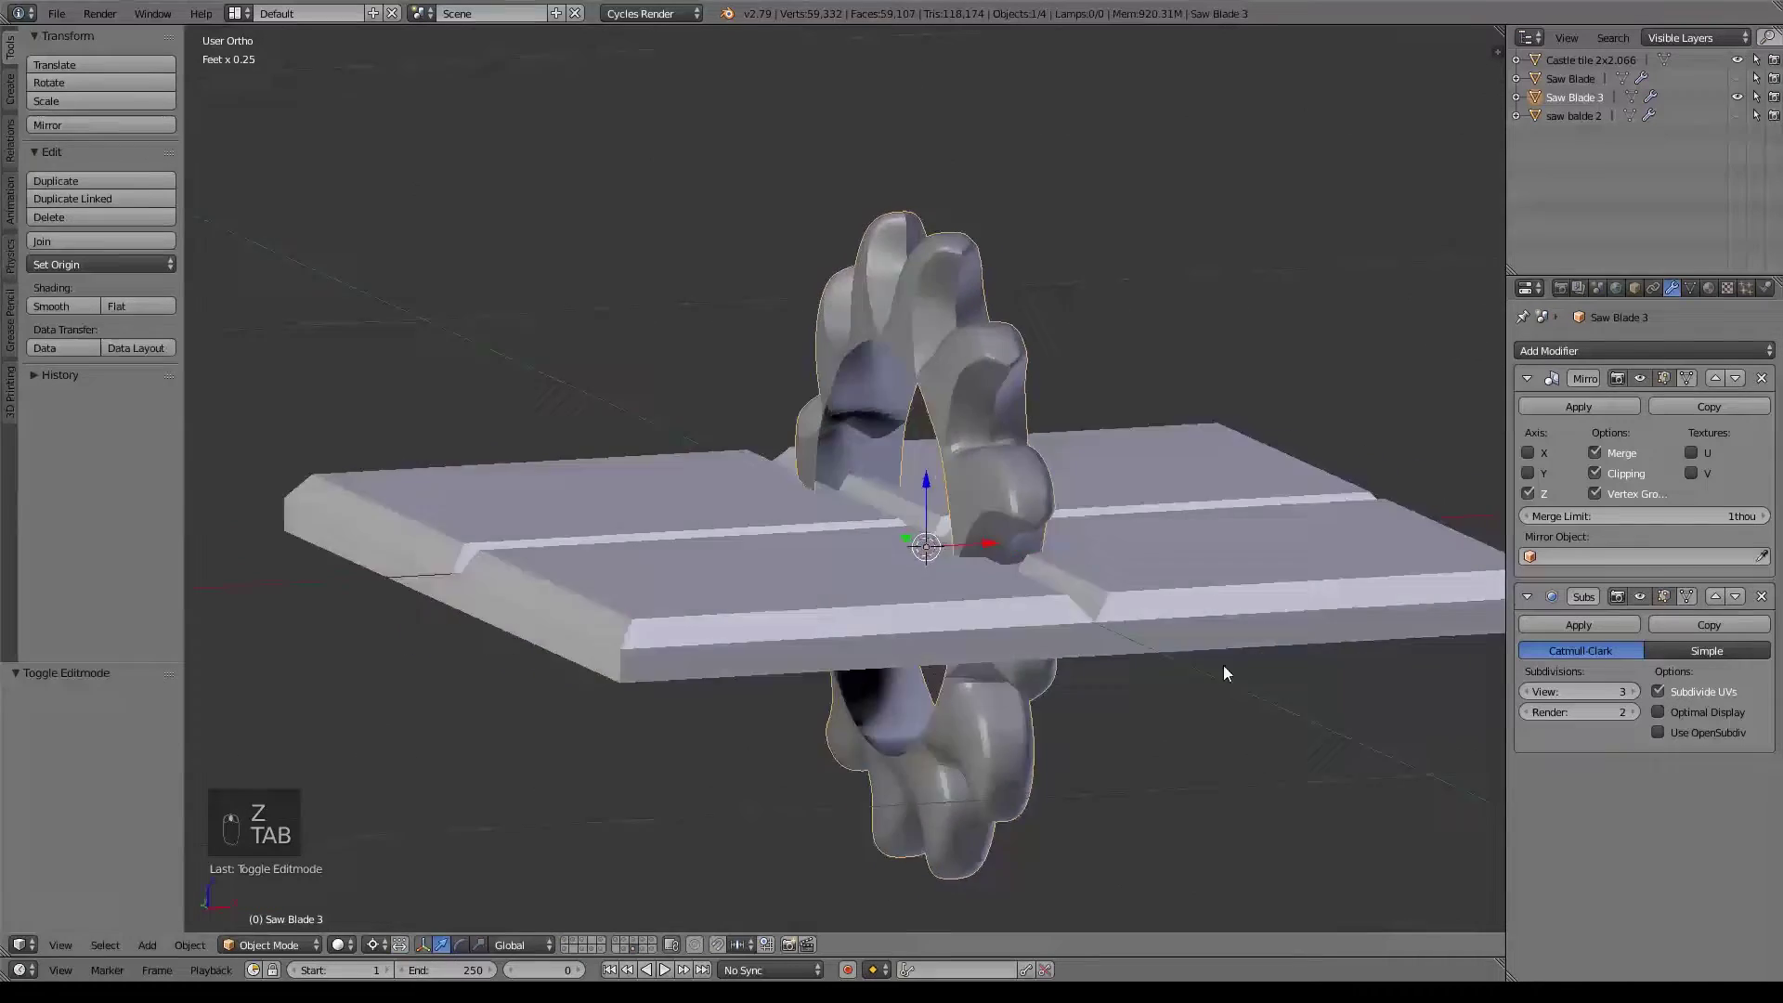
pyautogui.moveTo(1066, 635); pyautogui.dragTo(1000, 593)
pyautogui.press('Tab')
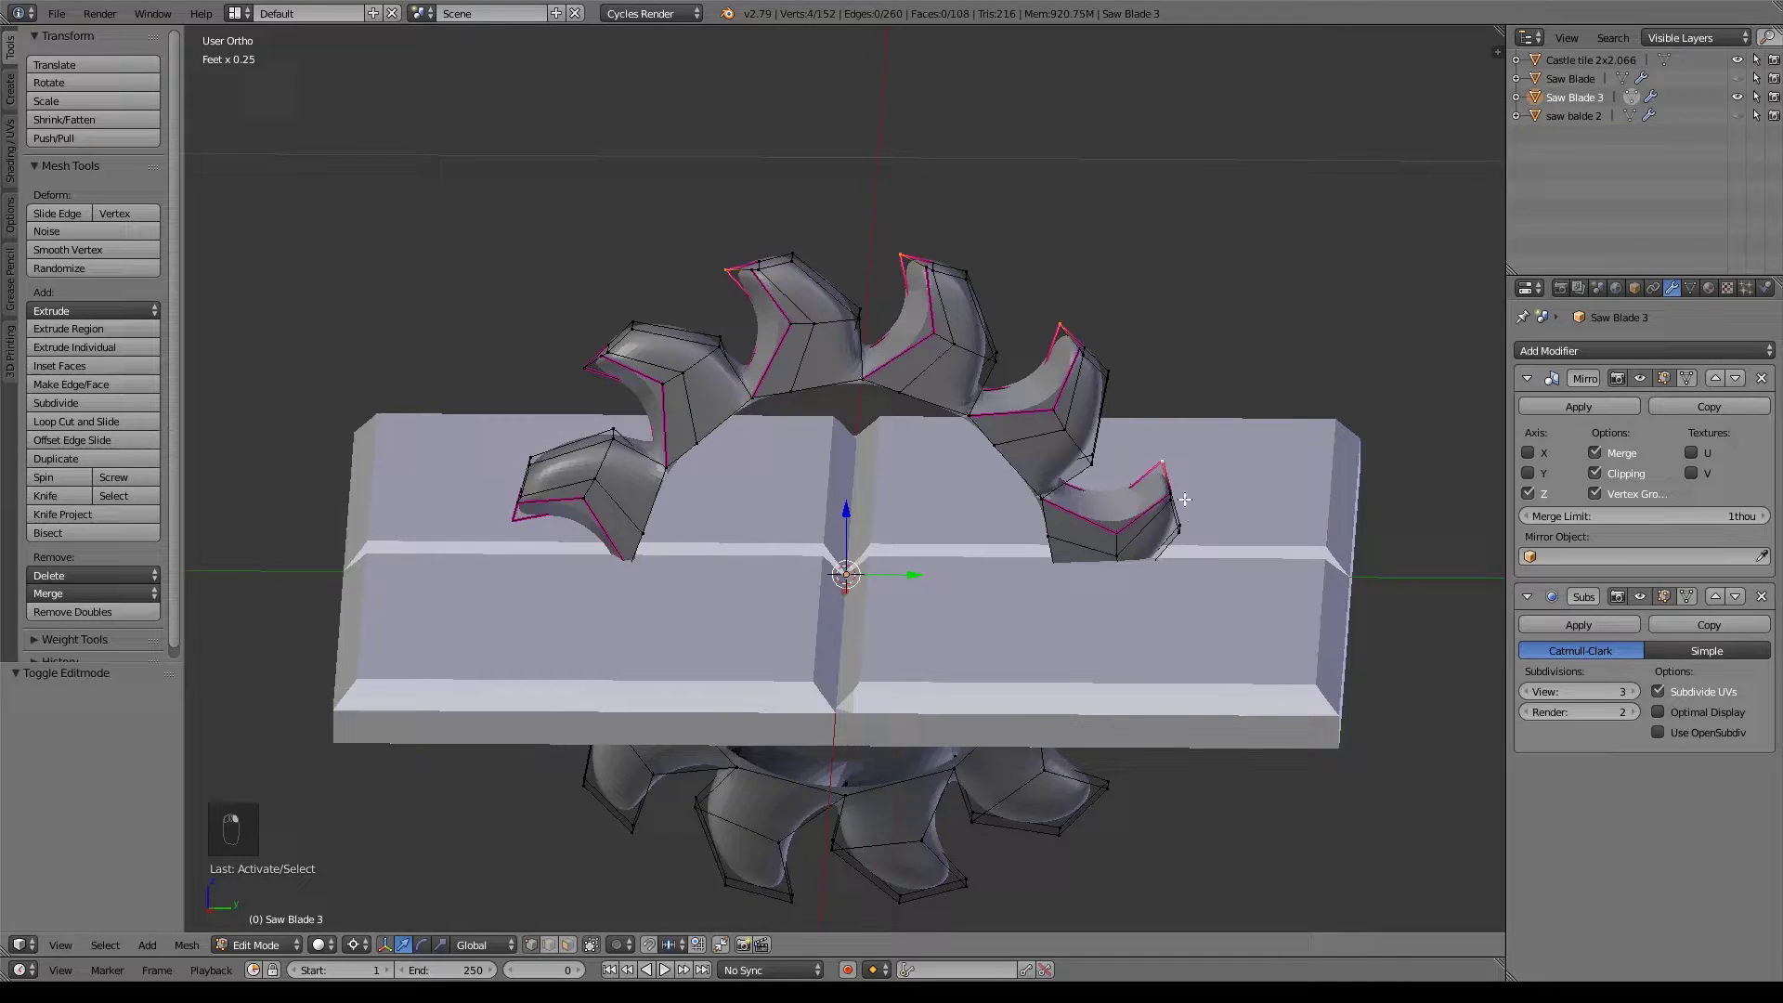
pyautogui.press('KP_3')
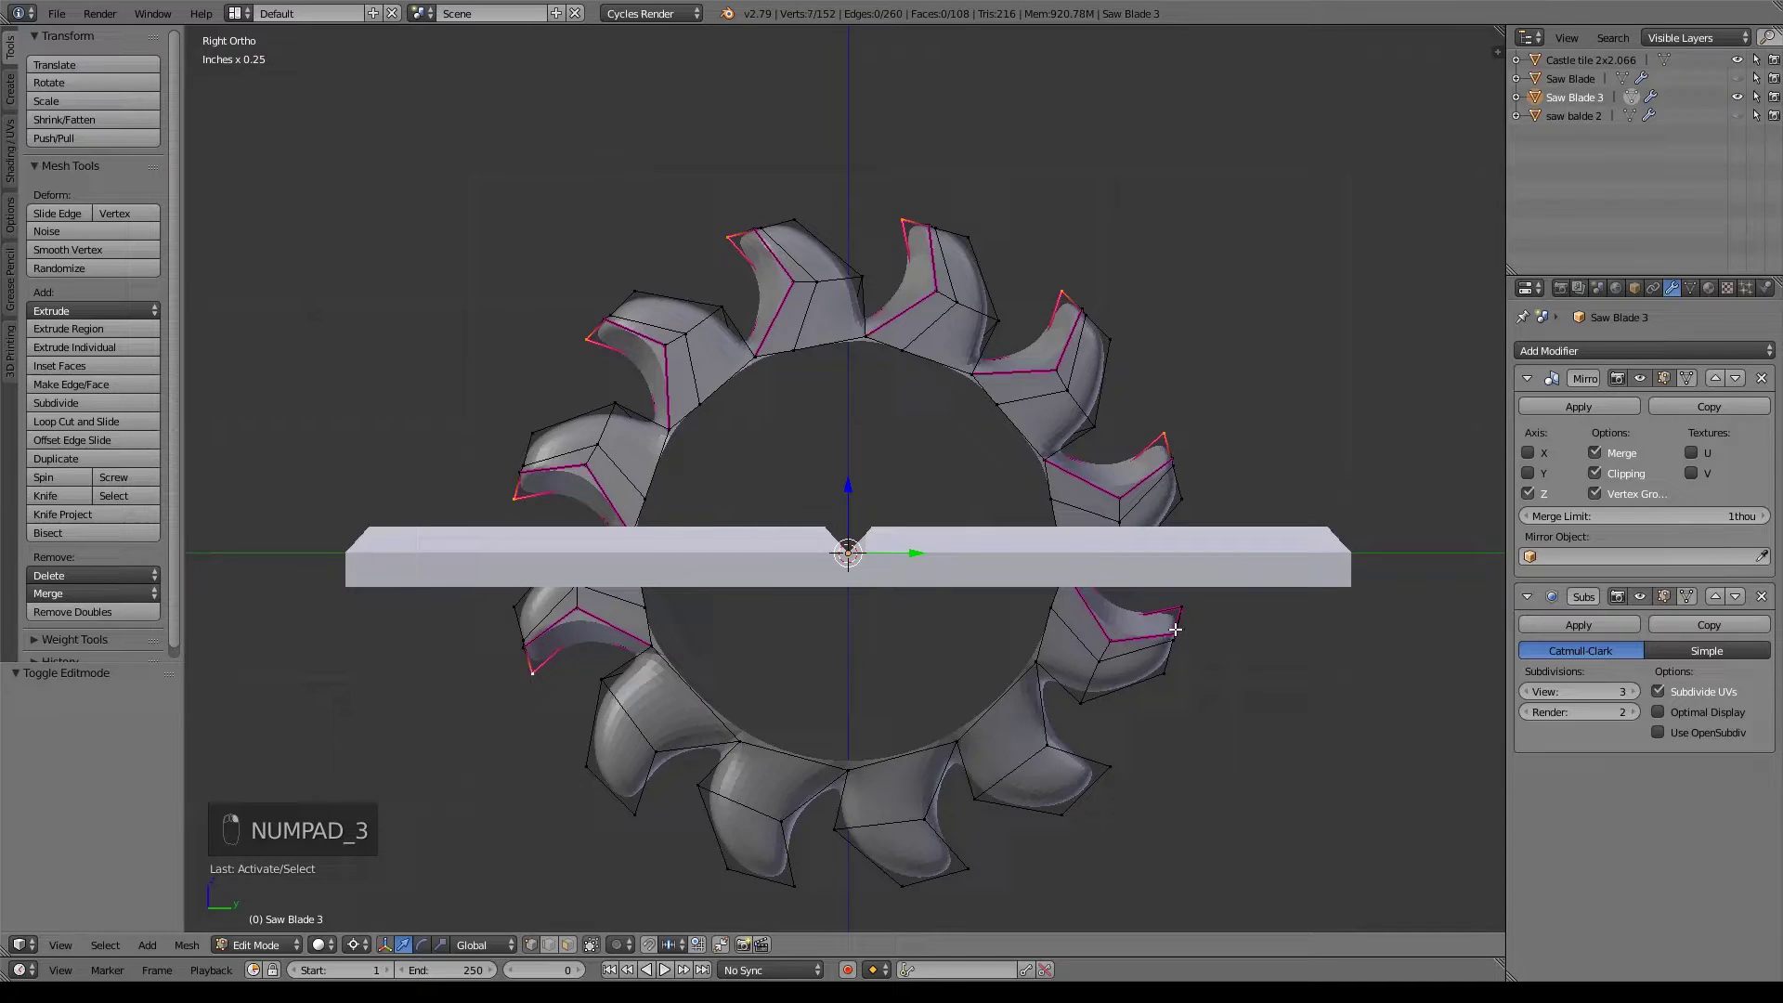
# Rotate and slightly scale the tooth-tip vertices into hooked tips, then leave Edit Mode.
pyautogui.press('r')
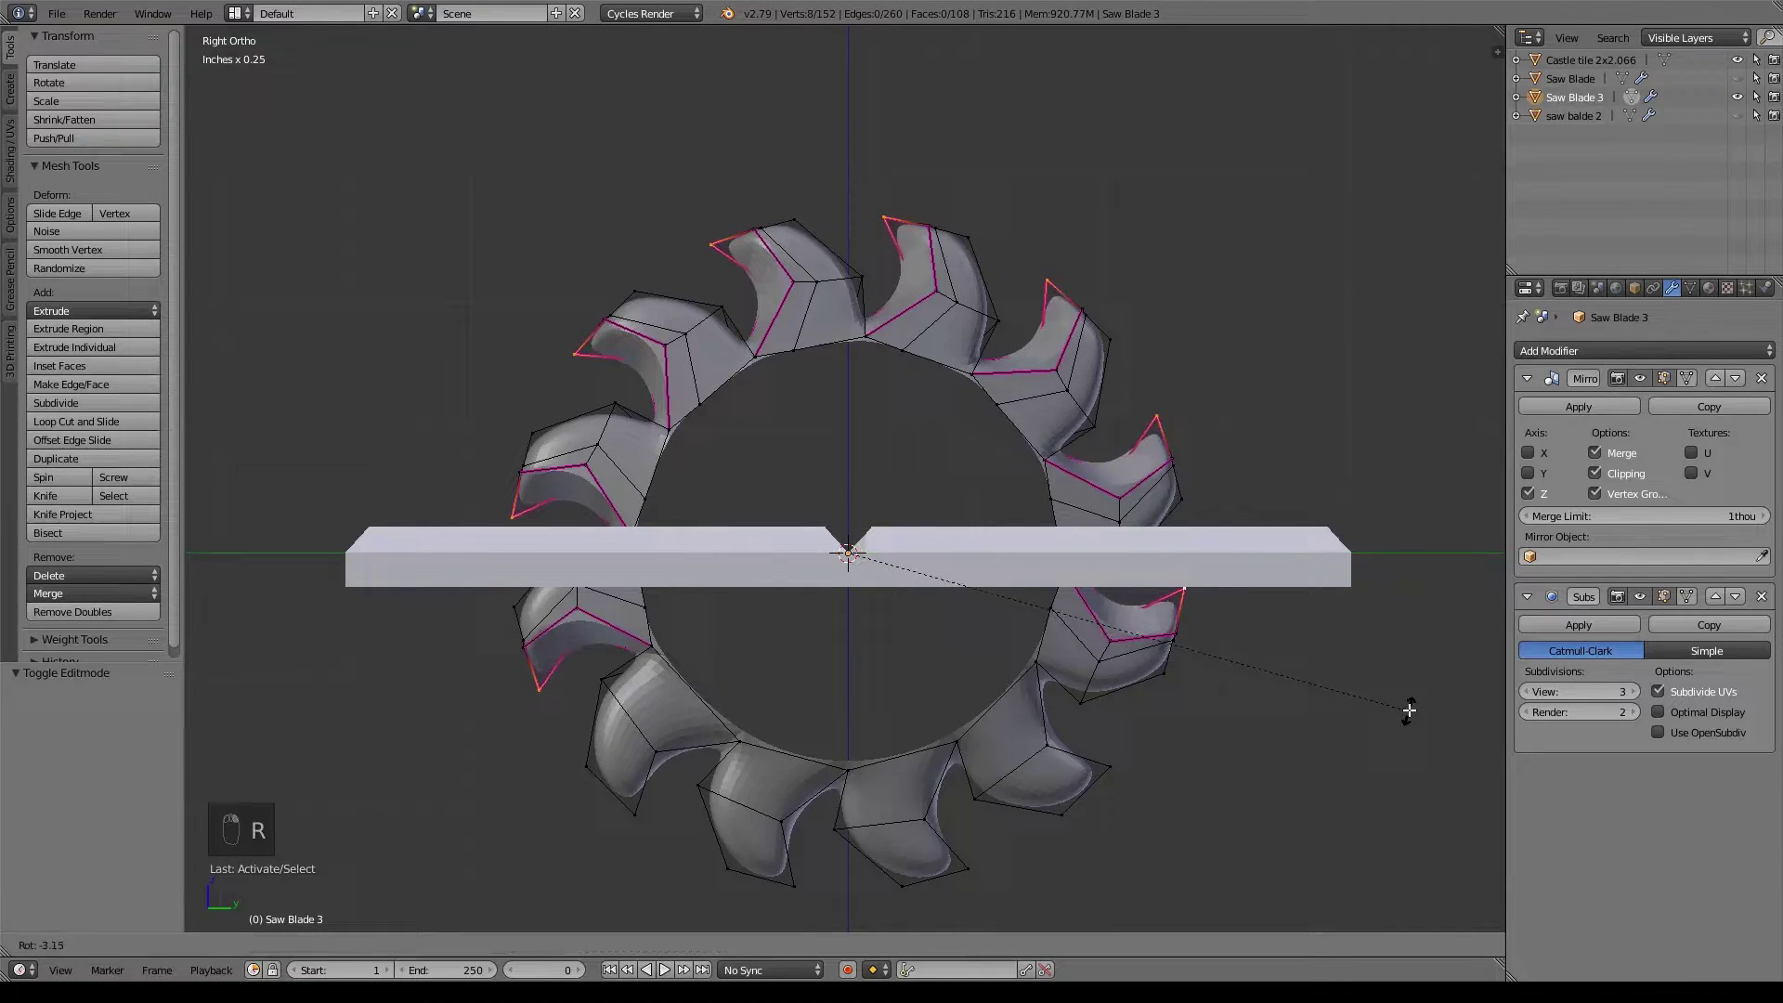
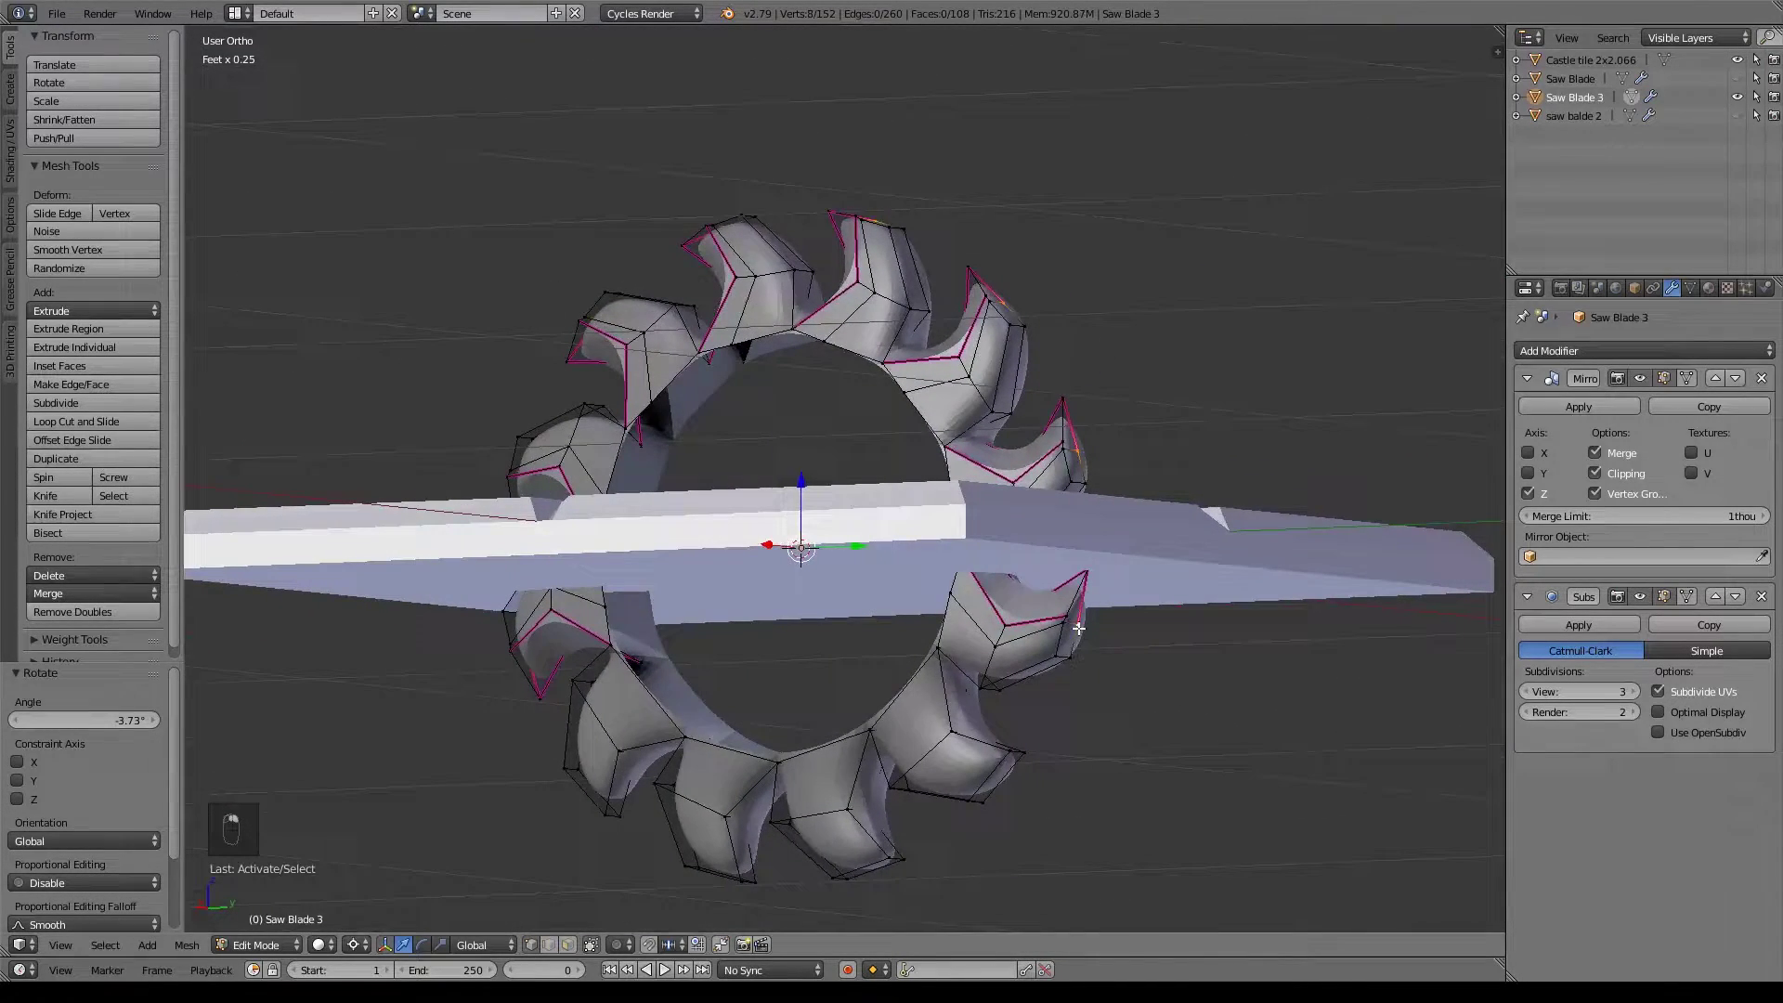
pyautogui.press('KP_3')
pyautogui.press('r')
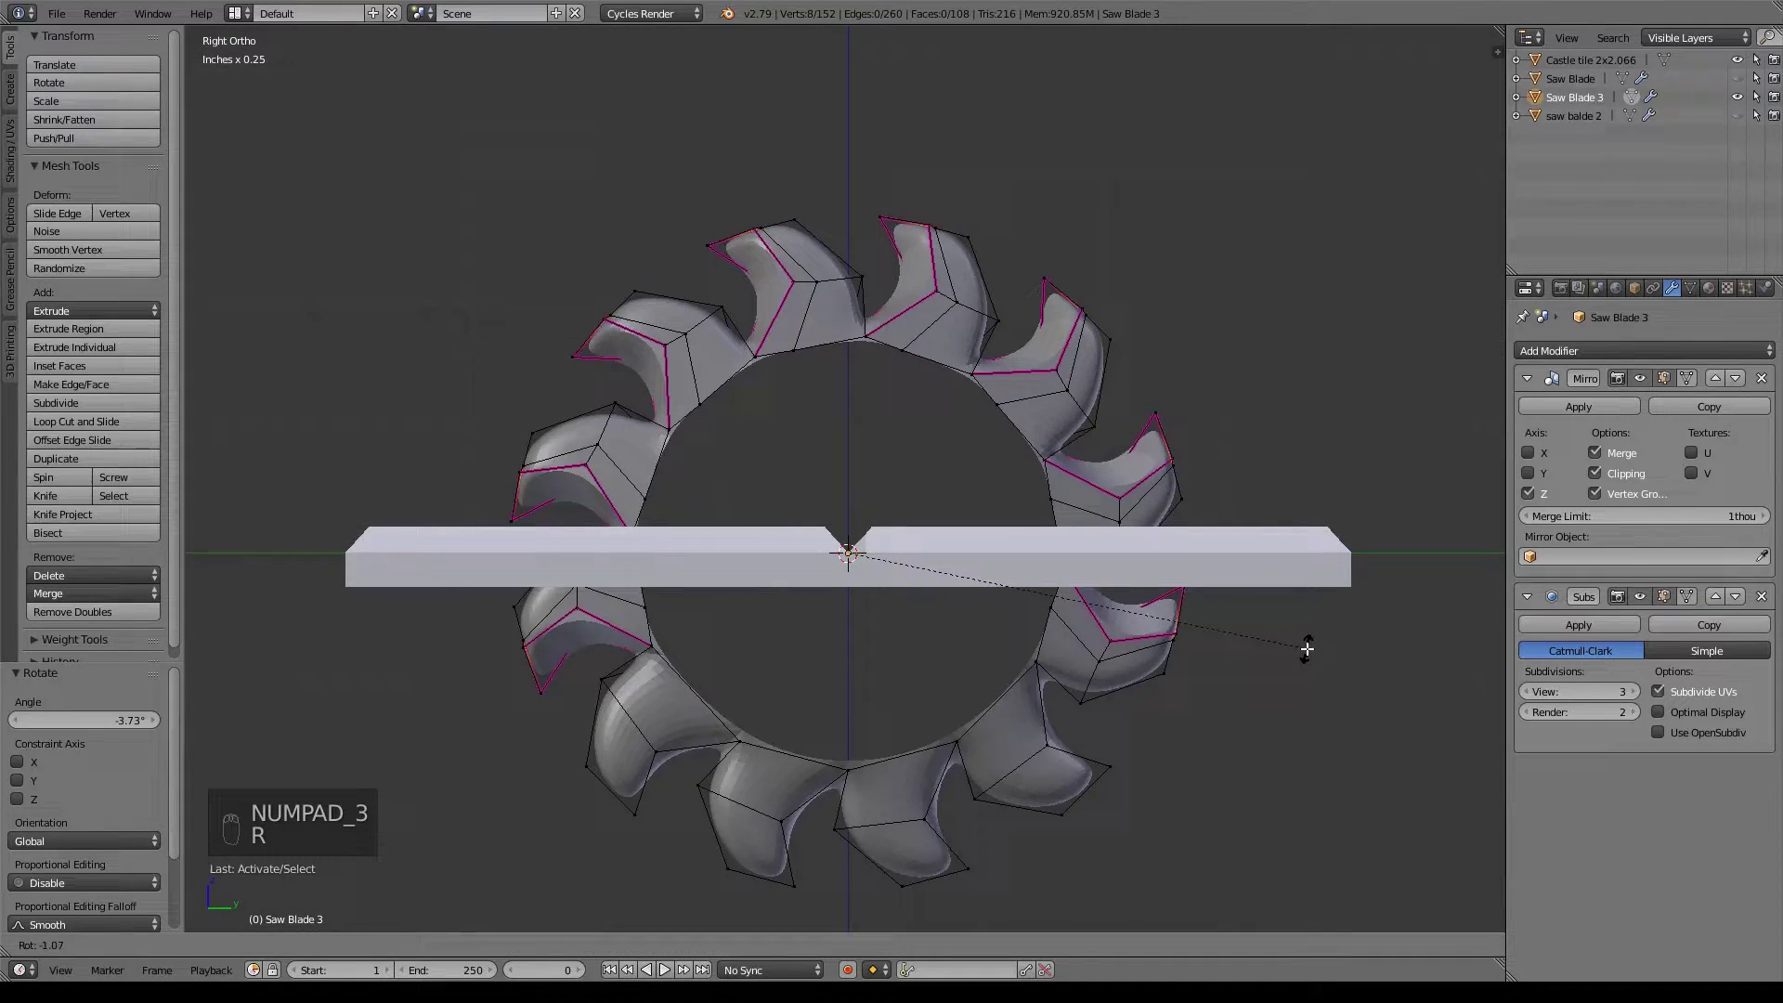
pyautogui.press('s')
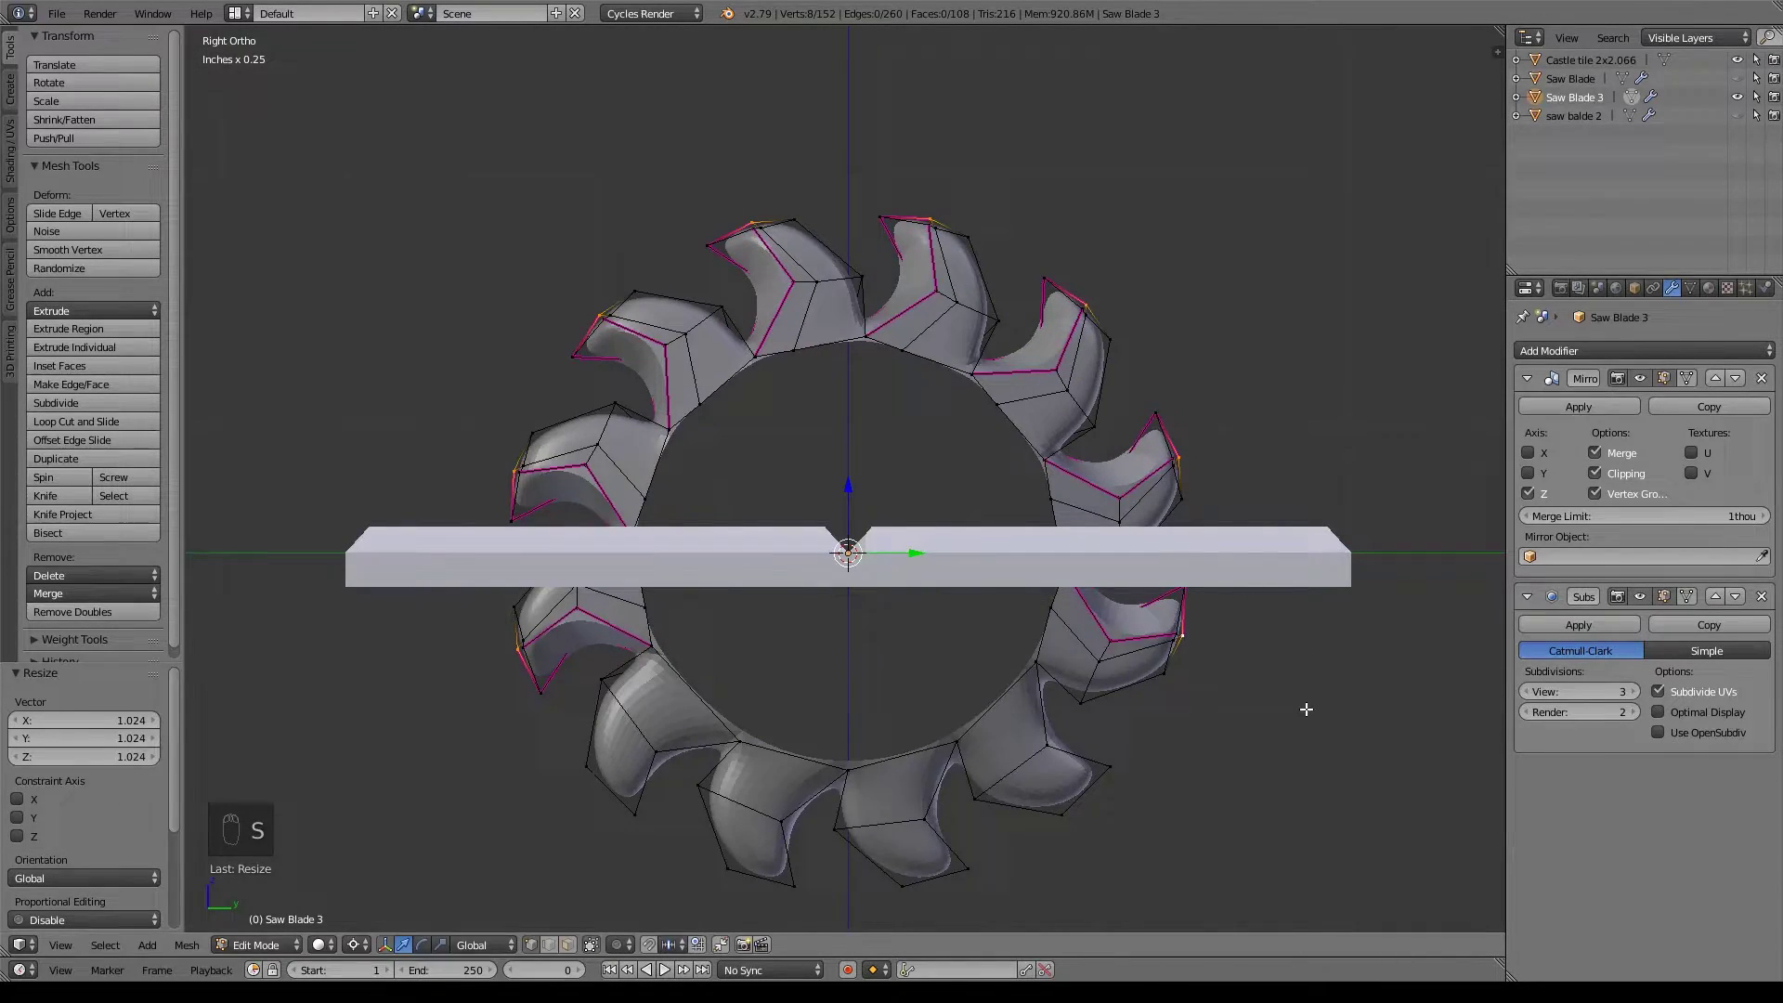
pyautogui.press('r')
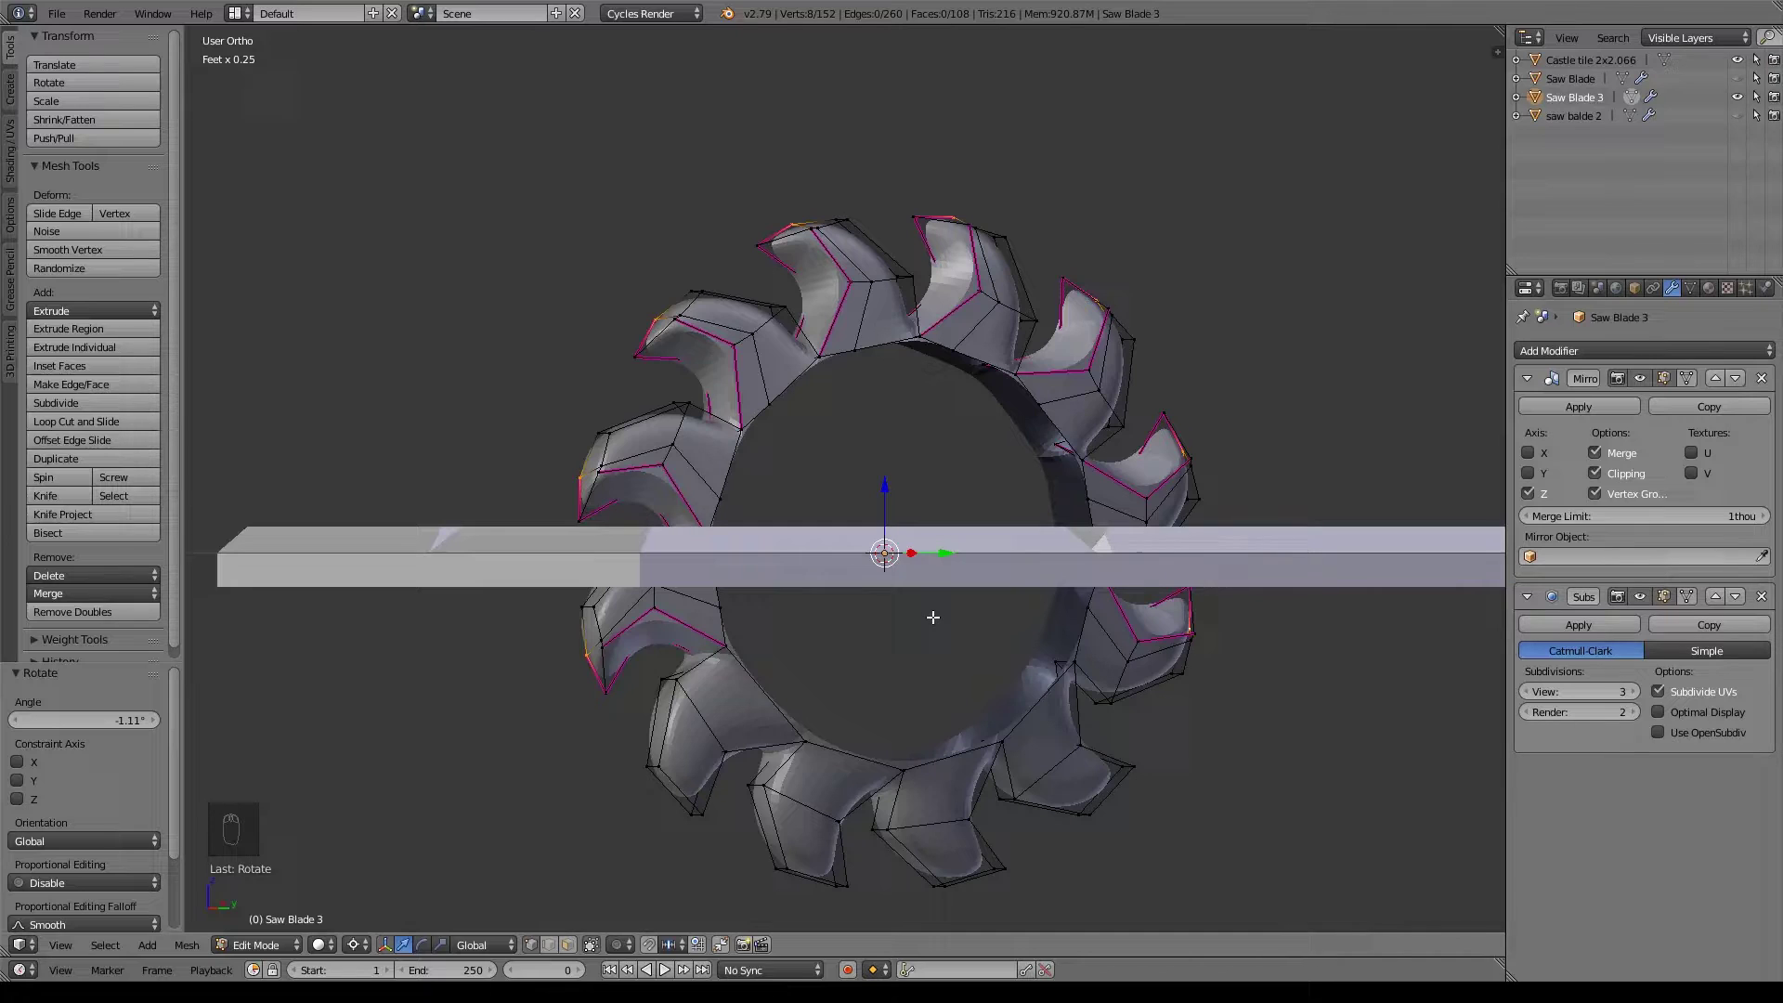
pyautogui.press('Tab')
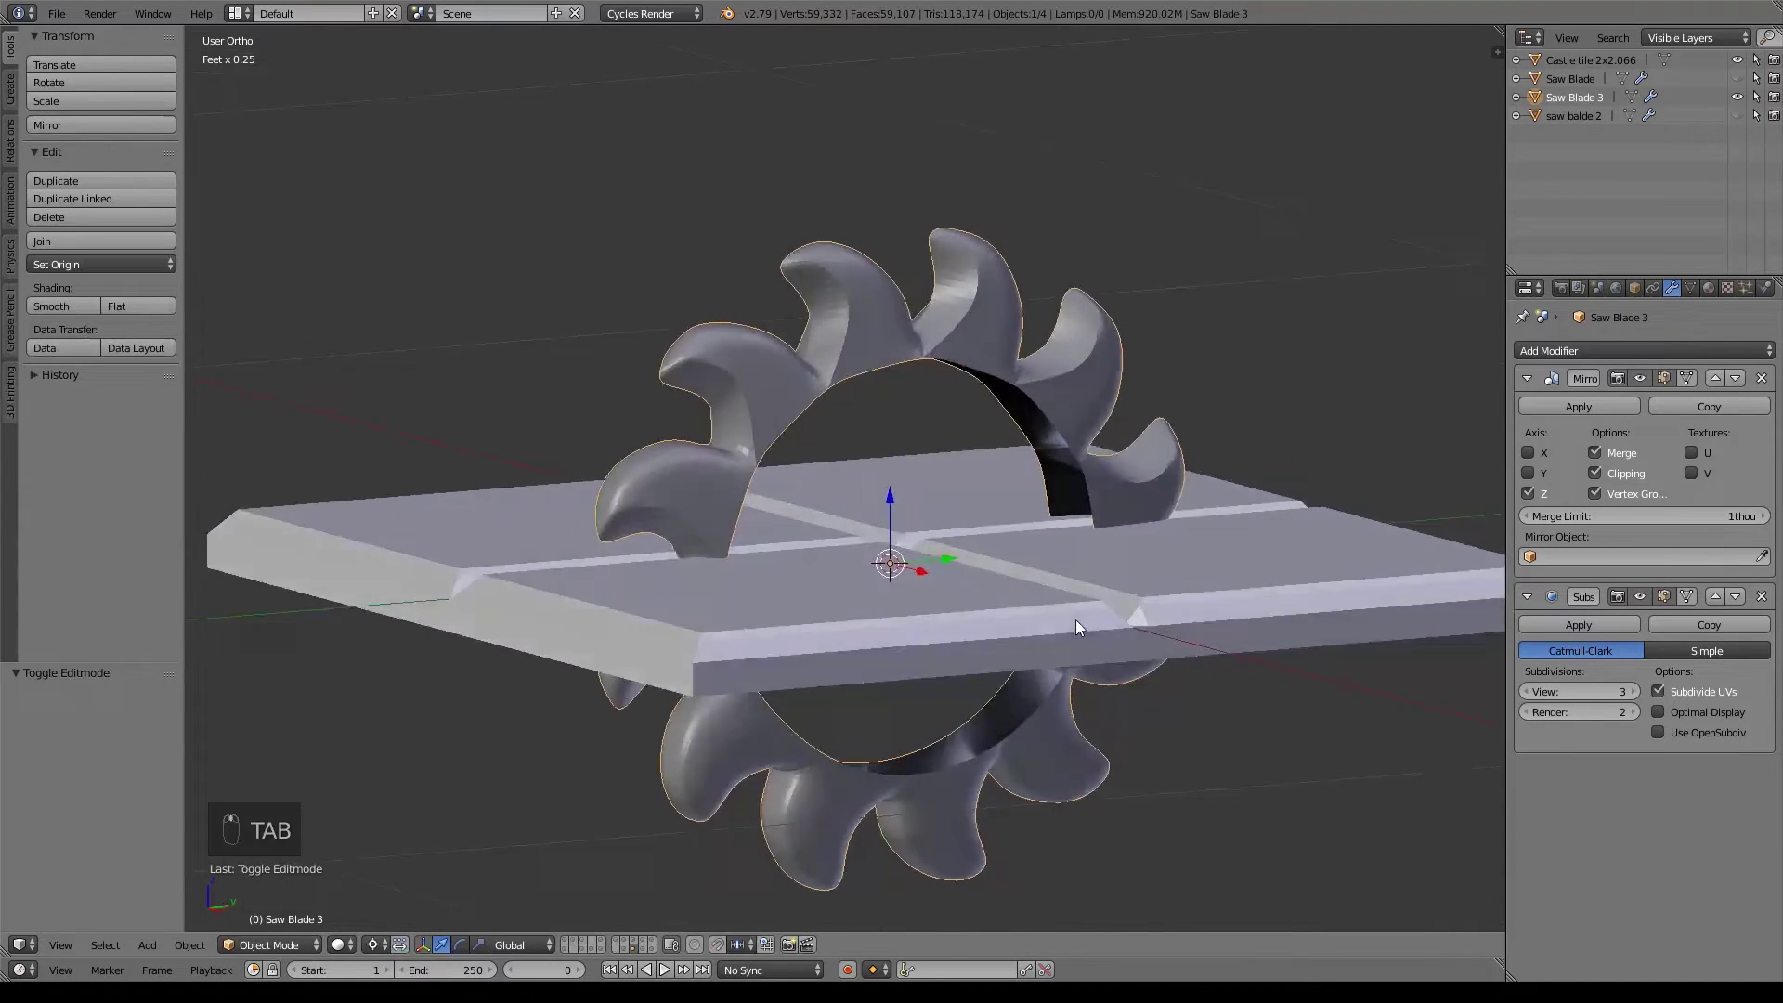
# Extrude the hole's edge ring and scale it inward toward the hub.
pyautogui.press('Tab')
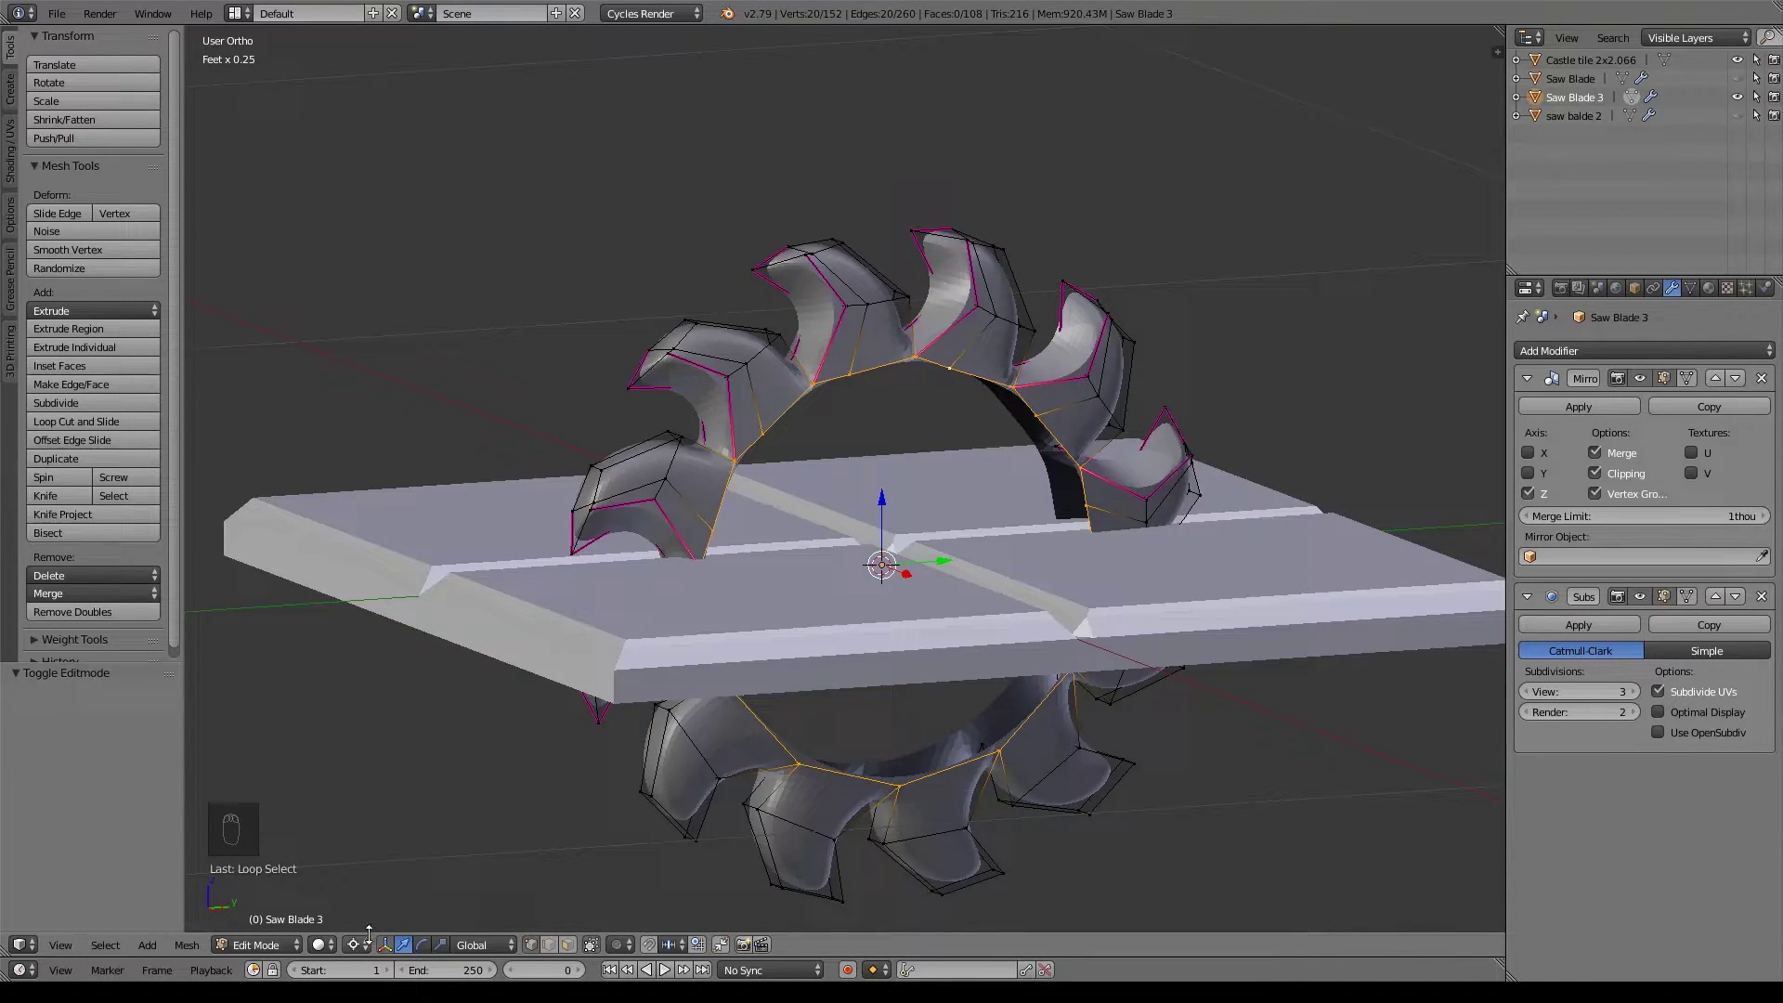
pyautogui.click(402, 865)
pyautogui.press('e')
pyautogui.press('s')
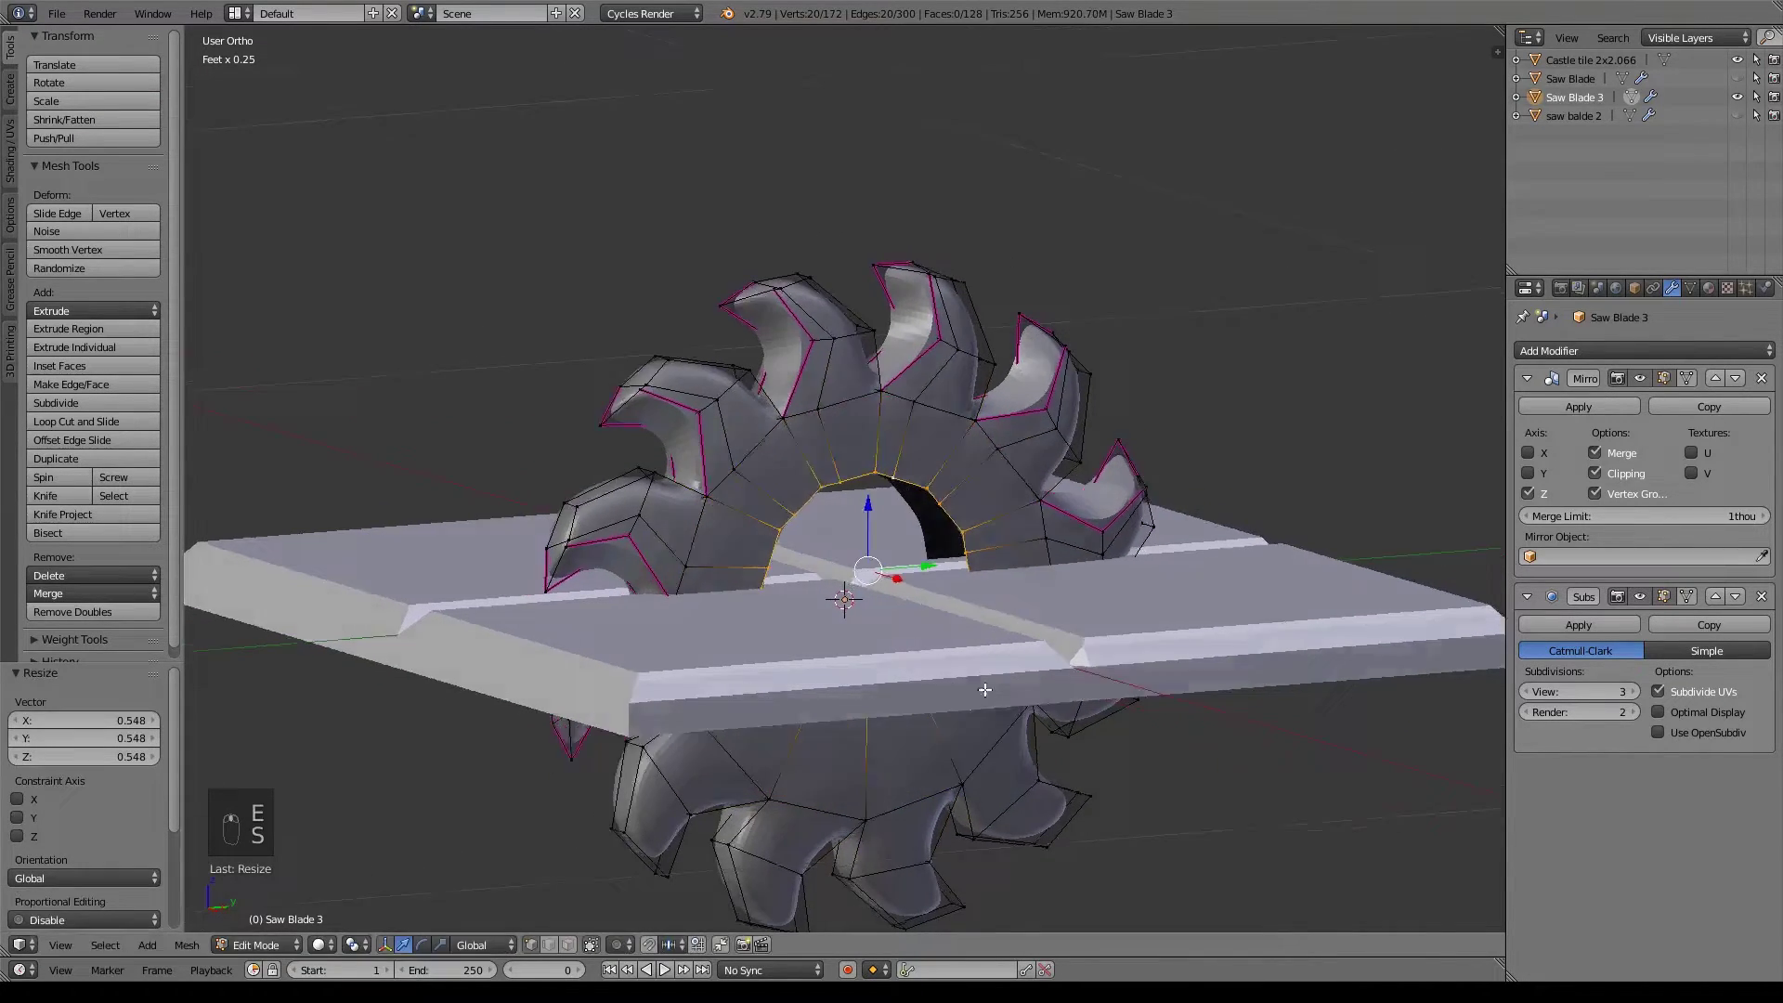
pyautogui.press('ctrl+z')
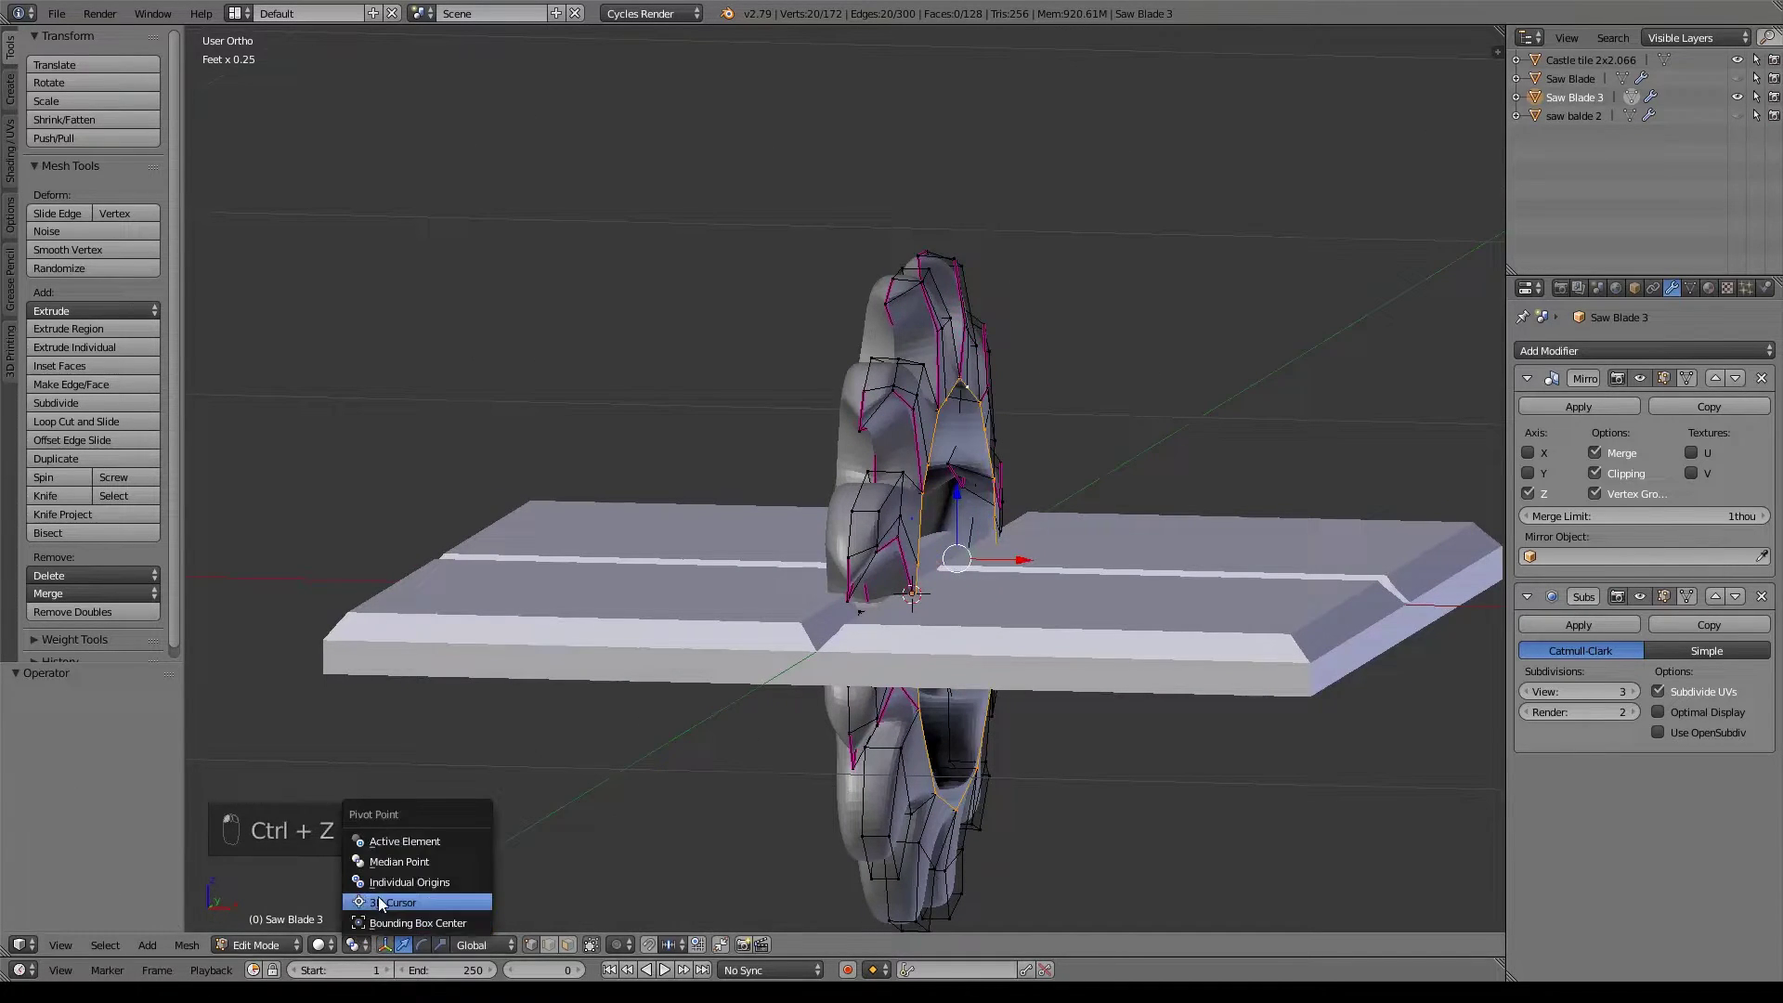
pyautogui.press('s')
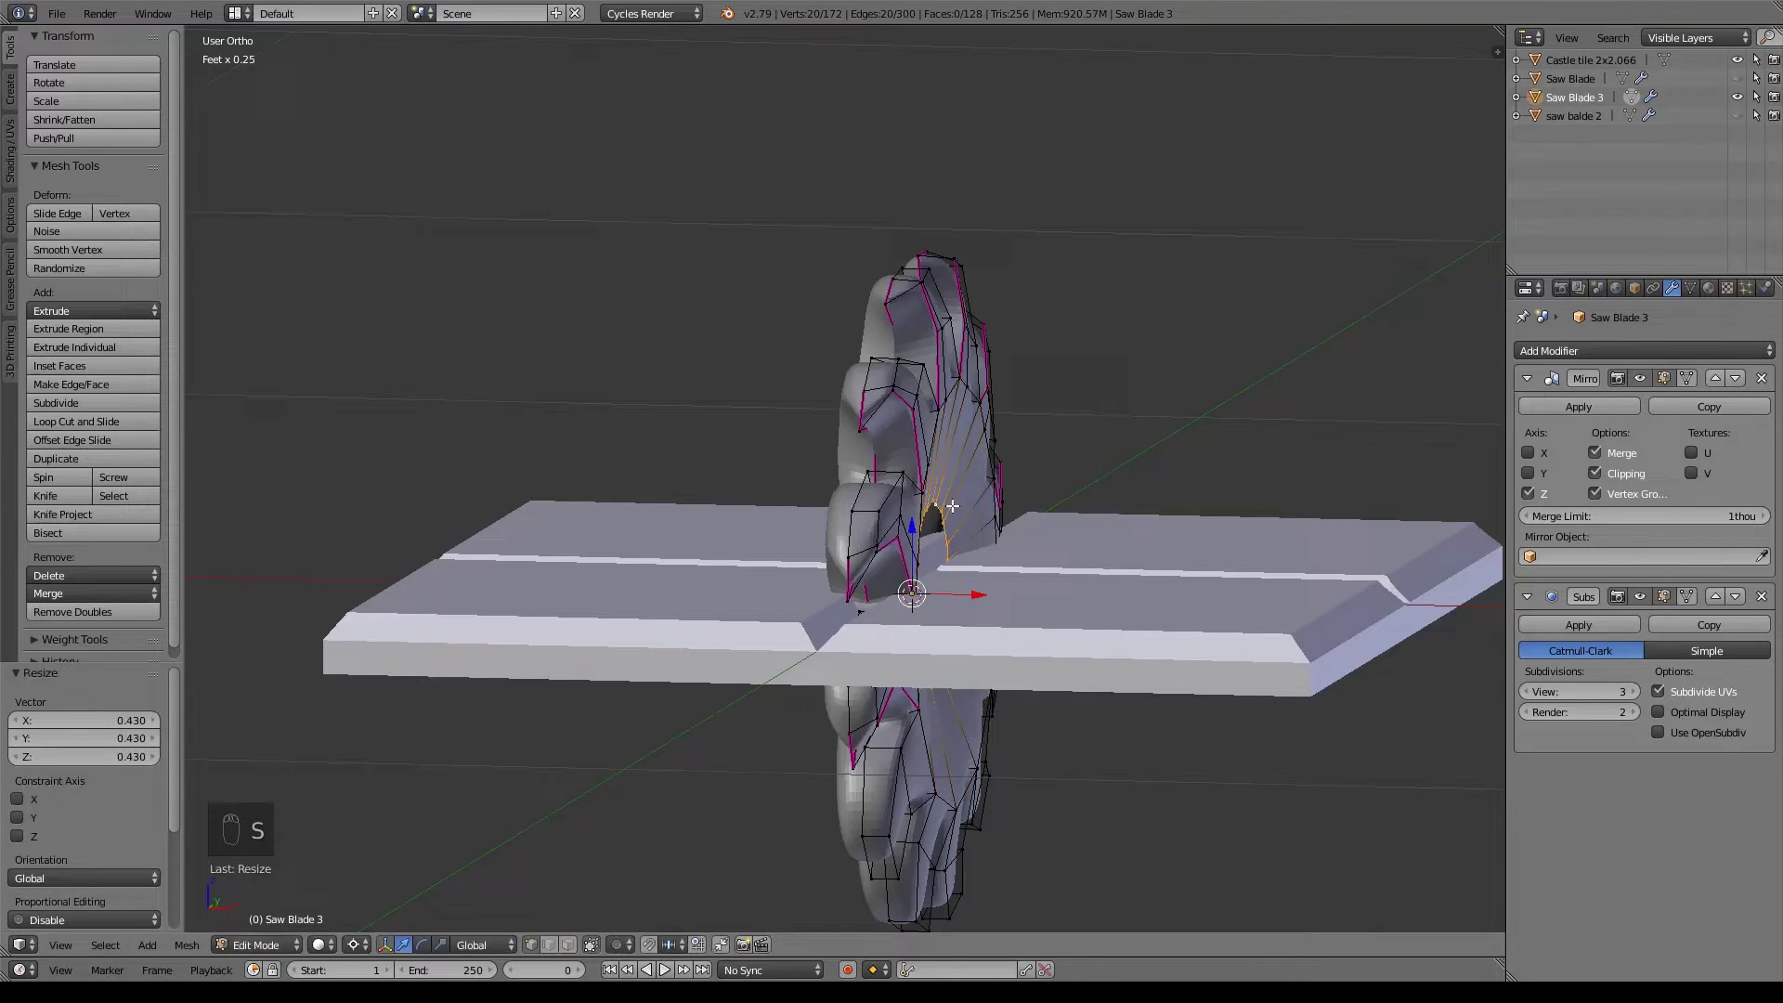
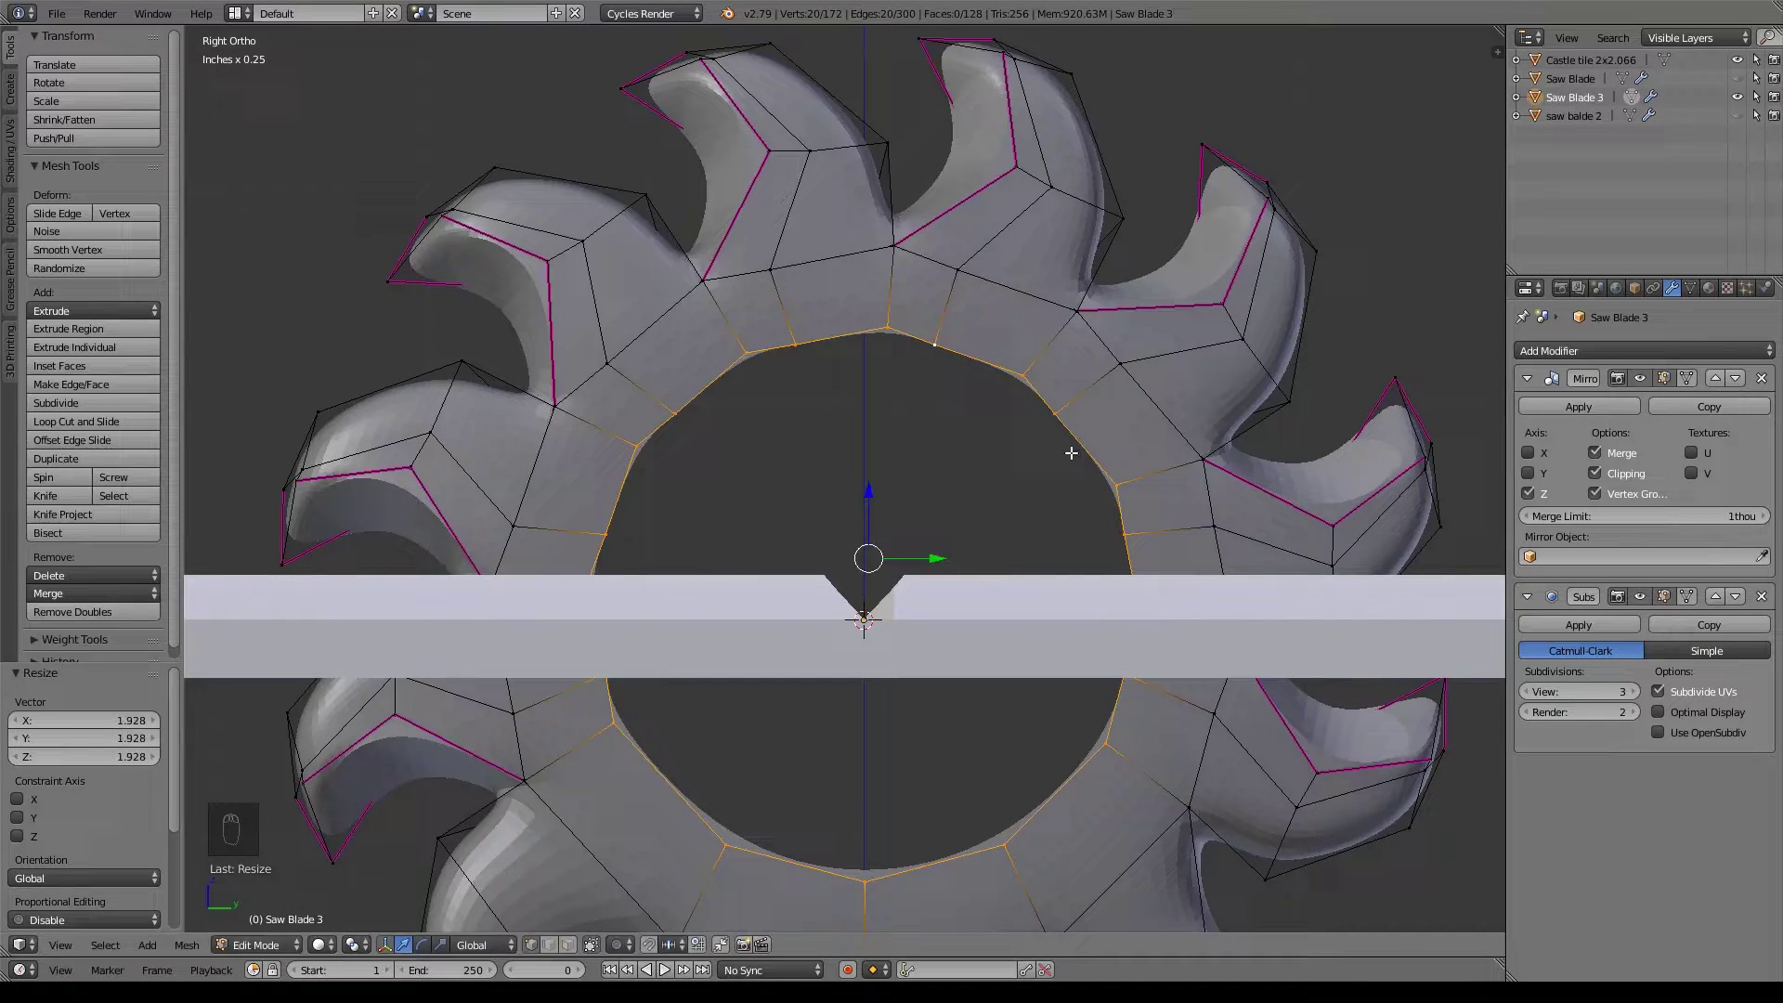
# Extrude a second inner ring and pull it further in toward the centre.
pyautogui.press('e')
pyautogui.press('s')
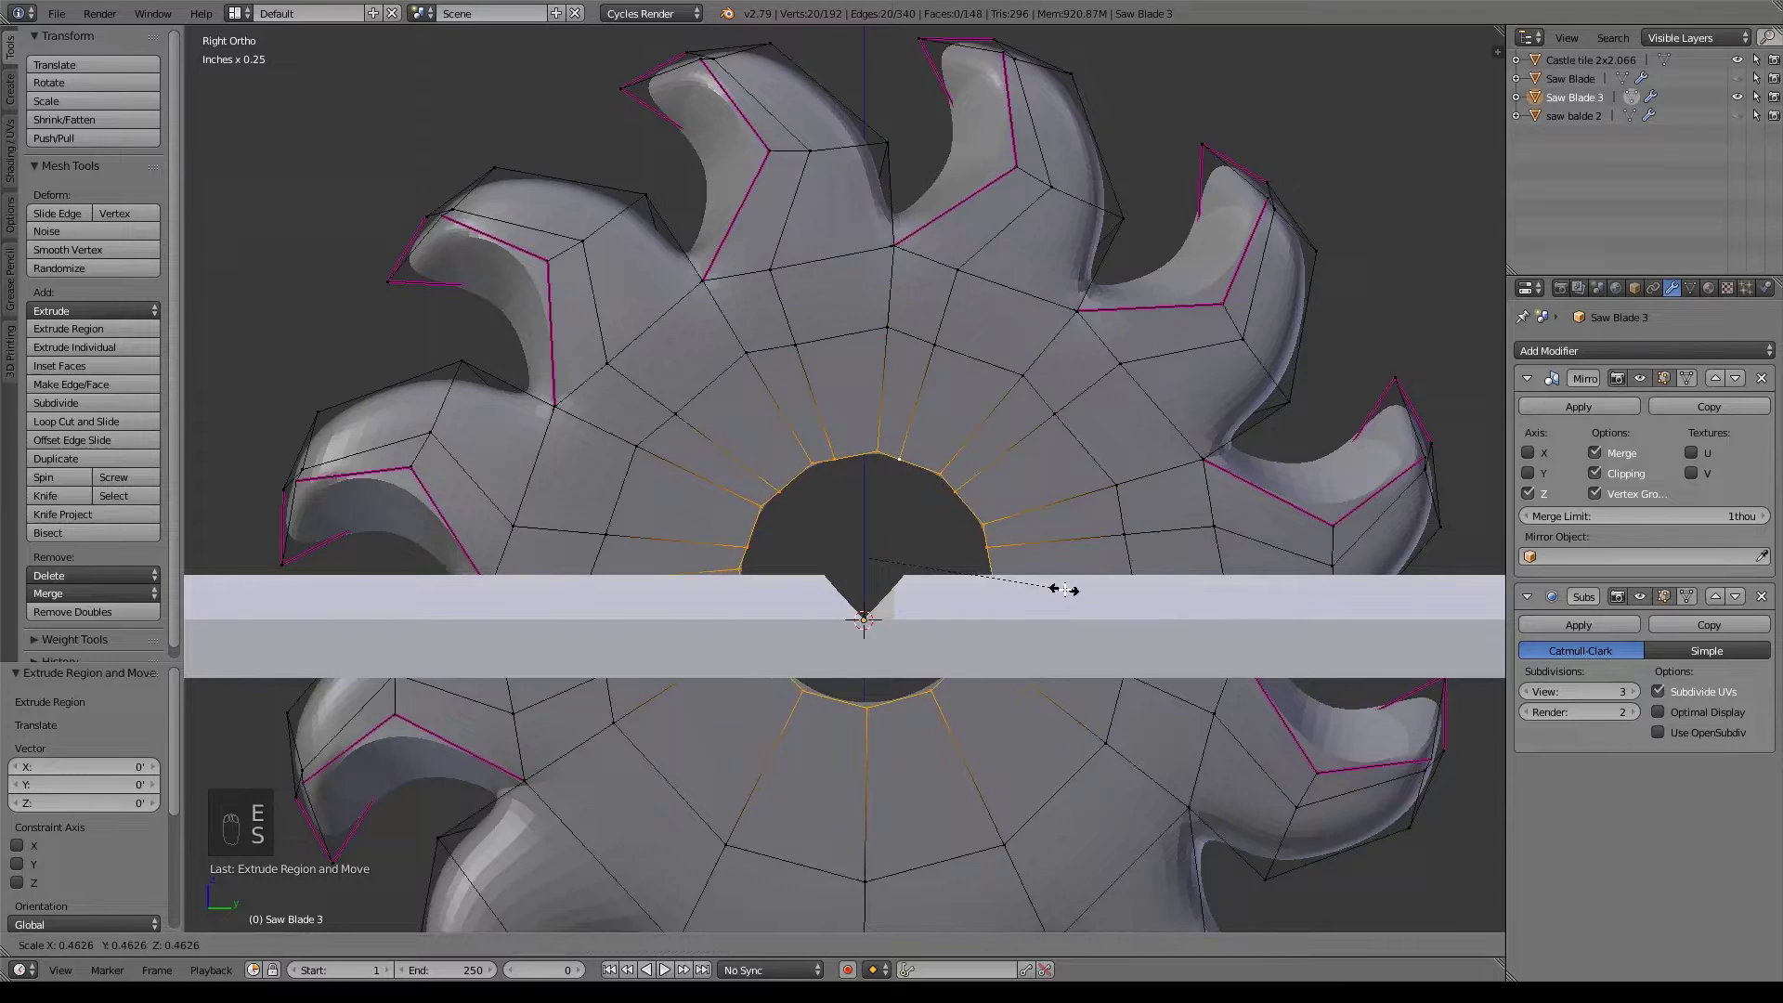
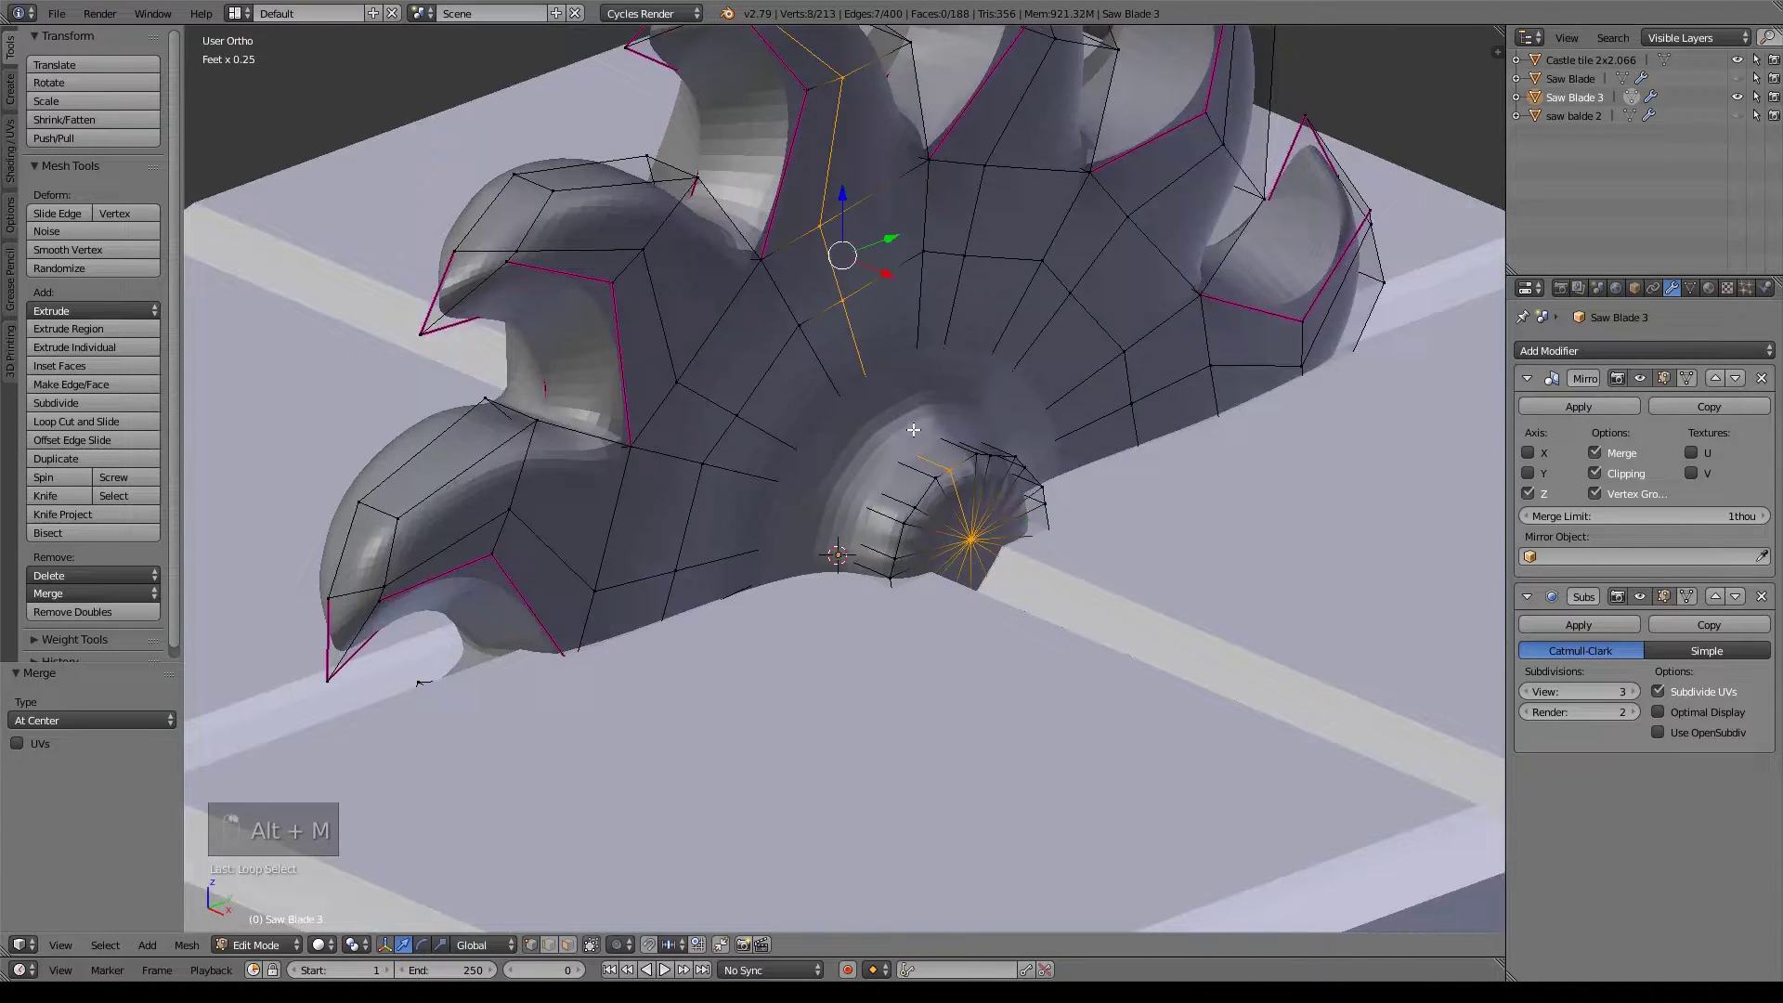
# Crease the selected hub face rings sharp and extrude the hub faces outward along X.
pyautogui.press('shift+e')
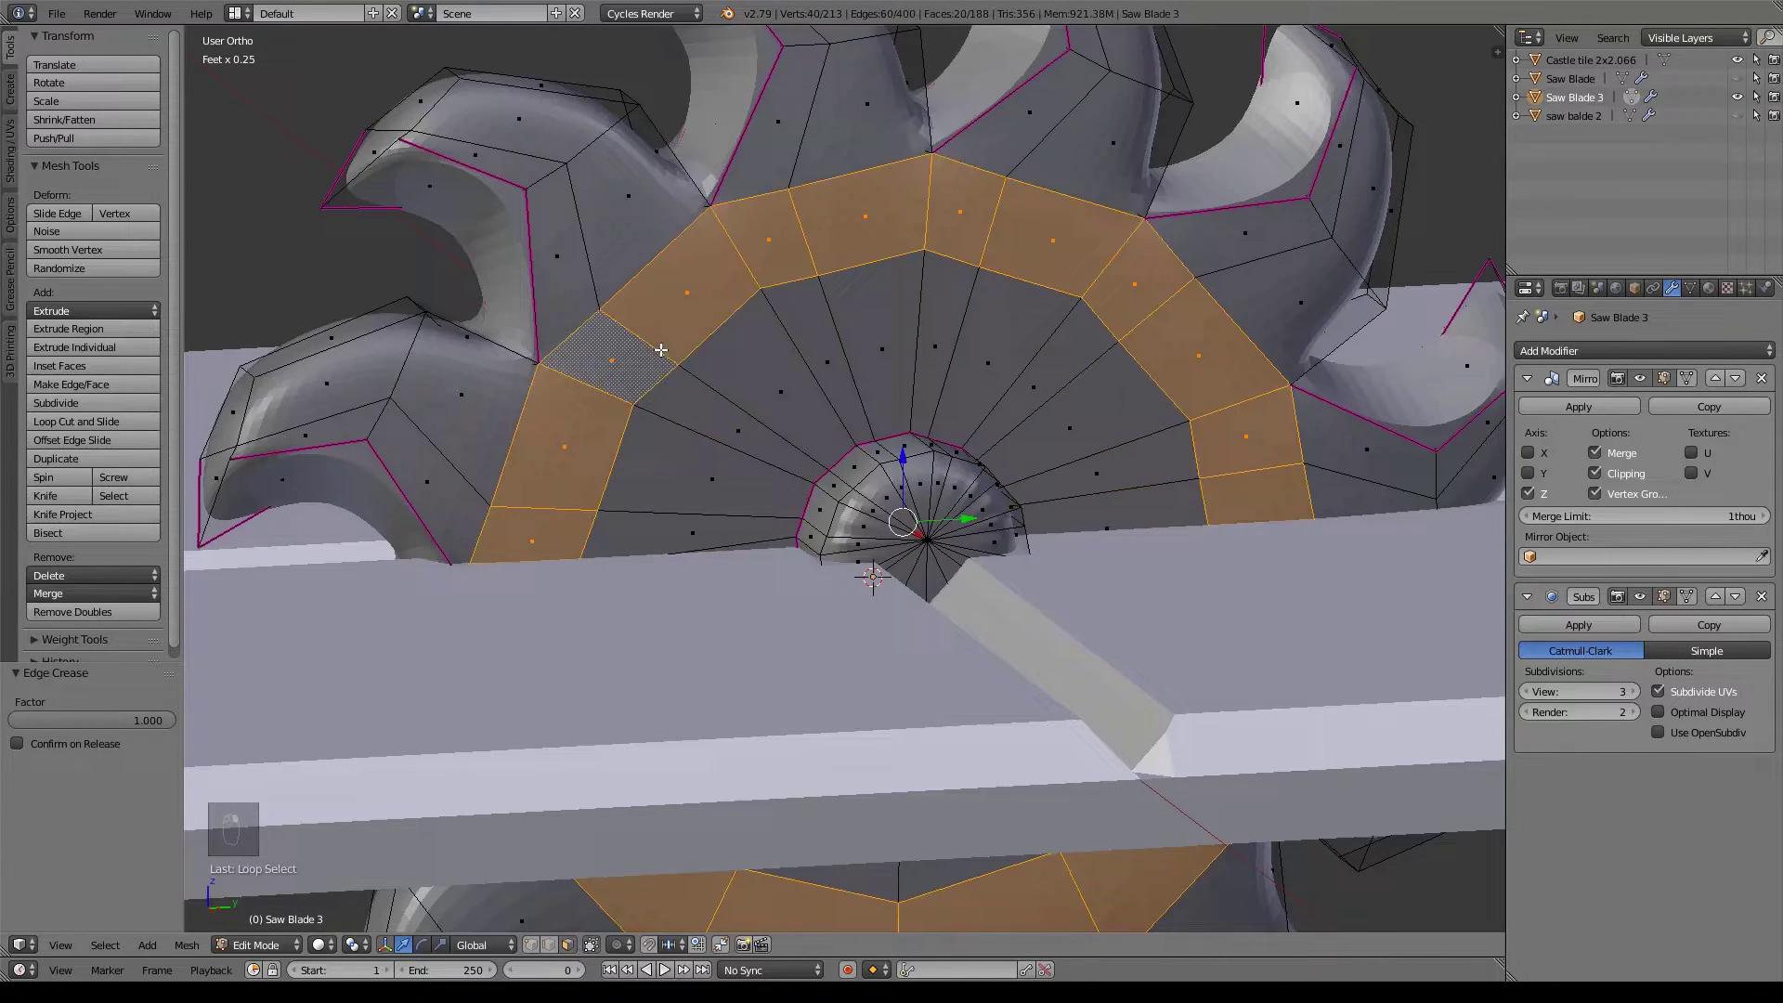
pyautogui.press('KP_1')
pyautogui.press('e')
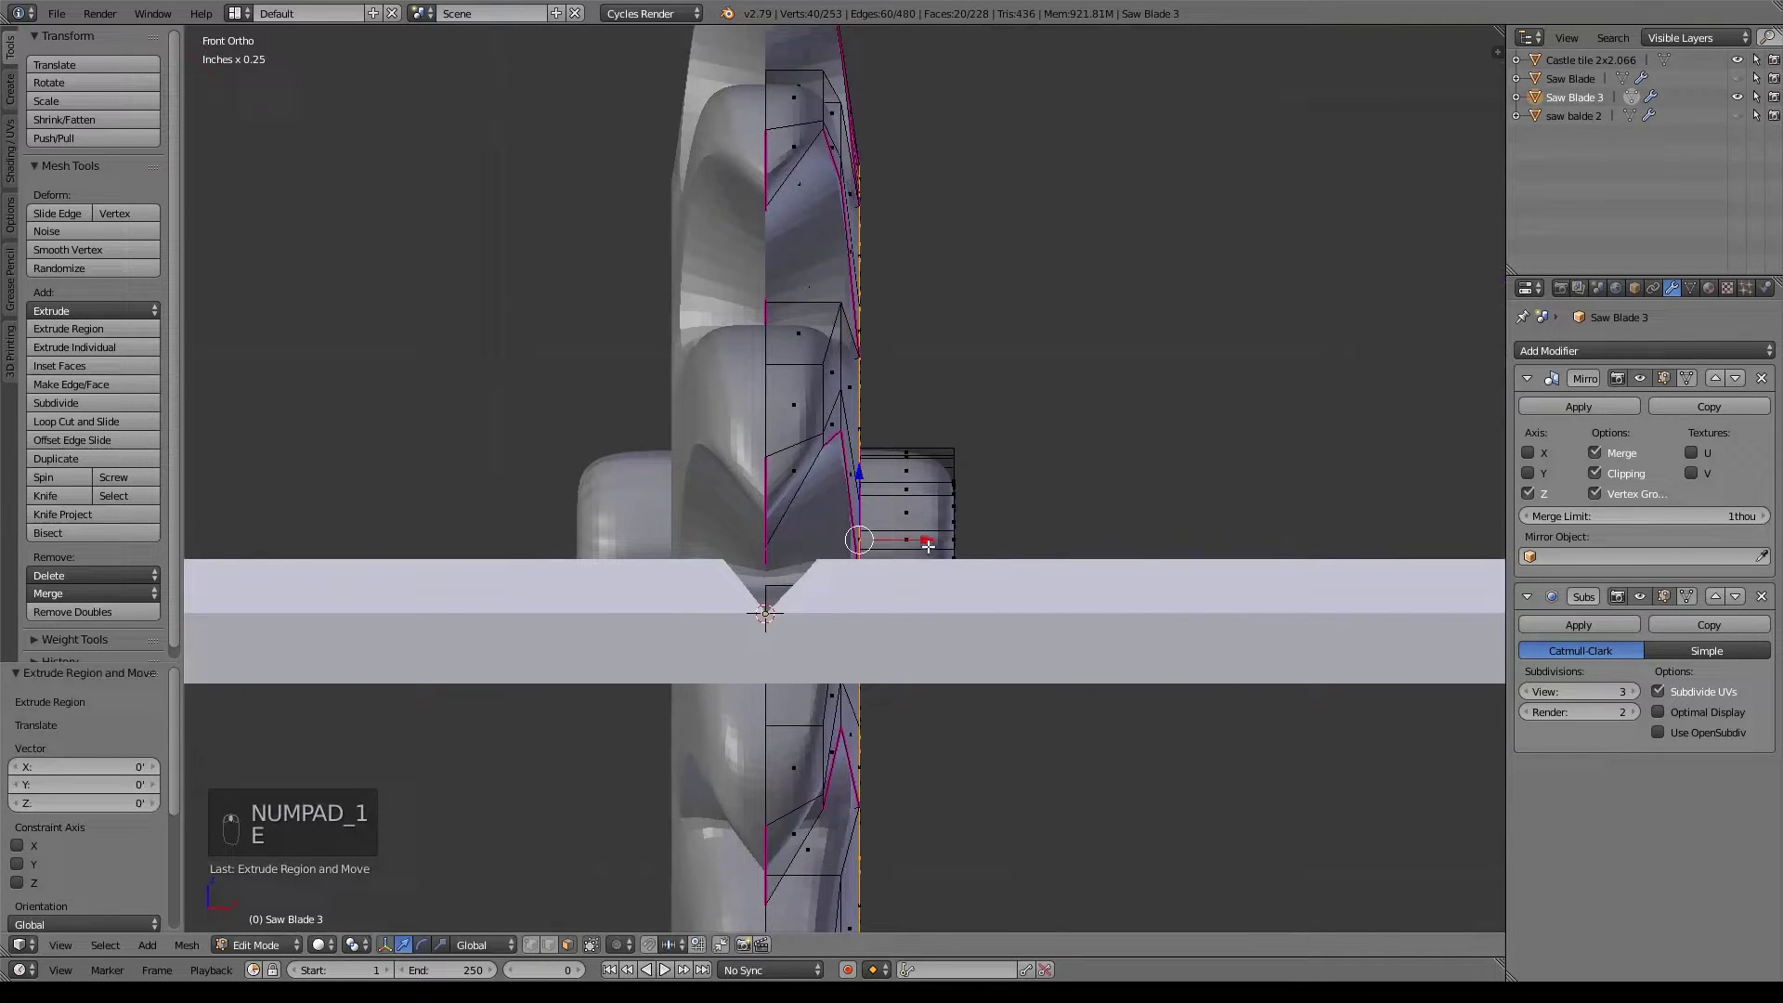
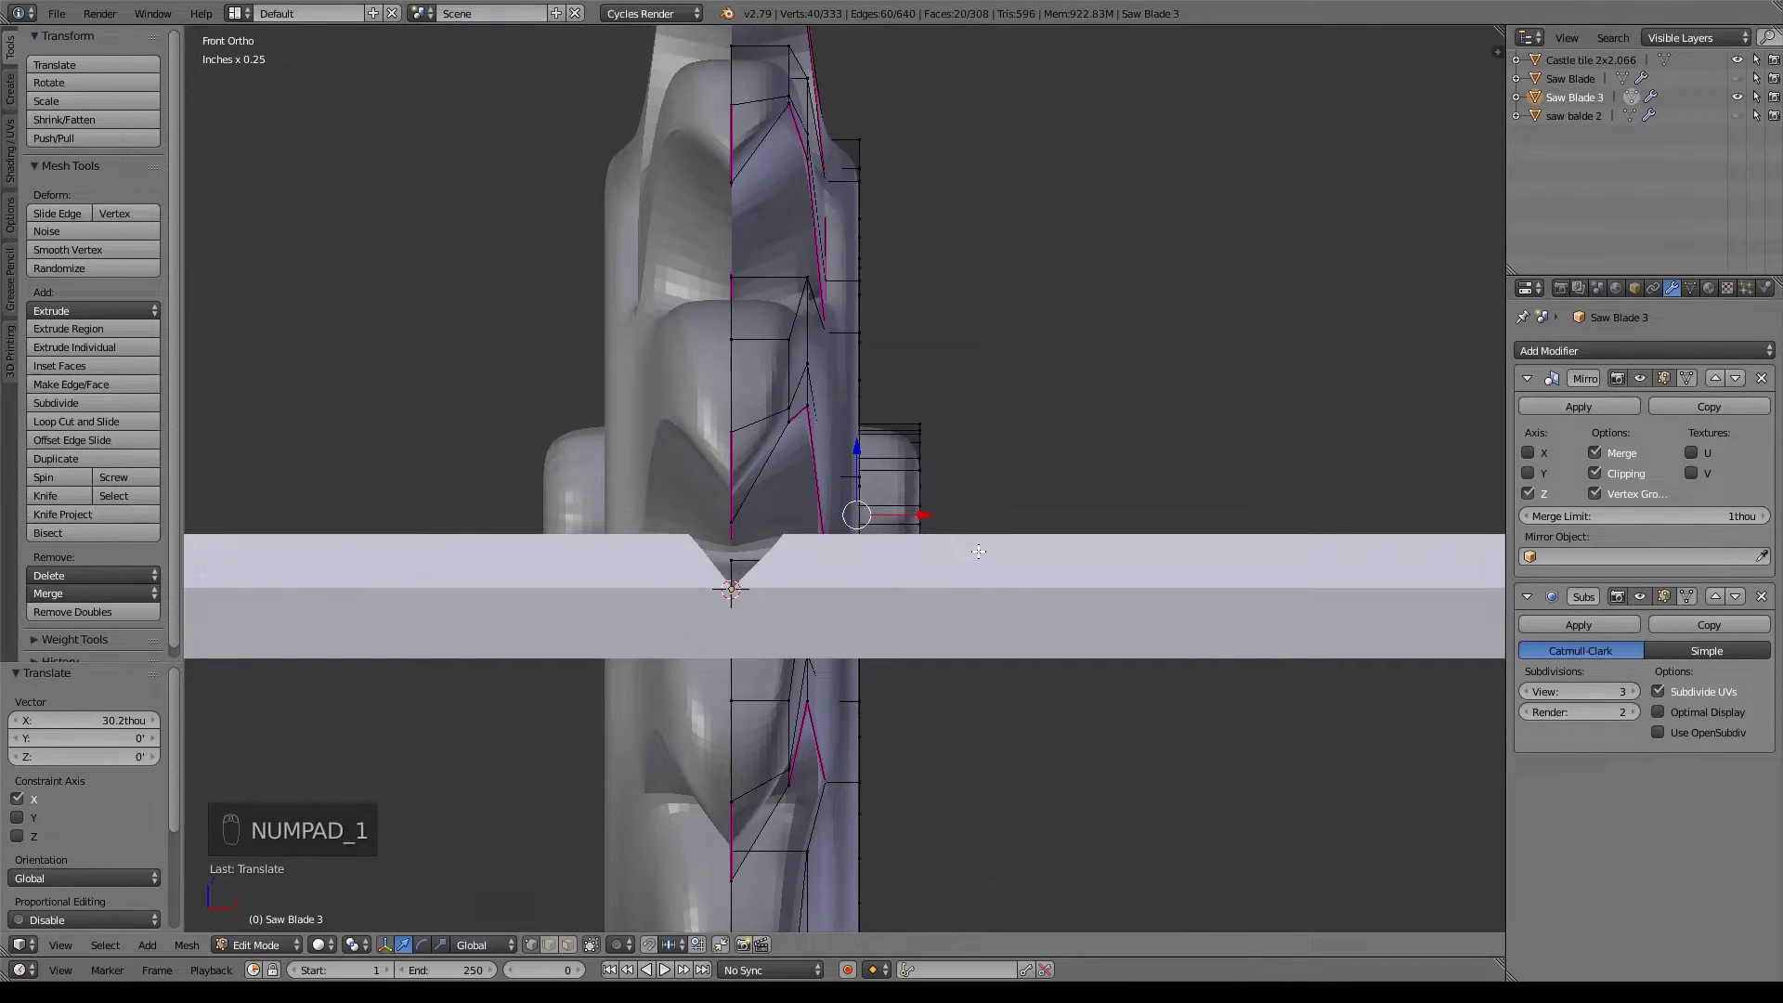
pyautogui.press('z')
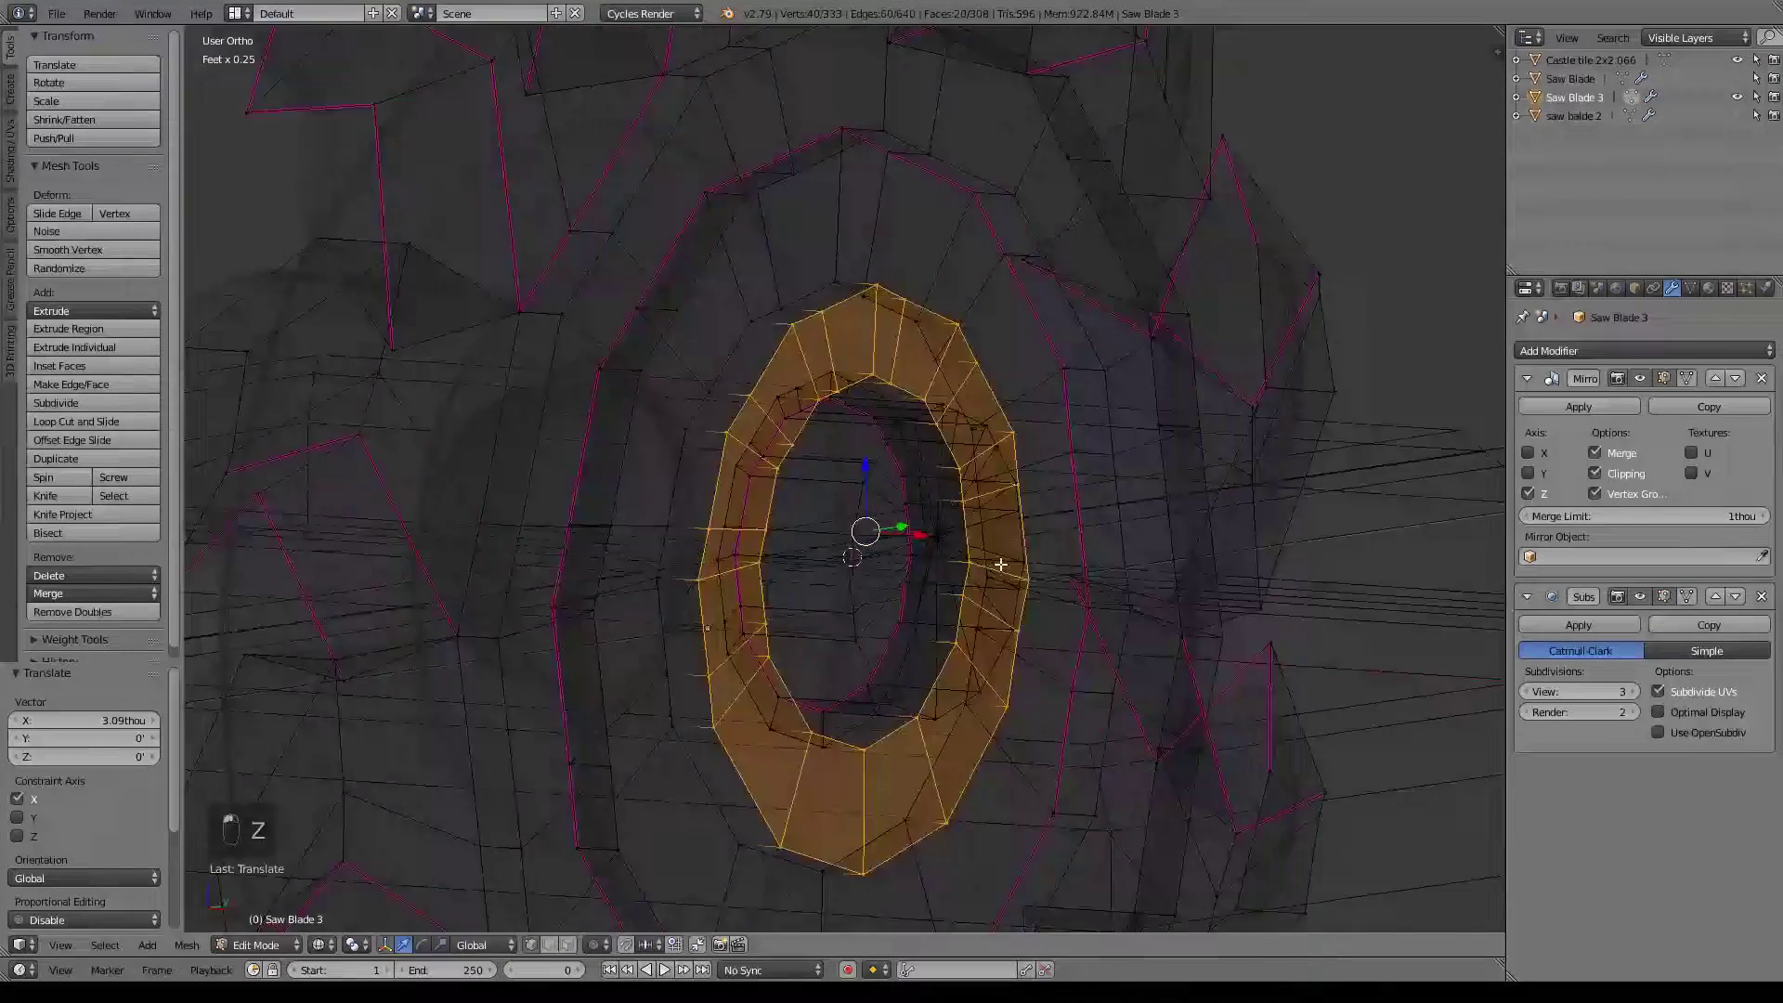
pyautogui.press('z')
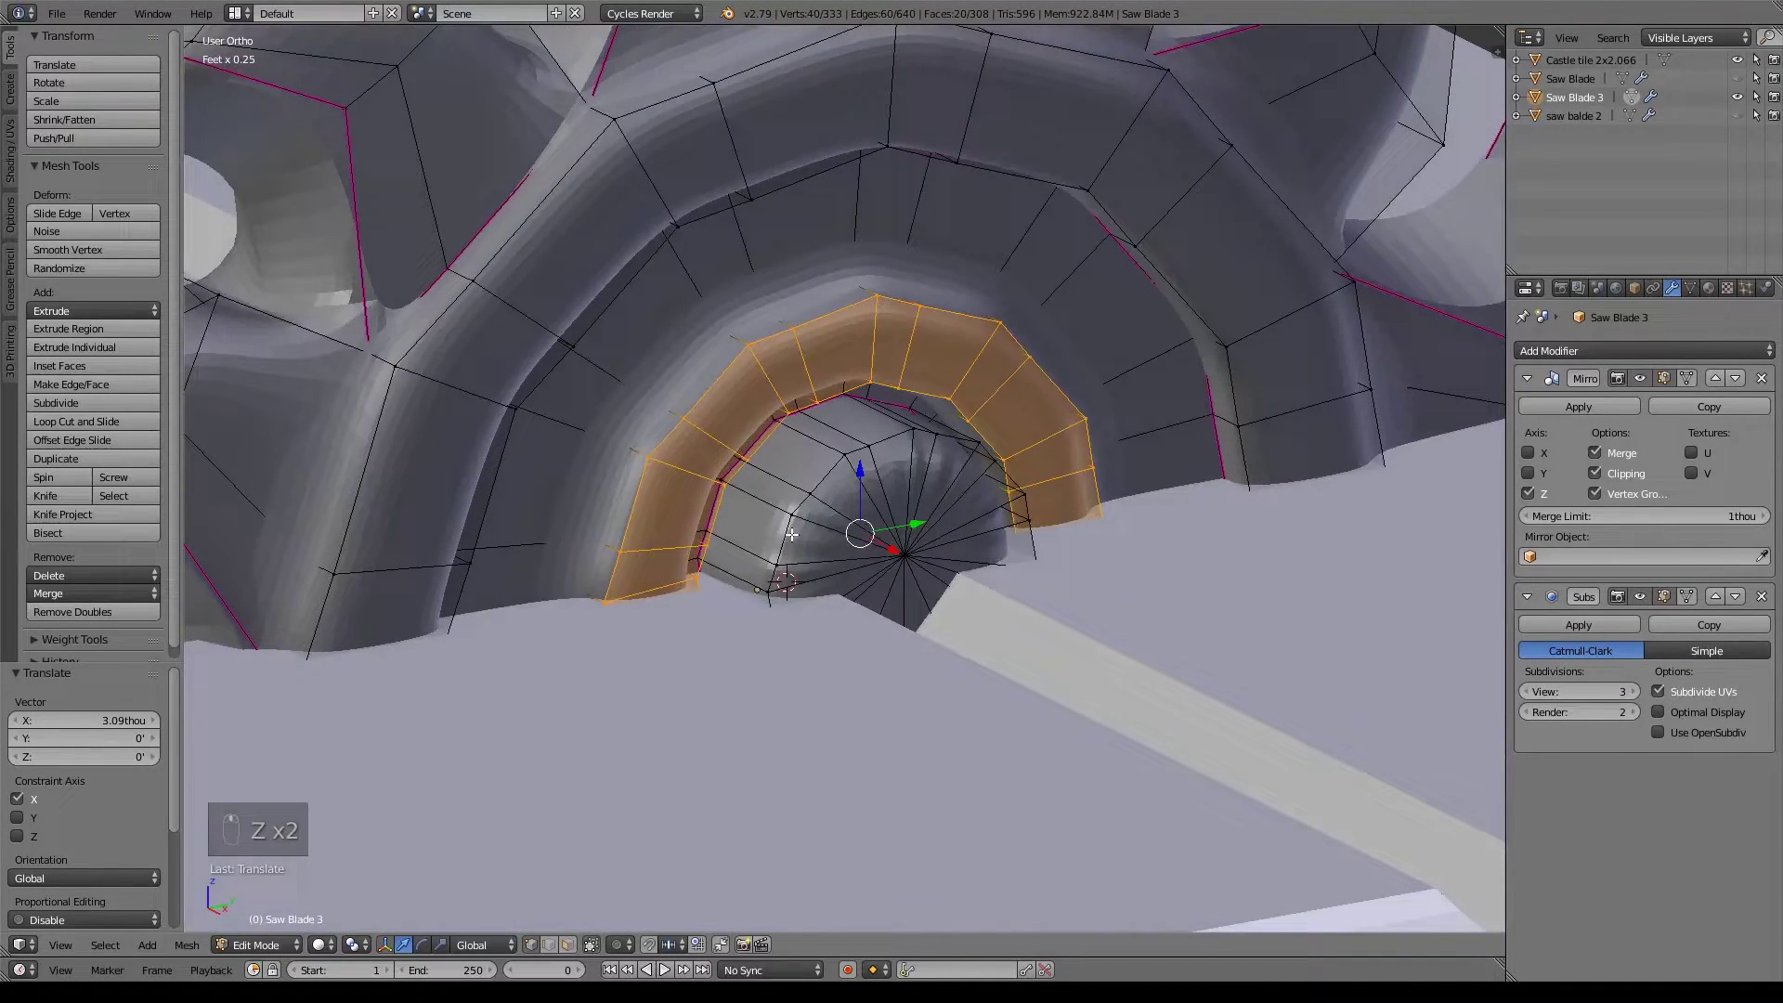
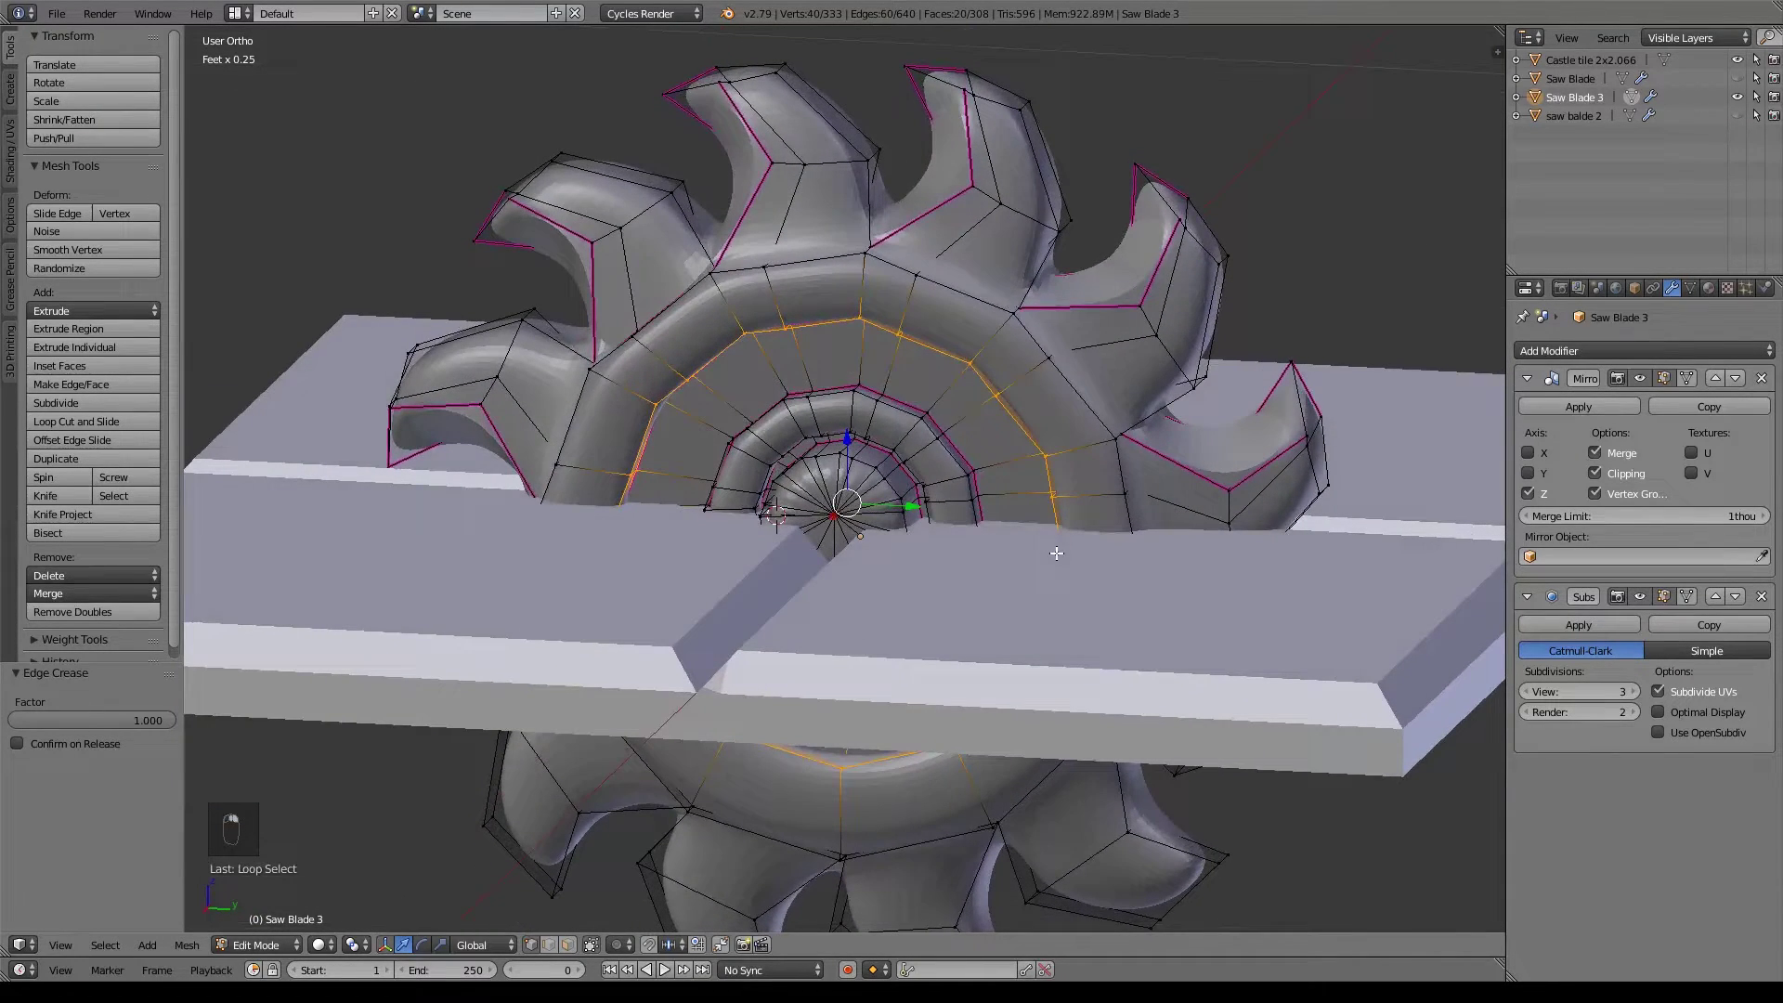
# Scale the hub edge ring inward slightly, crease it fully sharp, then deselect everything.
pyautogui.press('s')
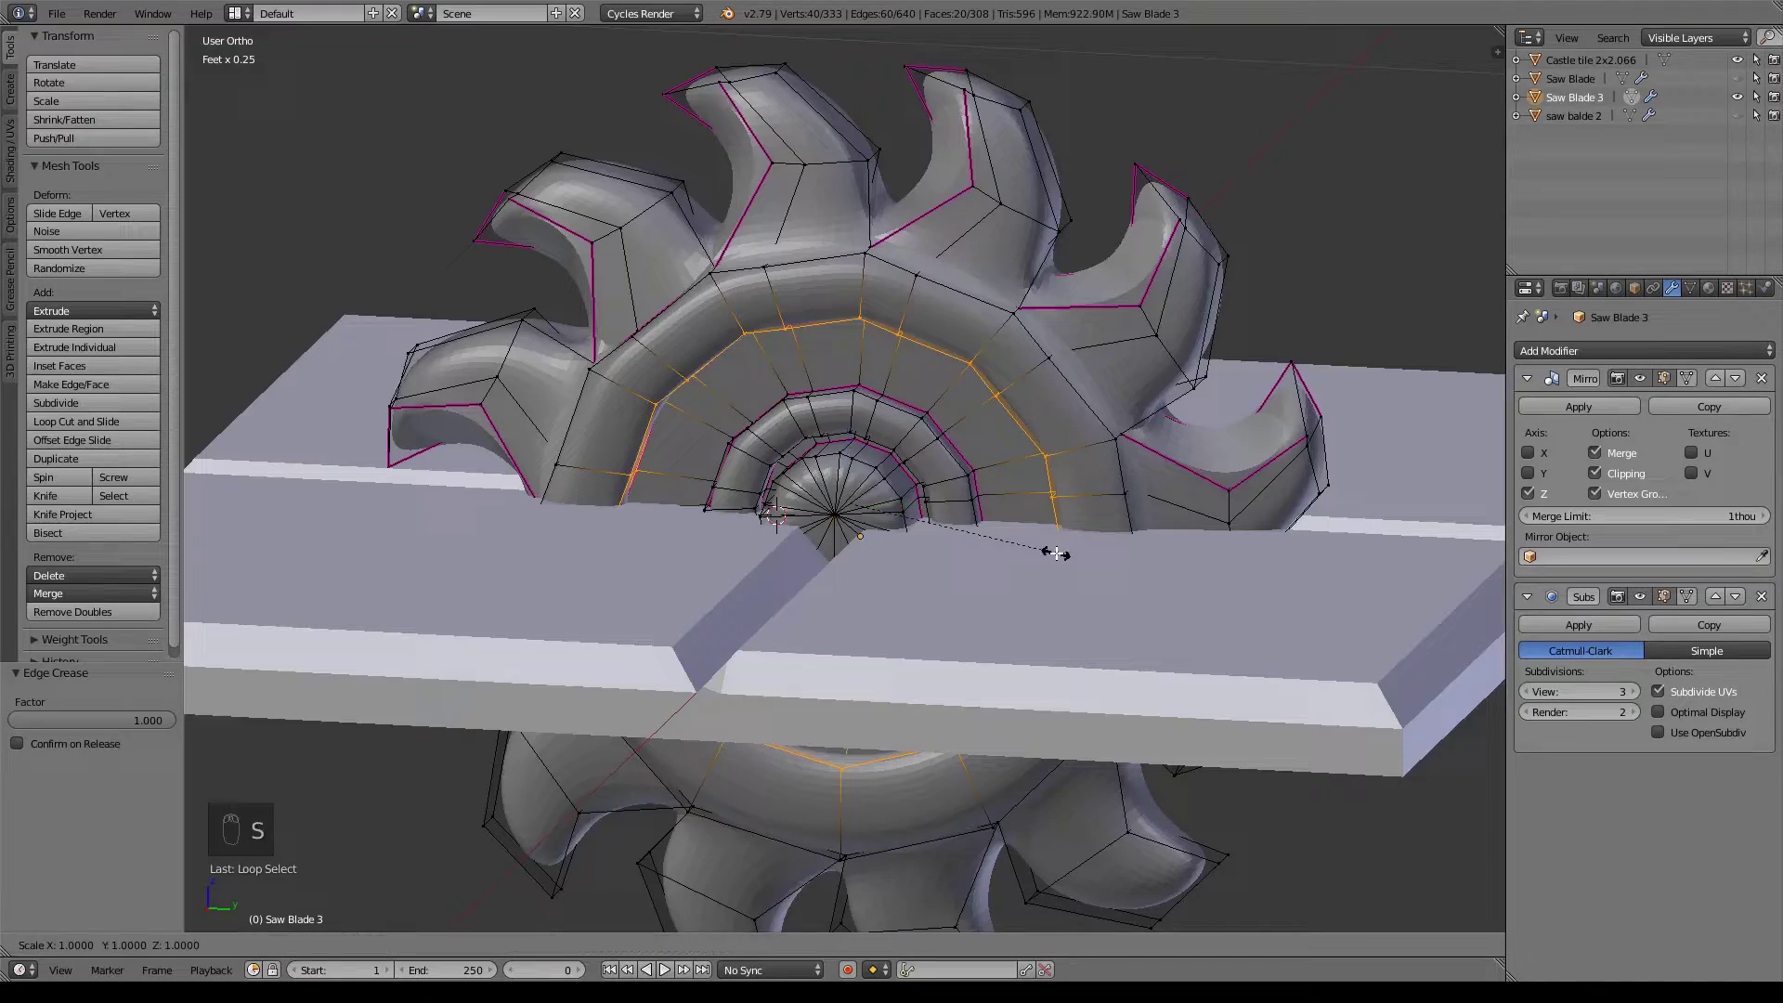
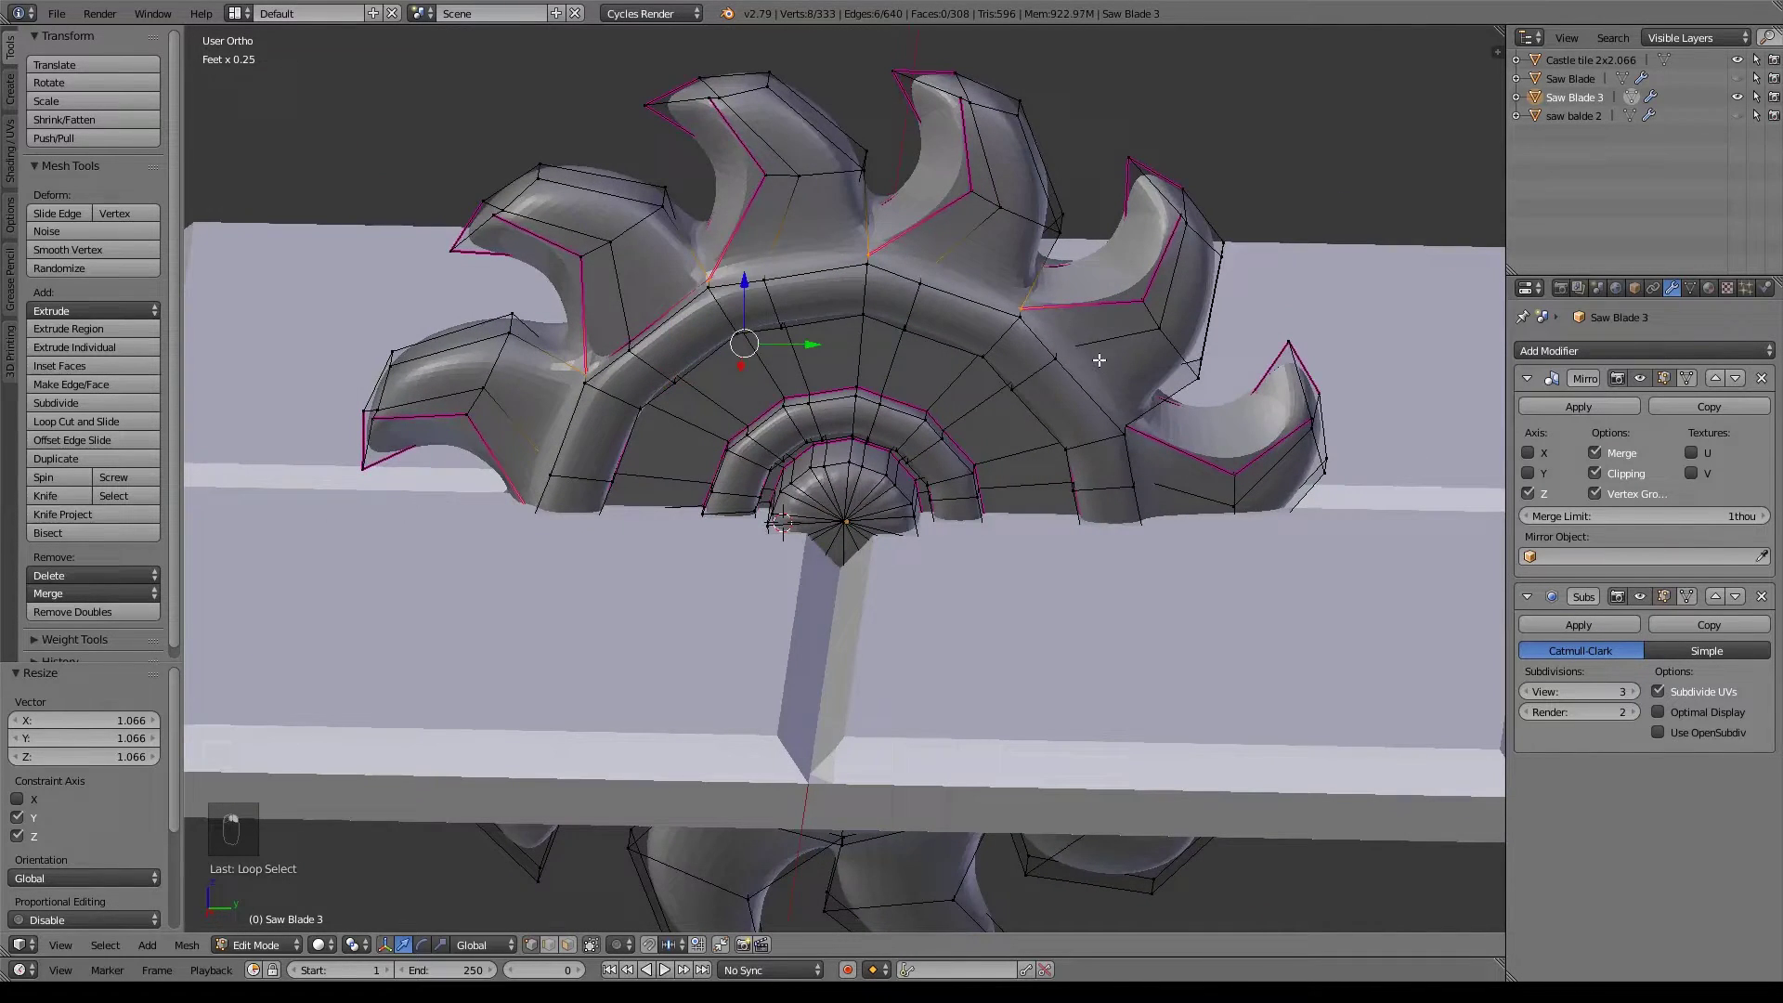
pyautogui.press('shift+e')
pyautogui.press('z')
pyautogui.press('z')
pyautogui.press('a')
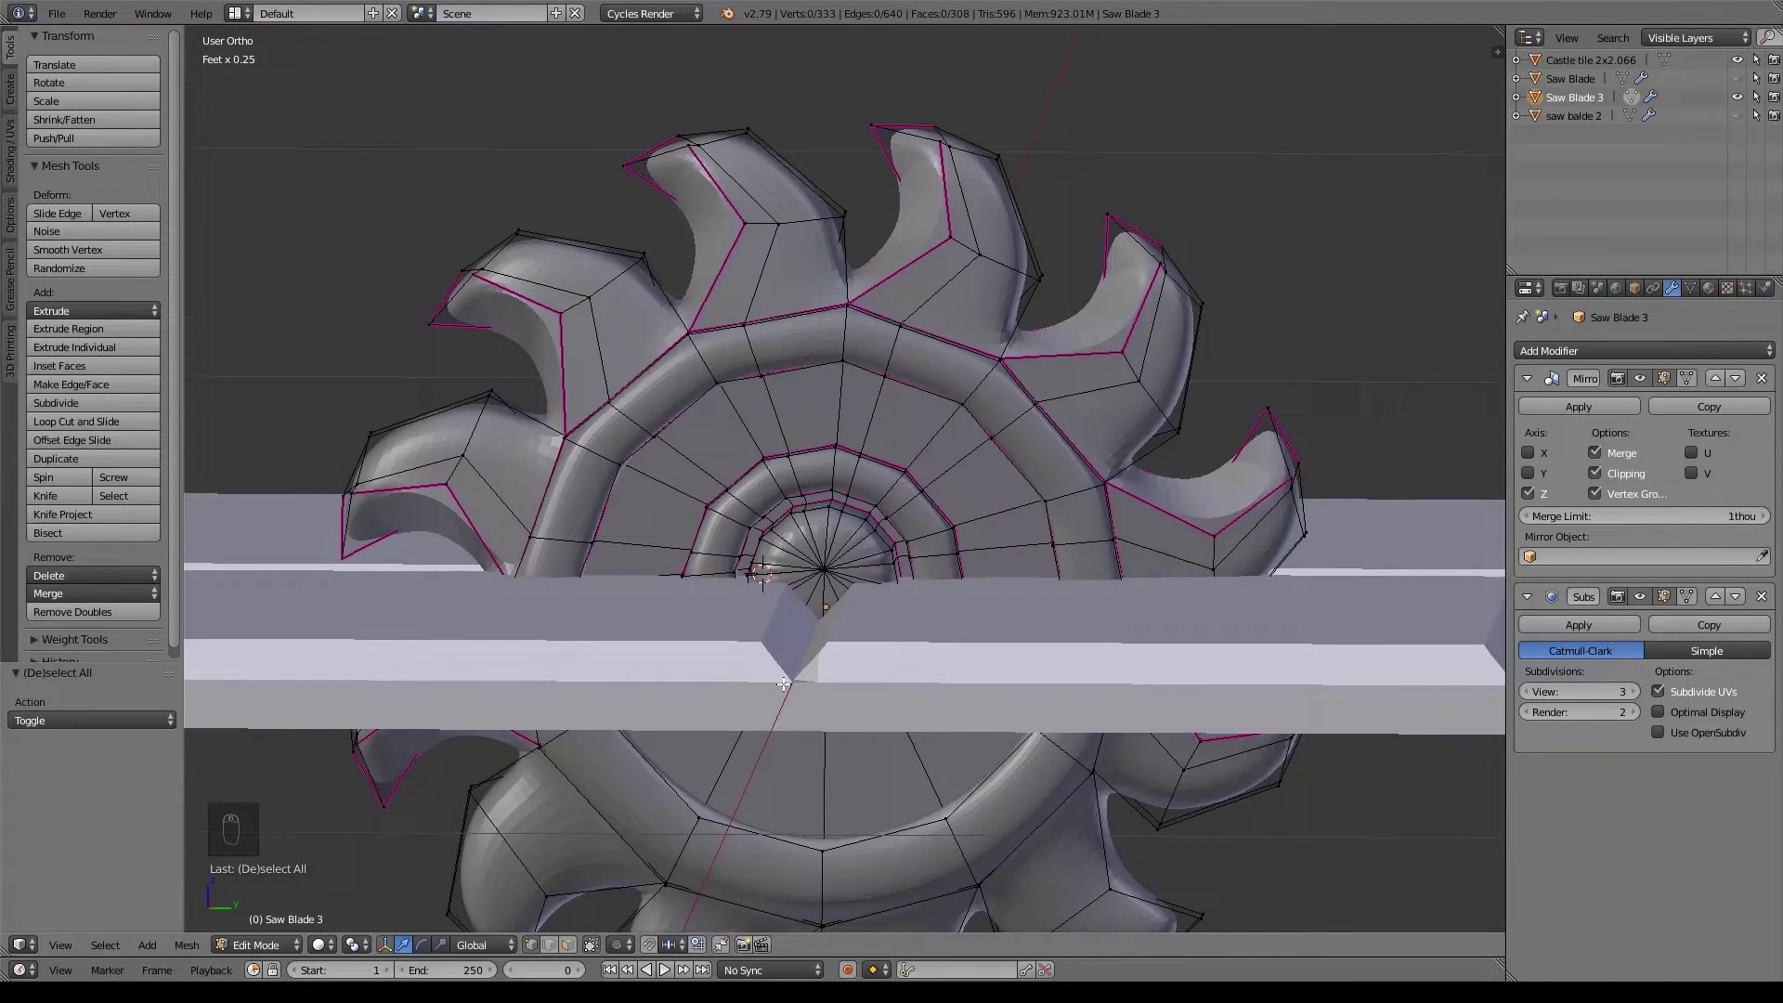
# In Right Ortho wireframe, box-select and delete the blade's lower half vertices, then a stray leftover vertex.
pyautogui.press('KP_3')
pyautogui.press('z')
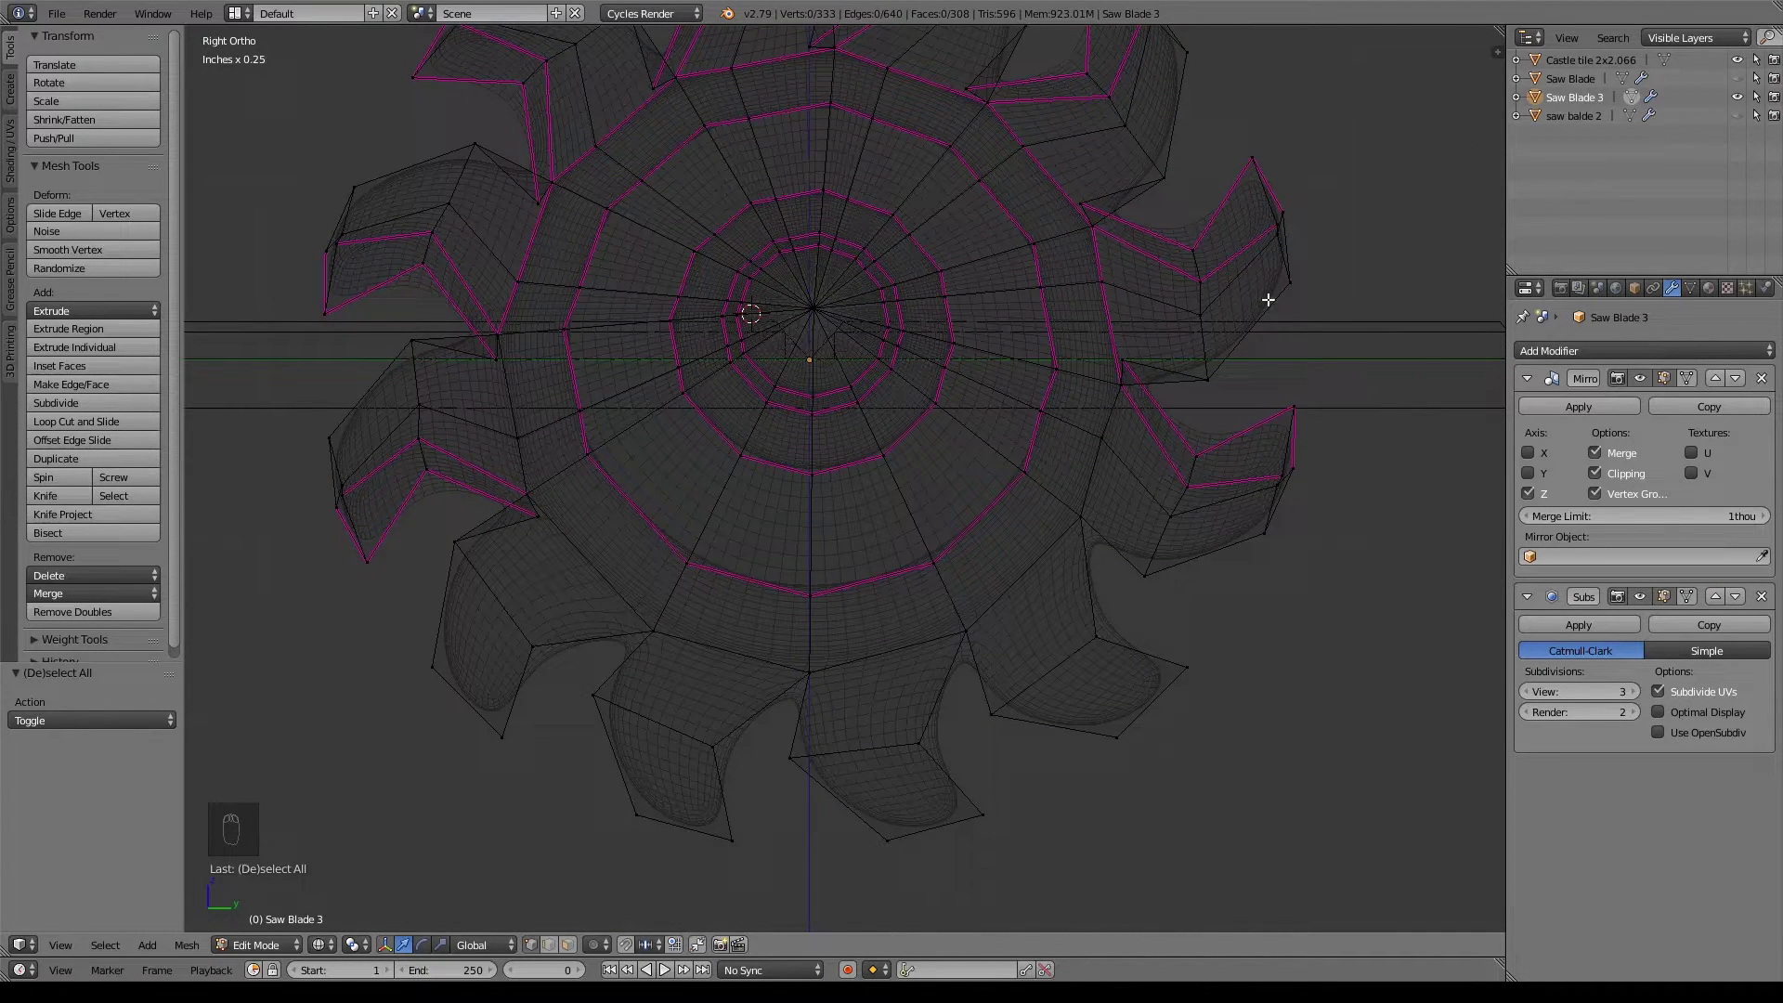
pyautogui.press('z')
pyautogui.press('z')
pyautogui.press('a')
pyautogui.press('a')
pyautogui.press('b')
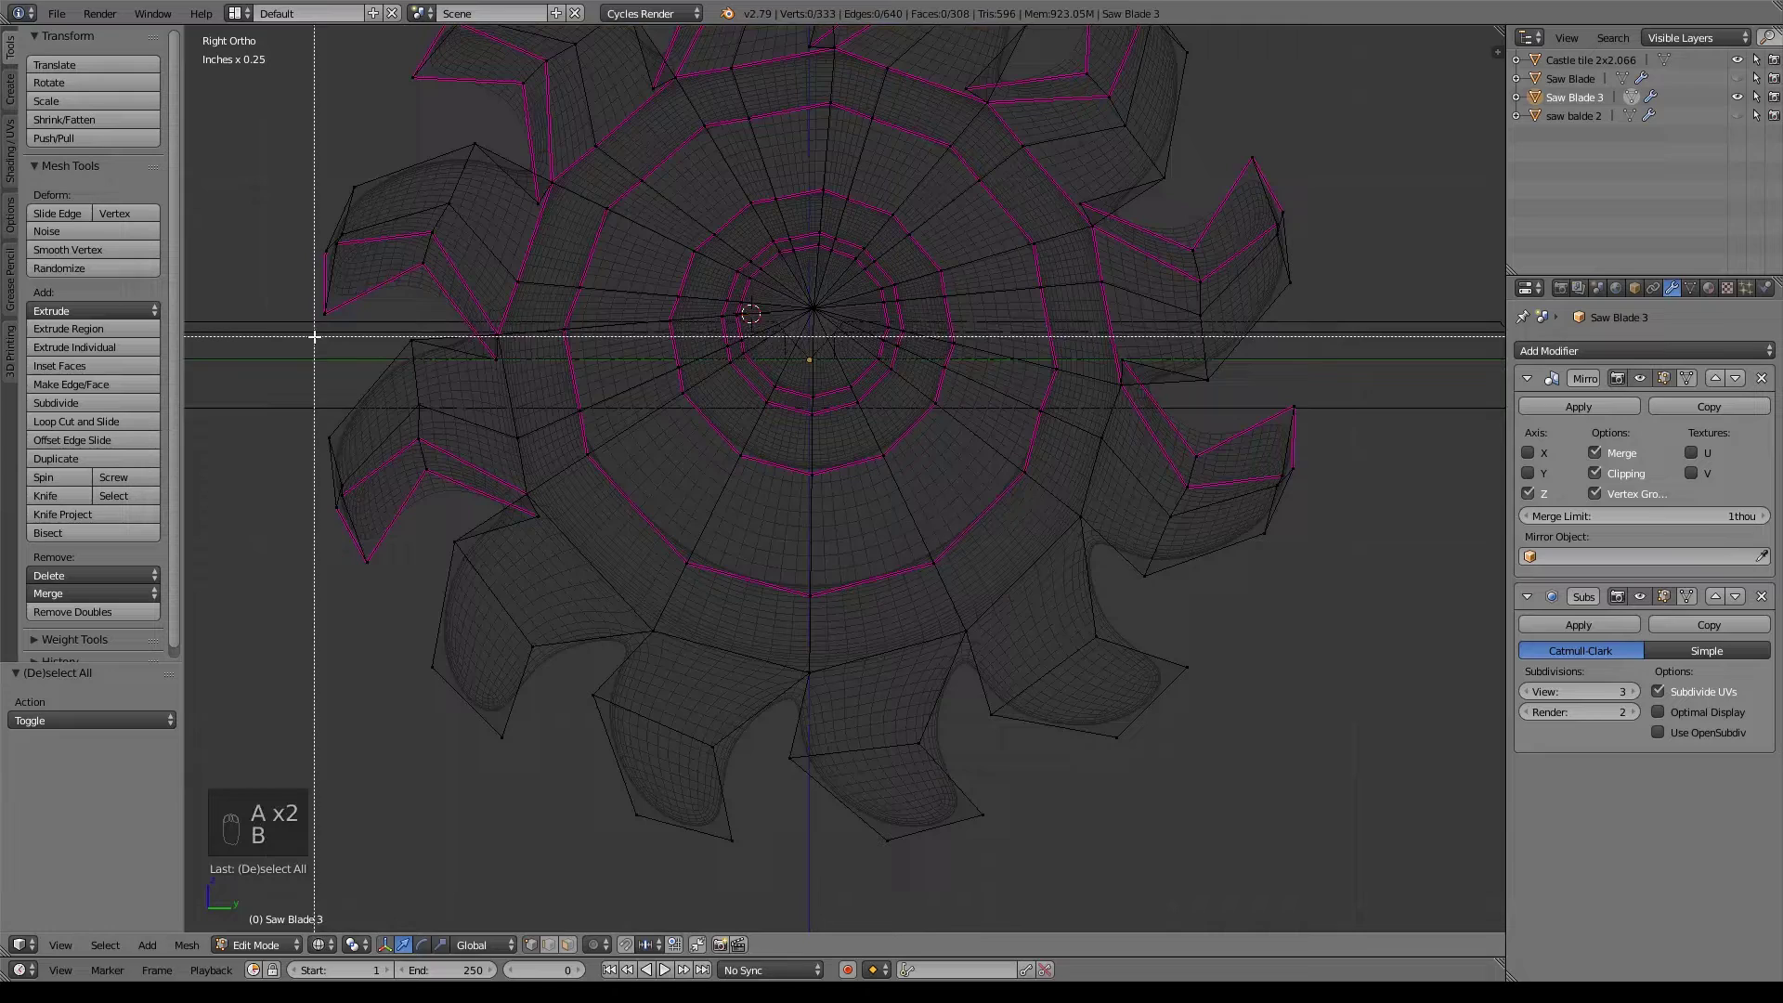
pyautogui.press('b')
pyautogui.press('b')
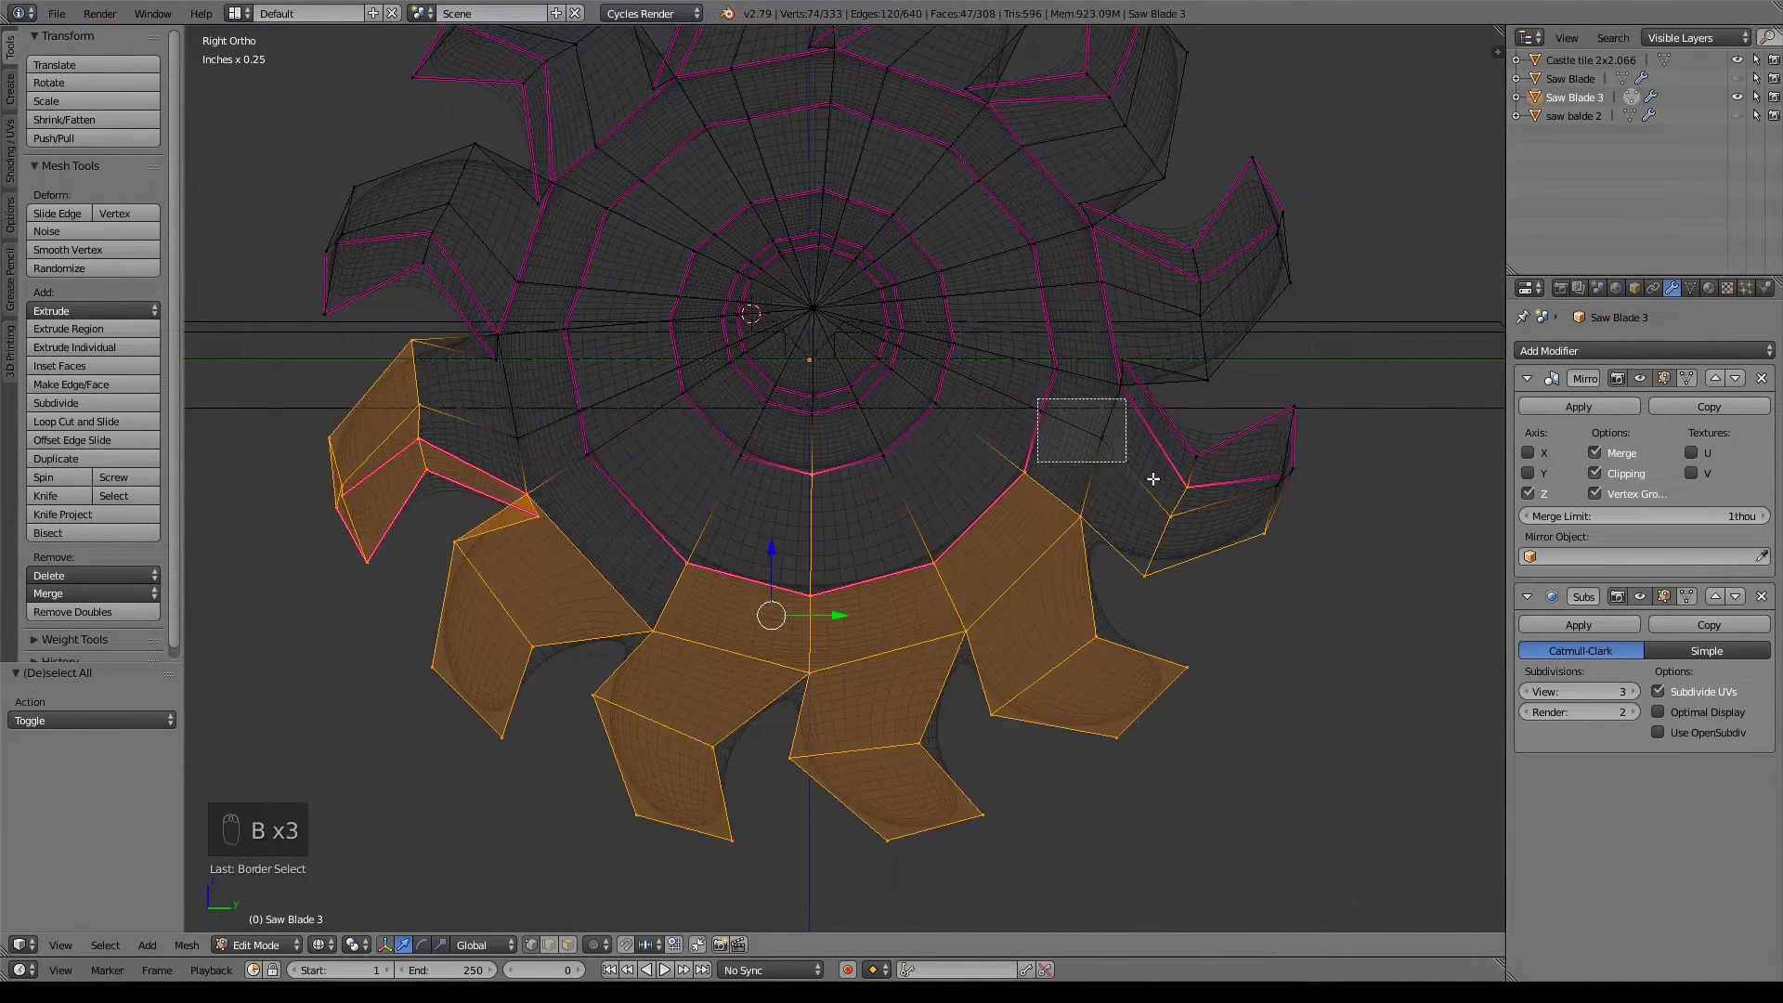
pyautogui.press('b')
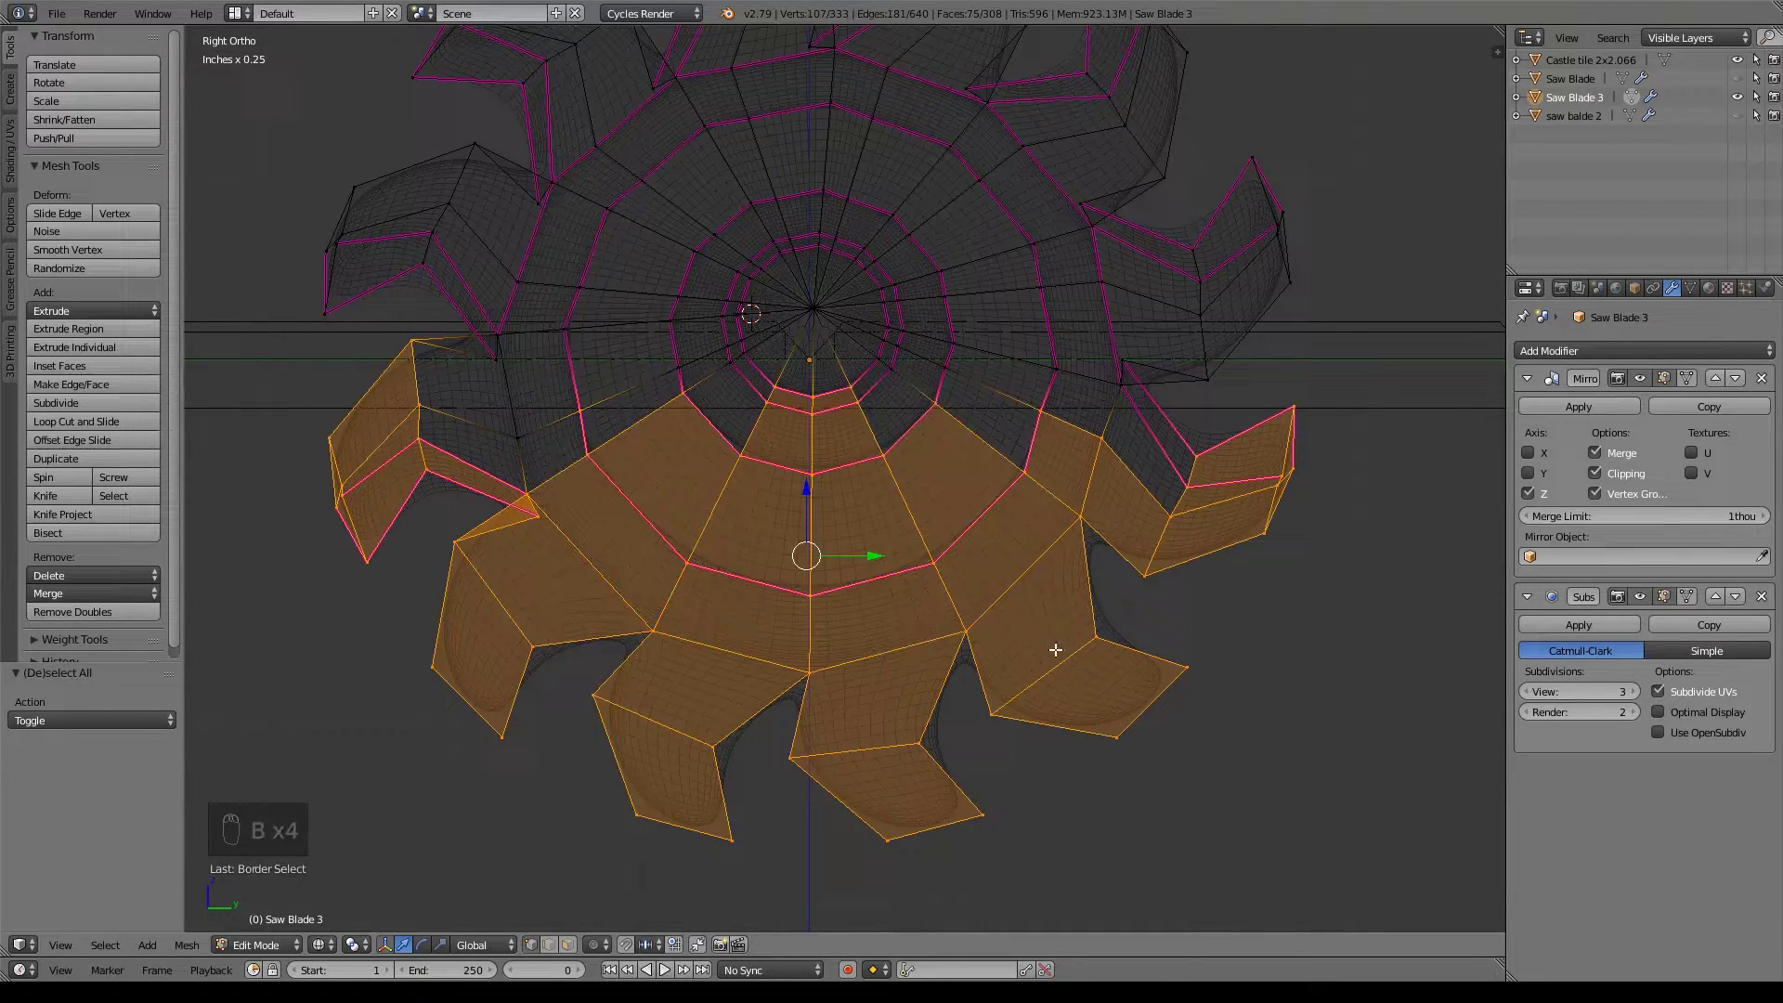
pyautogui.press('x')
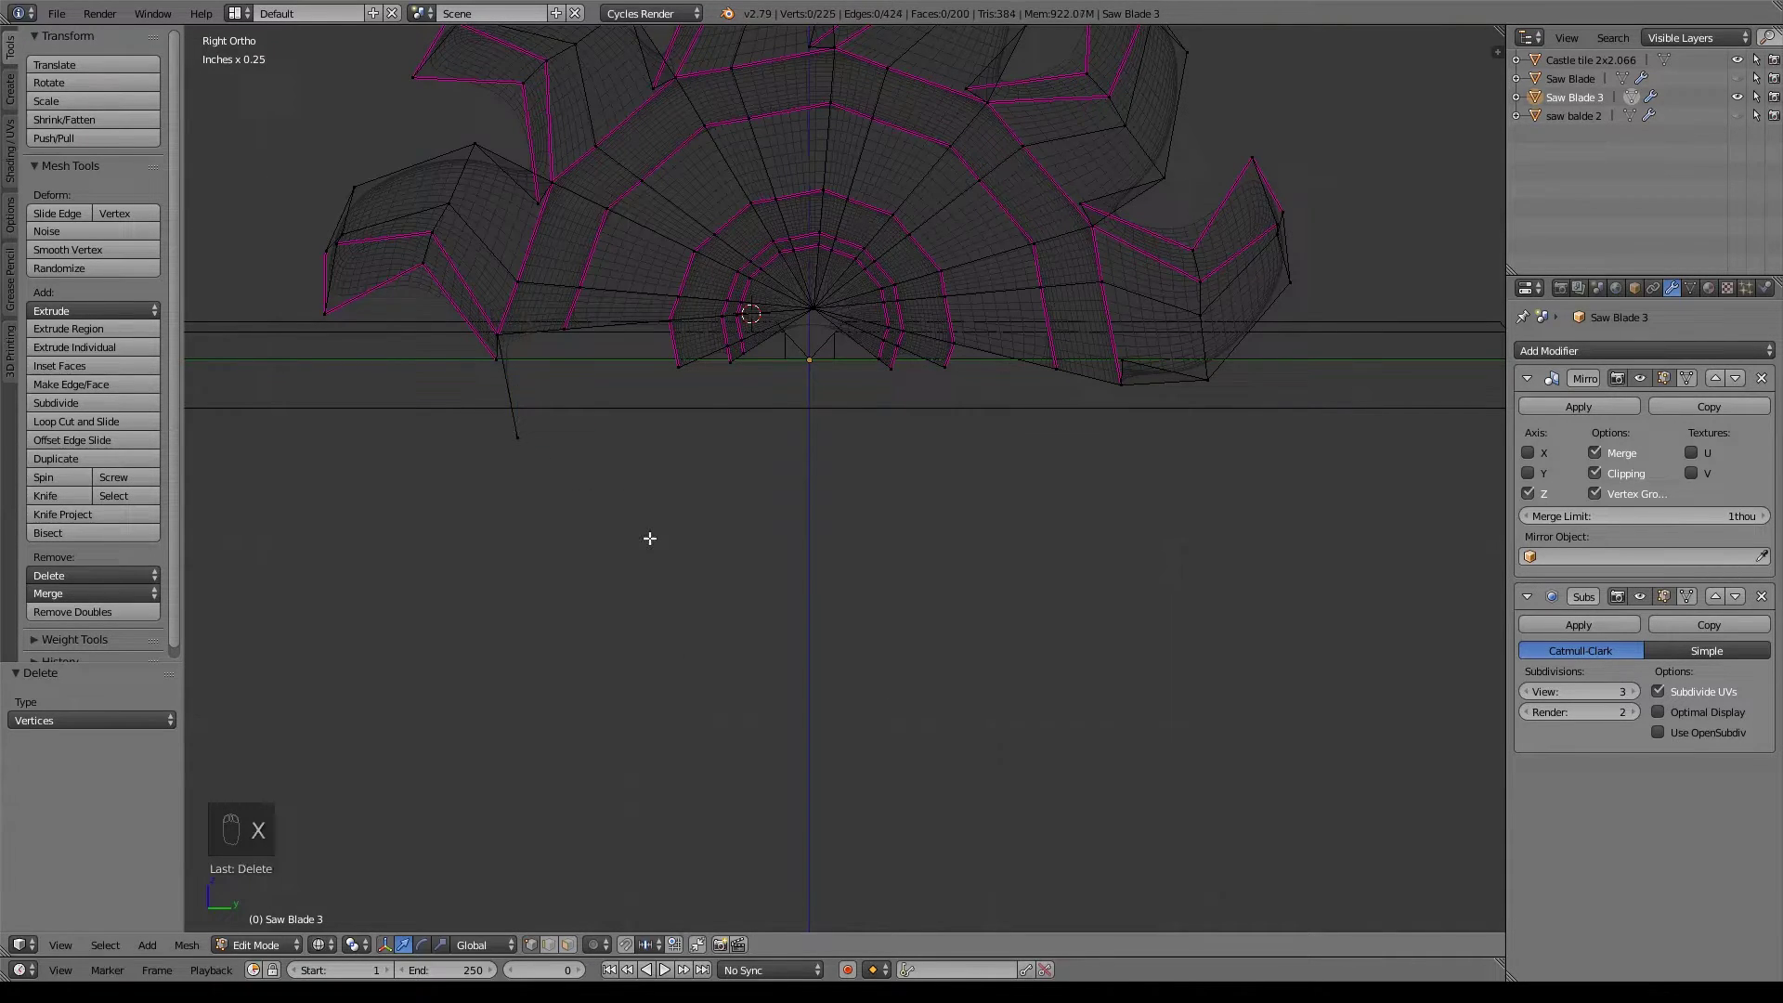
pyautogui.press('x')
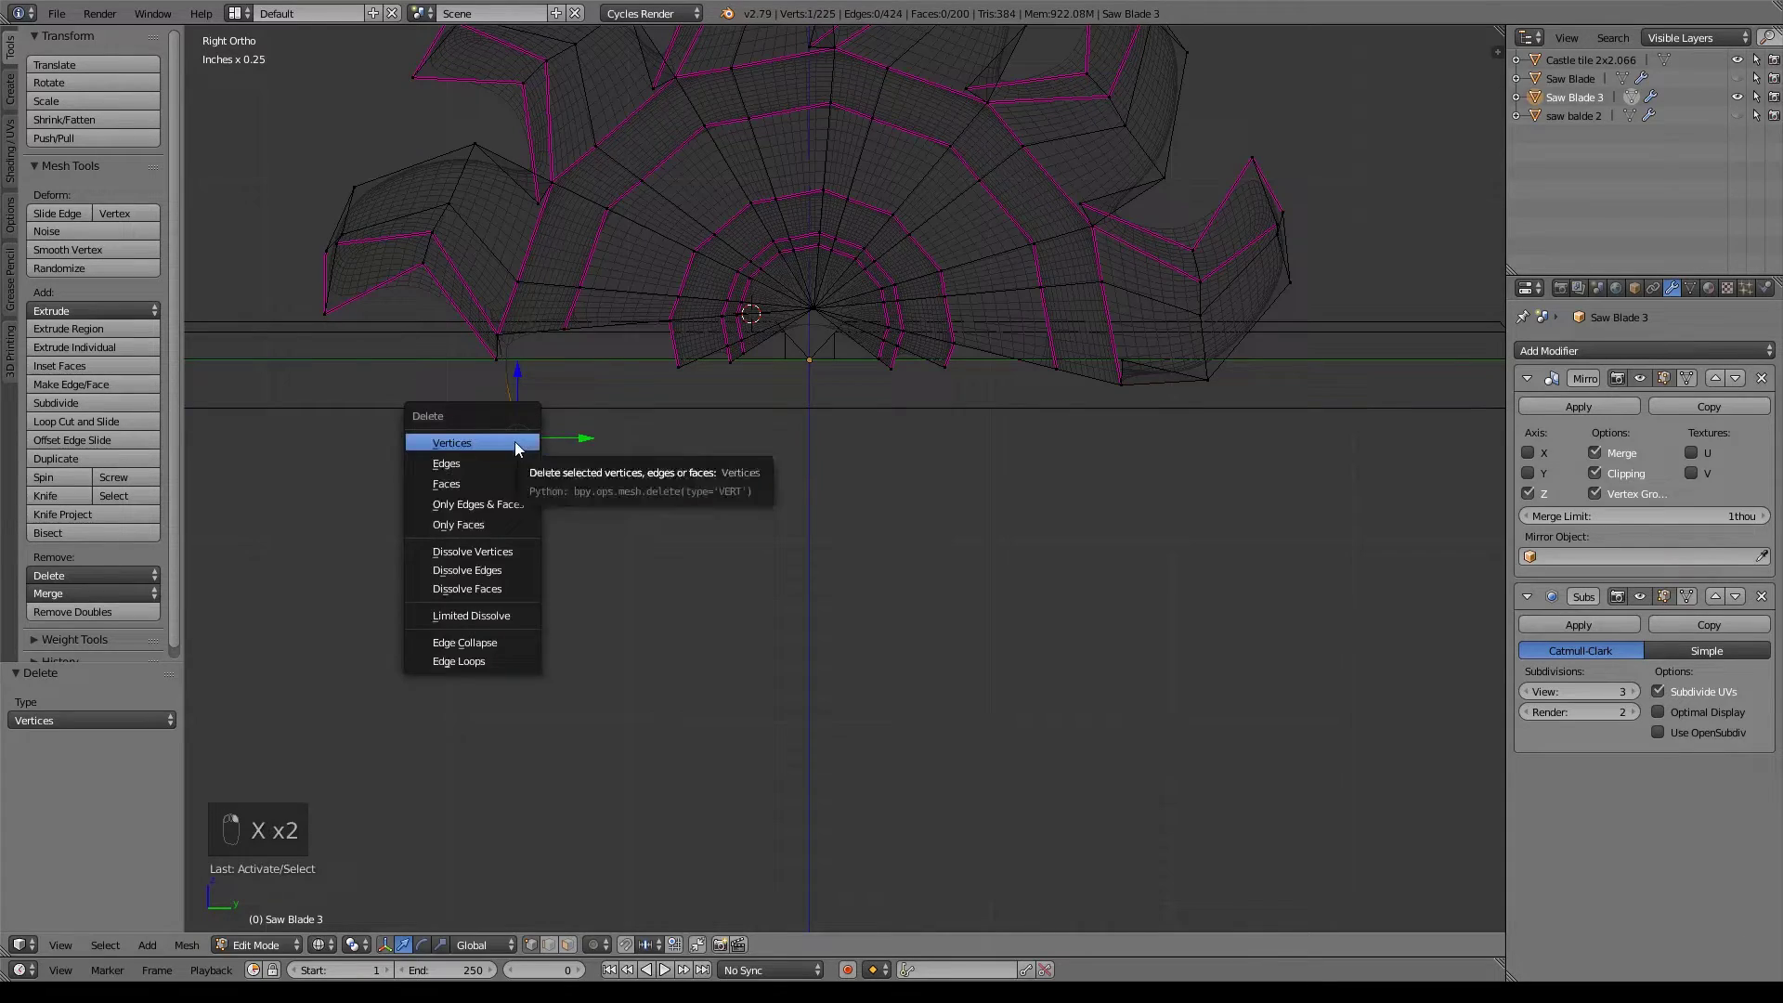
pyautogui.press('z')
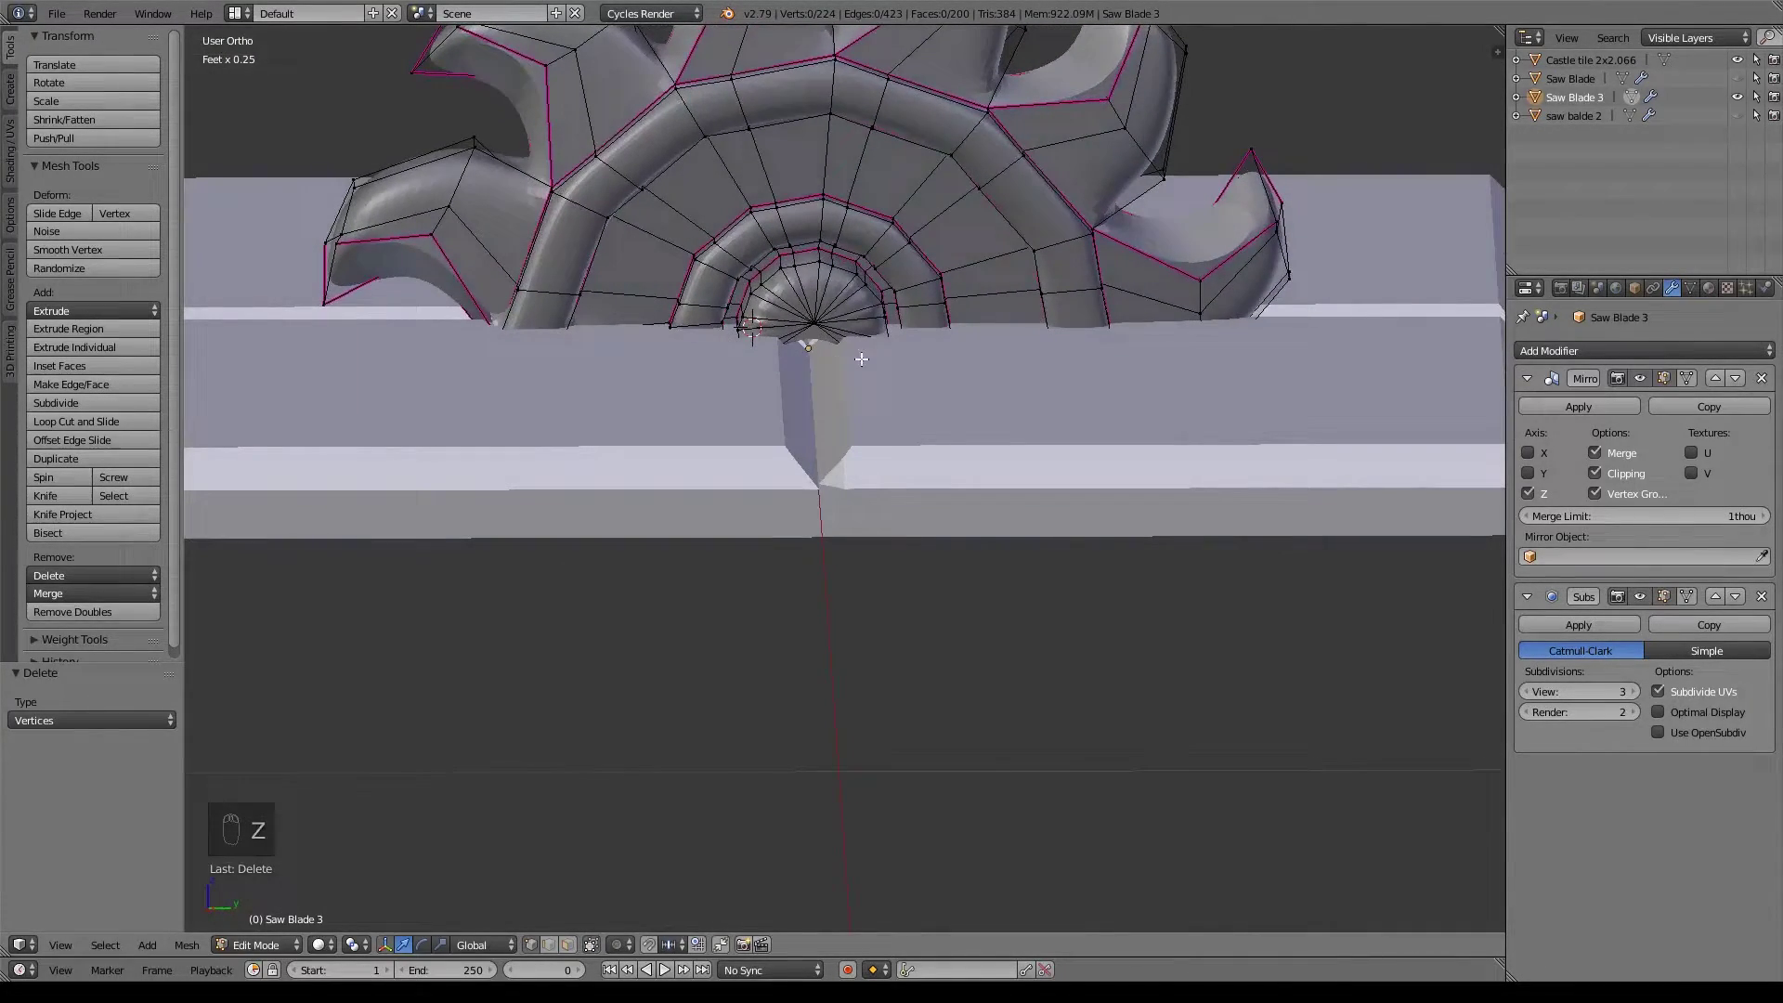
# Undo the deletions back to the intact blade and return to side wireframe view.
pyautogui.press('ctrl+z')
pyautogui.press('ctrl+z')
pyautogui.press('ctrl+z')
pyautogui.press('ctrl+z')
pyautogui.press('ctrl+z')
pyautogui.press('KP_3')
pyautogui.press('z')
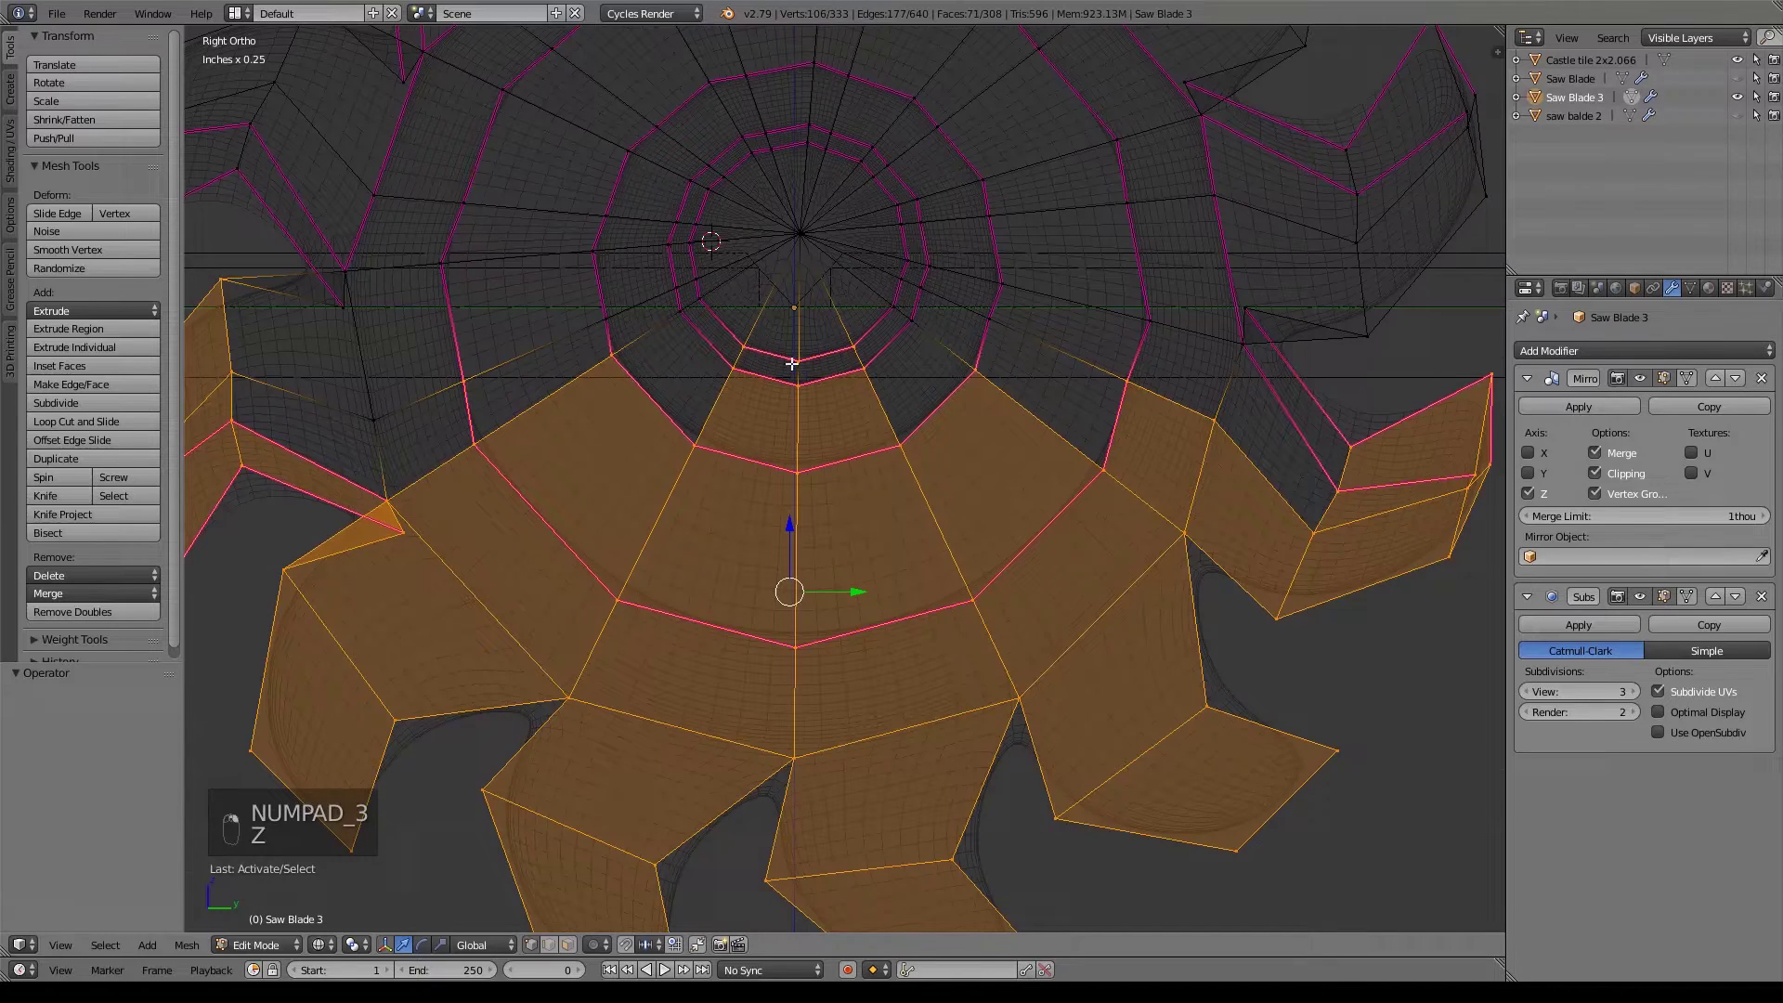
# Box-select and delete the lower half again cleanly, then remove the stray leftover vertex.
pyautogui.press('b')
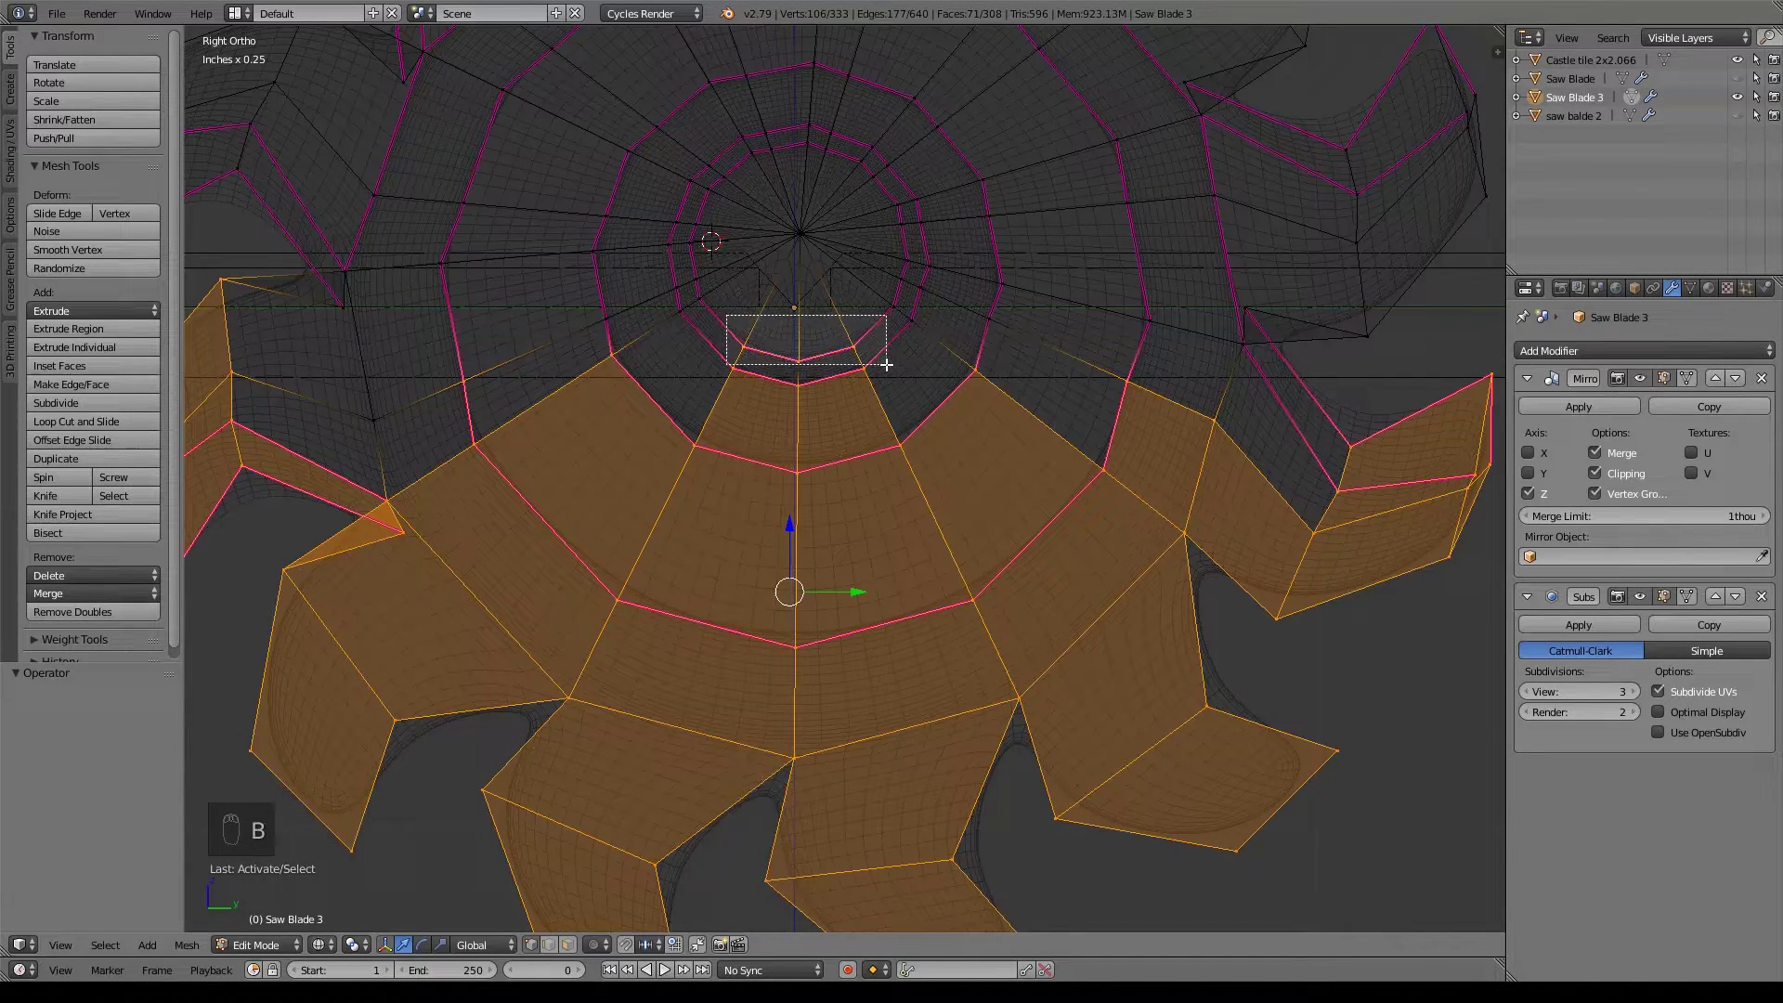
pyautogui.press('x')
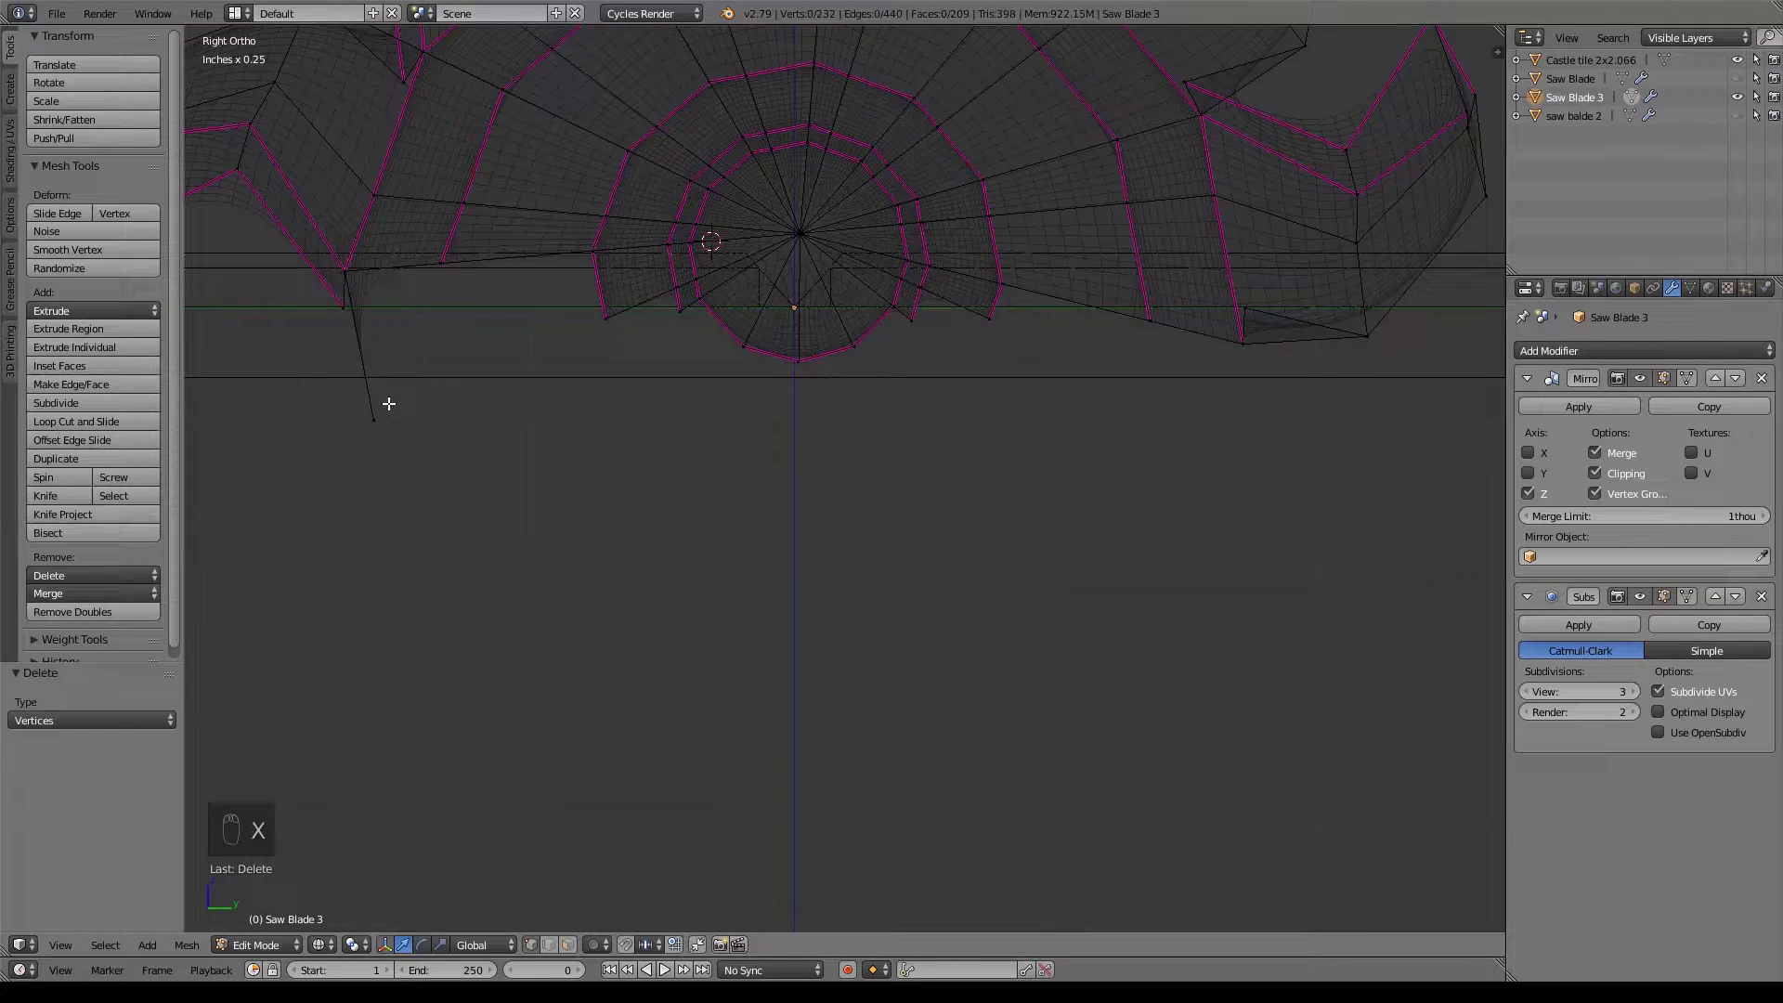
pyautogui.press('b')
pyautogui.press('x')
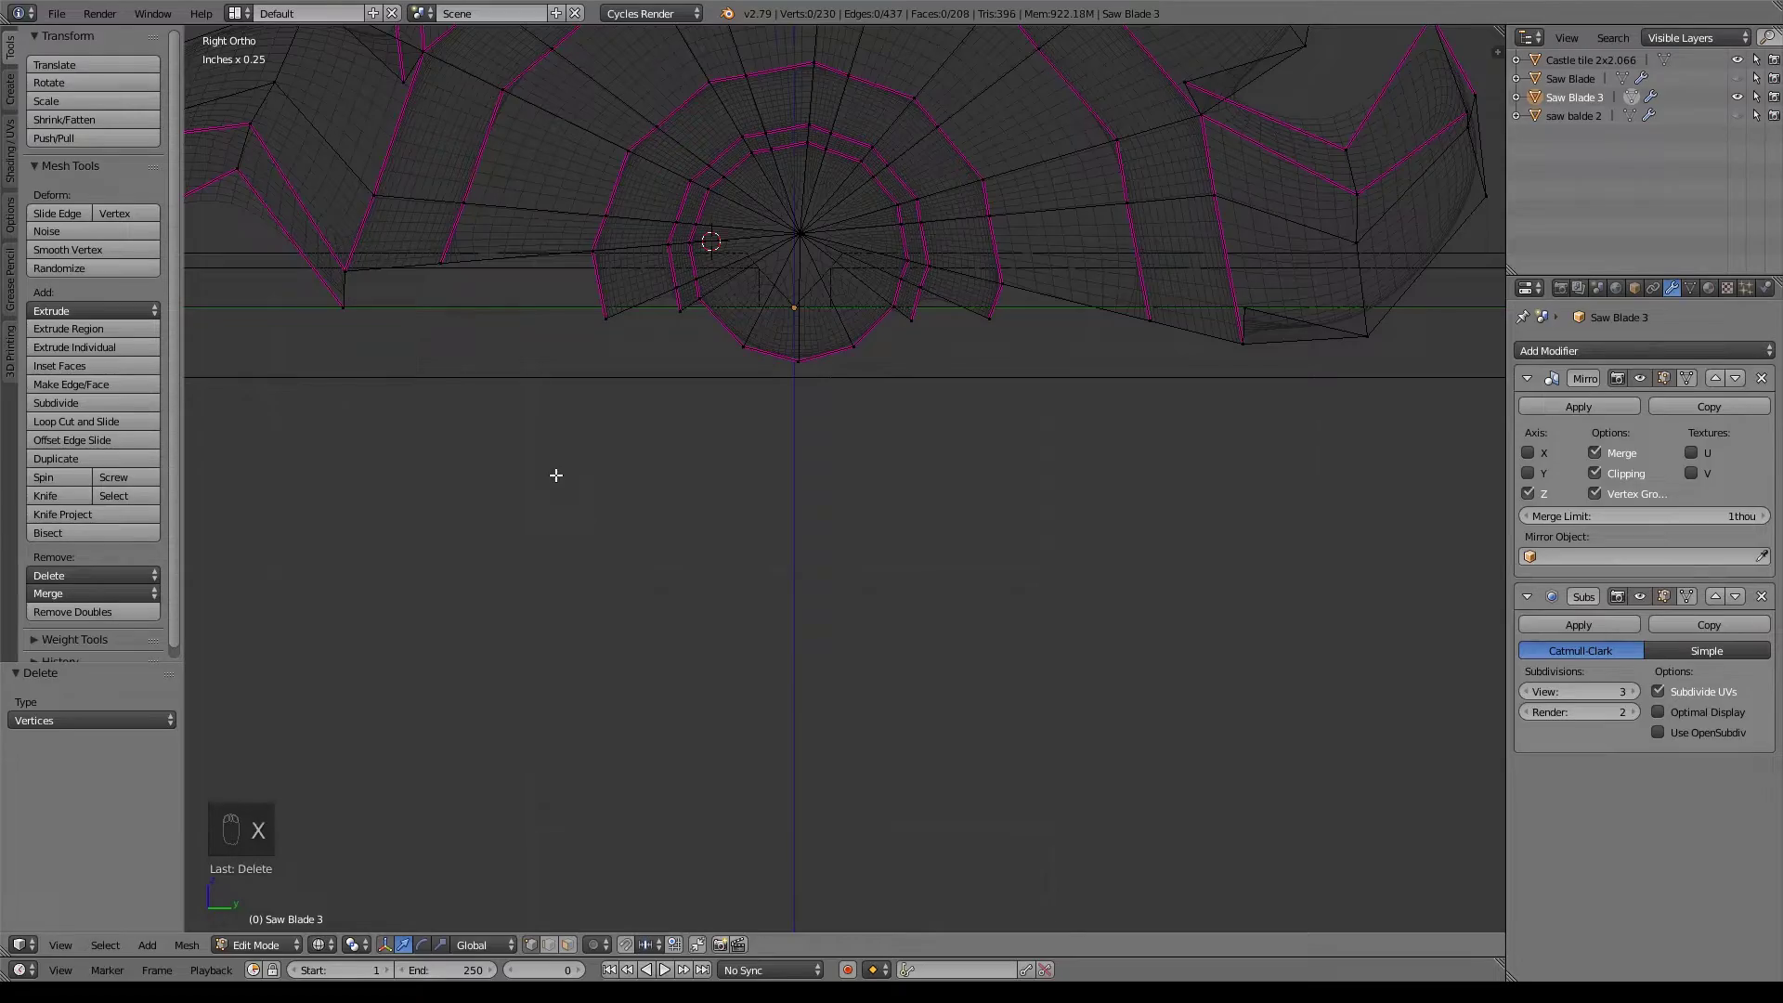
pyautogui.press('z')
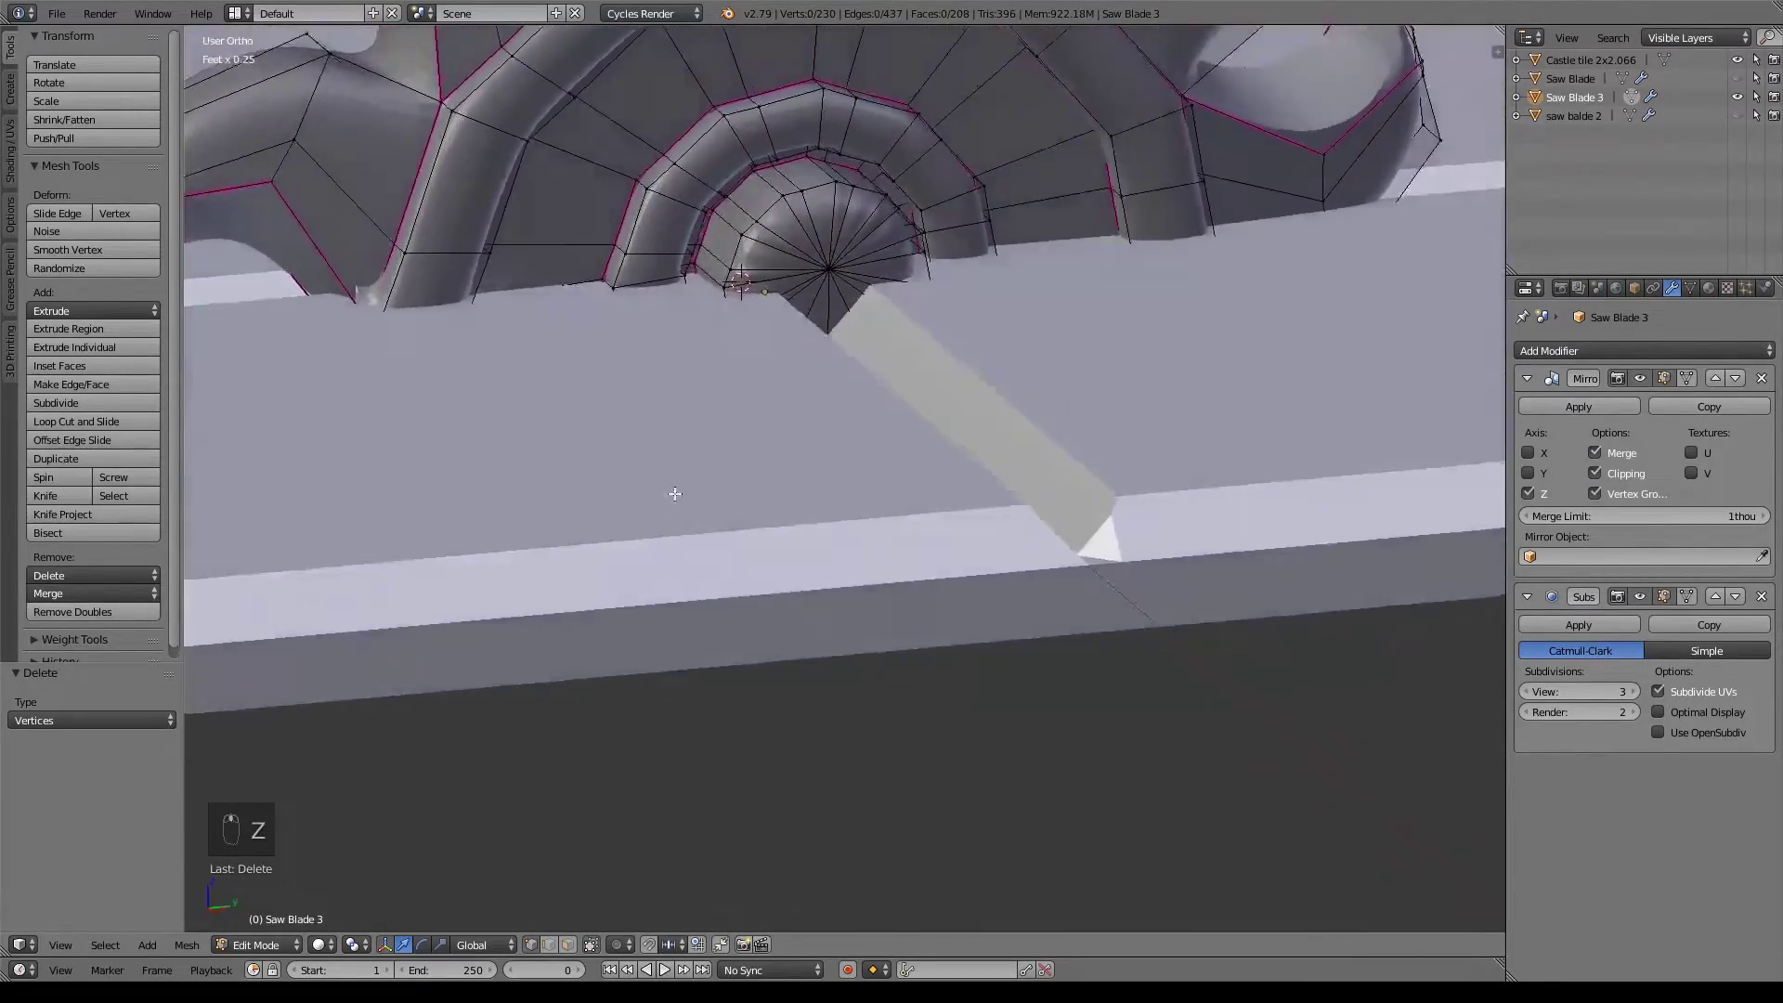
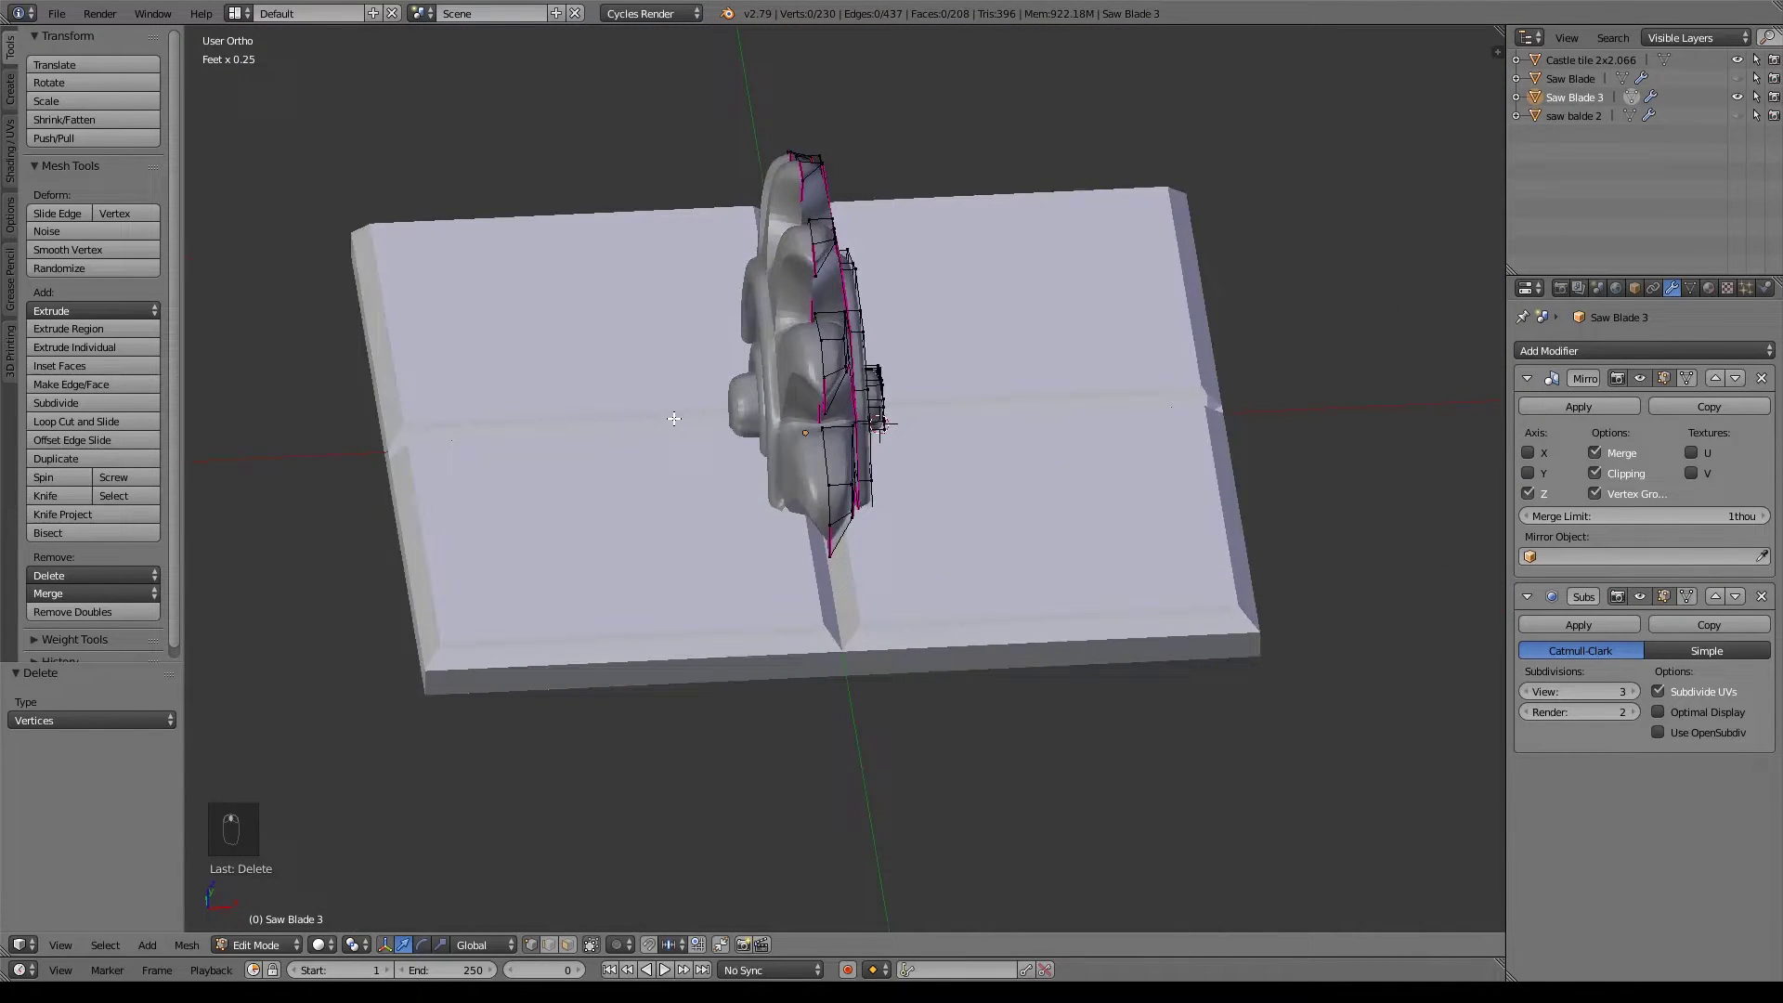
# Slide Saw Blade 3 along X over the tile's right half, then select the castle tile for mesh editing.
pyautogui.press('Tab')
pyautogui.moveTo(872, 435); pyautogui.dragTo(1013, 532)
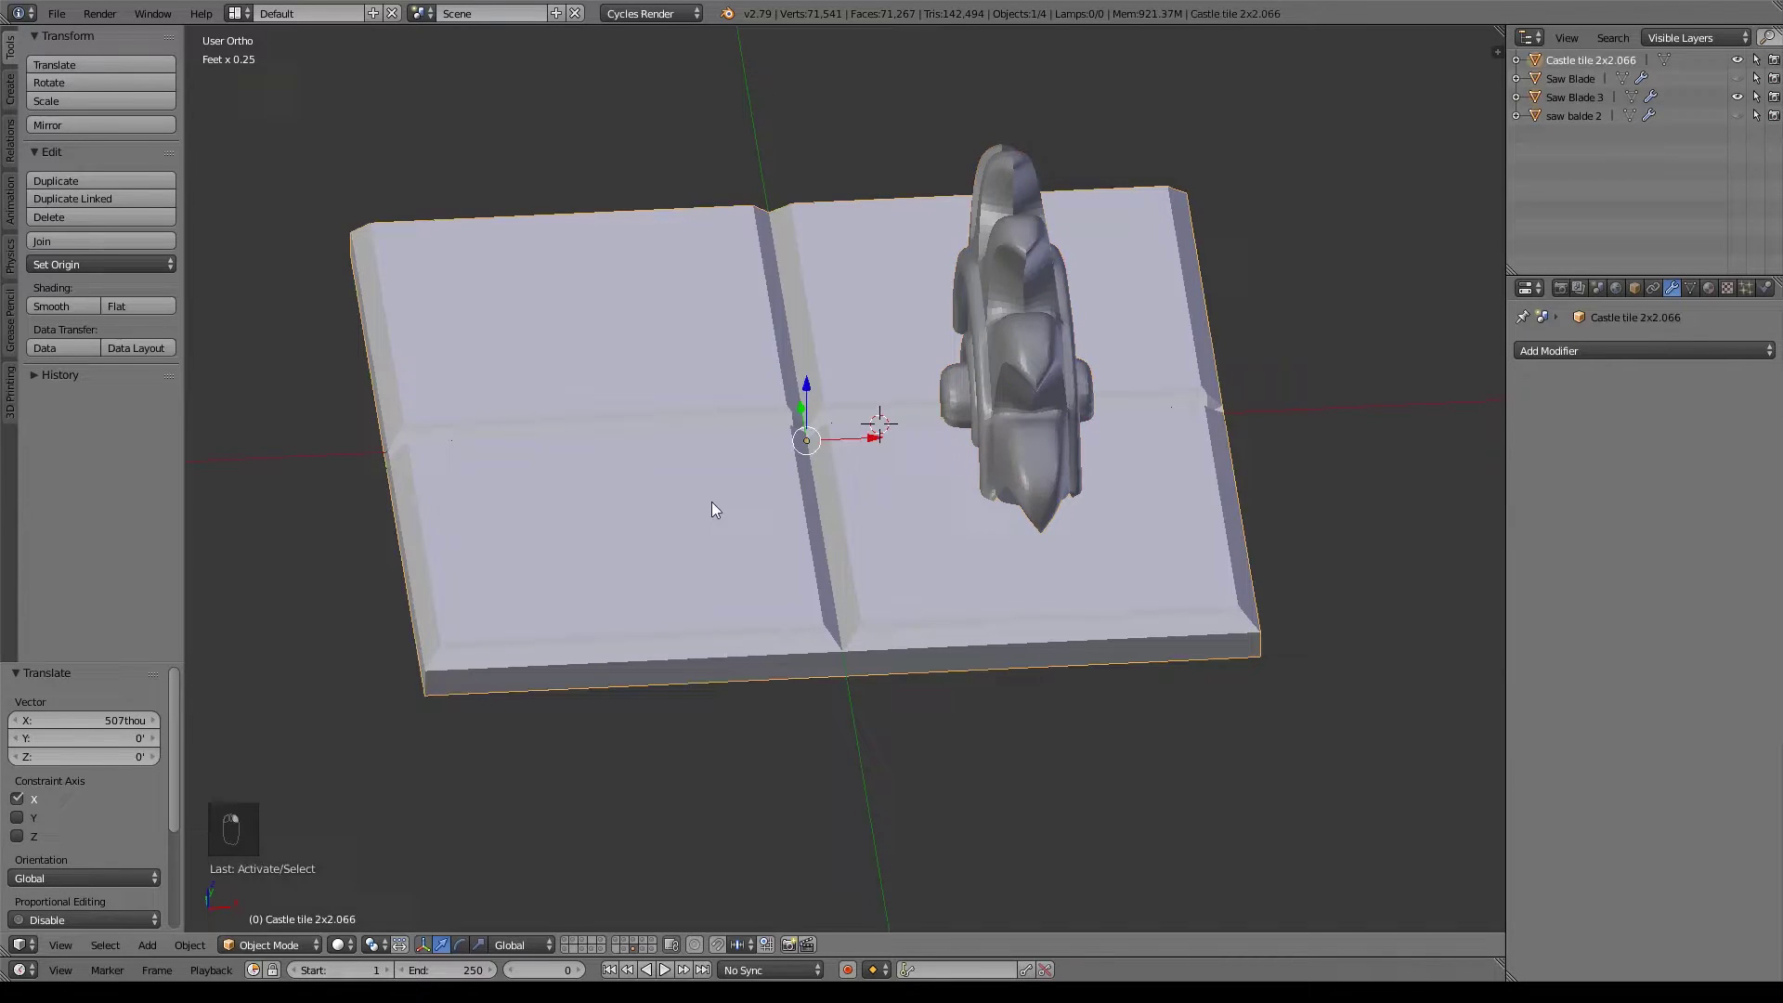
pyautogui.press('Tab')
pyautogui.click(716, 511)
pyautogui.press('KP_1')
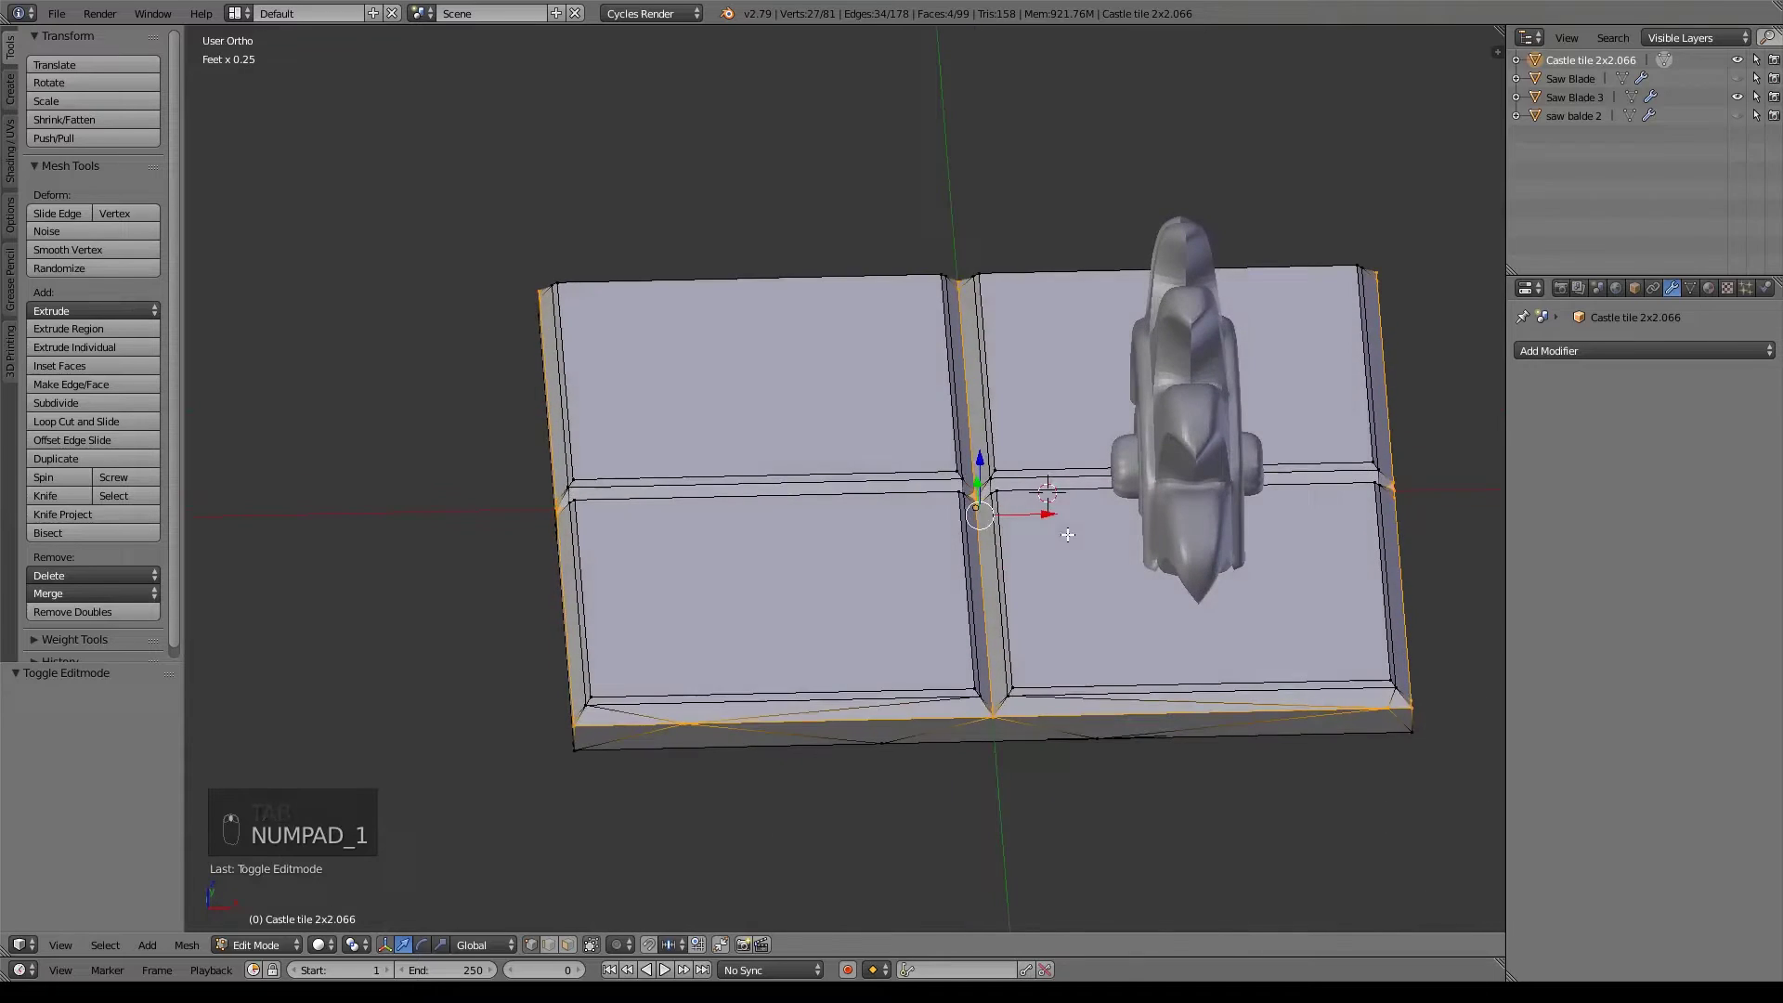
# In front ortho wireframe, box-select a block of the tile's vertices and delete them.
pyautogui.press('KP_3')
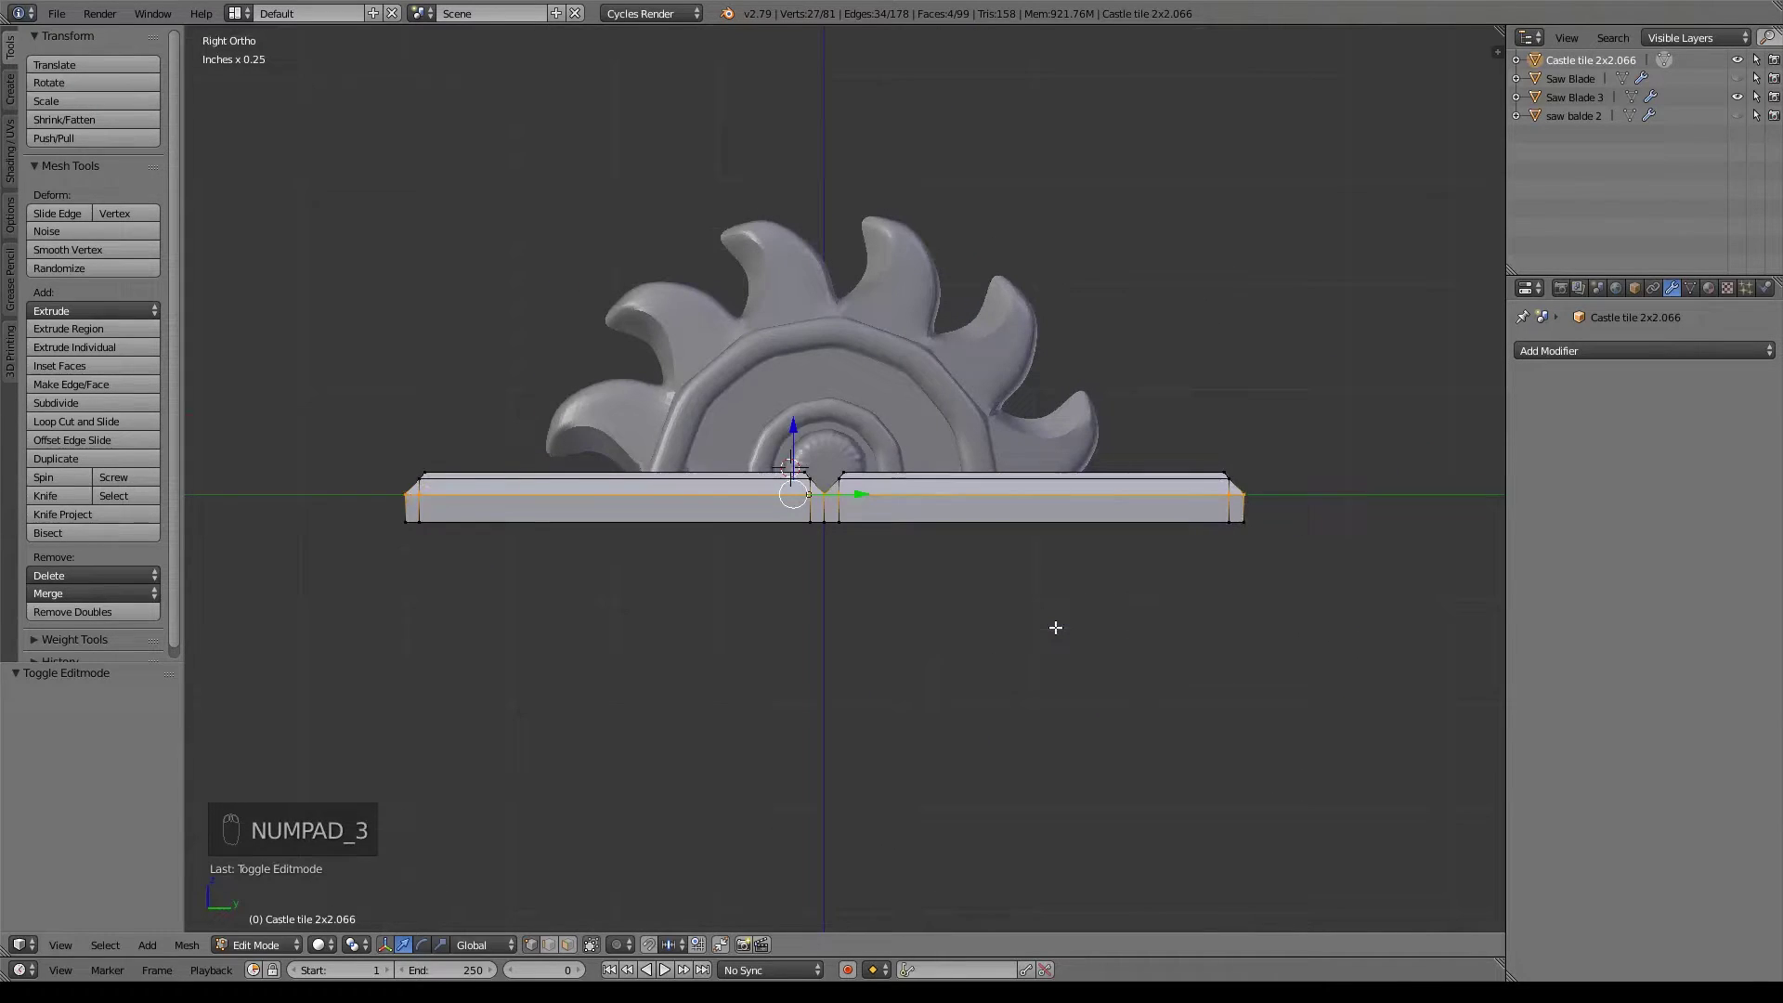
pyautogui.press('KP_1')
pyautogui.press('z')
pyautogui.press('a')
pyautogui.press('z')
pyautogui.press('z')
pyautogui.press('b')
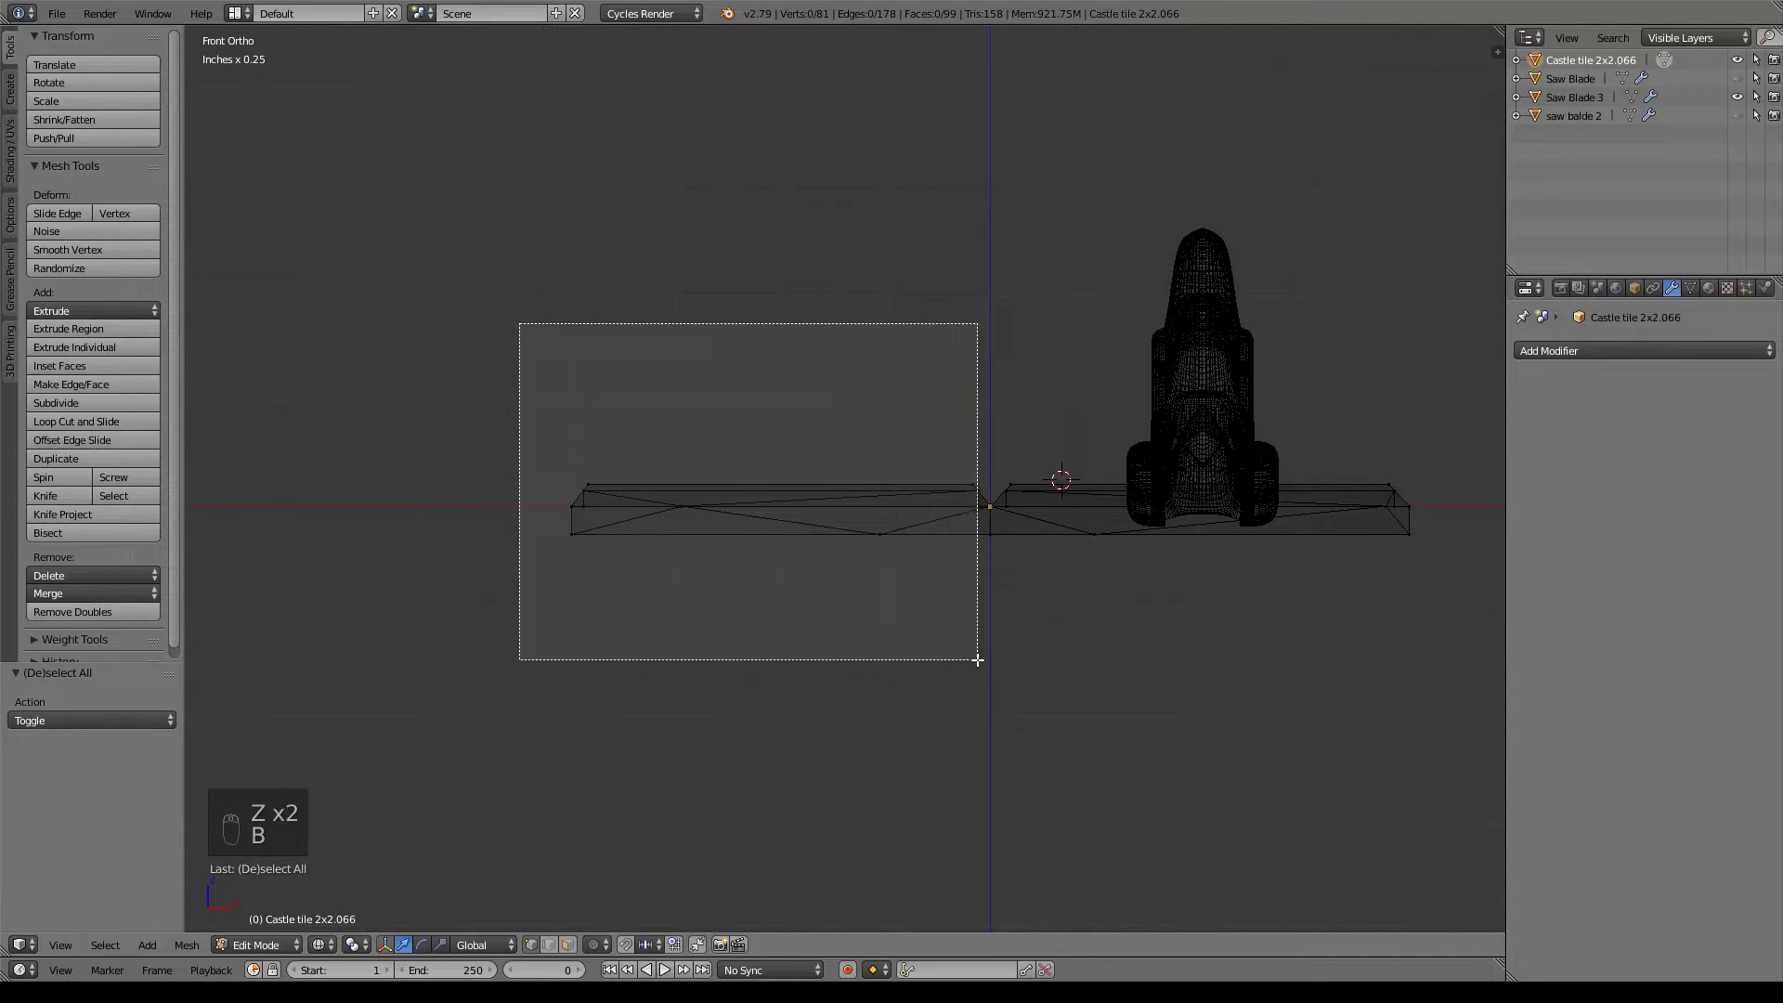
pyautogui.press('x')
pyautogui.press('z')
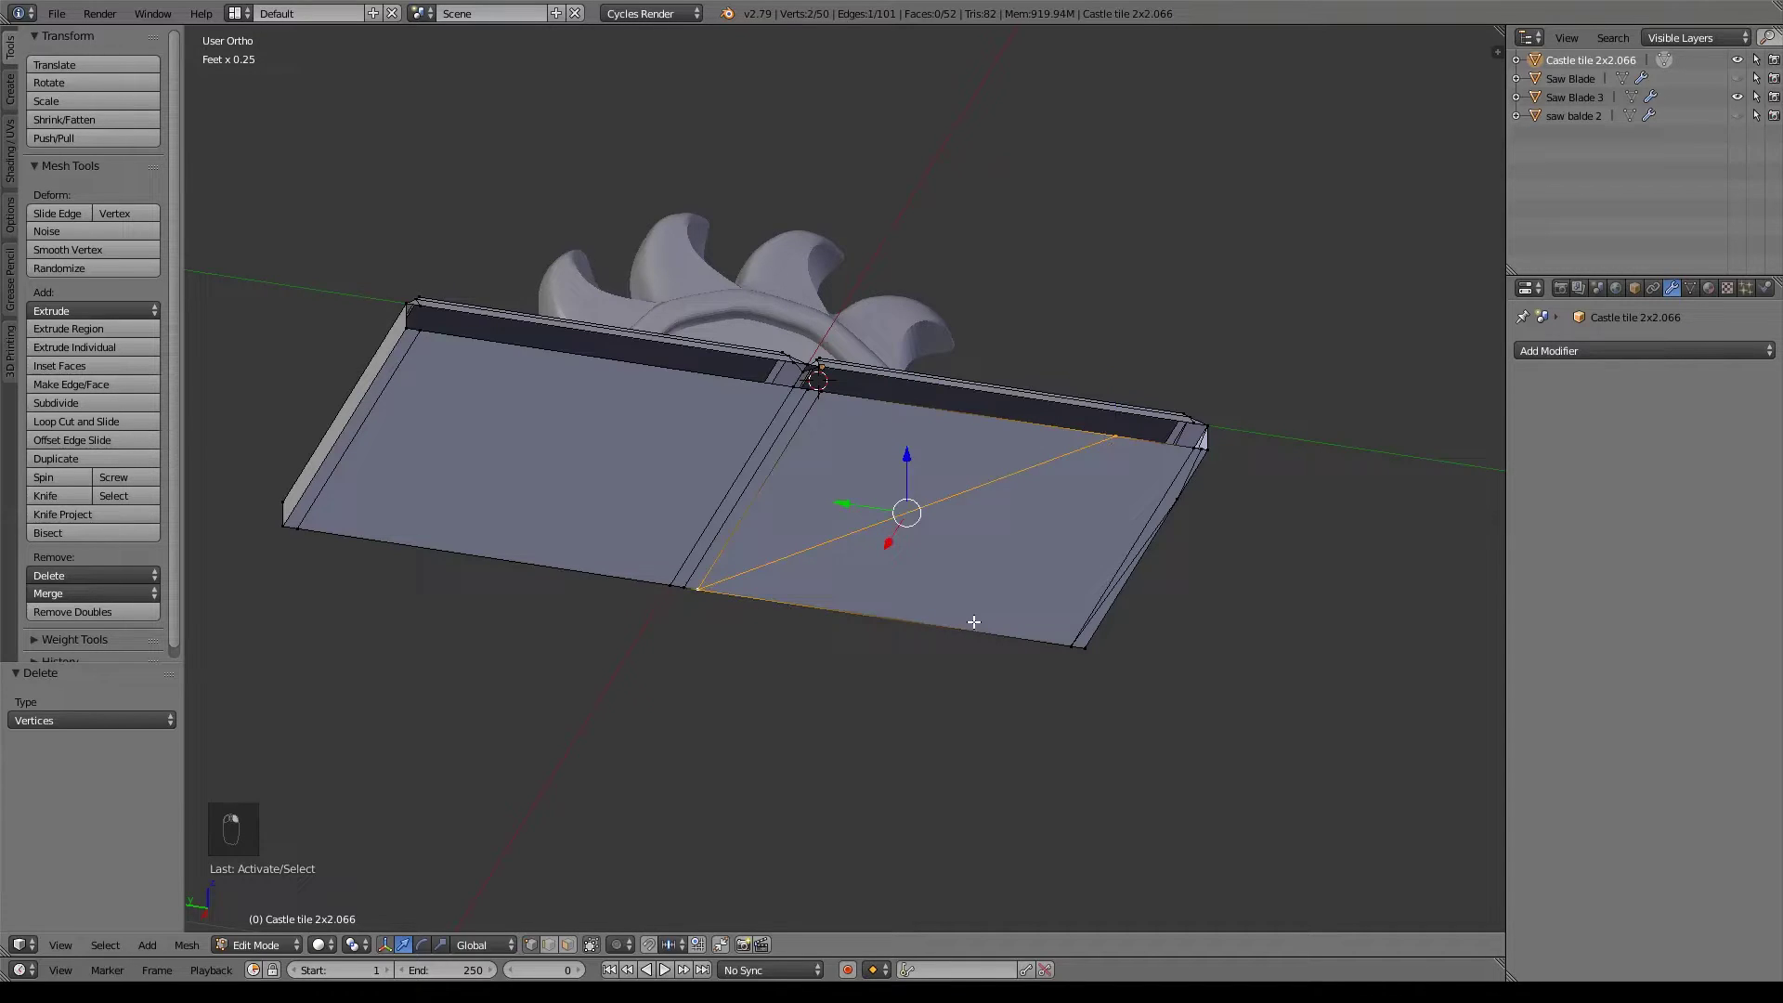
# Dissolve the underside diagonal edge and connect vertex pairs with new edges along the tile's open sides.
pyautogui.press('x')
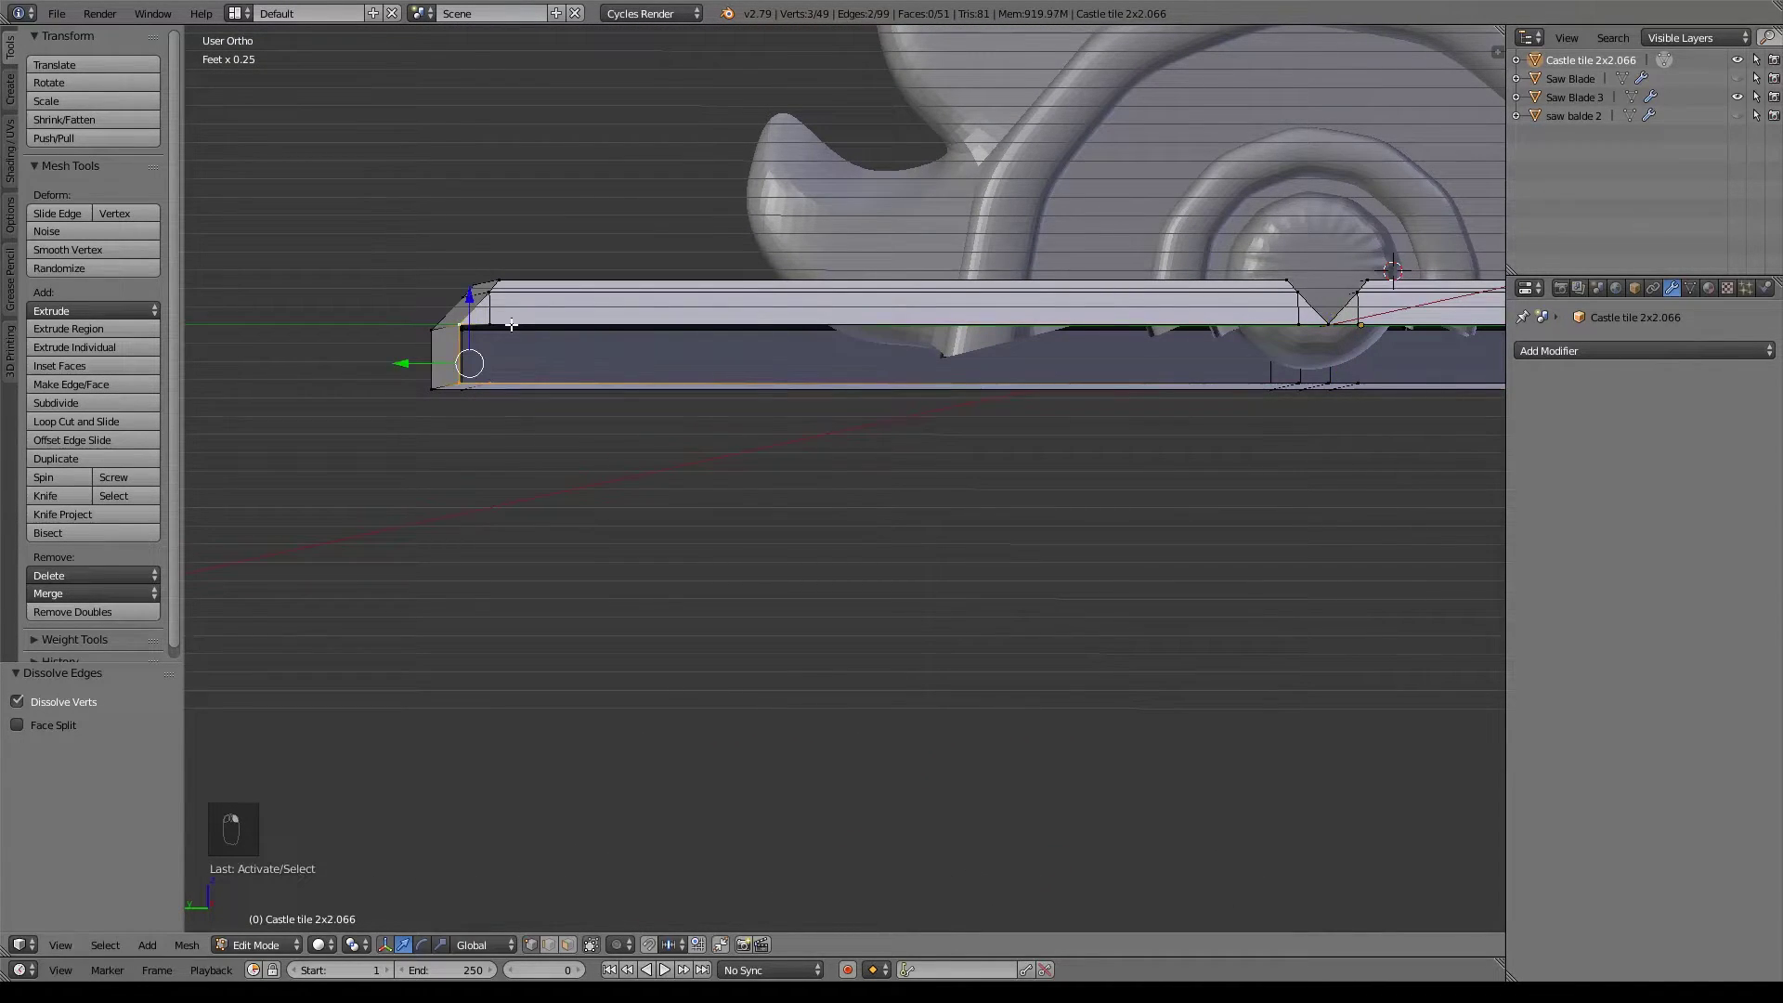
pyautogui.press('f')
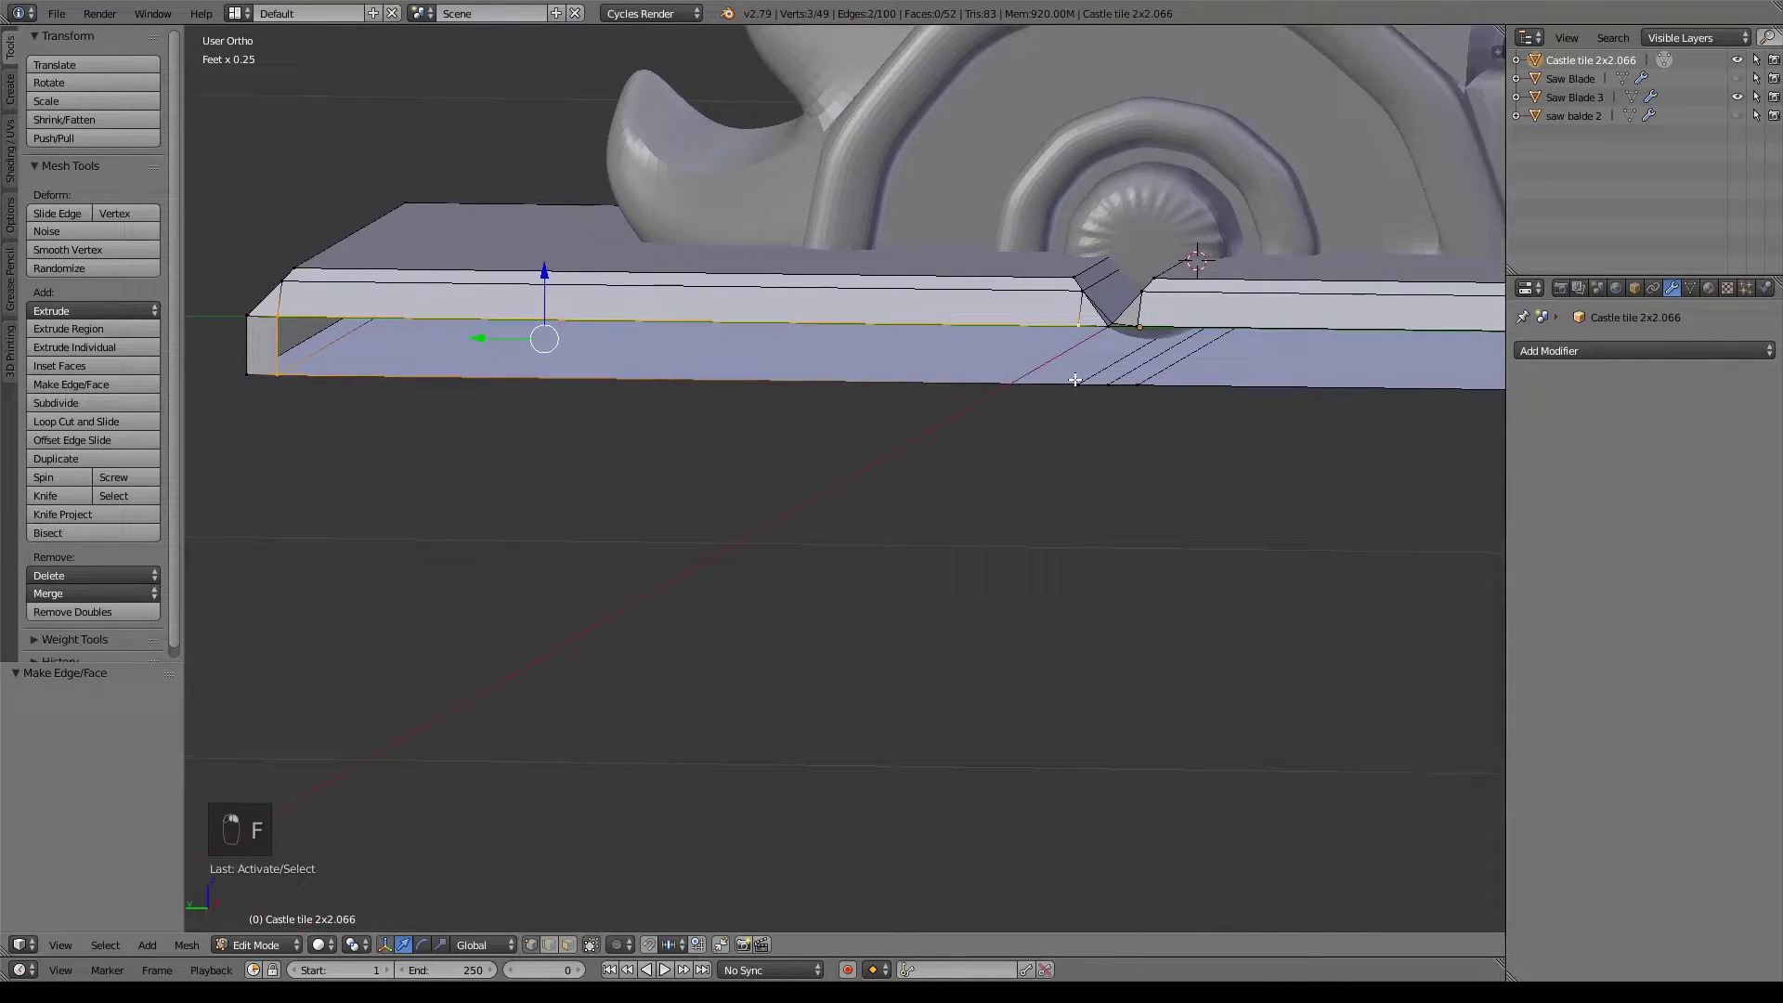
pyautogui.press('f')
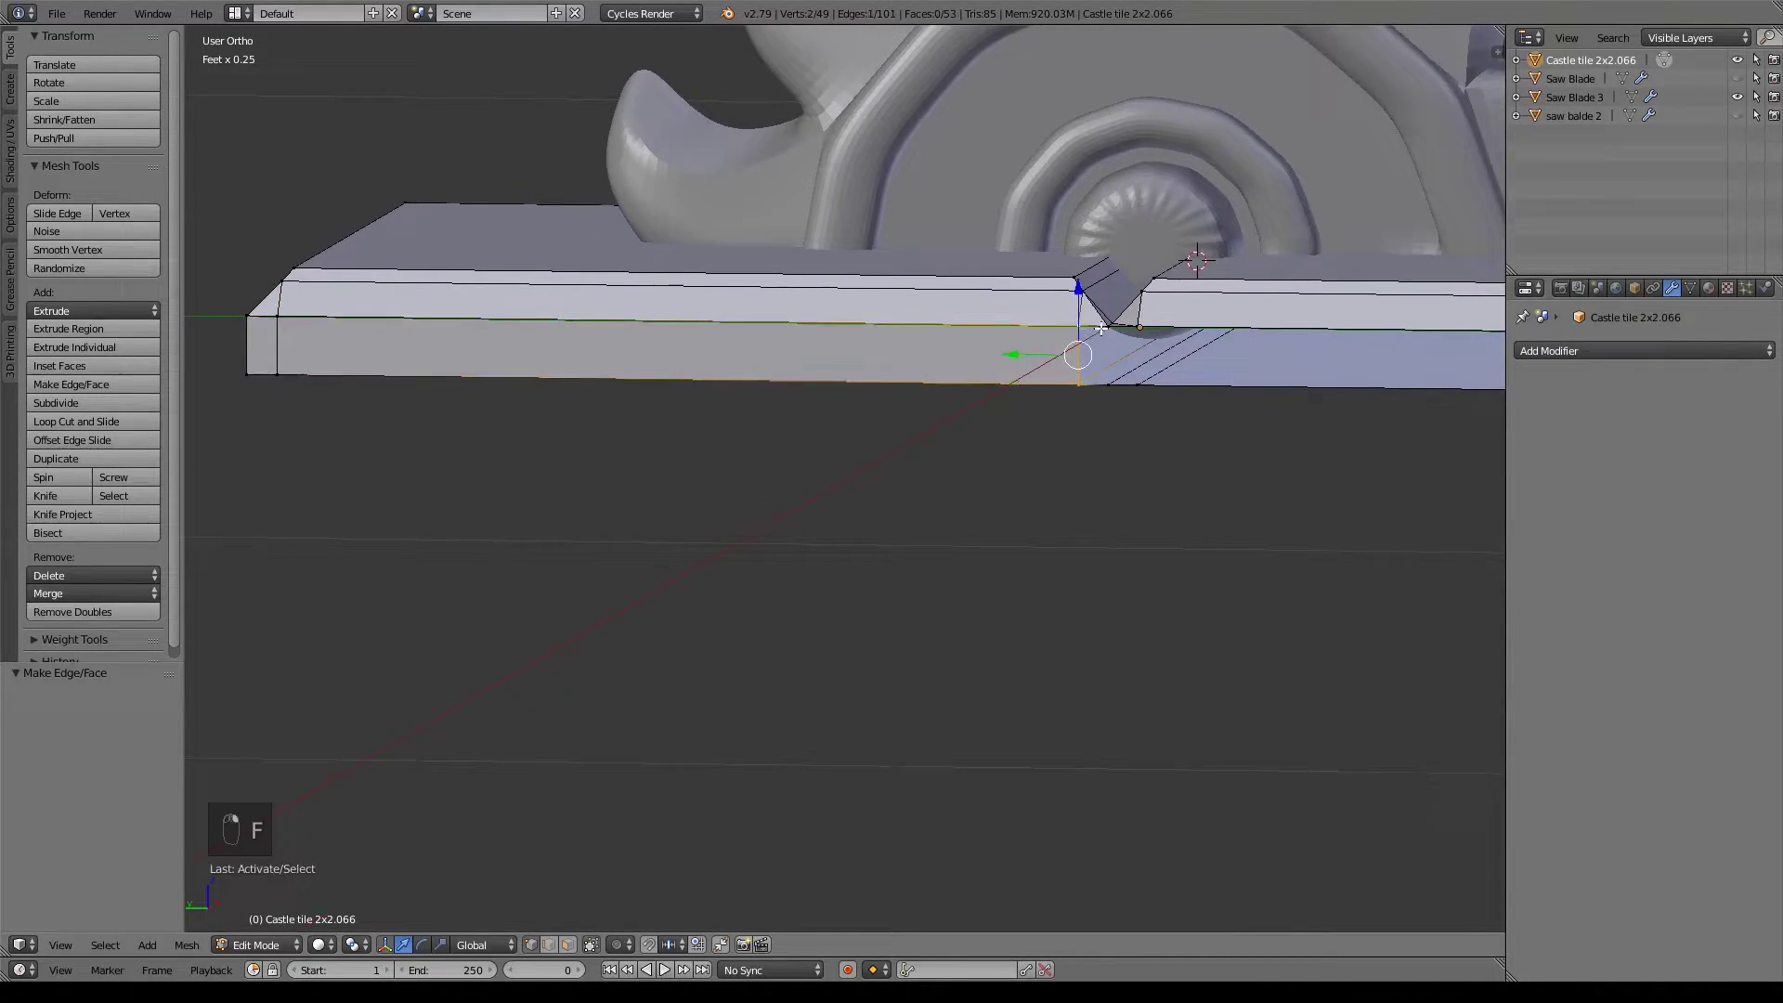
pyautogui.press('f')
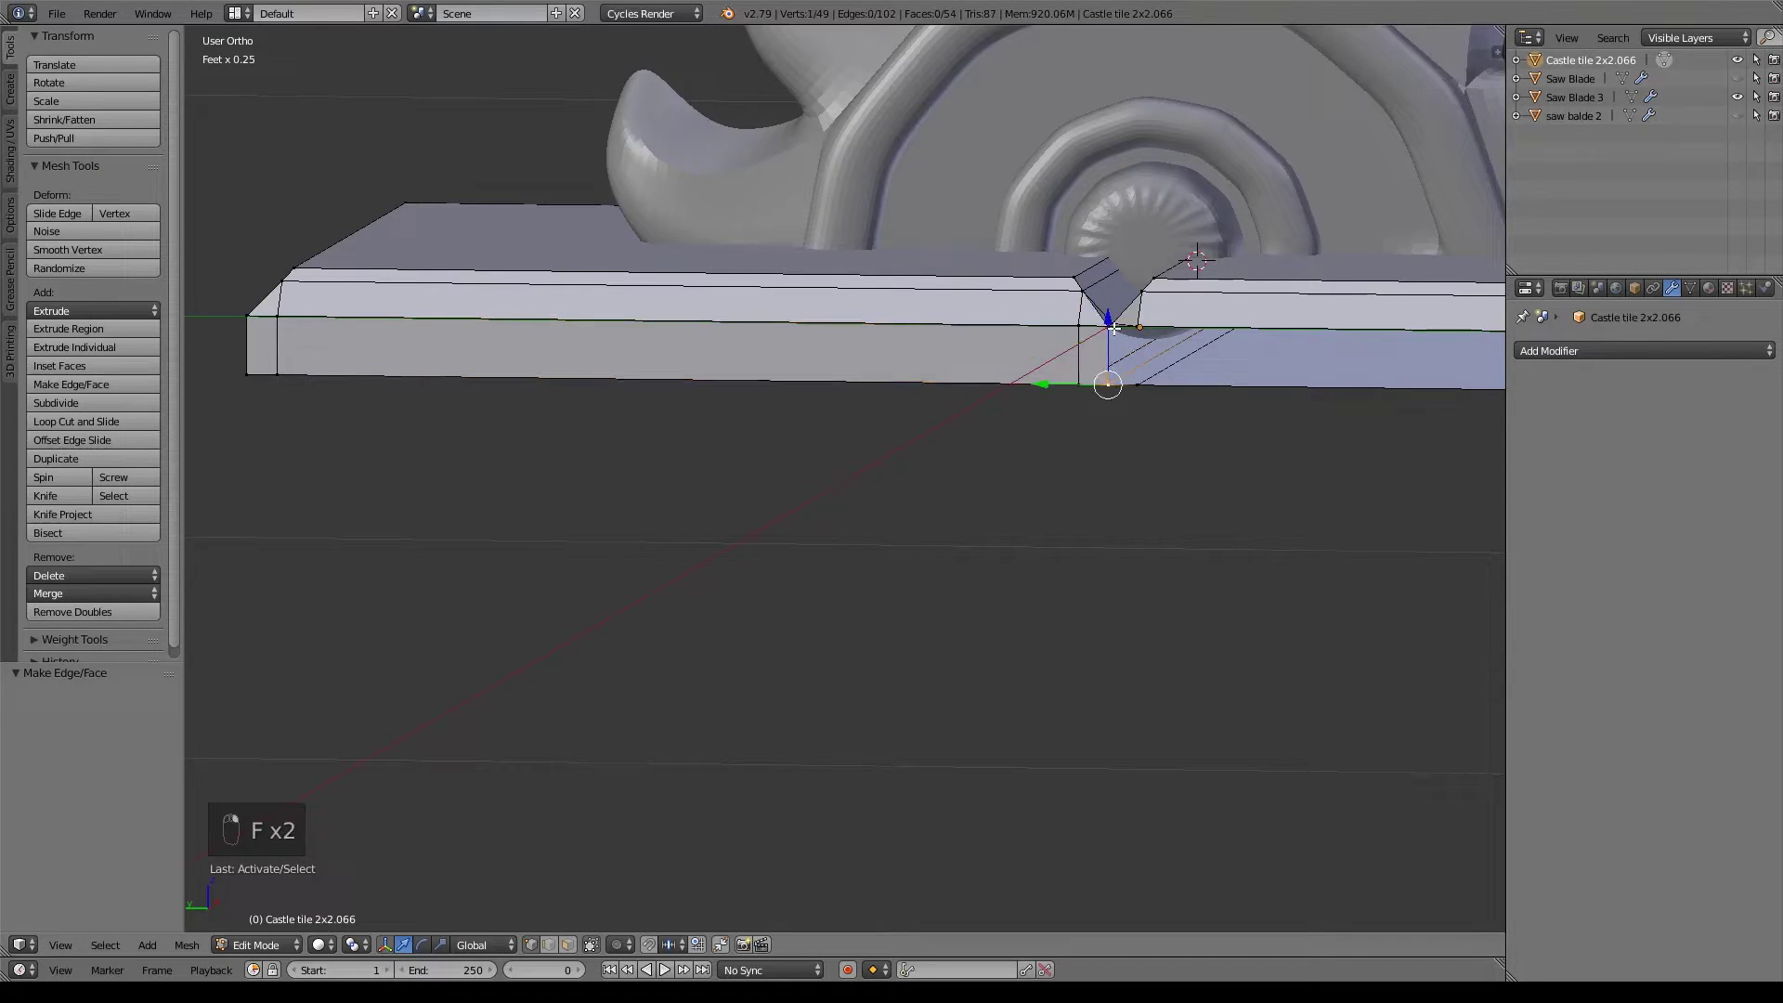
pyautogui.press('f')
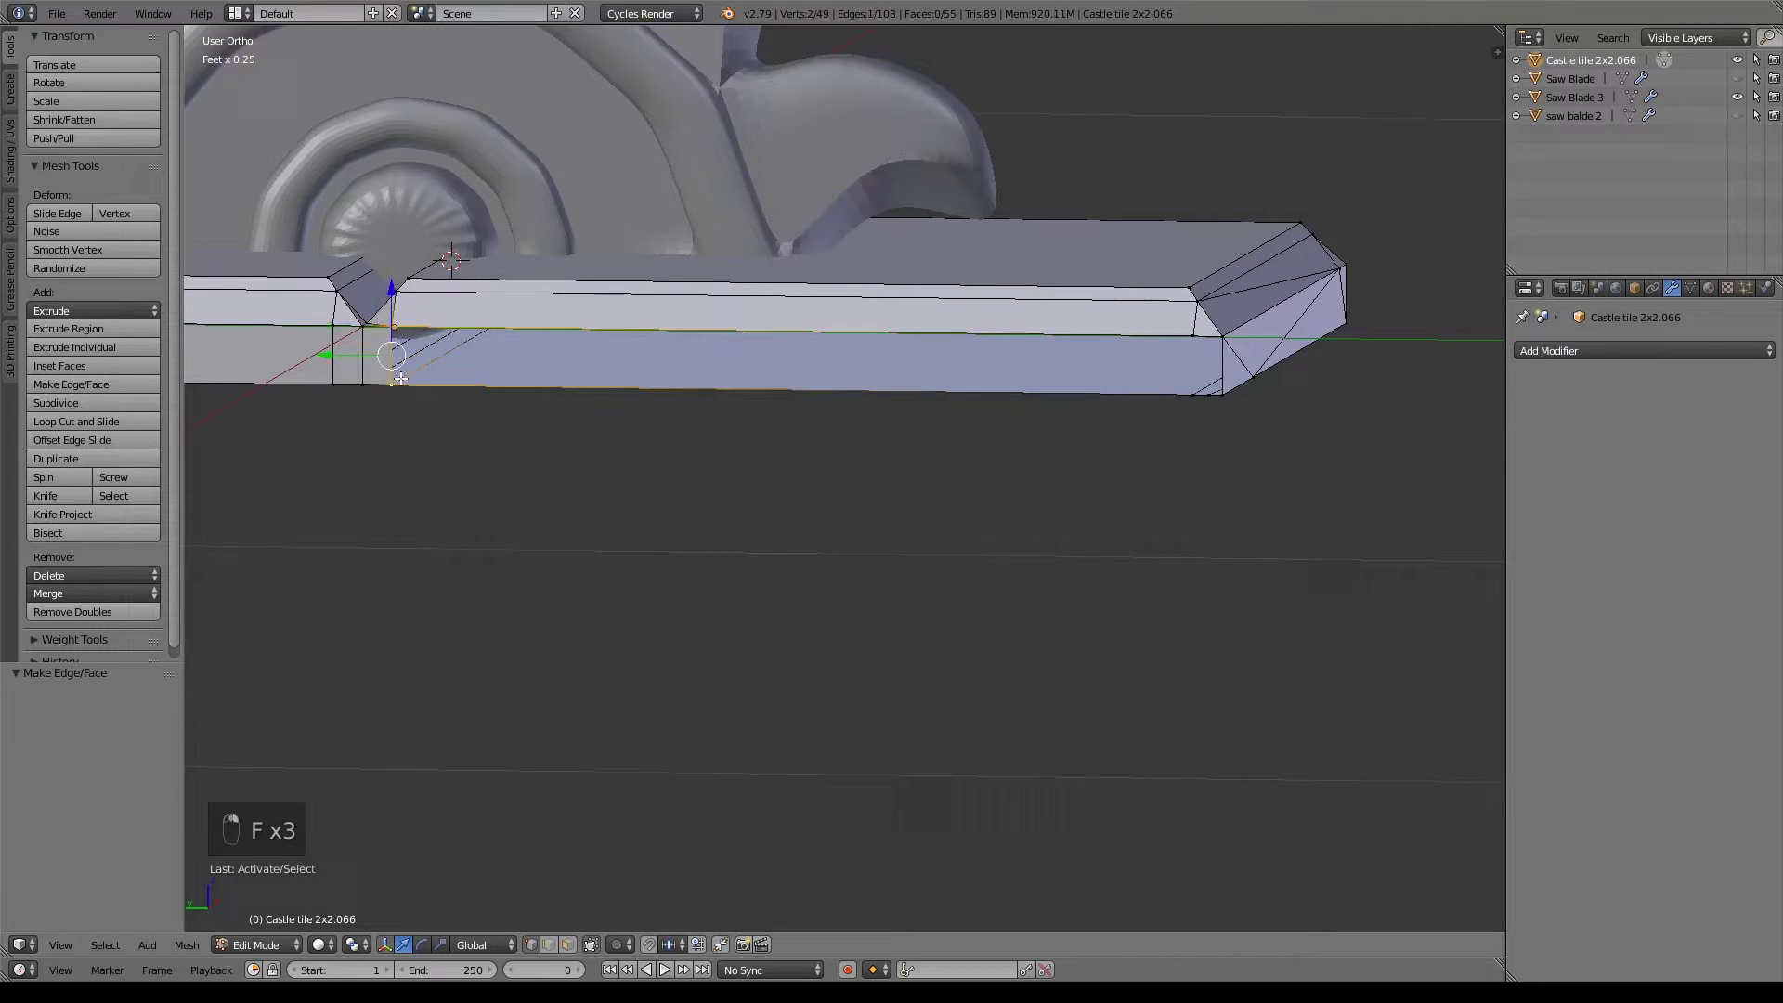
pyautogui.press('f')
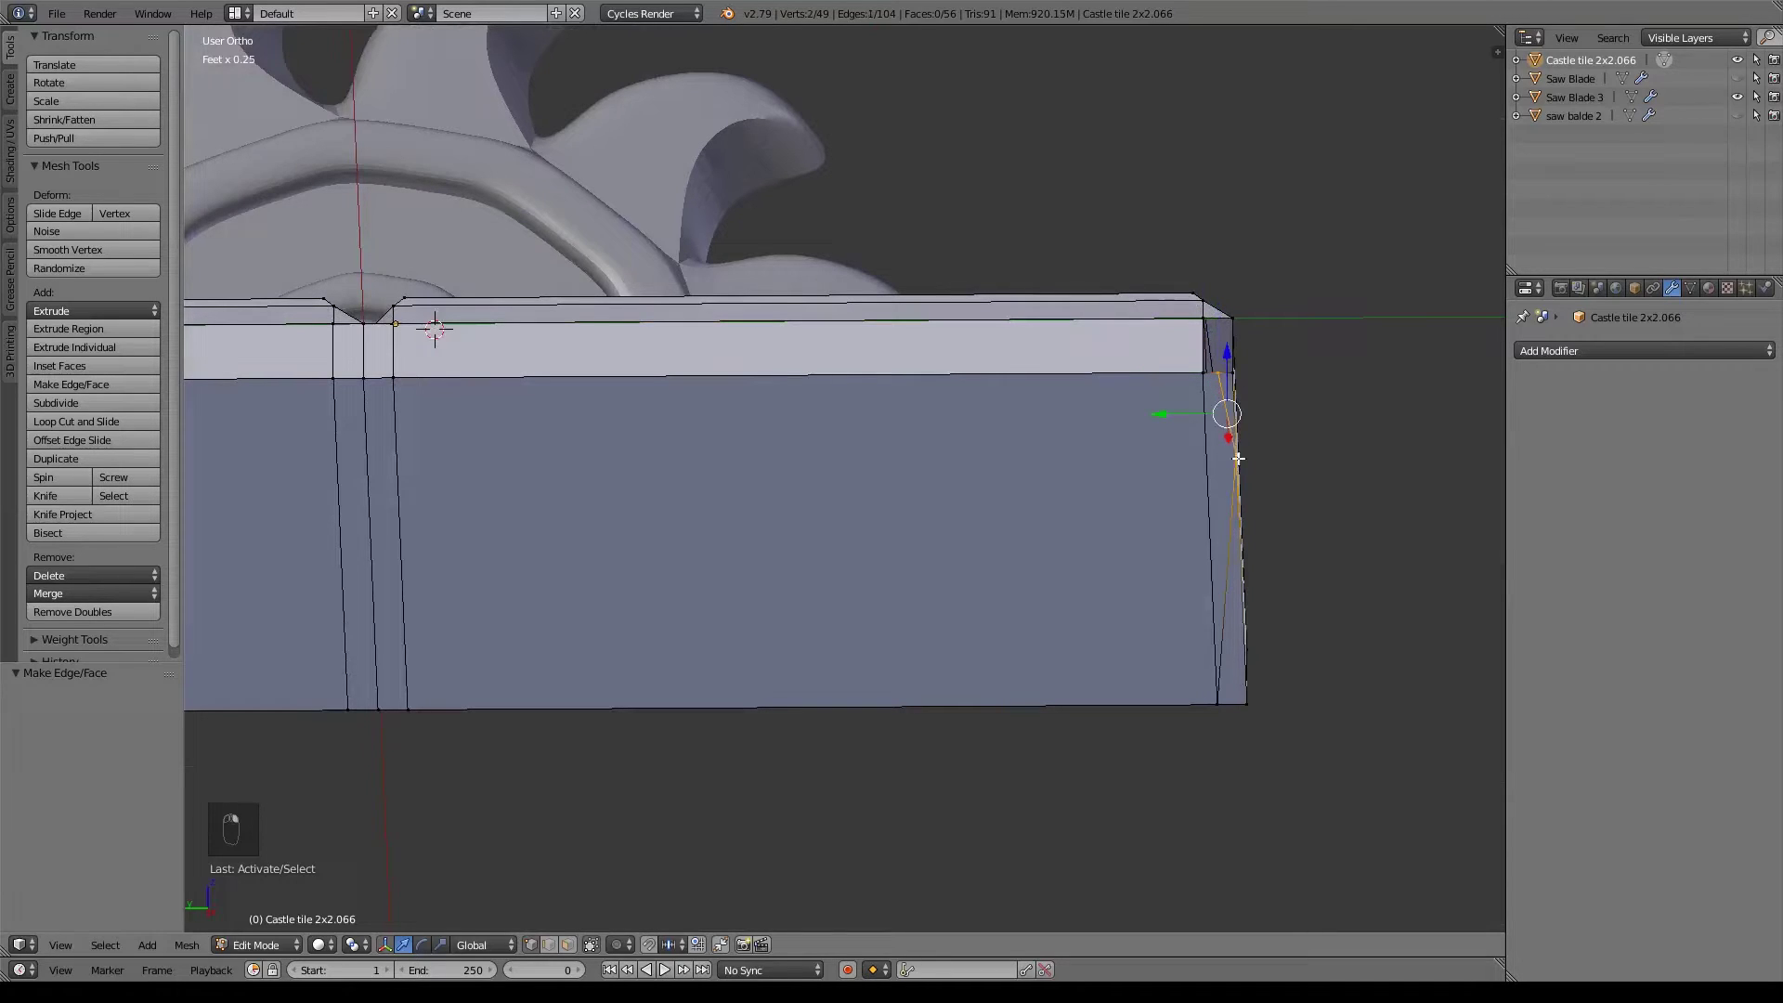
# Fill a face across the open bottom and dissolve the stray diagonal edges on the side faces.
pyautogui.press('x')
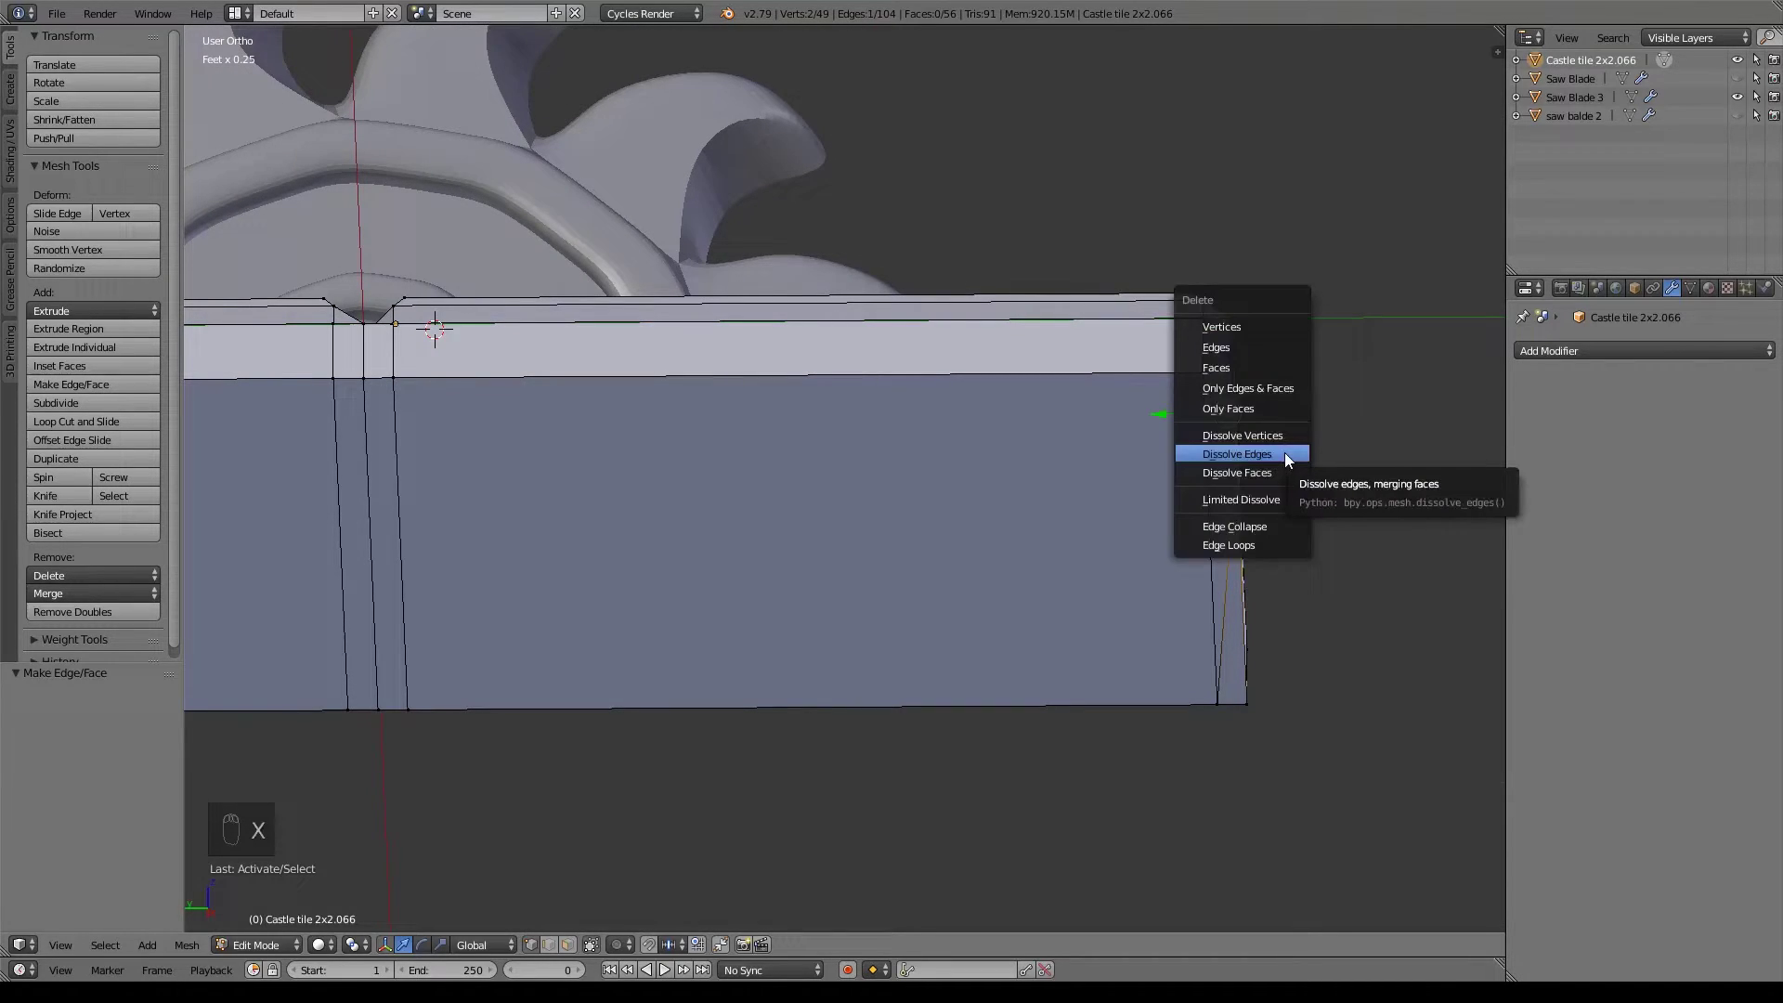
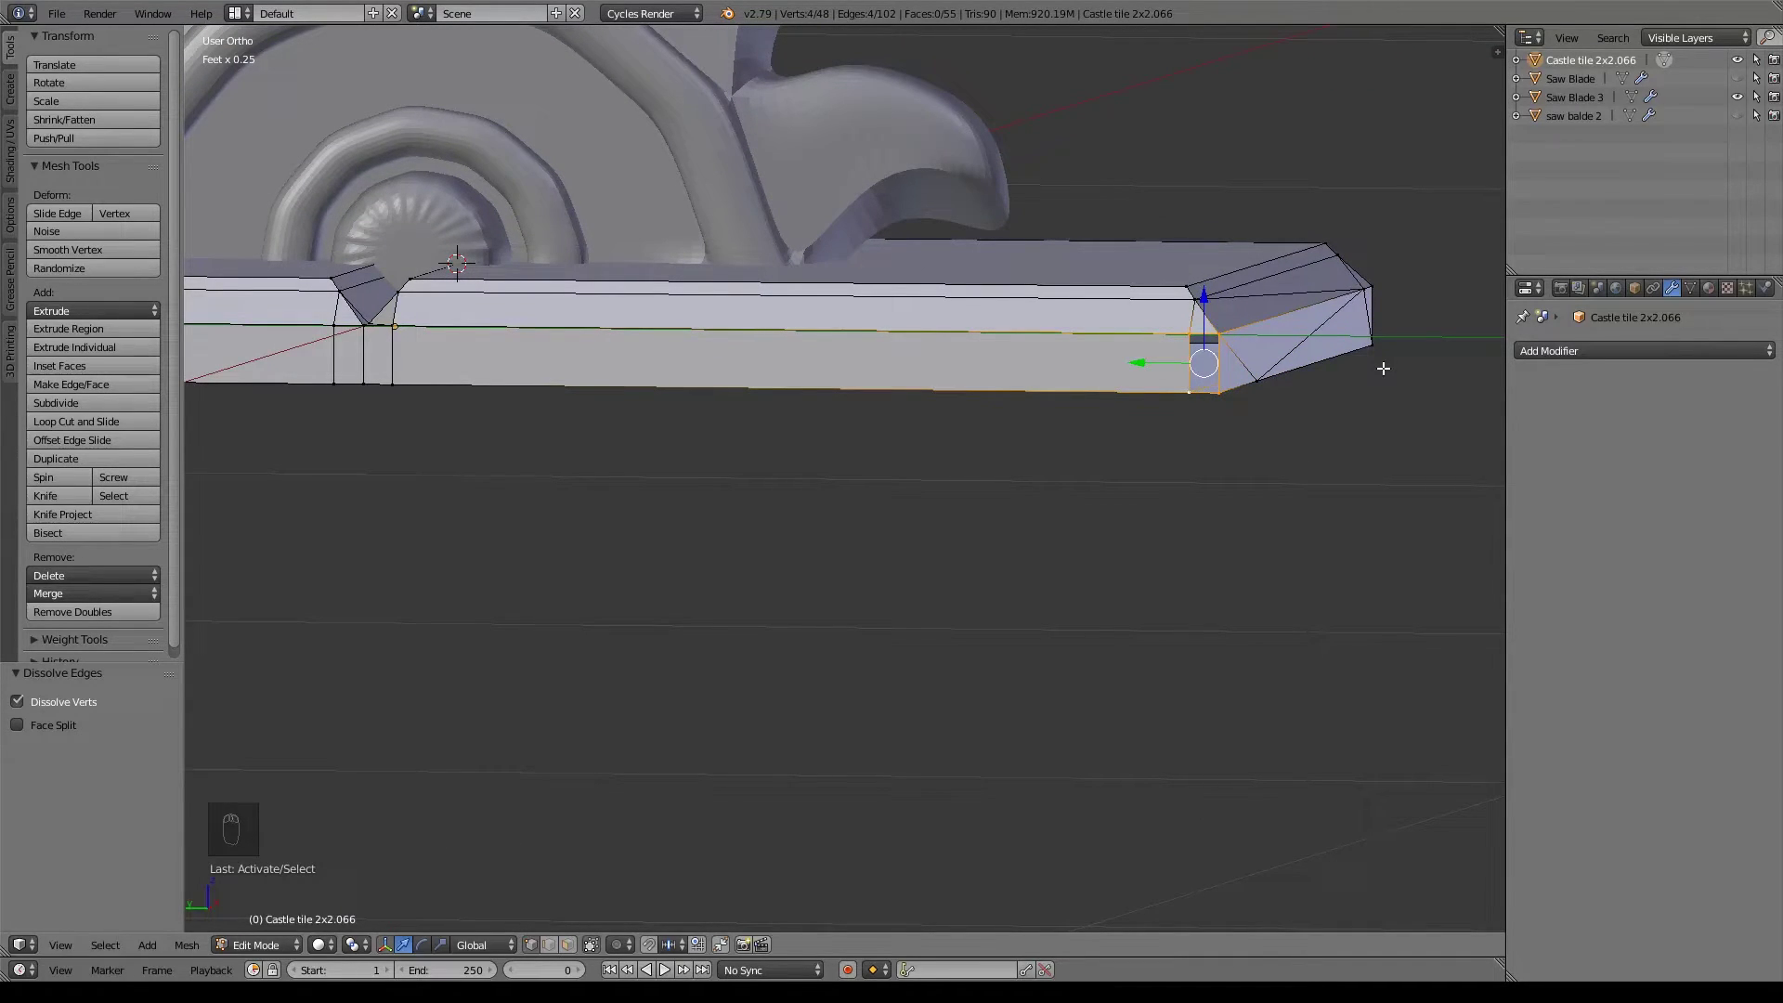
pyautogui.press('f')
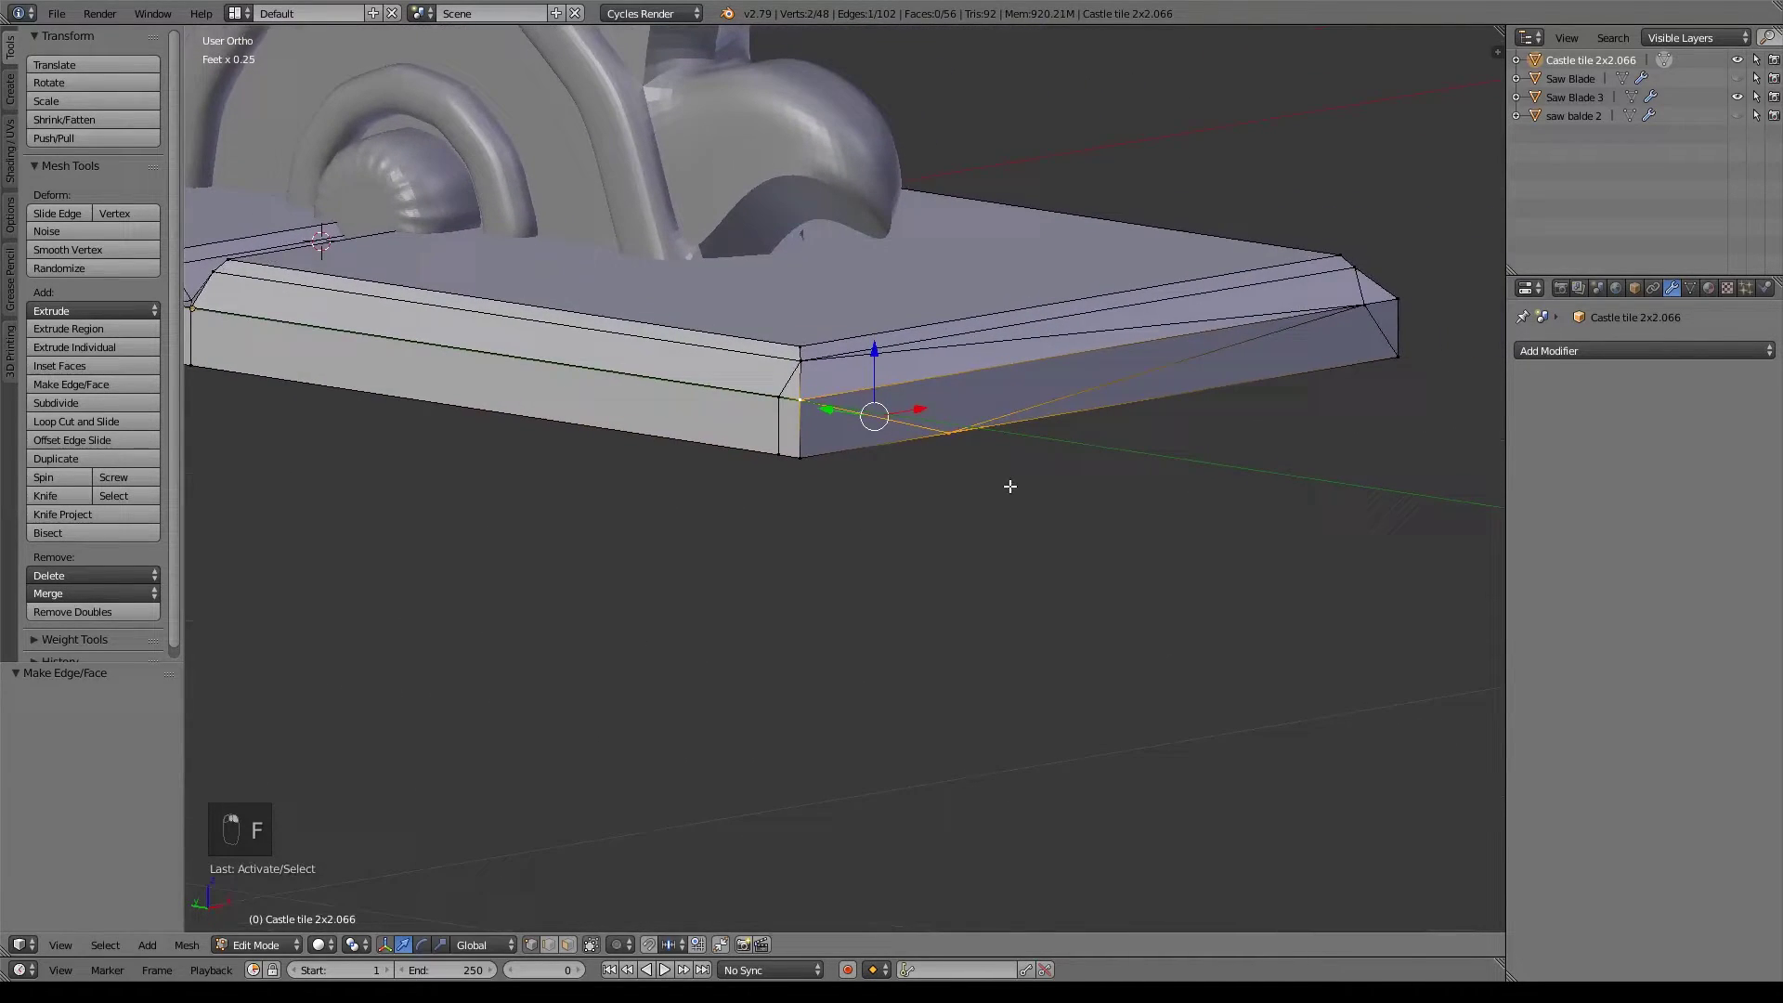
pyautogui.press('x')
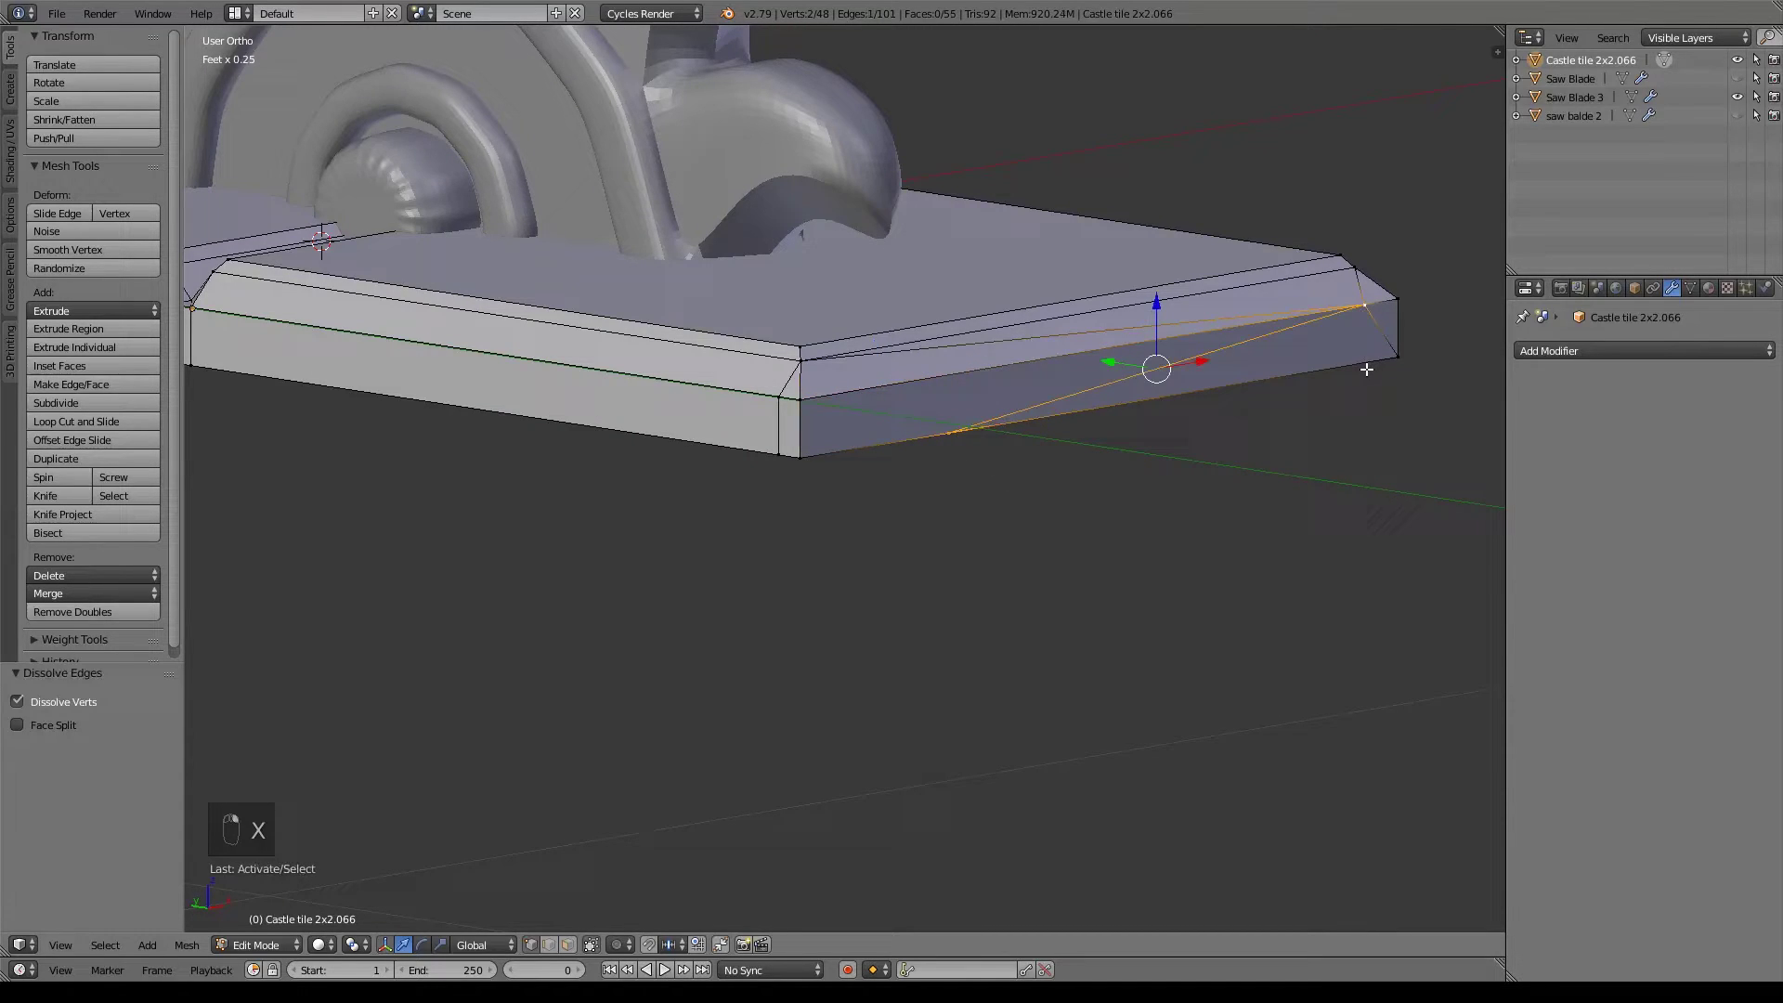
pyautogui.press('x')
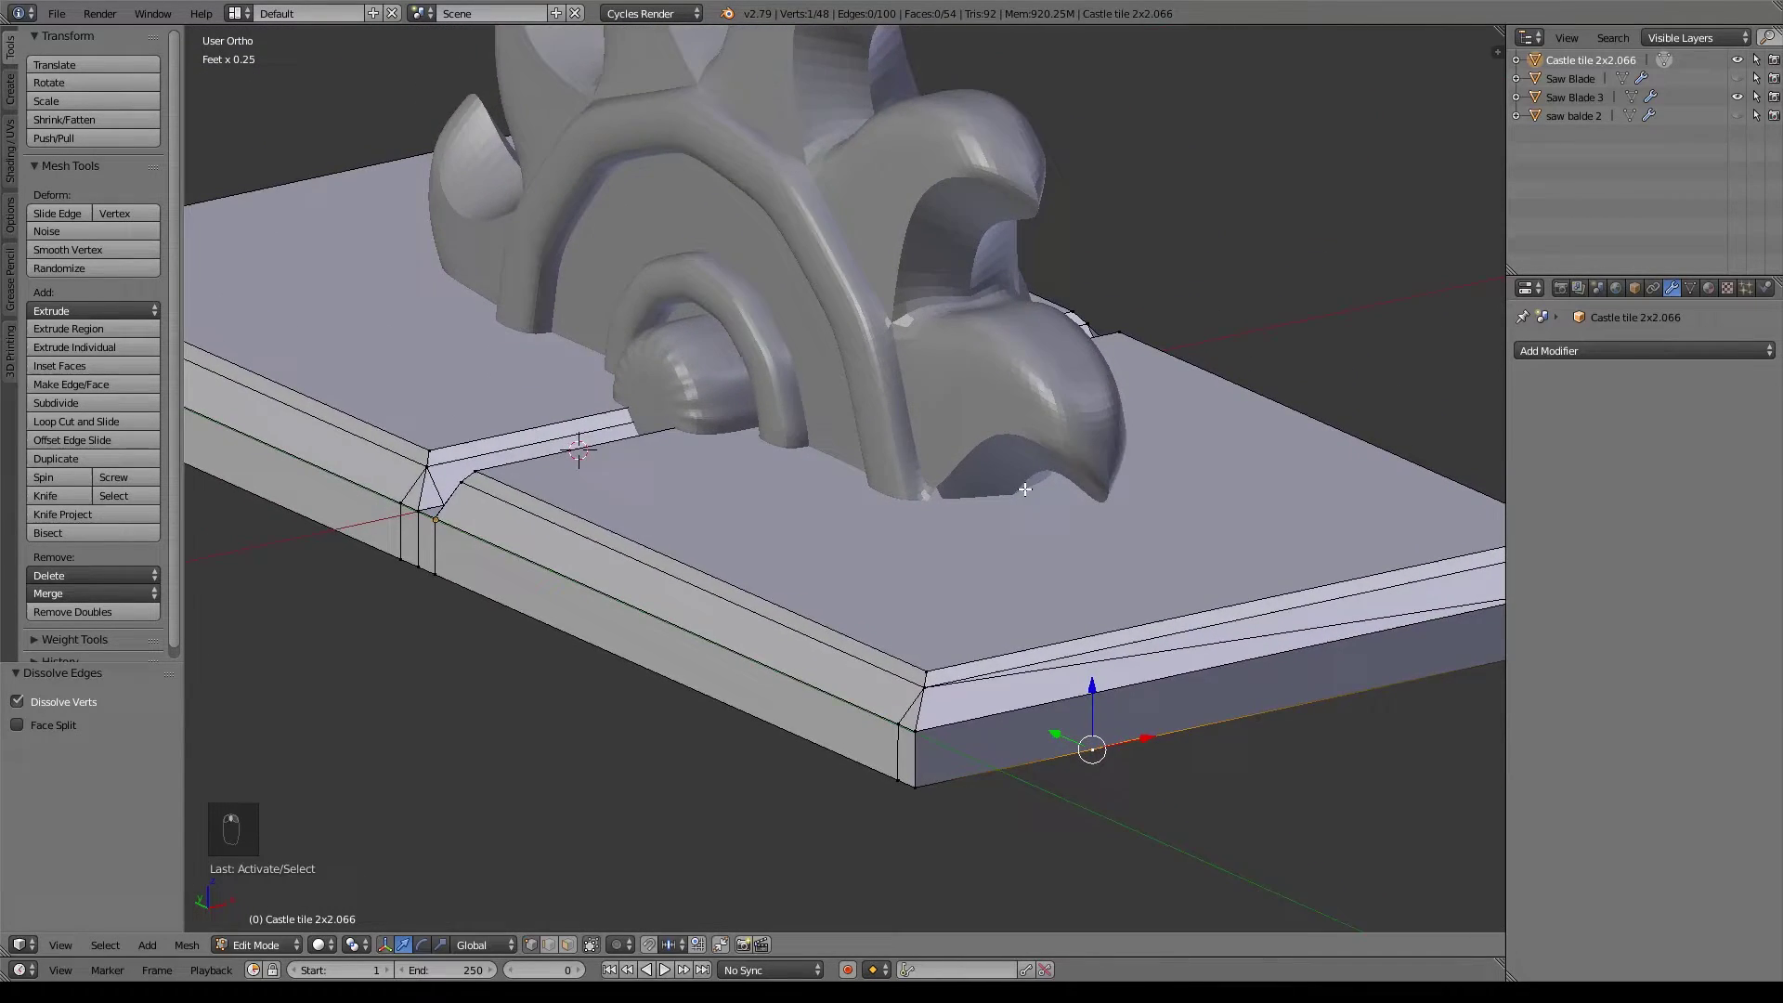
# Save, duplicate Saw Blade 3 in place and apply the copy's Mirror and Subsurf modifiers.
pyautogui.press('Tab')
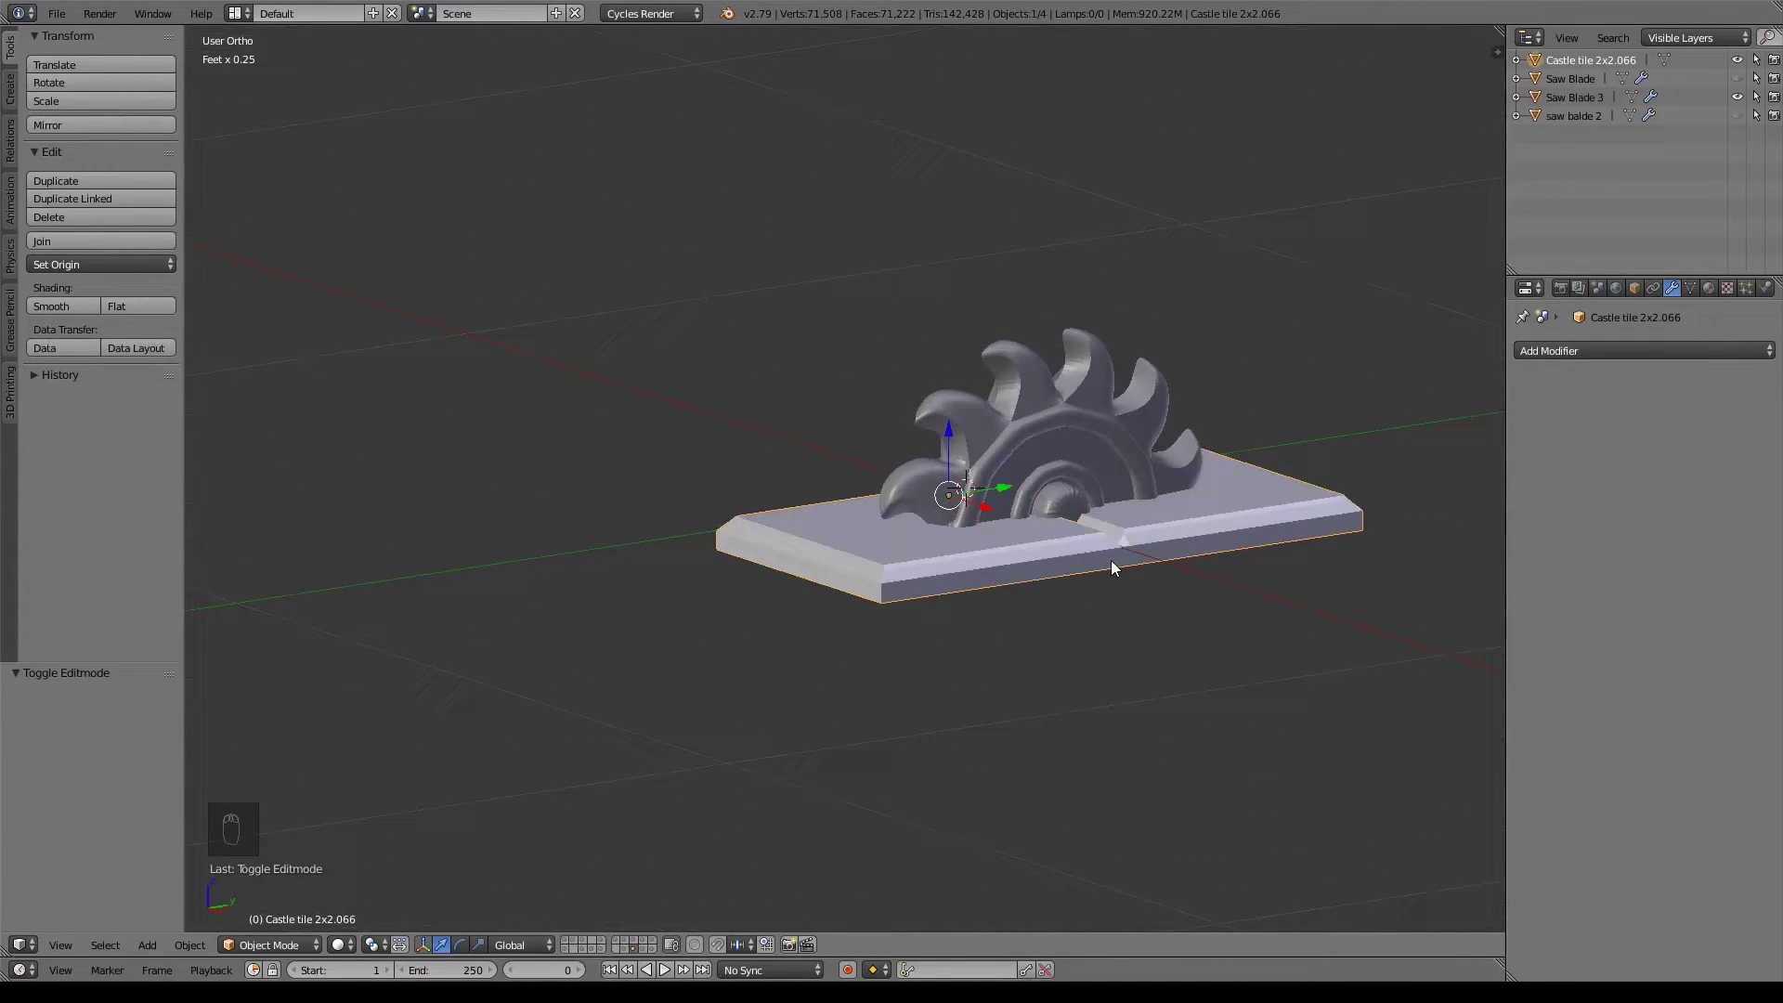
pyautogui.press('ctrl+s')
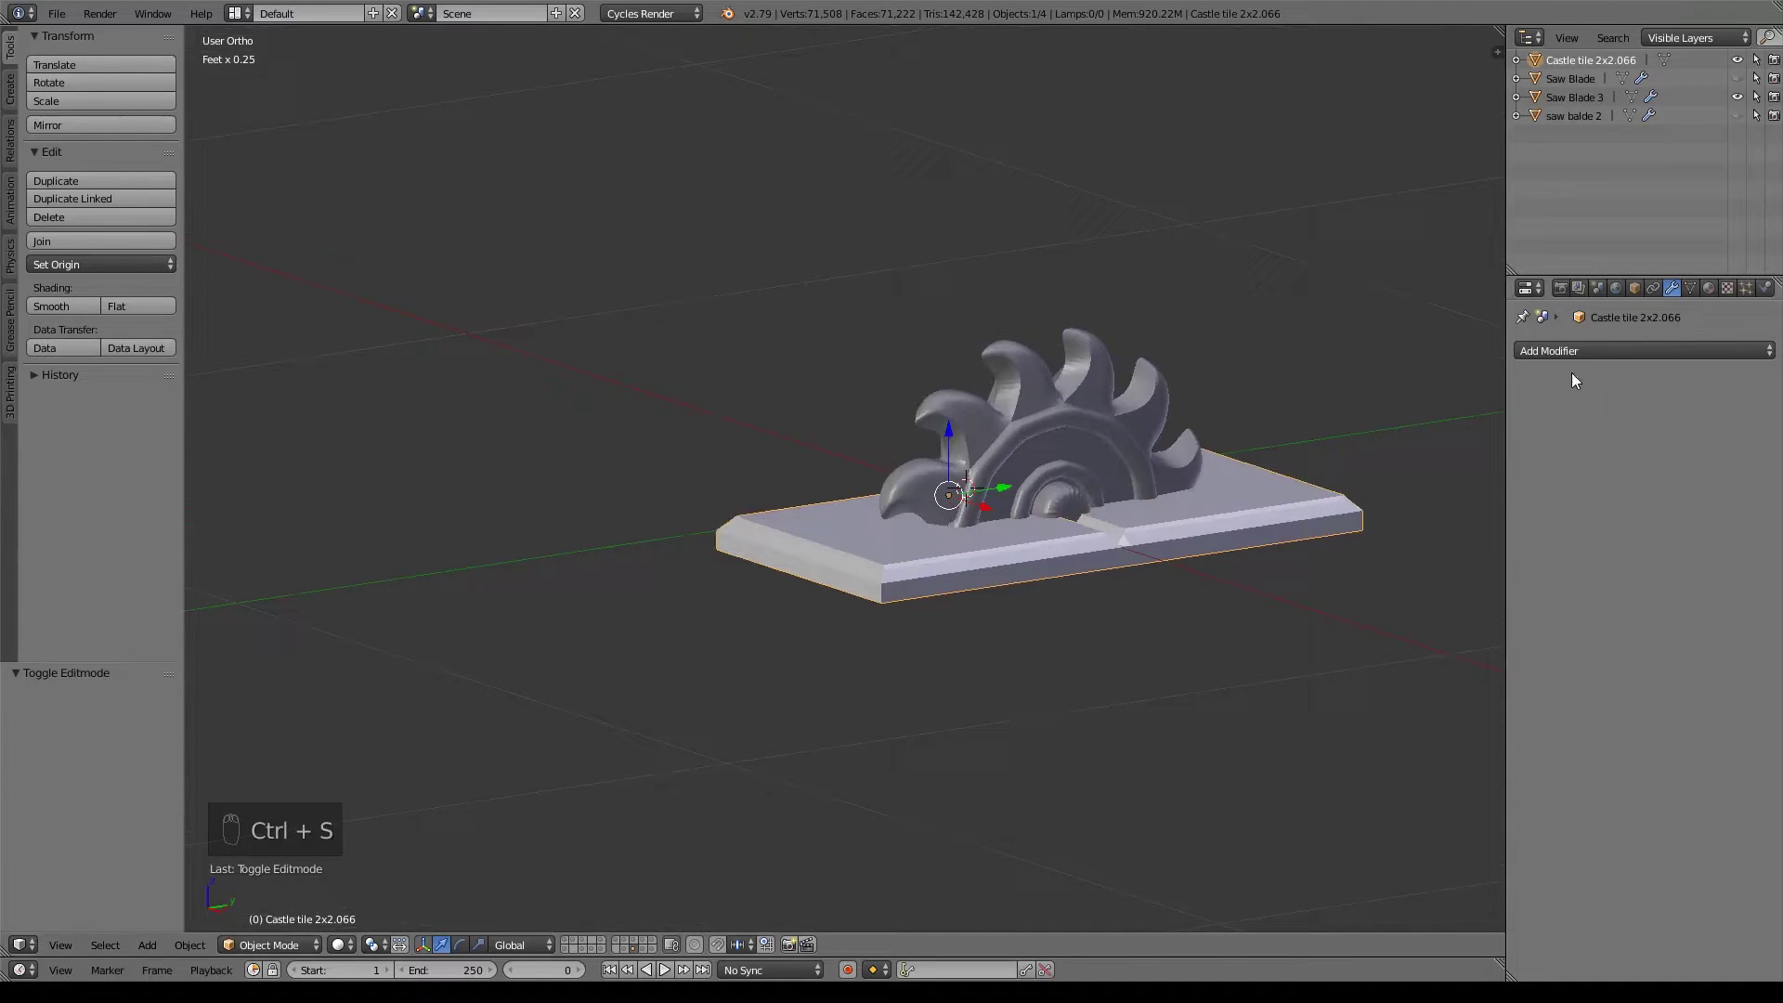
pyautogui.moveTo(1182, 437); pyautogui.dragTo(1147, 431)
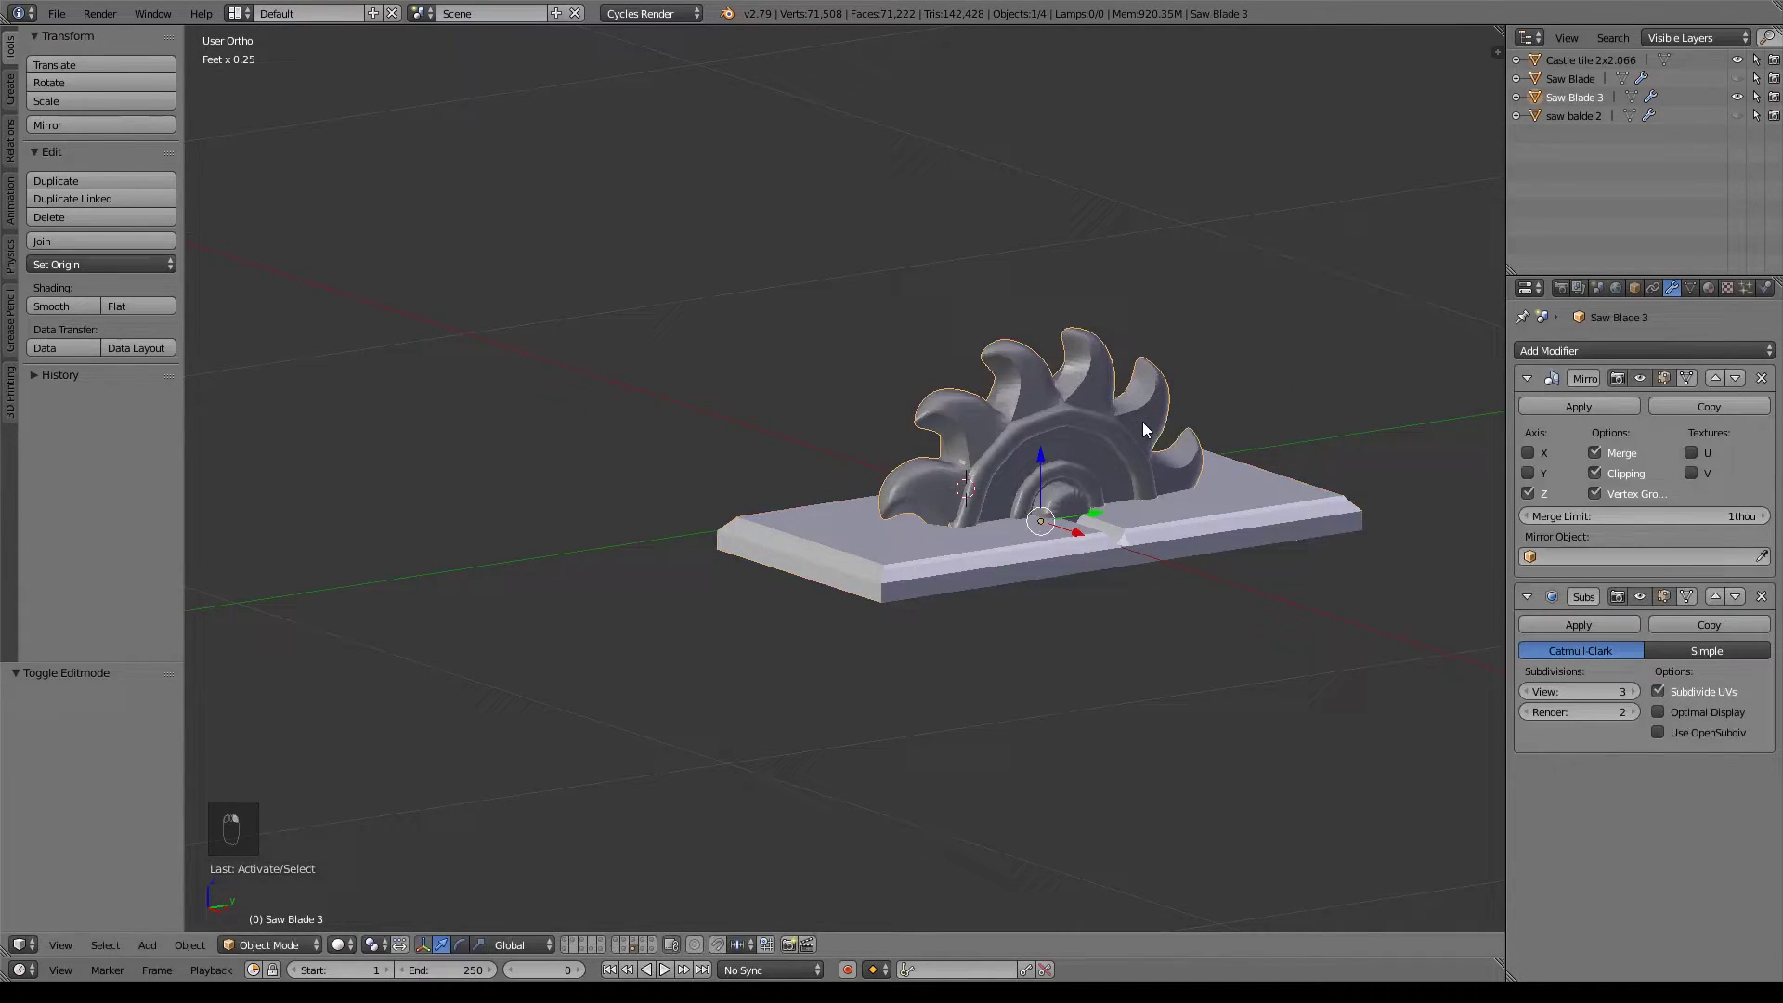
pyautogui.press('shift+d')
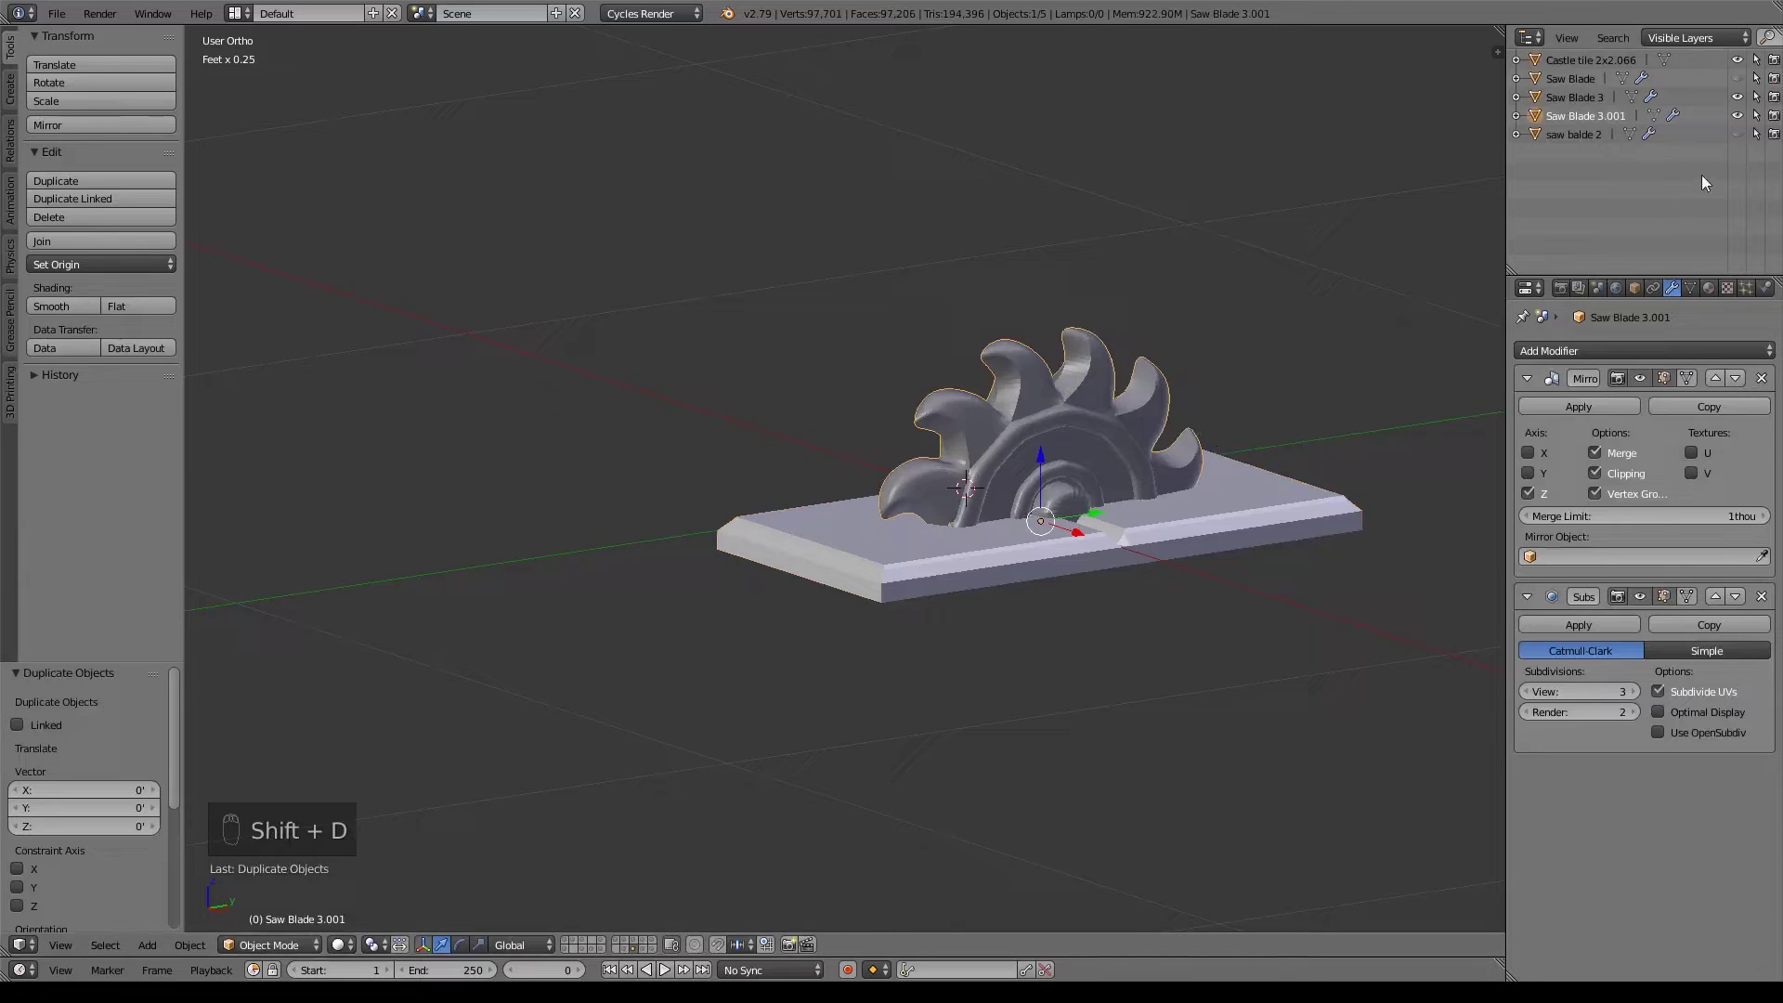
pyautogui.moveTo(1741, 101); pyautogui.dragTo(1725, 296)
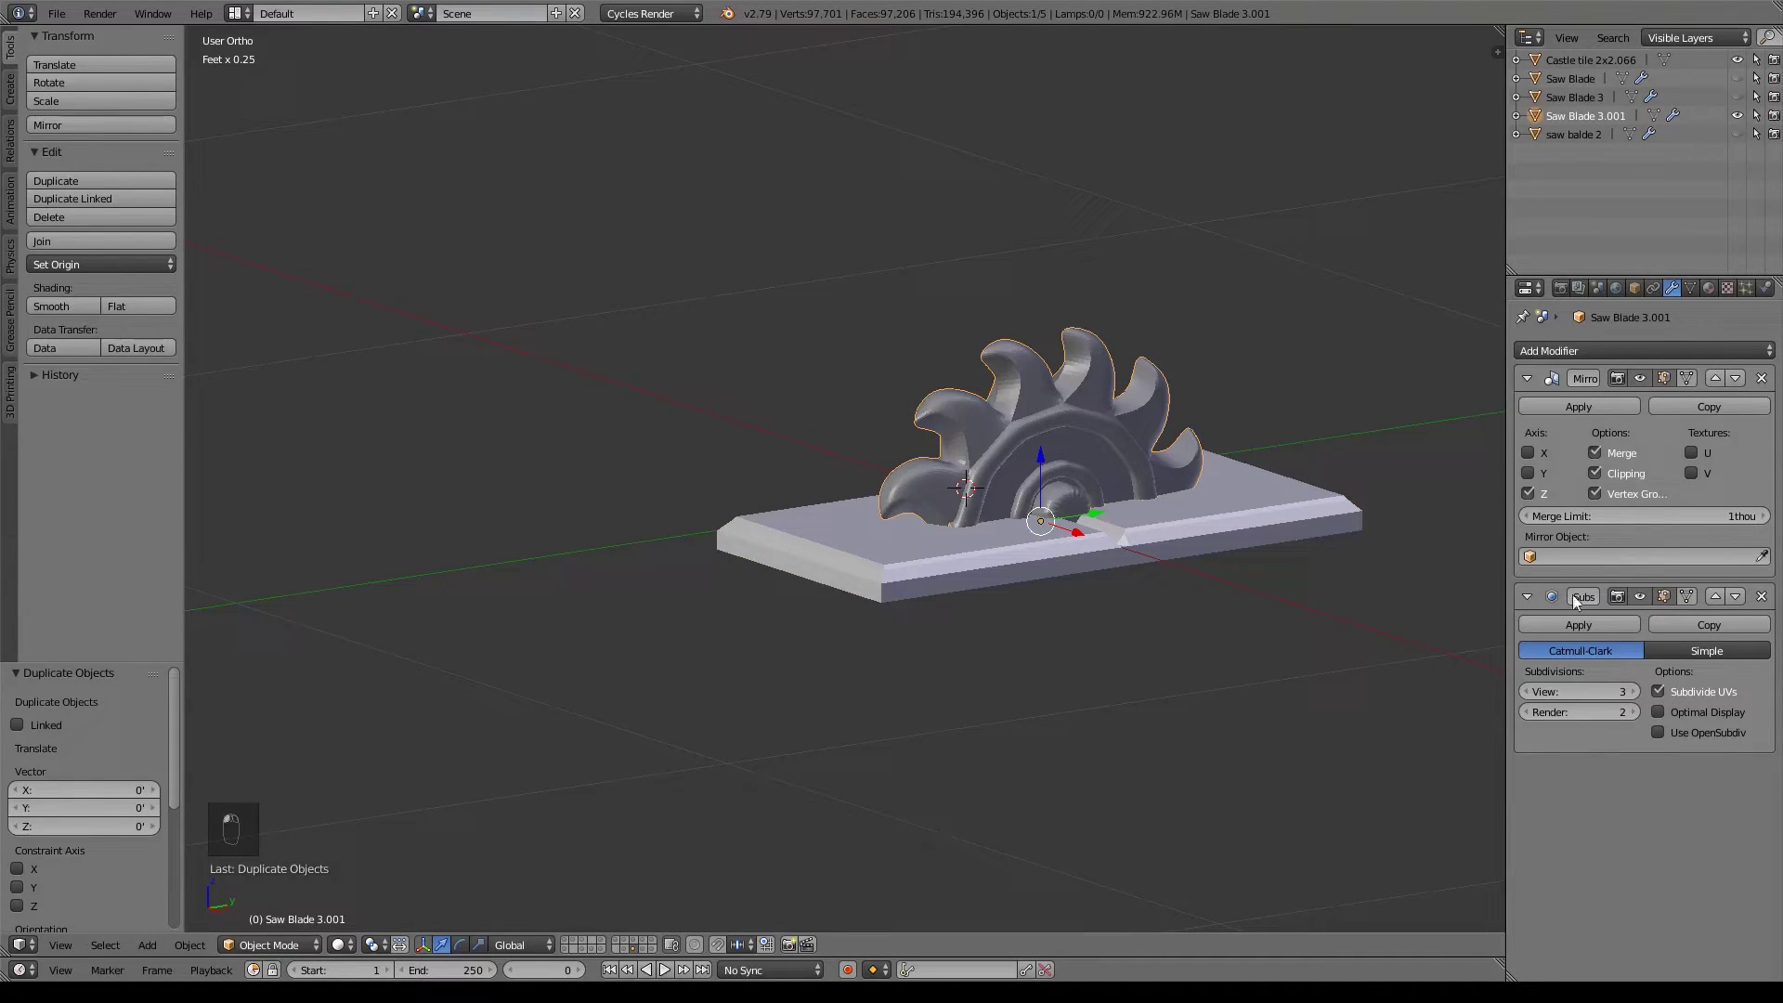
pyautogui.moveTo(1615, 412); pyautogui.dragTo(1089, 527)
# Apply rotation and scale on the Saw Blade 3.001 copy.
pyautogui.press('ctrl+a')
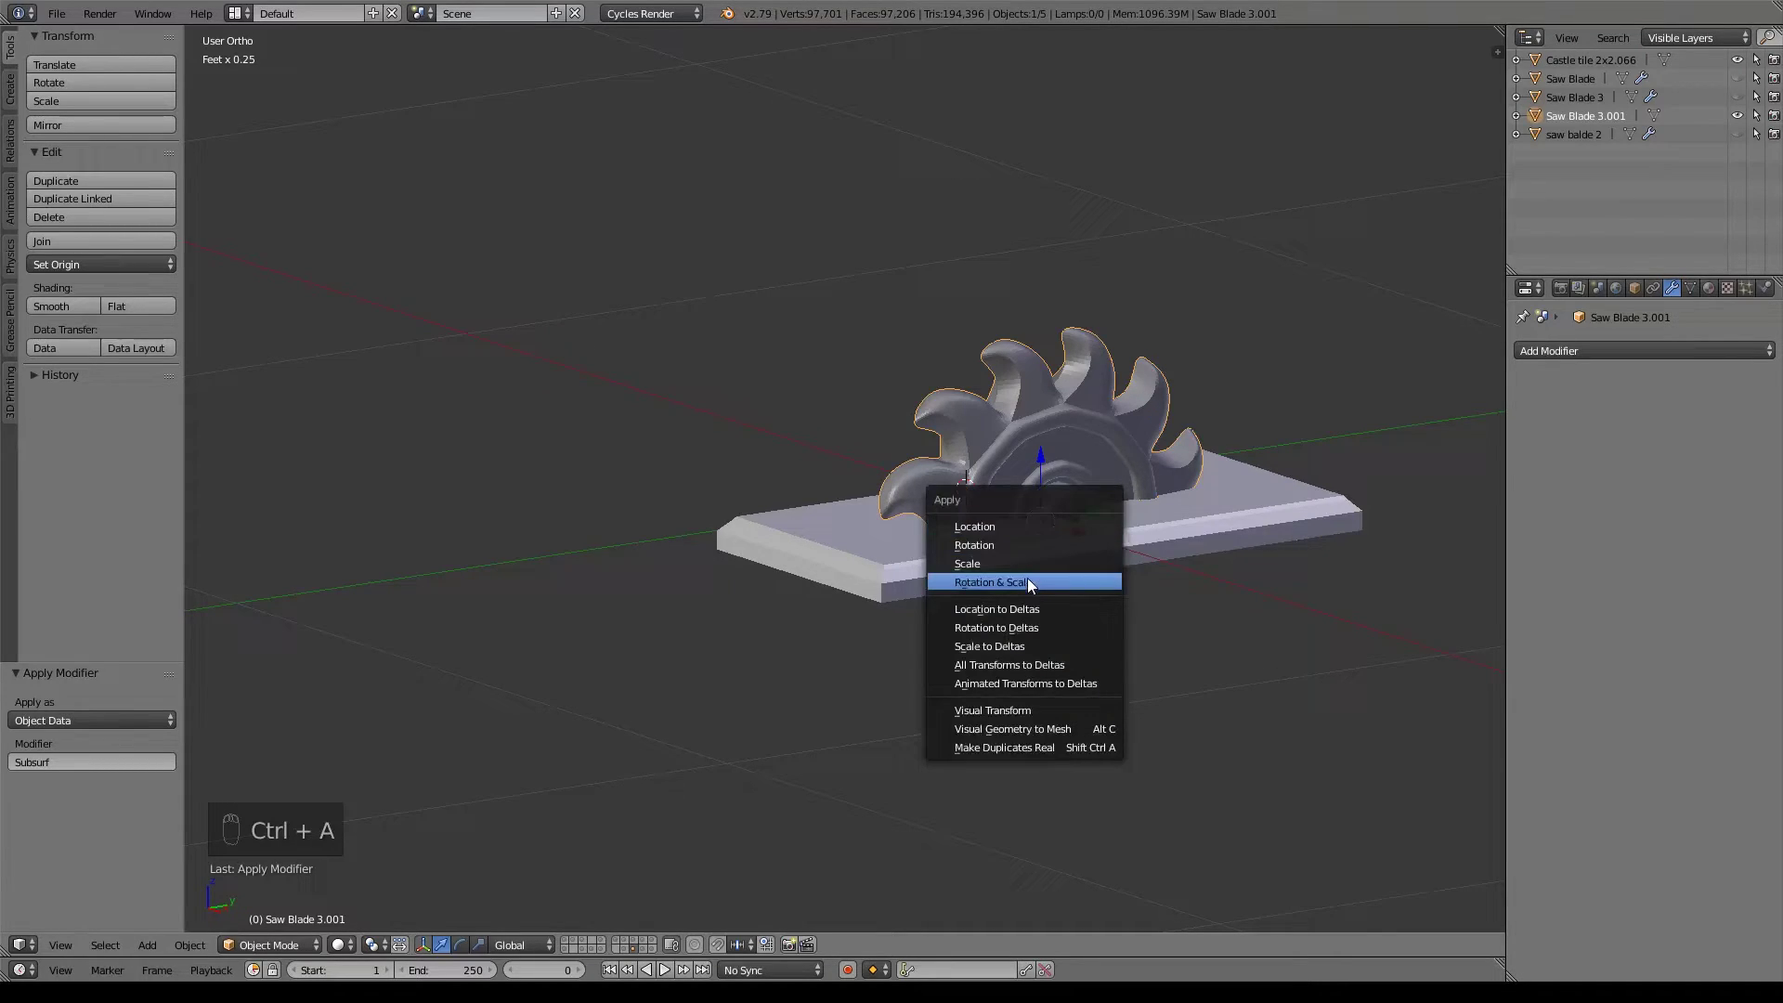
pyautogui.press('ctrl+a')
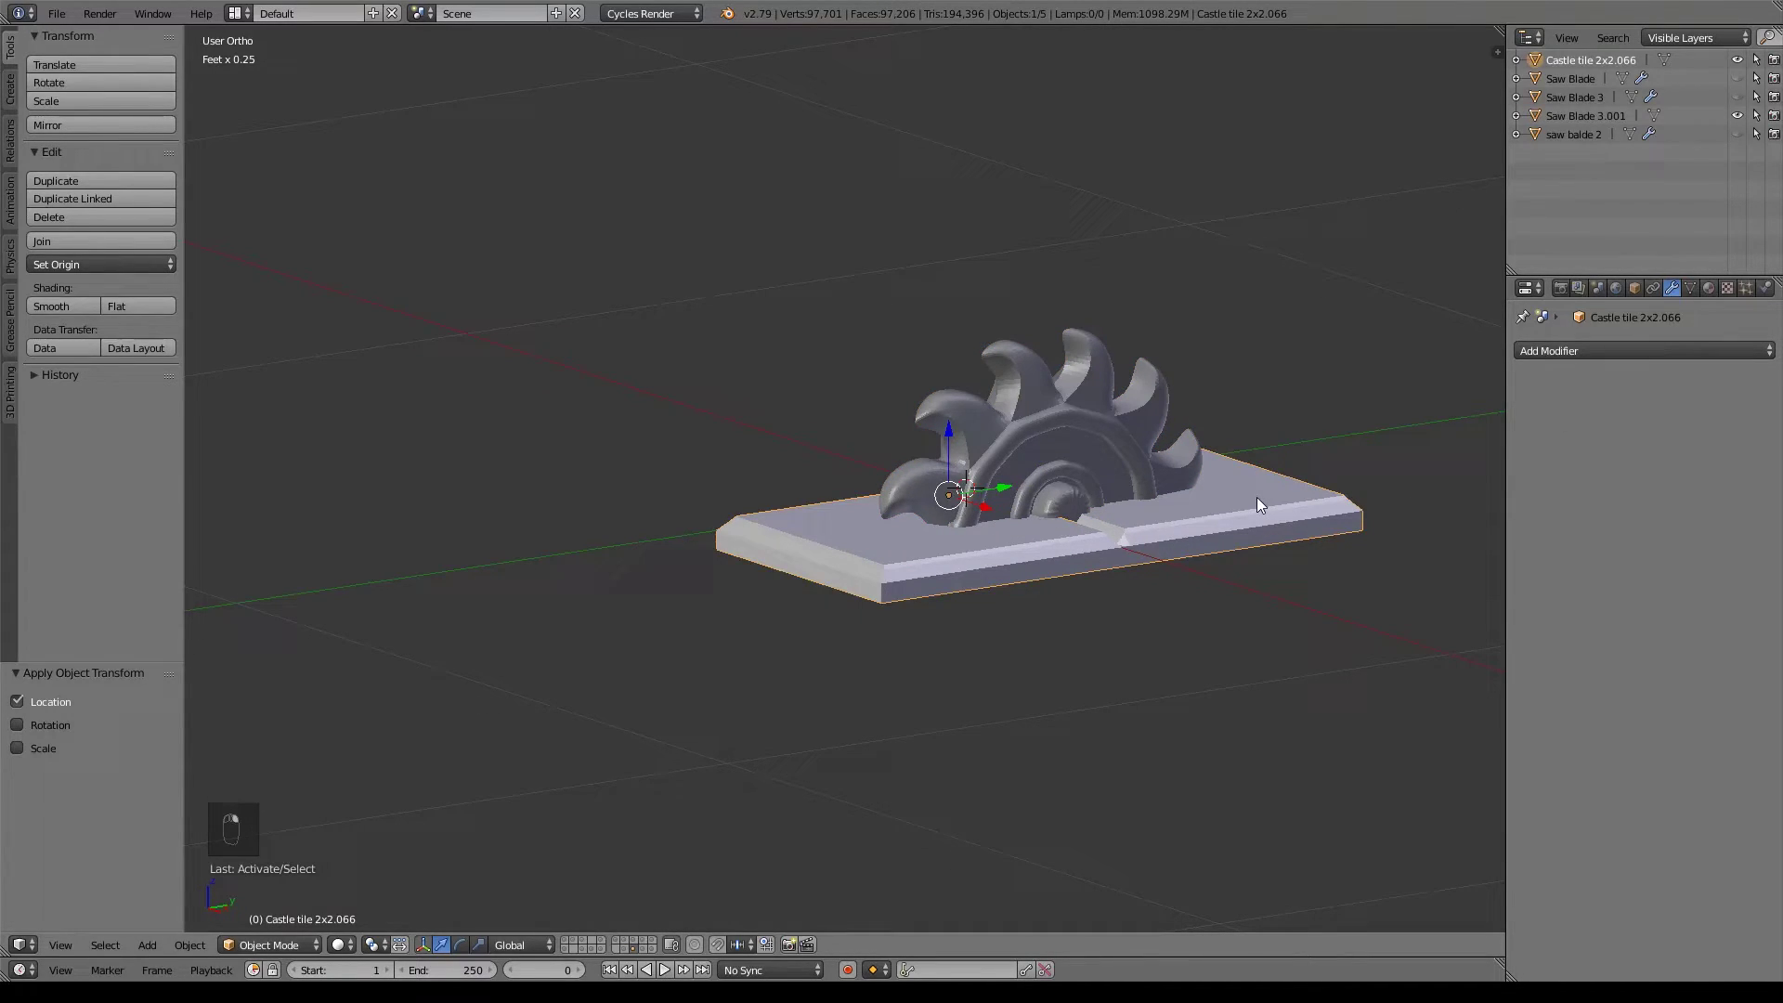
pyautogui.press('ctrl+z')
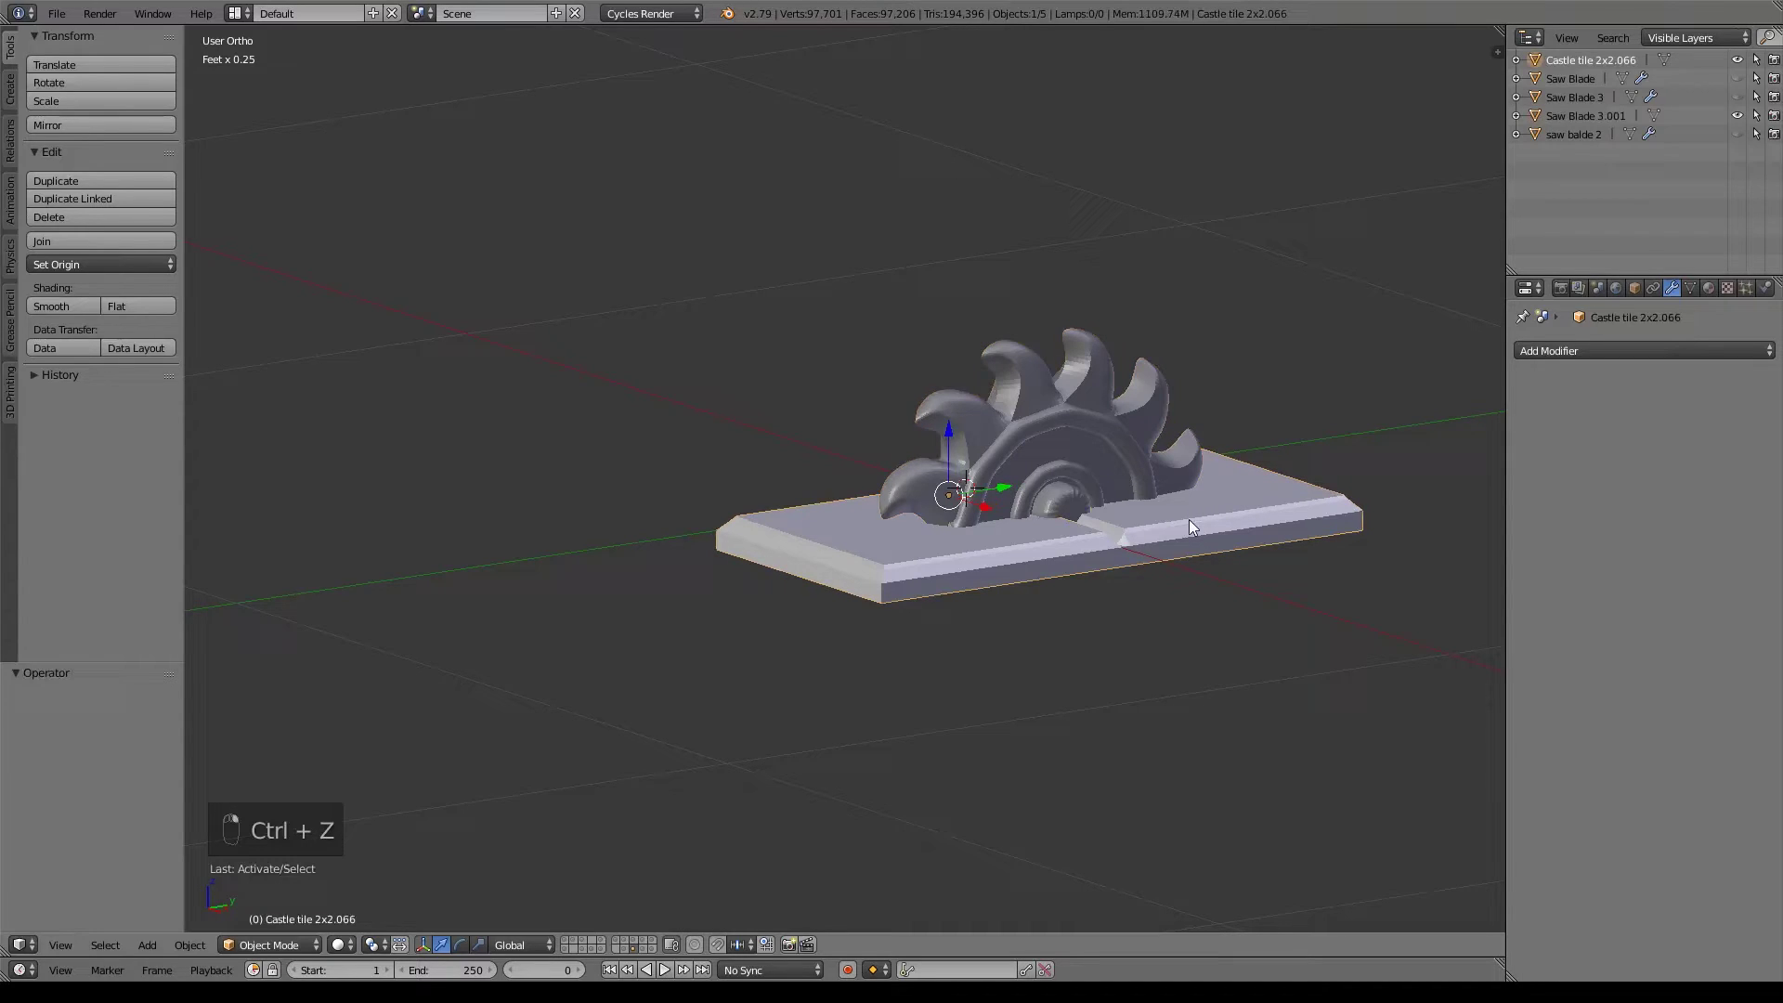
pyautogui.press('ctrl+a')
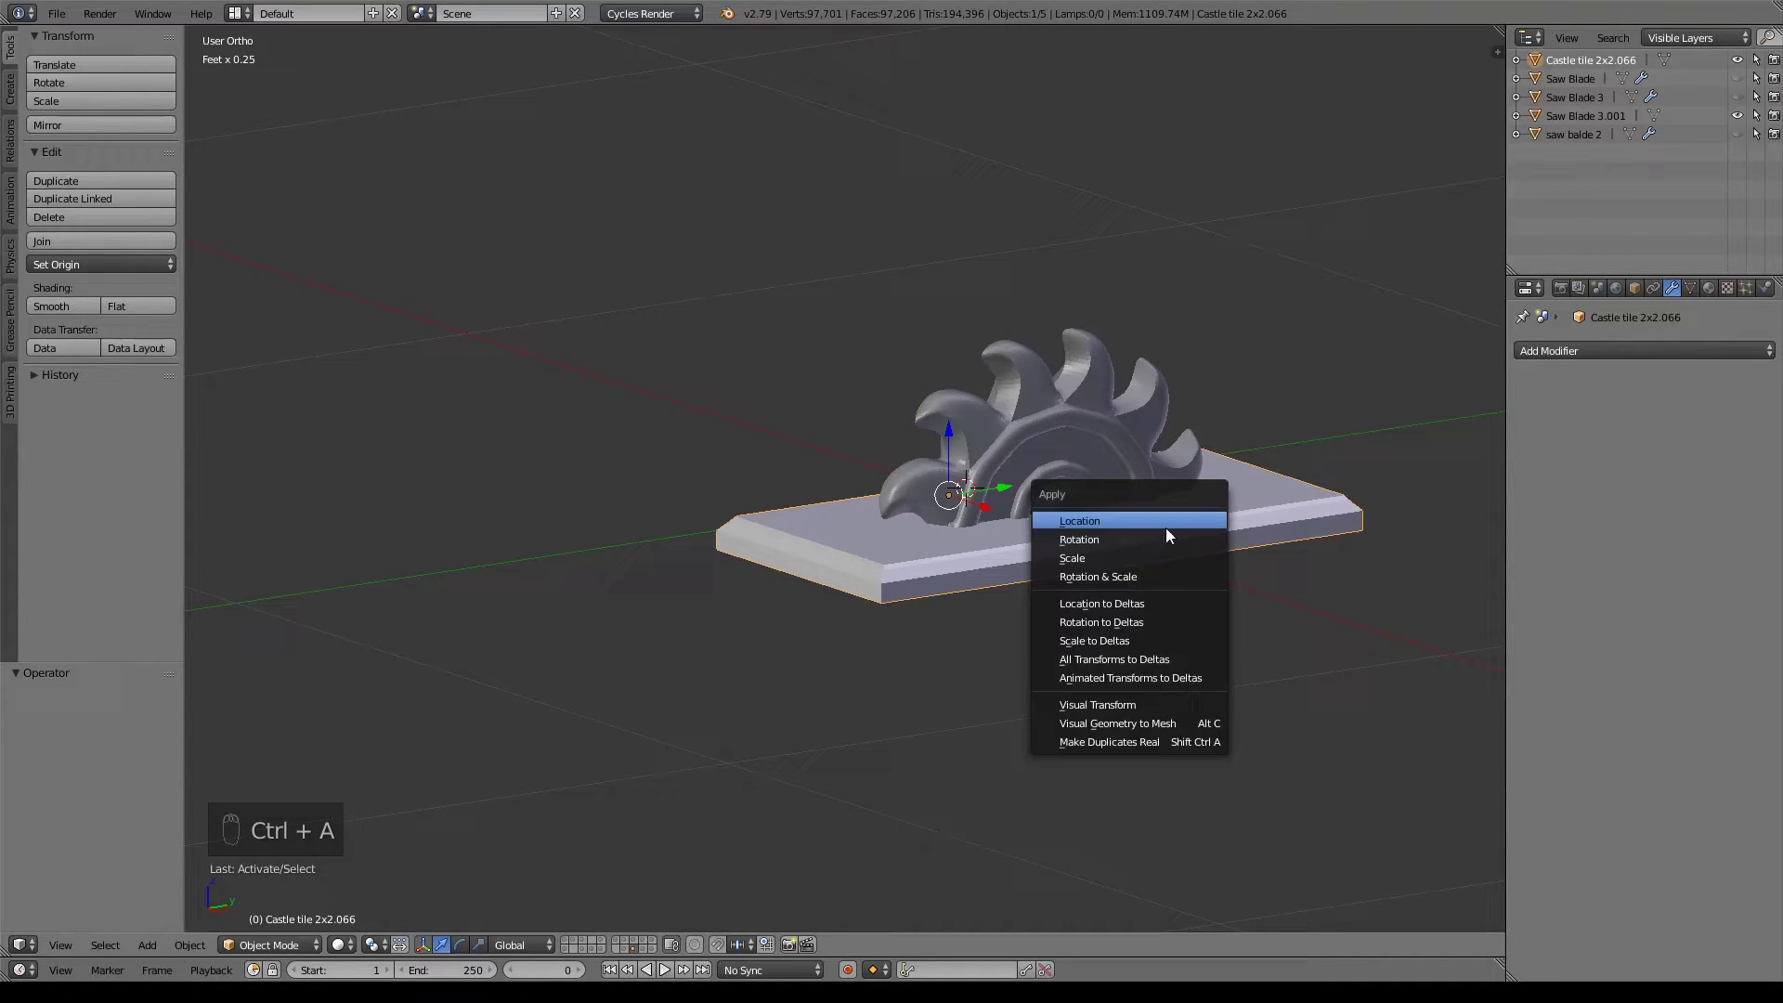
# Apply the tile's rotation and scale, then add a Boolean Union modifier targeting Saw Blade 3.001.
pyautogui.press('ctrl+a')
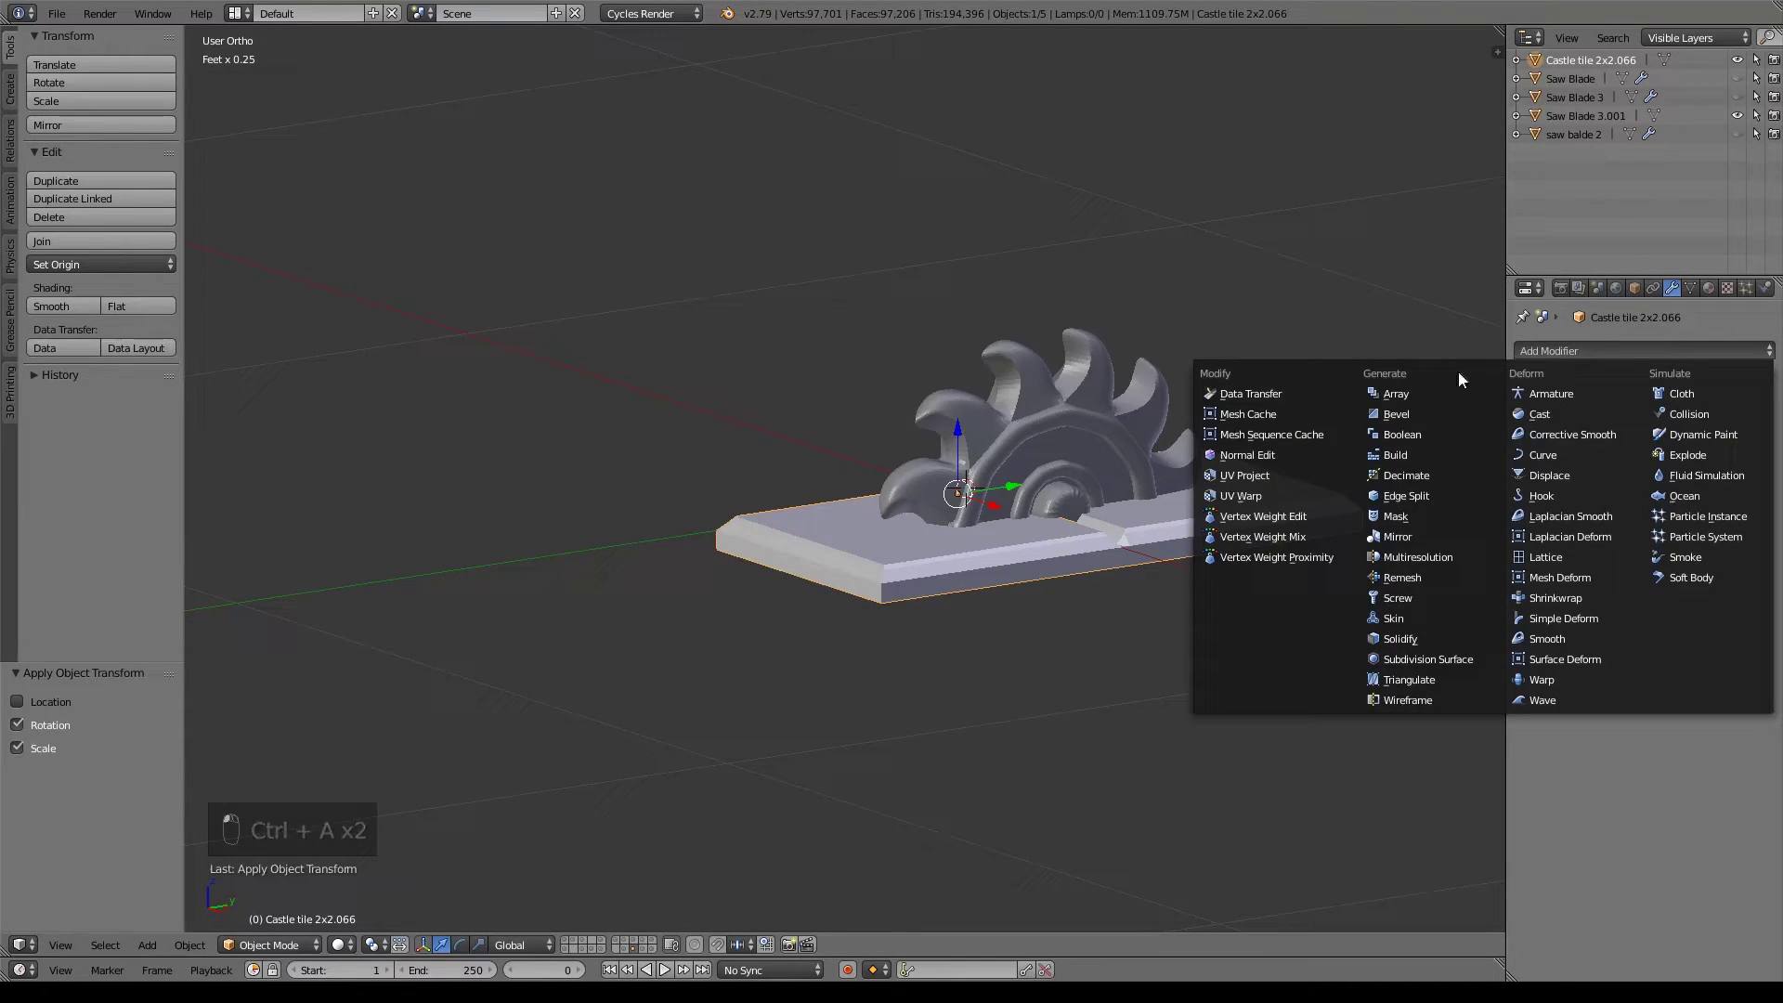
pyautogui.click(1406, 443)
pyautogui.moveTo(1579, 422); pyautogui.dragTo(1007, 377)
pyautogui.moveTo(1006, 376); pyautogui.dragTo(1019, 380)
# Orbit and zoom in on the small gaps where the blade's base meets the tile.
pyautogui.moveTo(1012, 446); pyautogui.dragTo(887, 339)
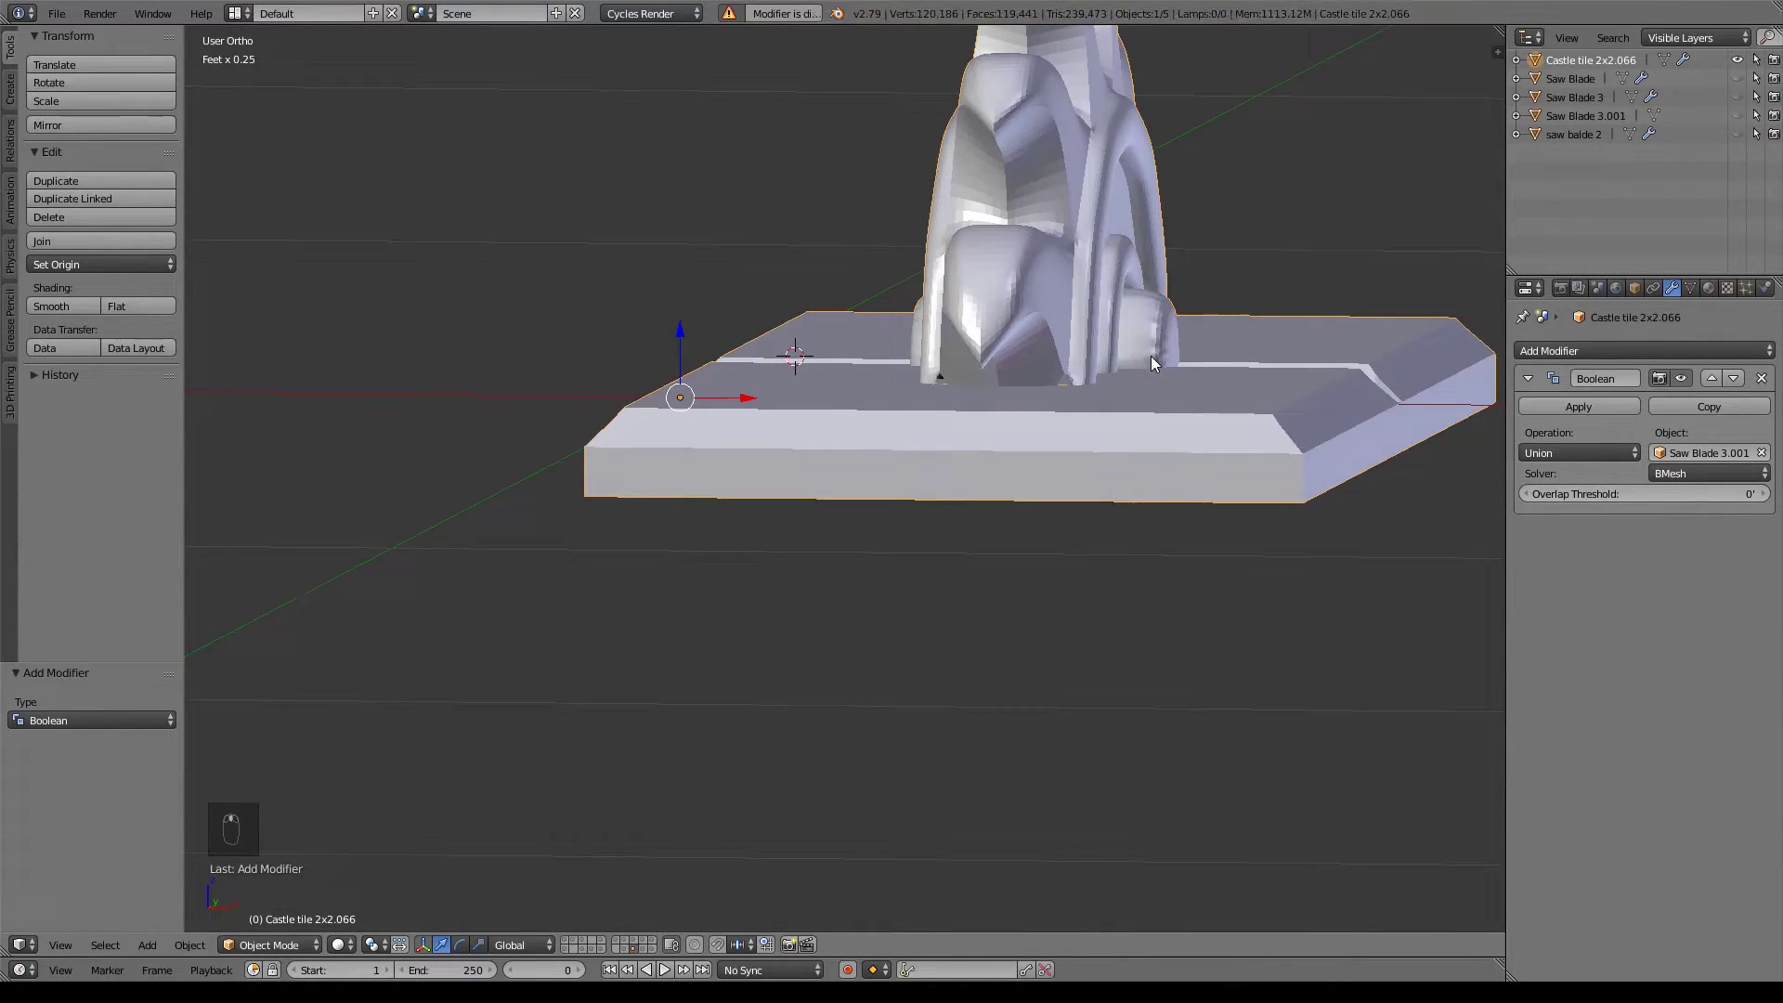
pyautogui.moveTo(1040, 497); pyautogui.dragTo(1768, 455)
pyautogui.moveTo(1767, 455); pyautogui.dragTo(1562, 135)
pyautogui.press('Tab')
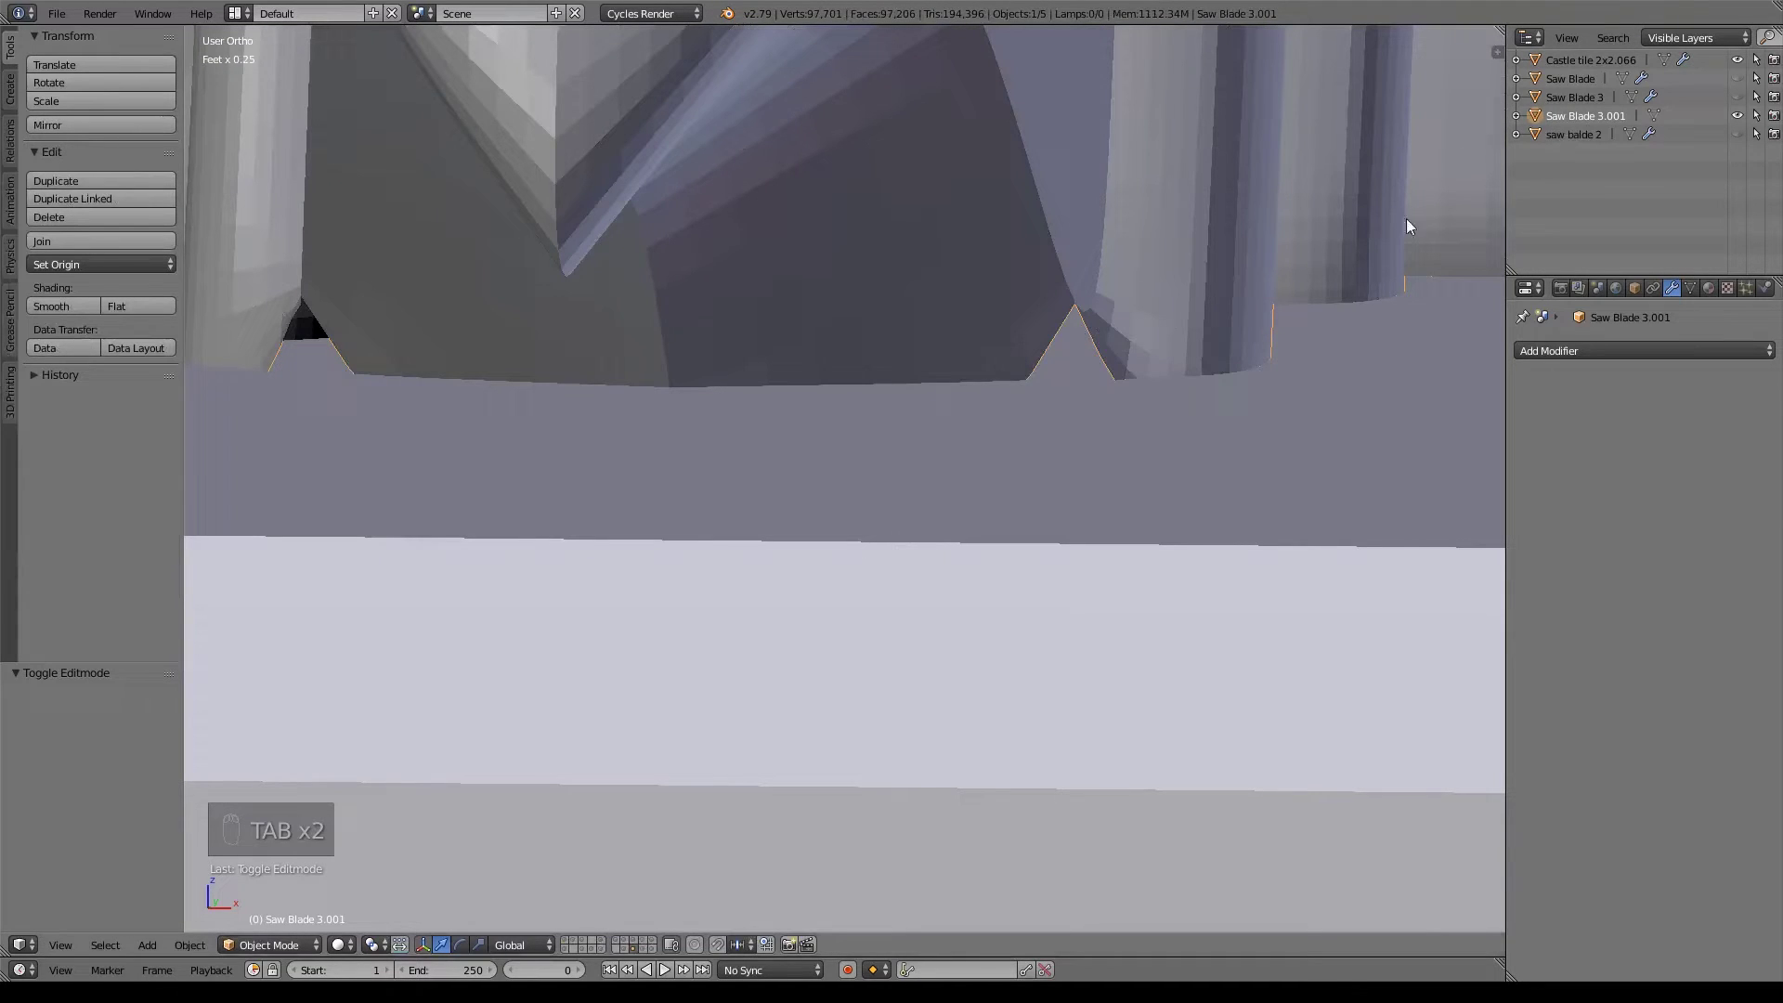
# Delete the Saw Blade 3.001 copy and lower Saw Blade 3's bottom vertices along Z into the tile.
pyautogui.press('x')
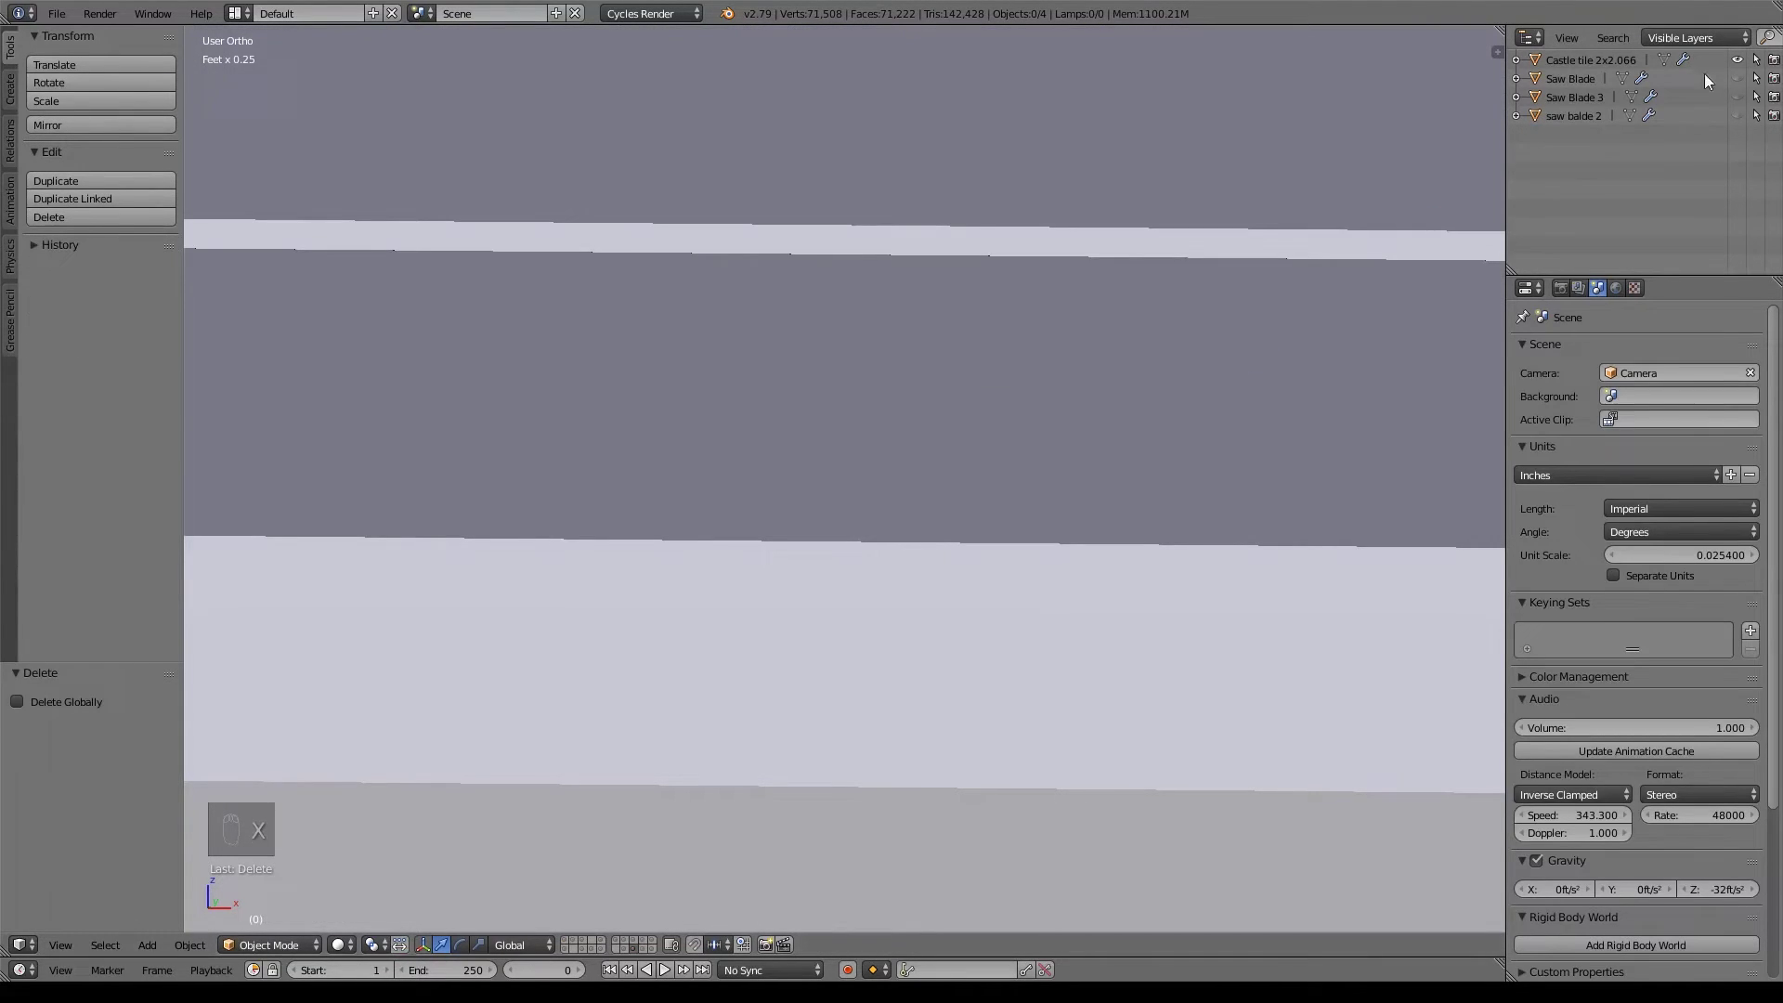
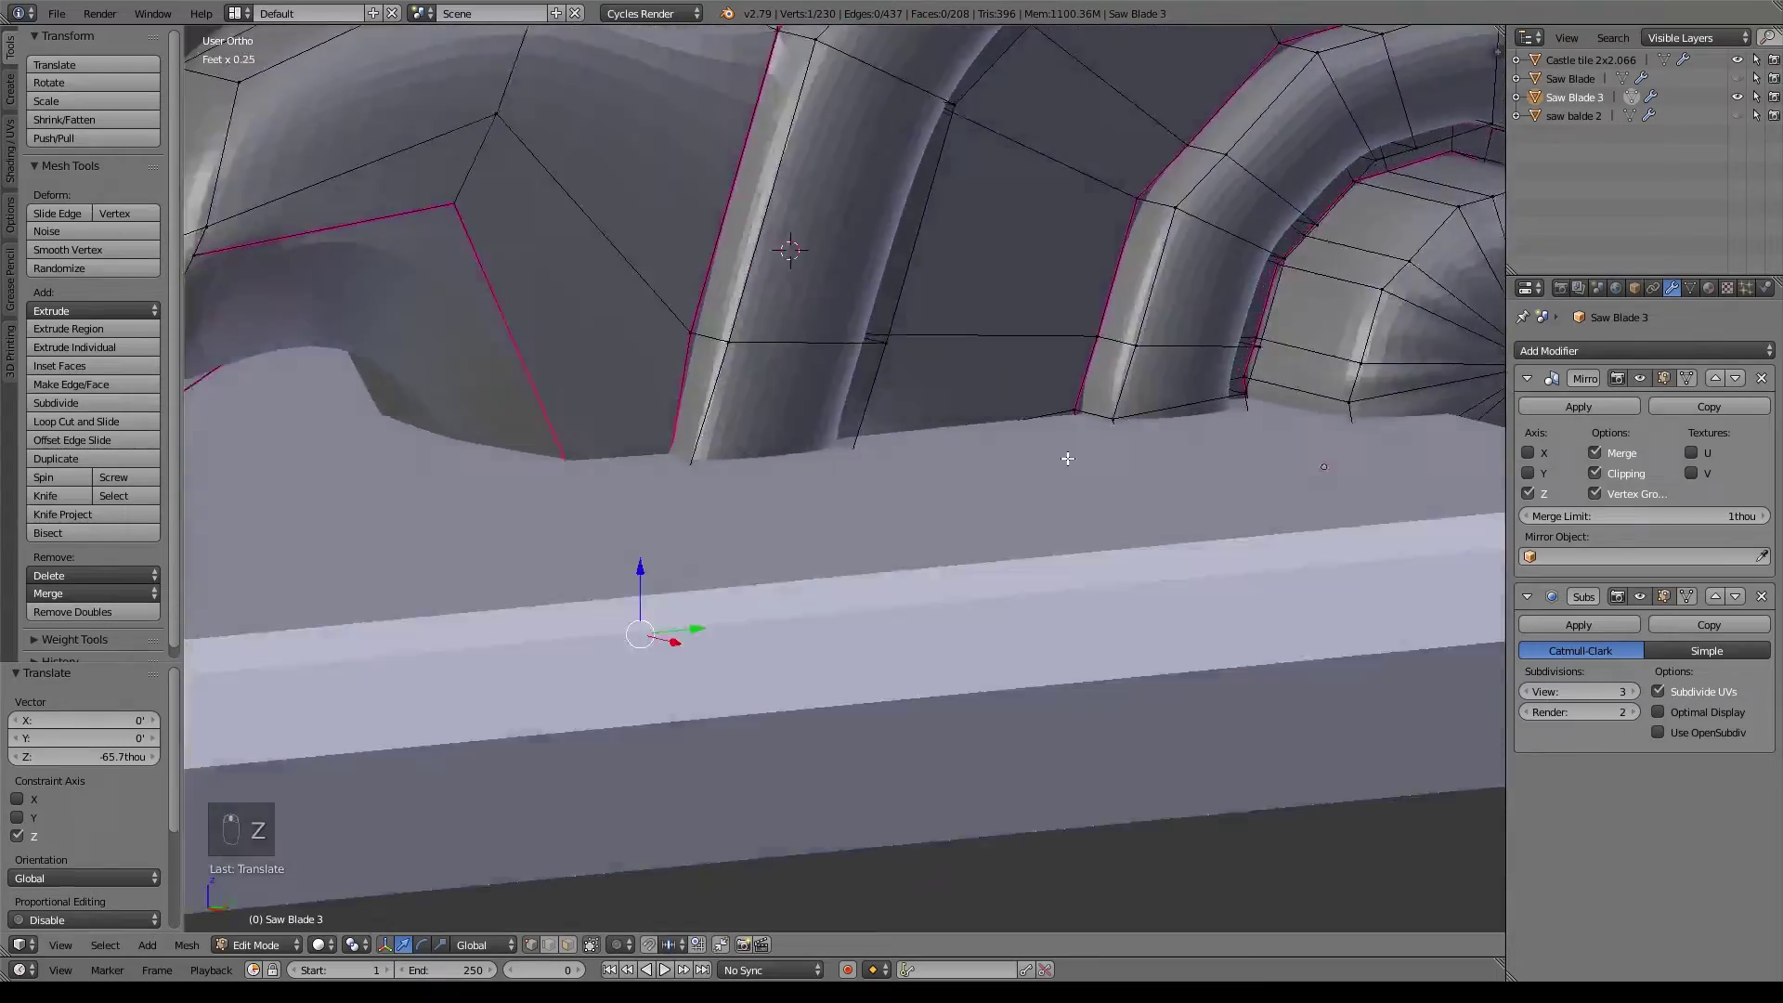
pyautogui.press('z')
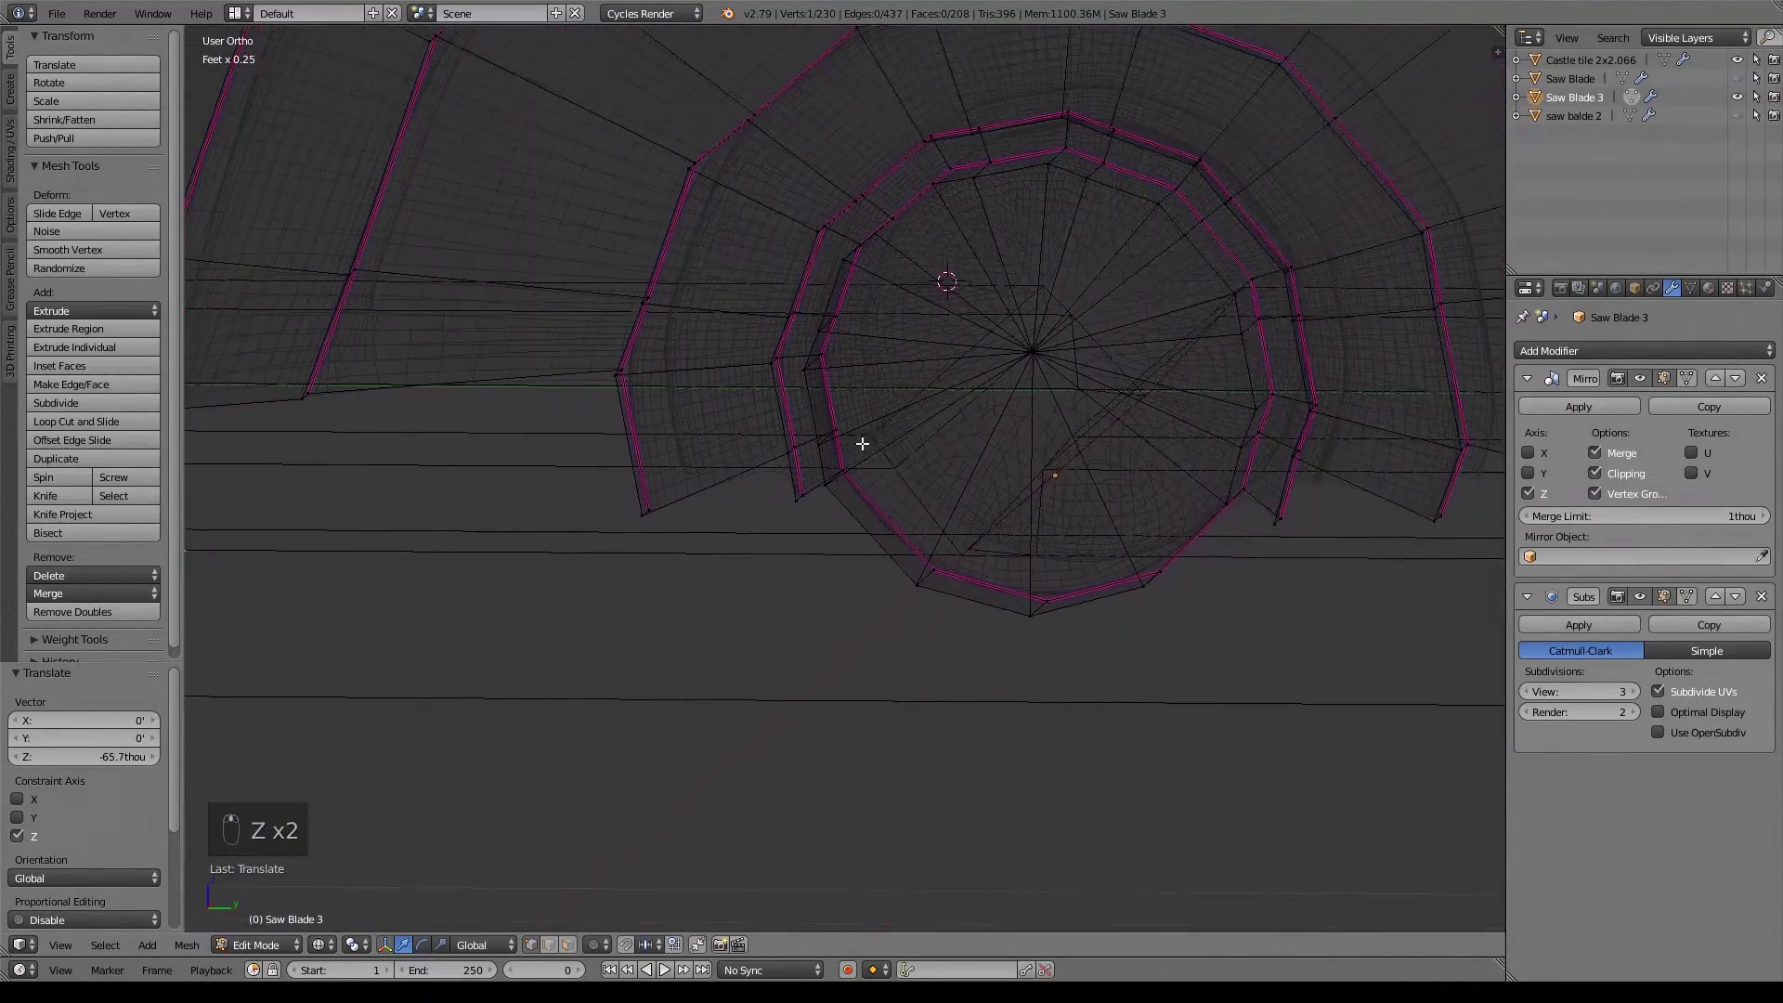
pyautogui.press('z')
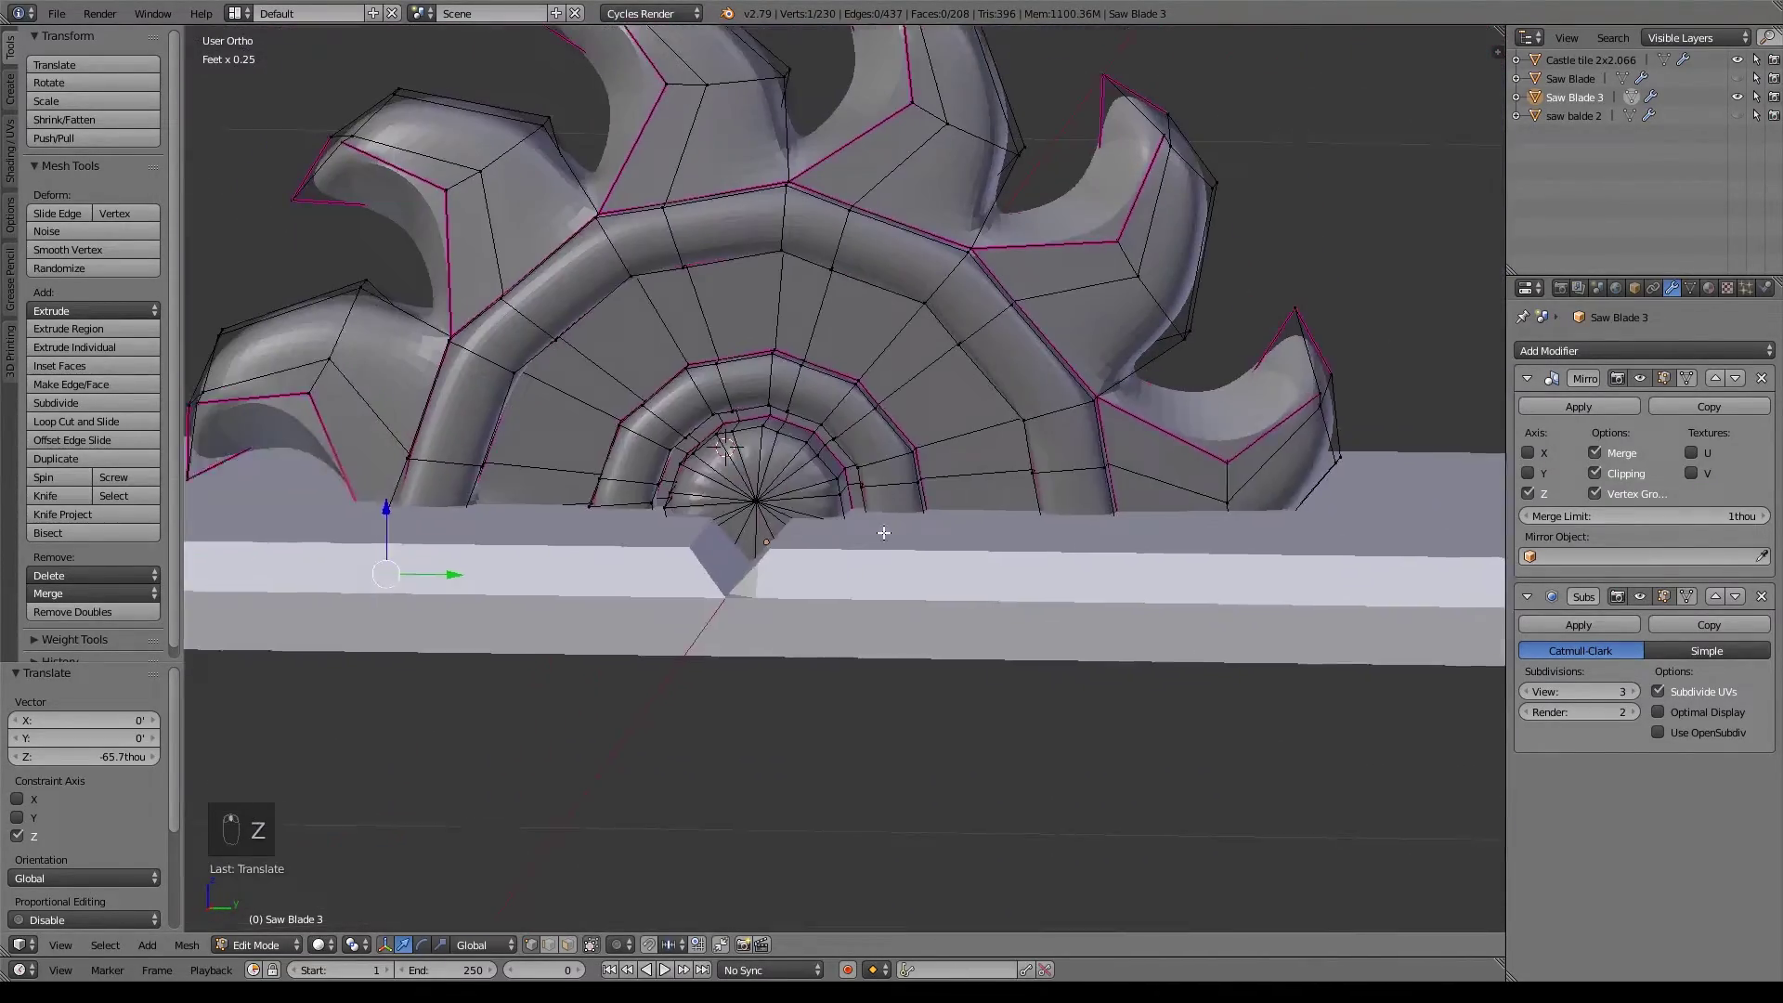
# Duplicate Saw Blade 3 with modifiers baked, and apply the tile's transforms for the Boolean union.
pyautogui.press('Tab')
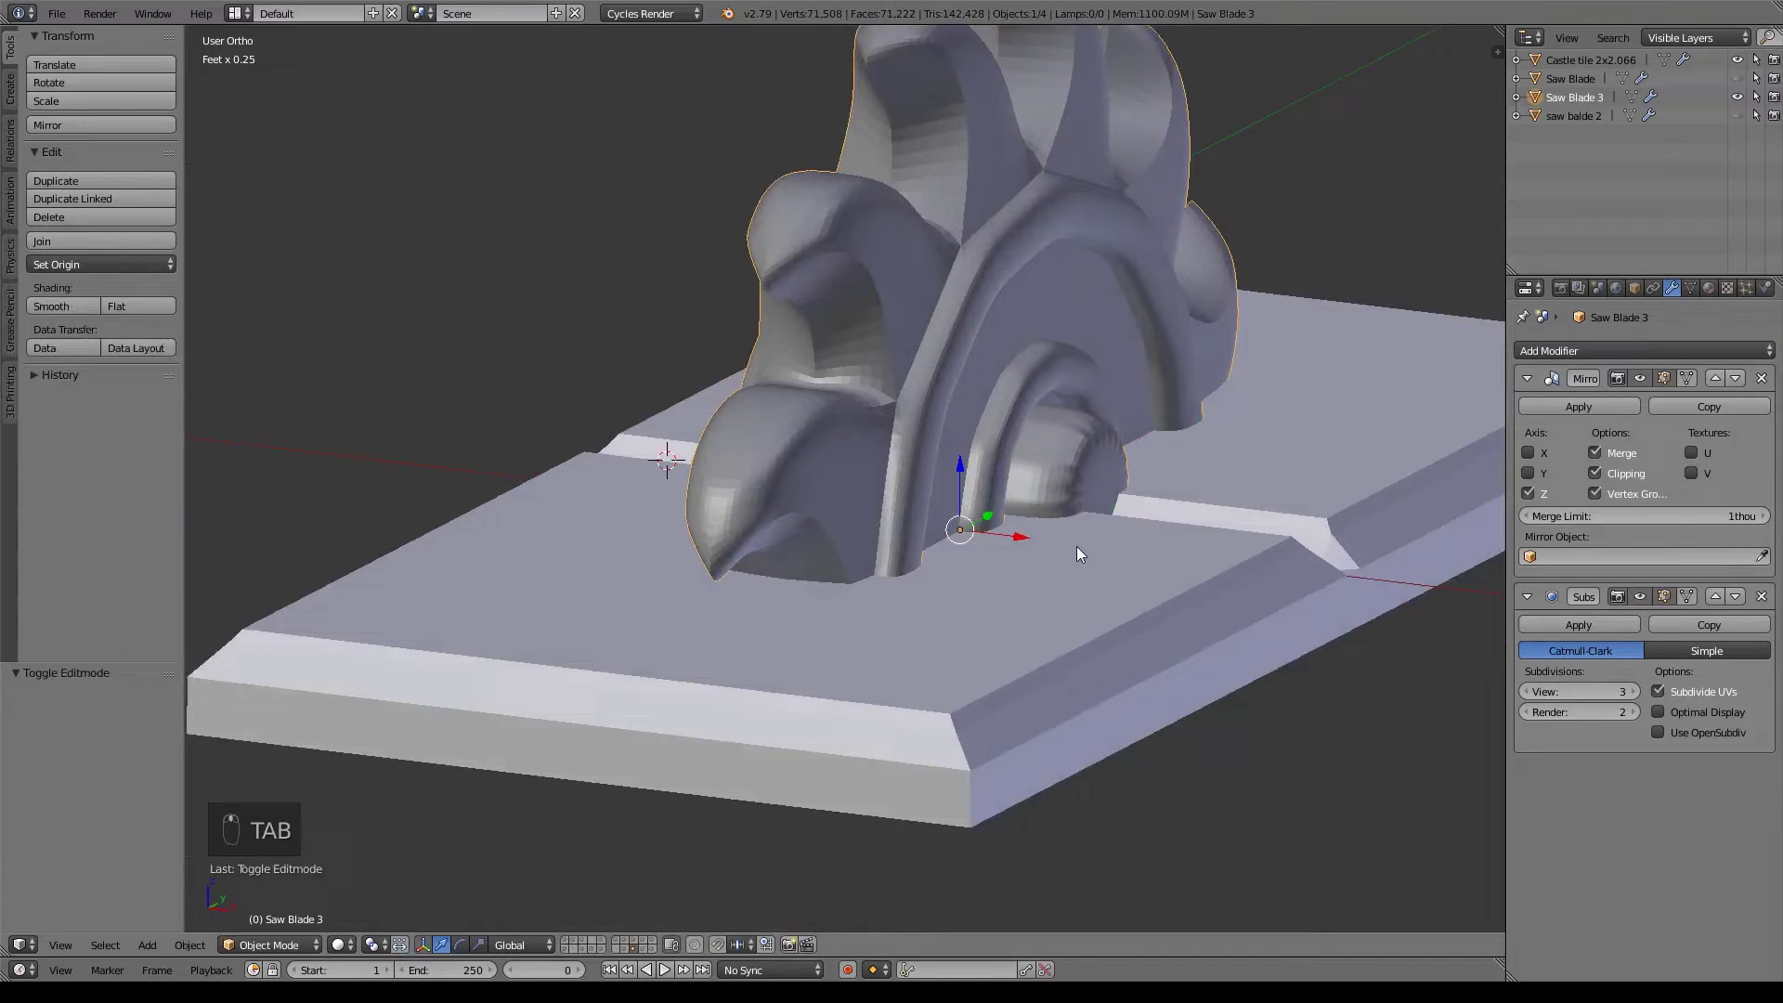
pyautogui.press('shift+d')
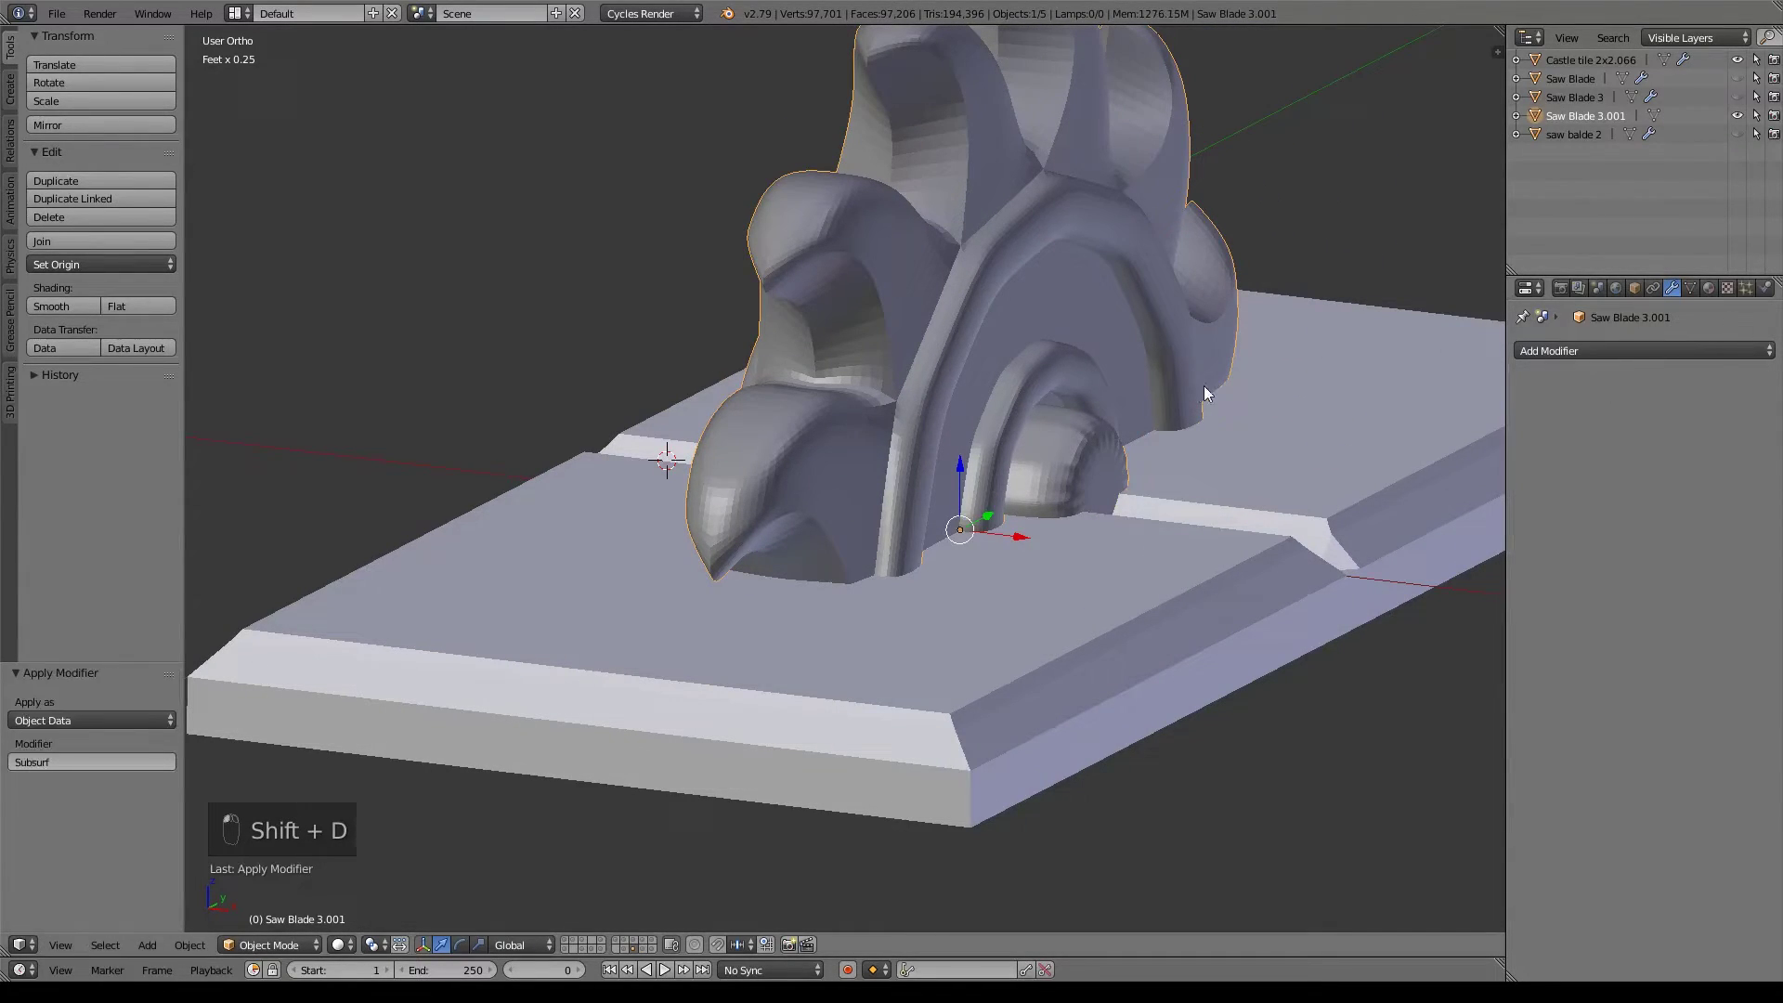
pyautogui.press('ctrl+a')
pyautogui.moveTo(1203, 391); pyautogui.dragTo(1327, 446)
pyautogui.press('ctrl+a')
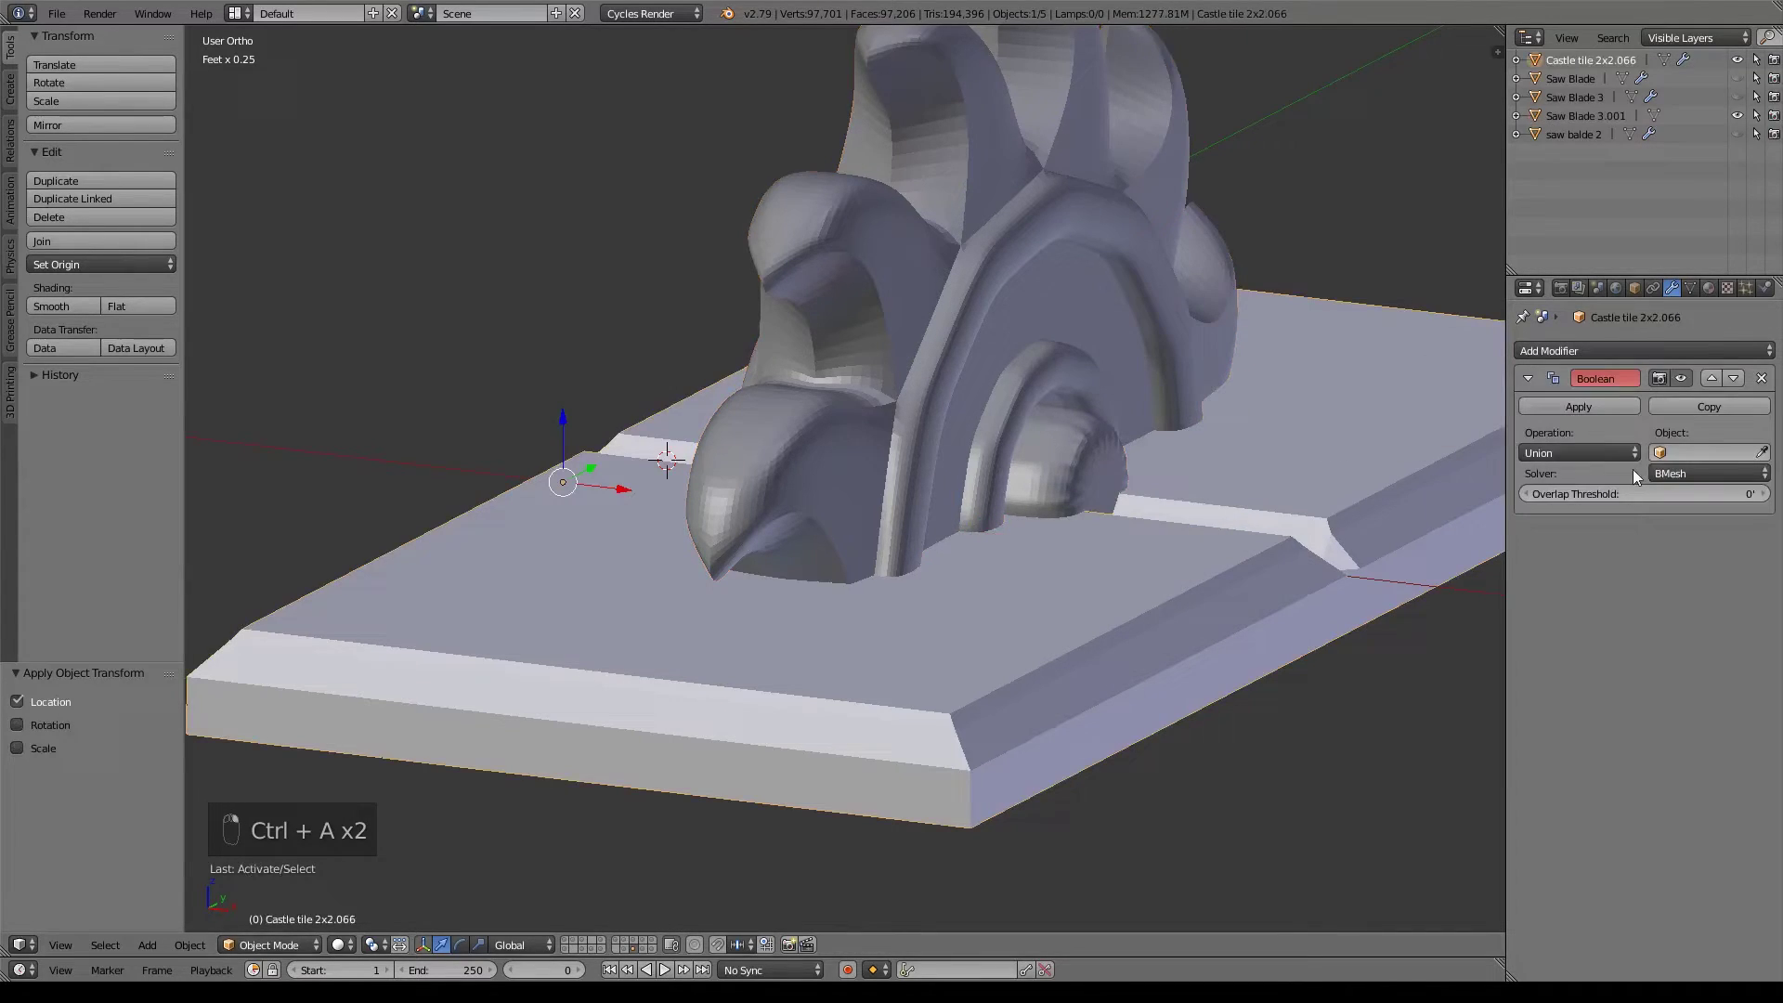
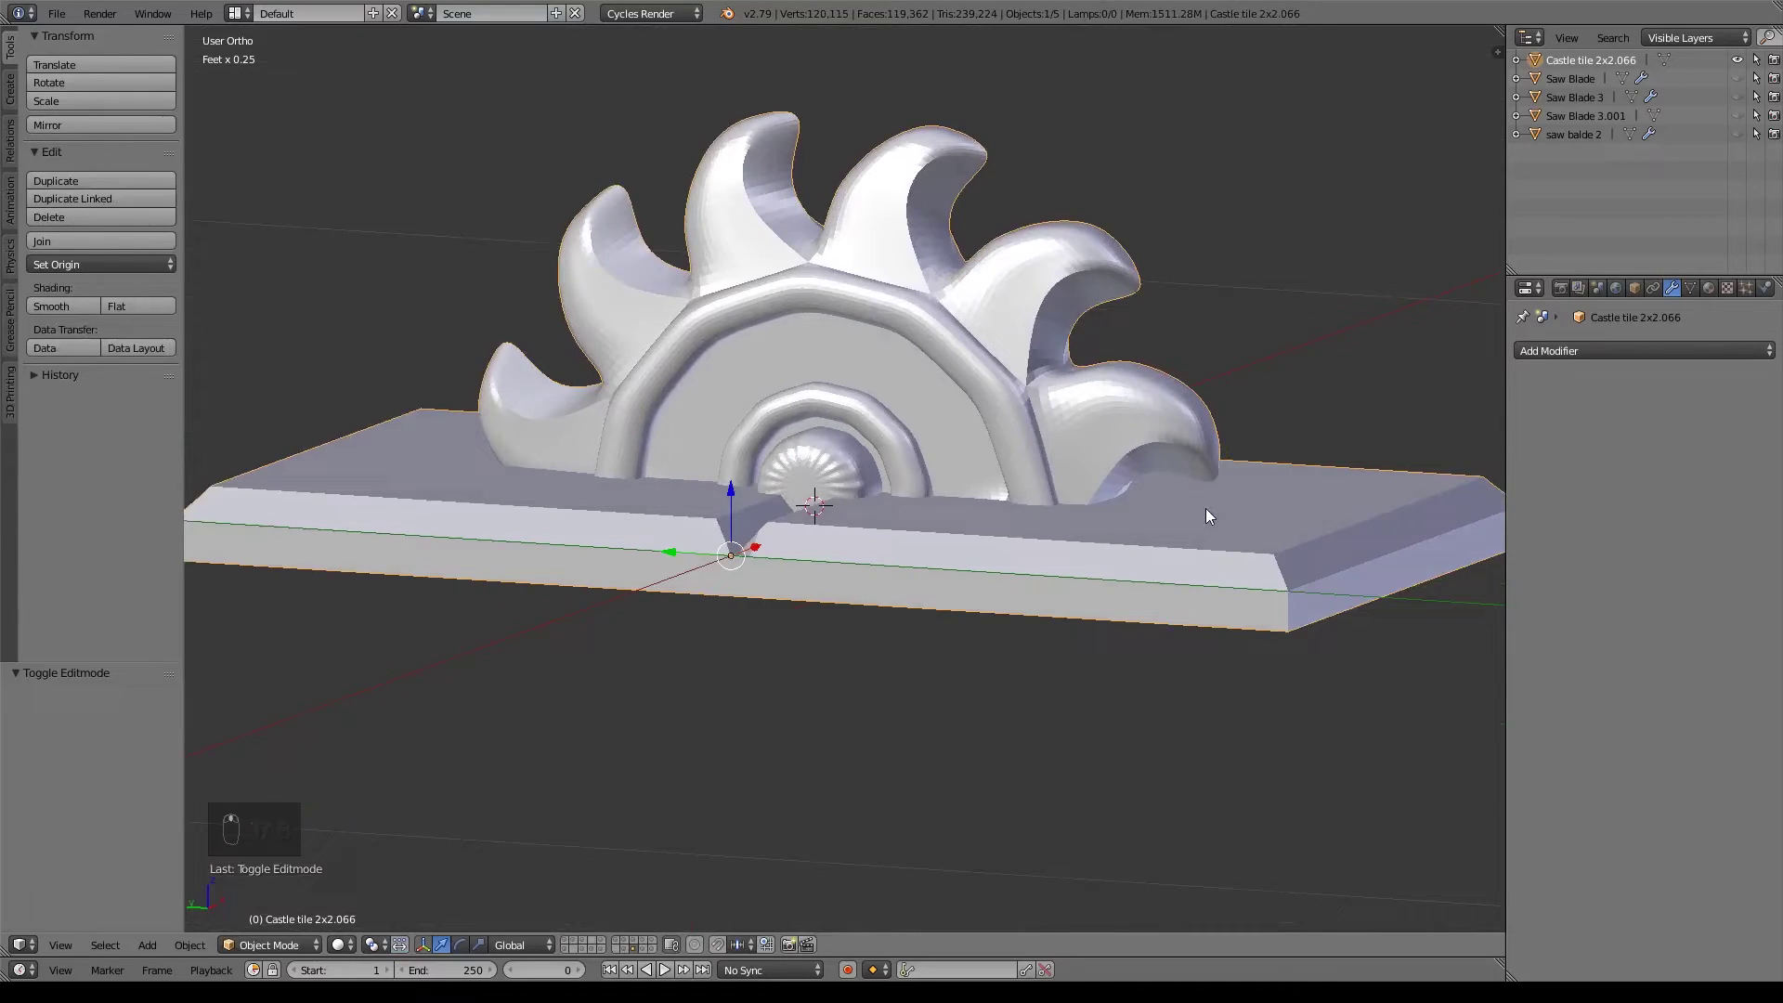
# Move the fused saw-blade tile to the dungeon map layer and show that layer.
pyautogui.press('m')
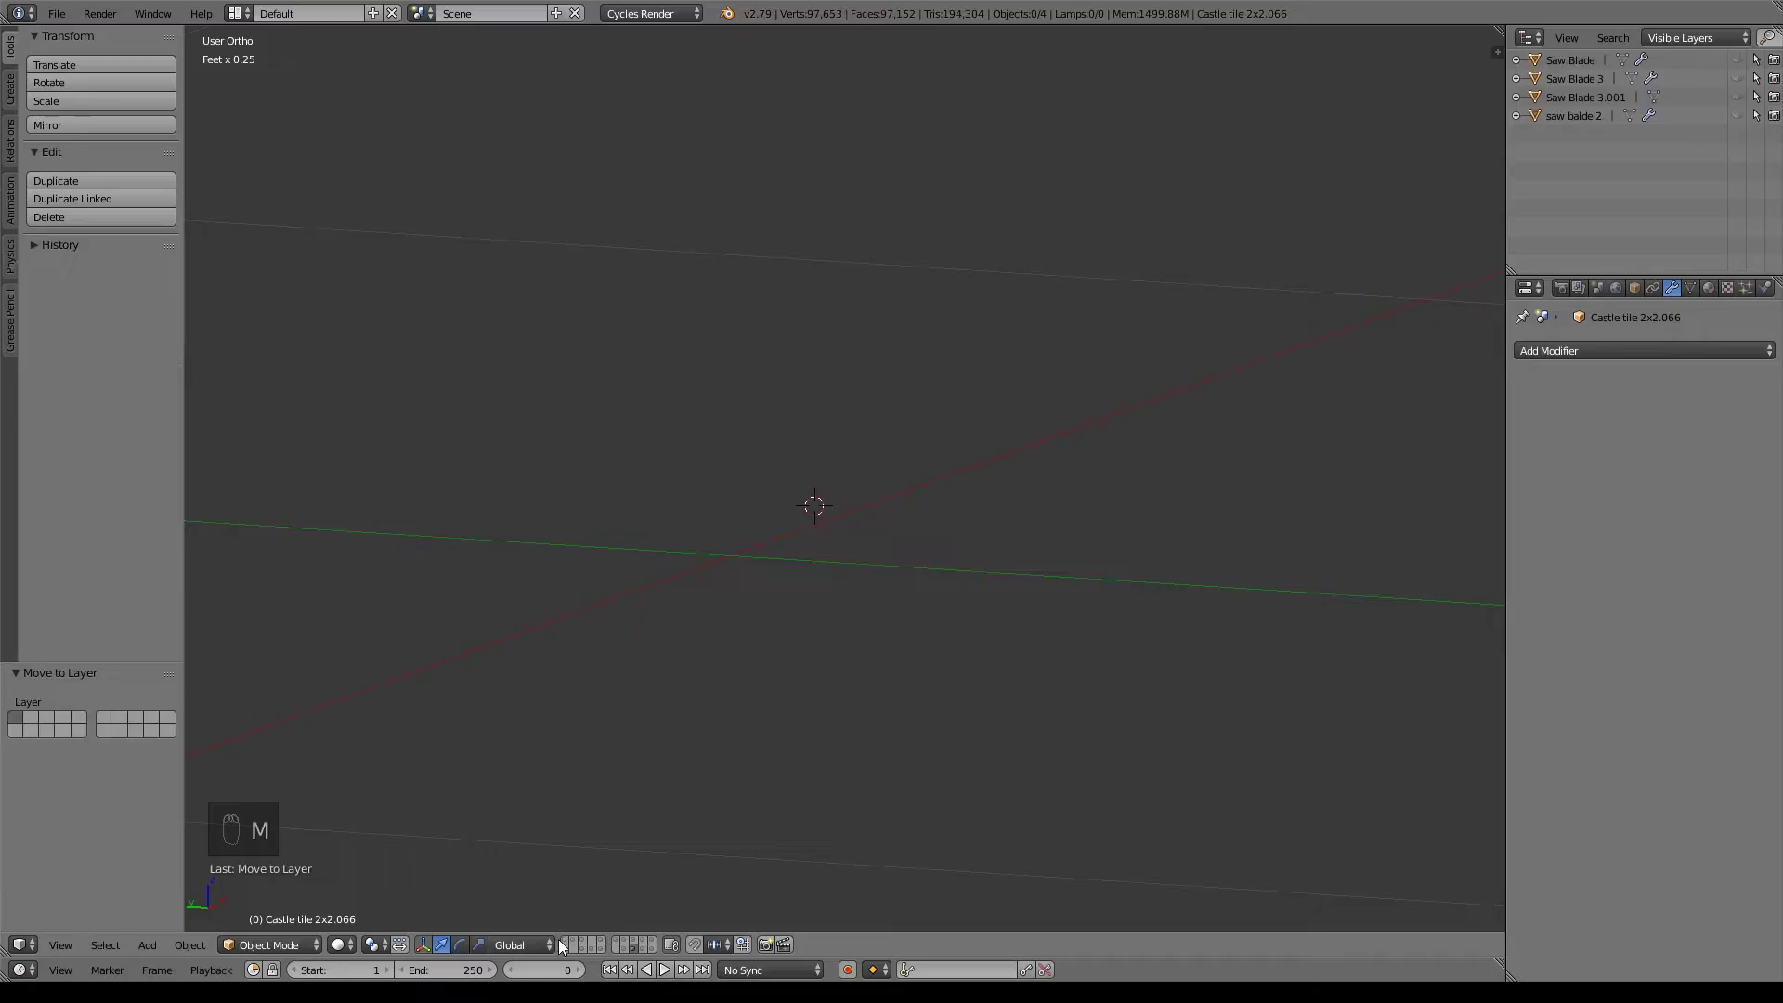
pyautogui.moveTo(592, 898); pyautogui.dragTo(776, 668)
pyautogui.moveTo(775, 669); pyautogui.dragTo(846, 636)
pyautogui.moveTo(846, 636); pyautogui.dragTo(1042, 590)
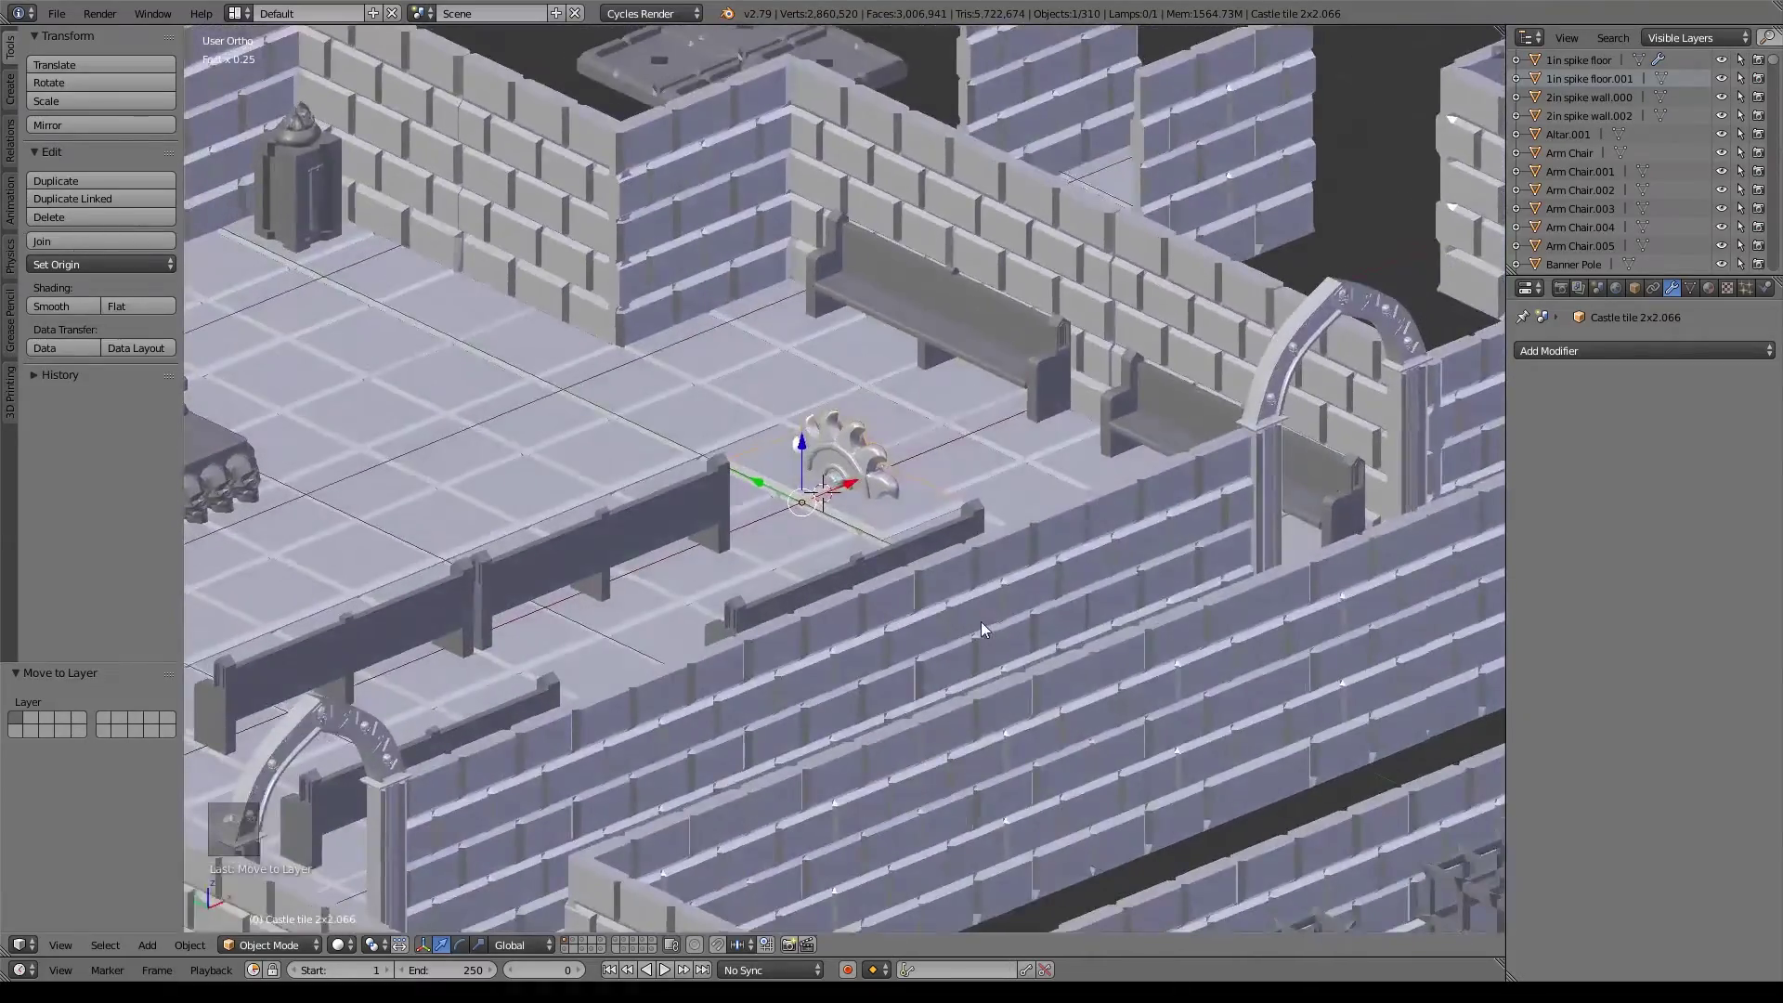
# Lower the tile to floor level and align it to the hallway floor grid in top view.
pyautogui.middleClick(901, 645)
pyautogui.middleClick(913, 646)
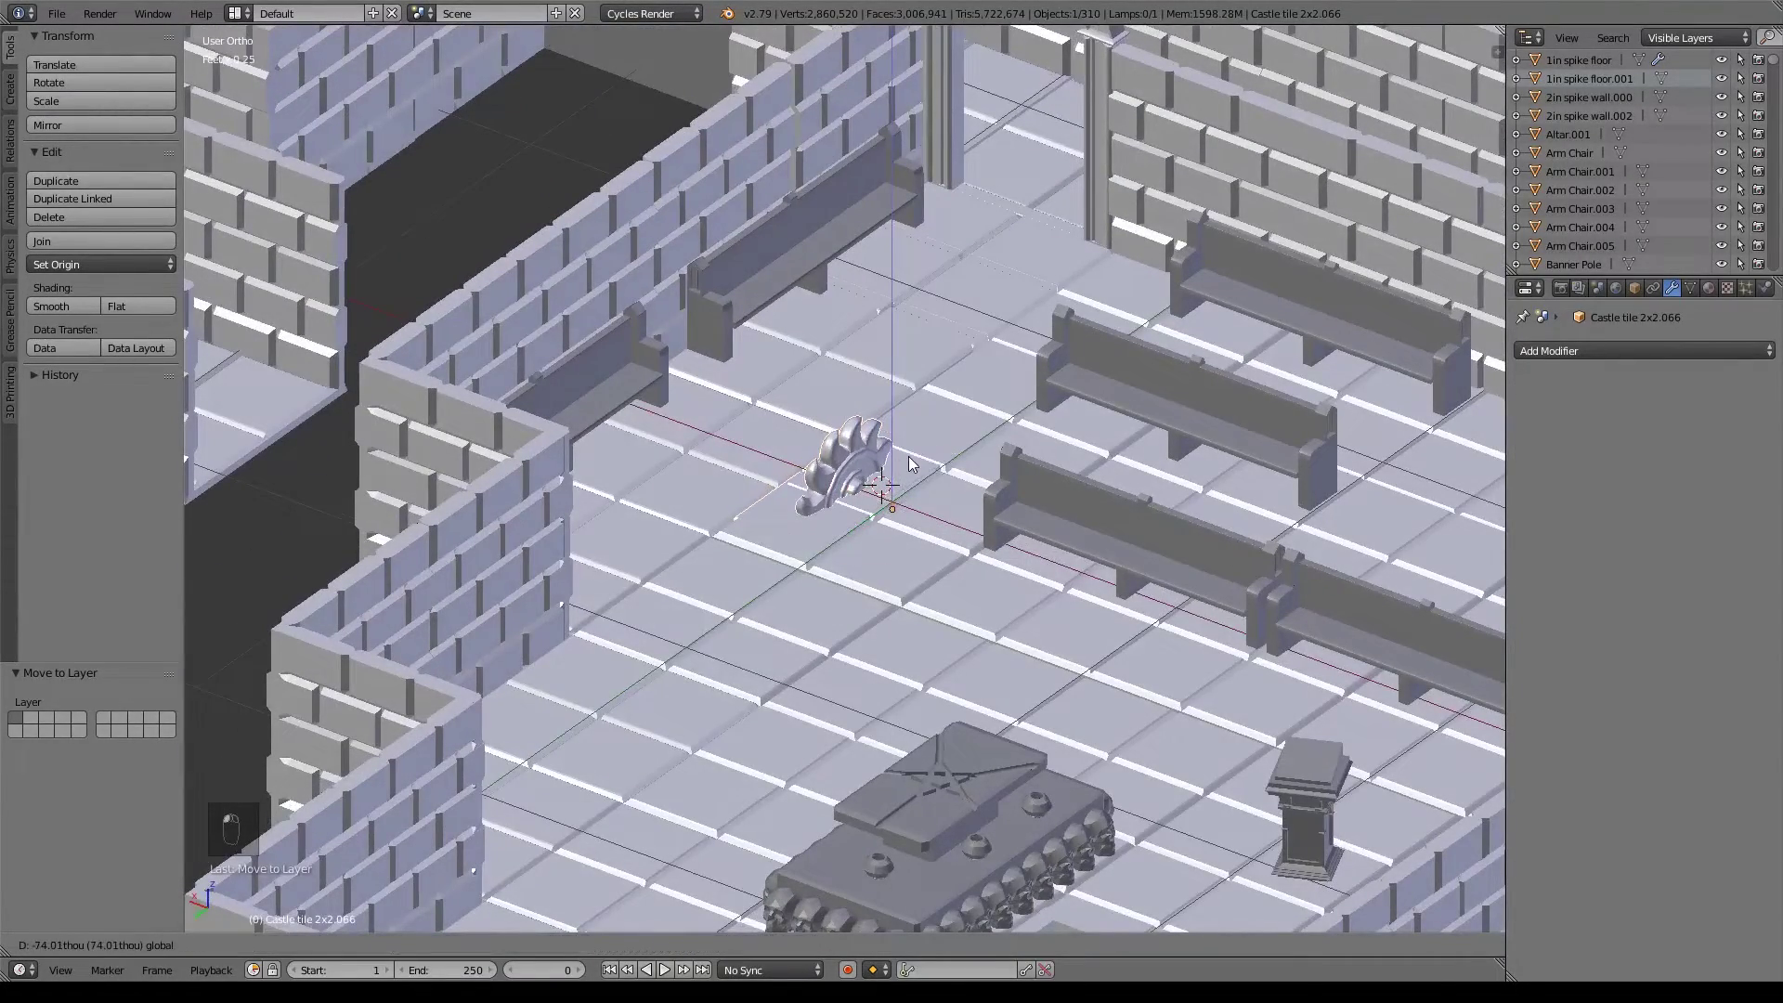
pyautogui.moveTo(923, 496); pyautogui.dragTo(864, 528)
pyautogui.middleClick(862, 530)
pyautogui.moveTo(862, 530); pyautogui.dragTo(798, 595)
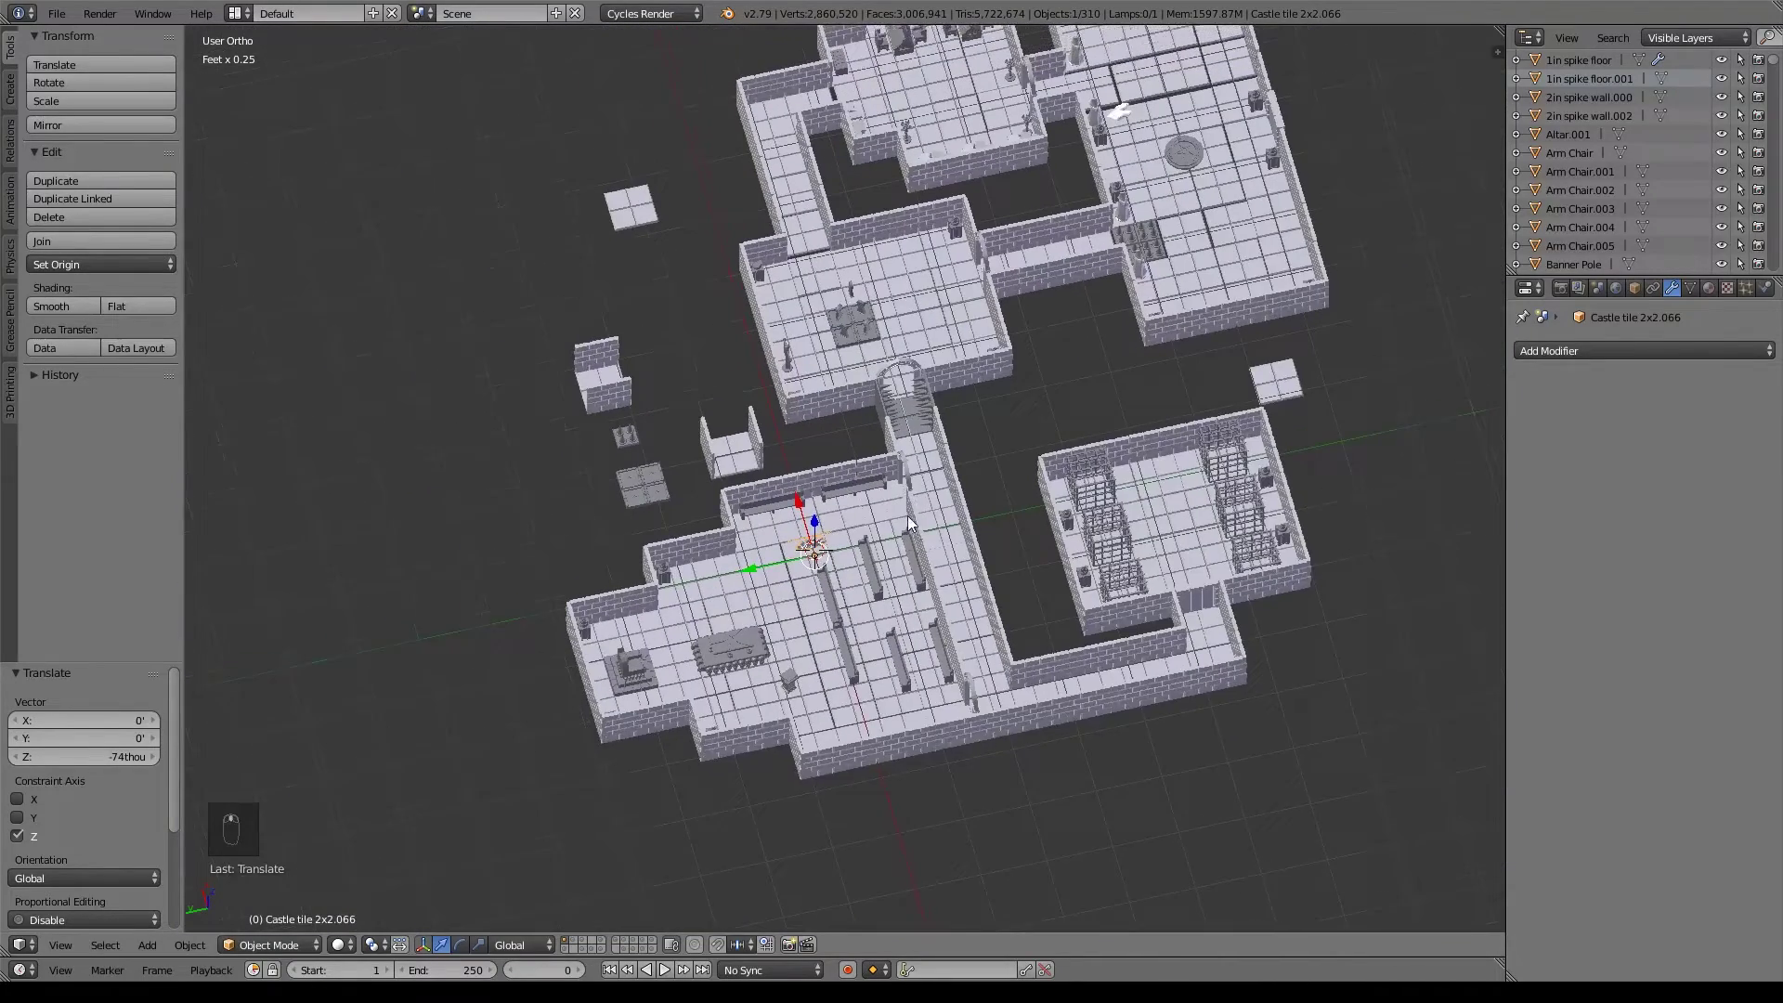
pyautogui.press('g')
pyautogui.press('KP_7')
pyautogui.press('z')
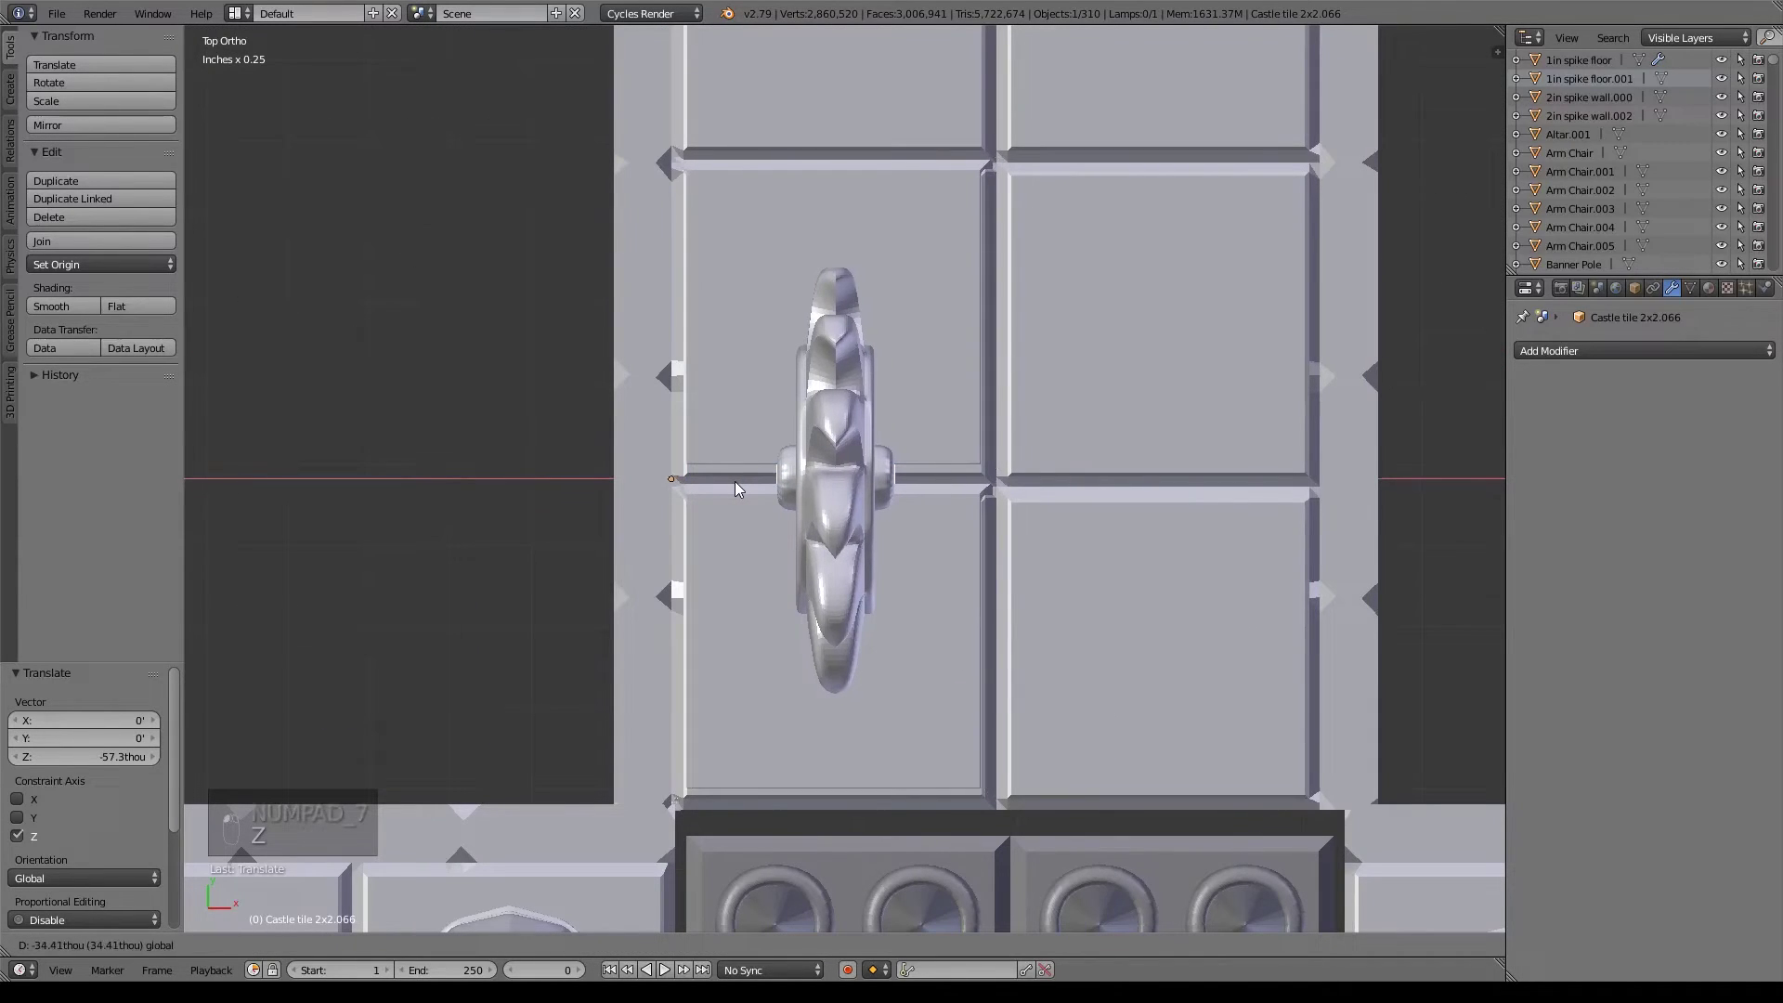
# Slide the saw-blade tile onto the floor squares and duplicate it one tile width over.
pyautogui.moveTo(679, 430); pyautogui.dragTo(830, 464)
pyautogui.press('shift+d')
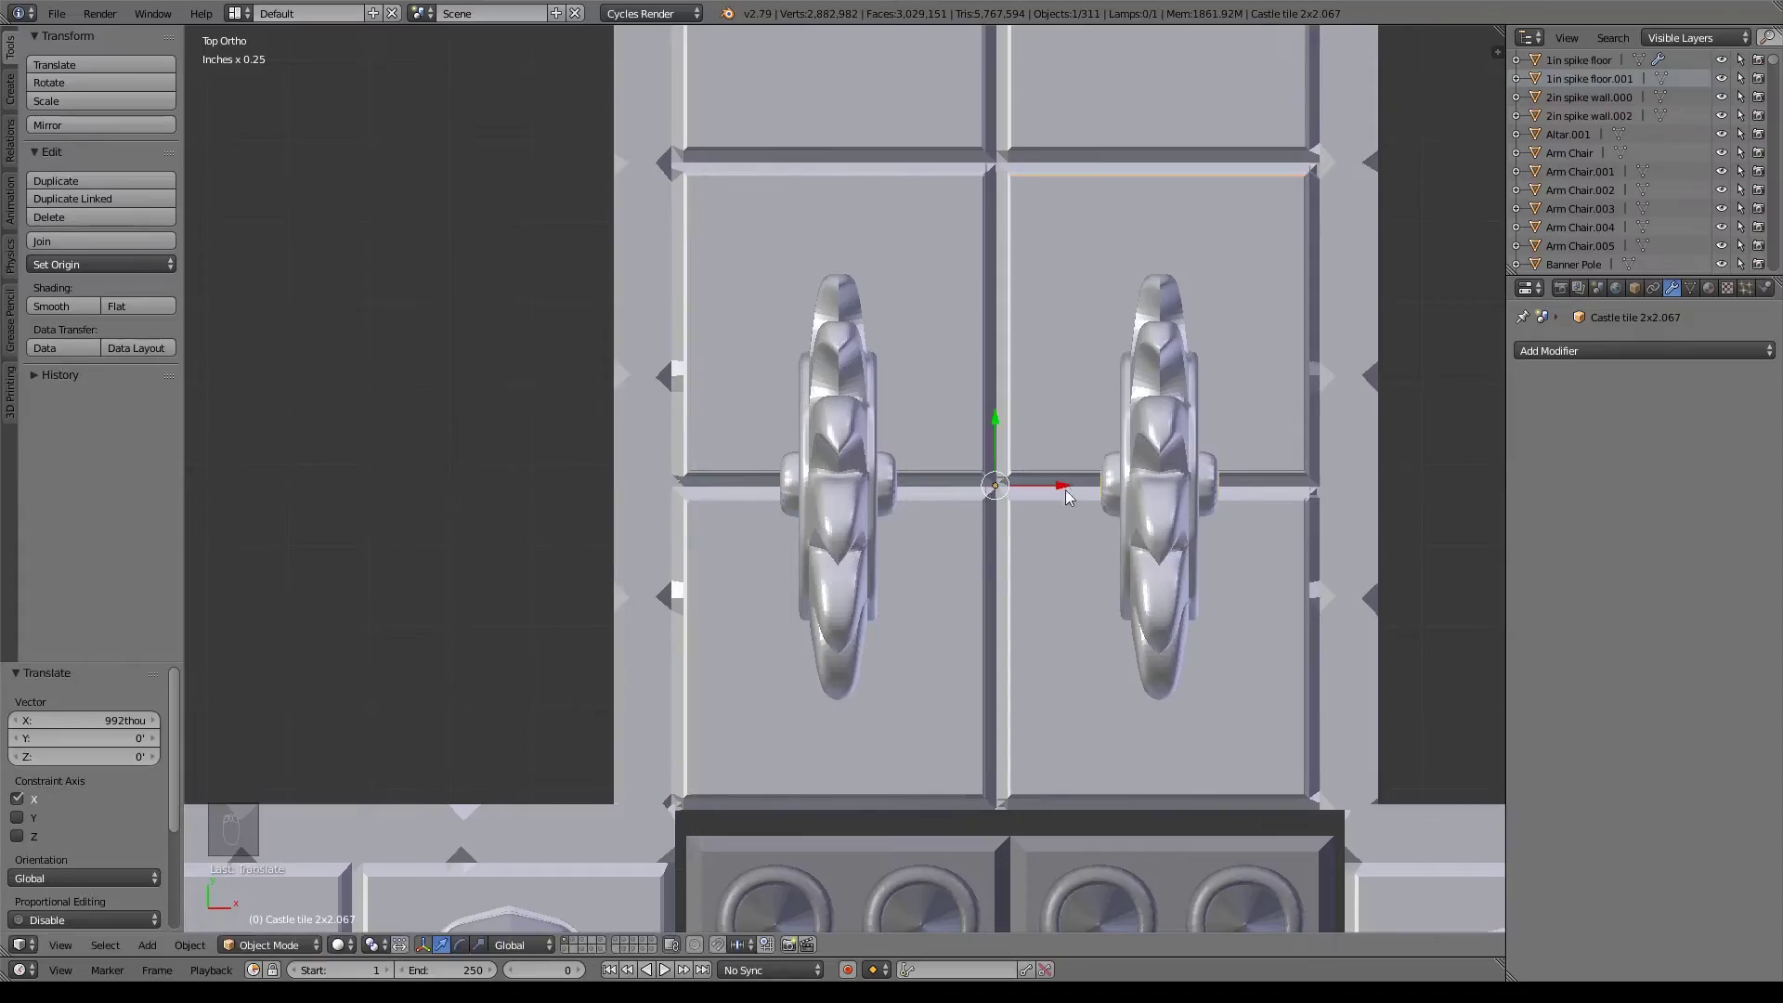
pyautogui.moveTo(1074, 561); pyautogui.dragTo(1035, 497)
pyautogui.middleClick(1029, 489)
pyautogui.middleClick(1031, 476)
pyautogui.middleClick(1113, 537)
pyautogui.moveTo(1137, 527); pyautogui.dragTo(1166, 521)
pyautogui.middleClick(1169, 521)
pyautogui.middleClick(1212, 506)
pyautogui.middleClick(1196, 491)
pyautogui.middleClick(1169, 486)
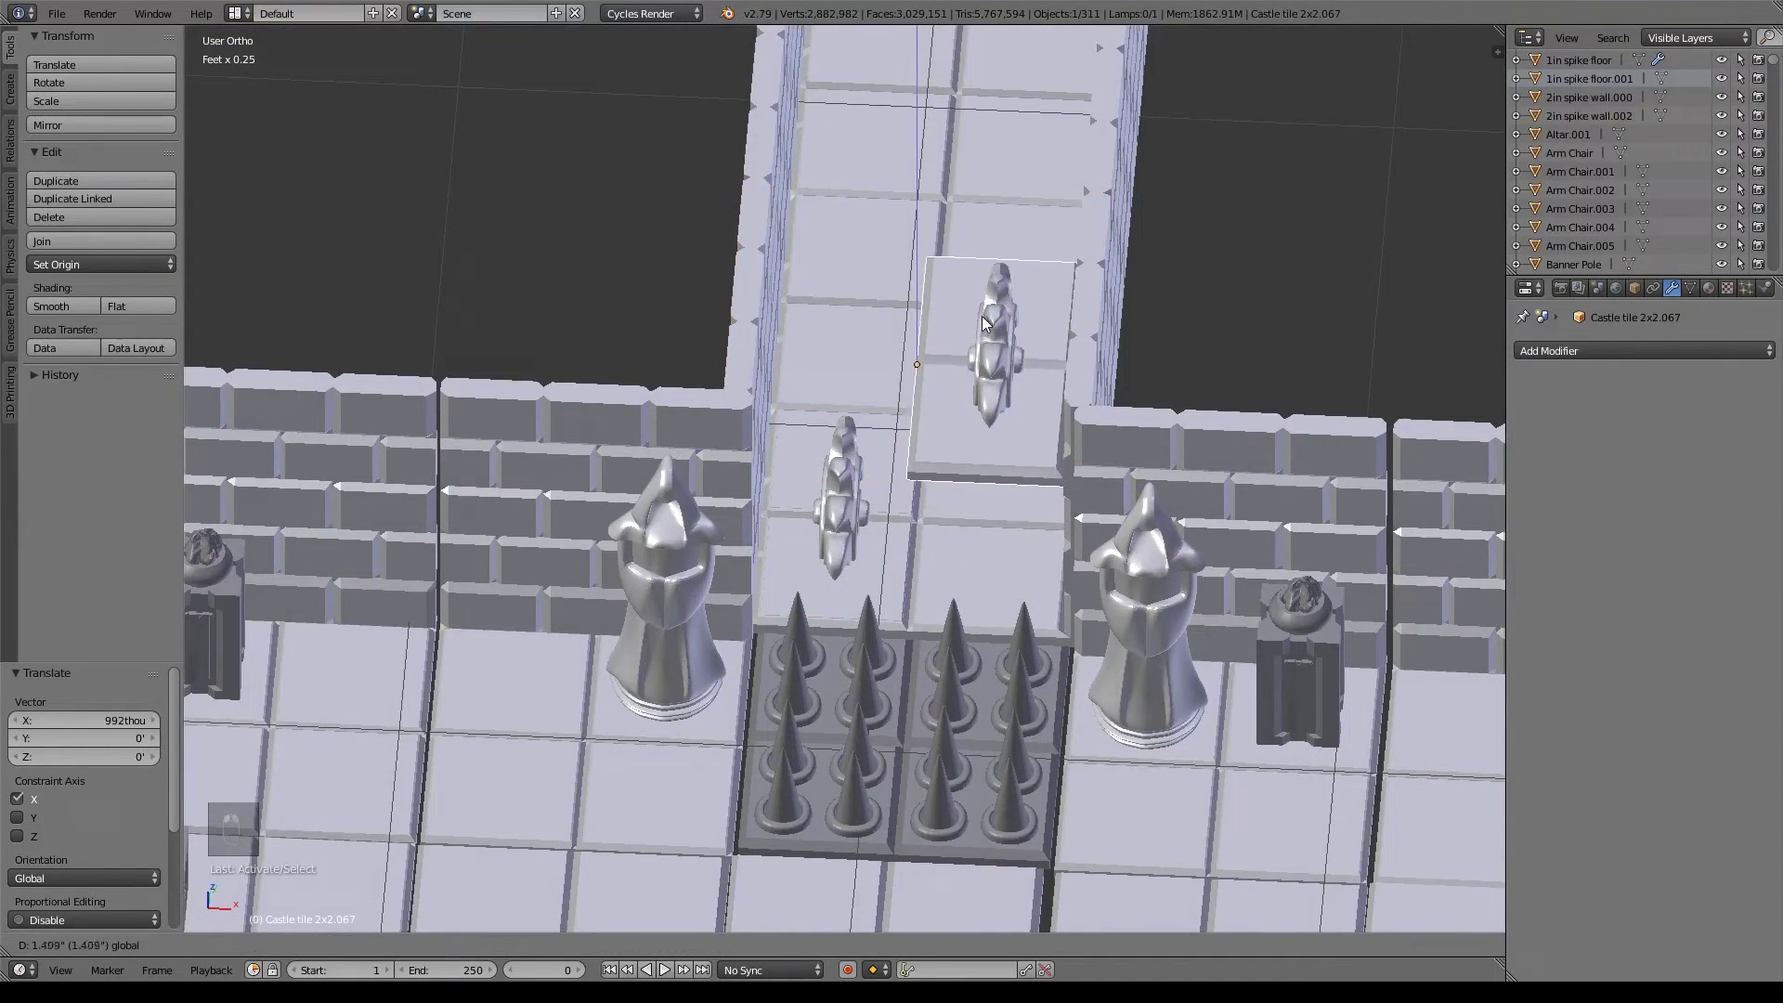
# Move the original saw-blade tile into the hallway just beyond the spike trap.
pyautogui.moveTo(1161, 361); pyautogui.dragTo(1044, 458)
pyautogui.moveTo(1022, 465); pyautogui.dragTo(921, 539)
pyautogui.rightClick(921, 539)
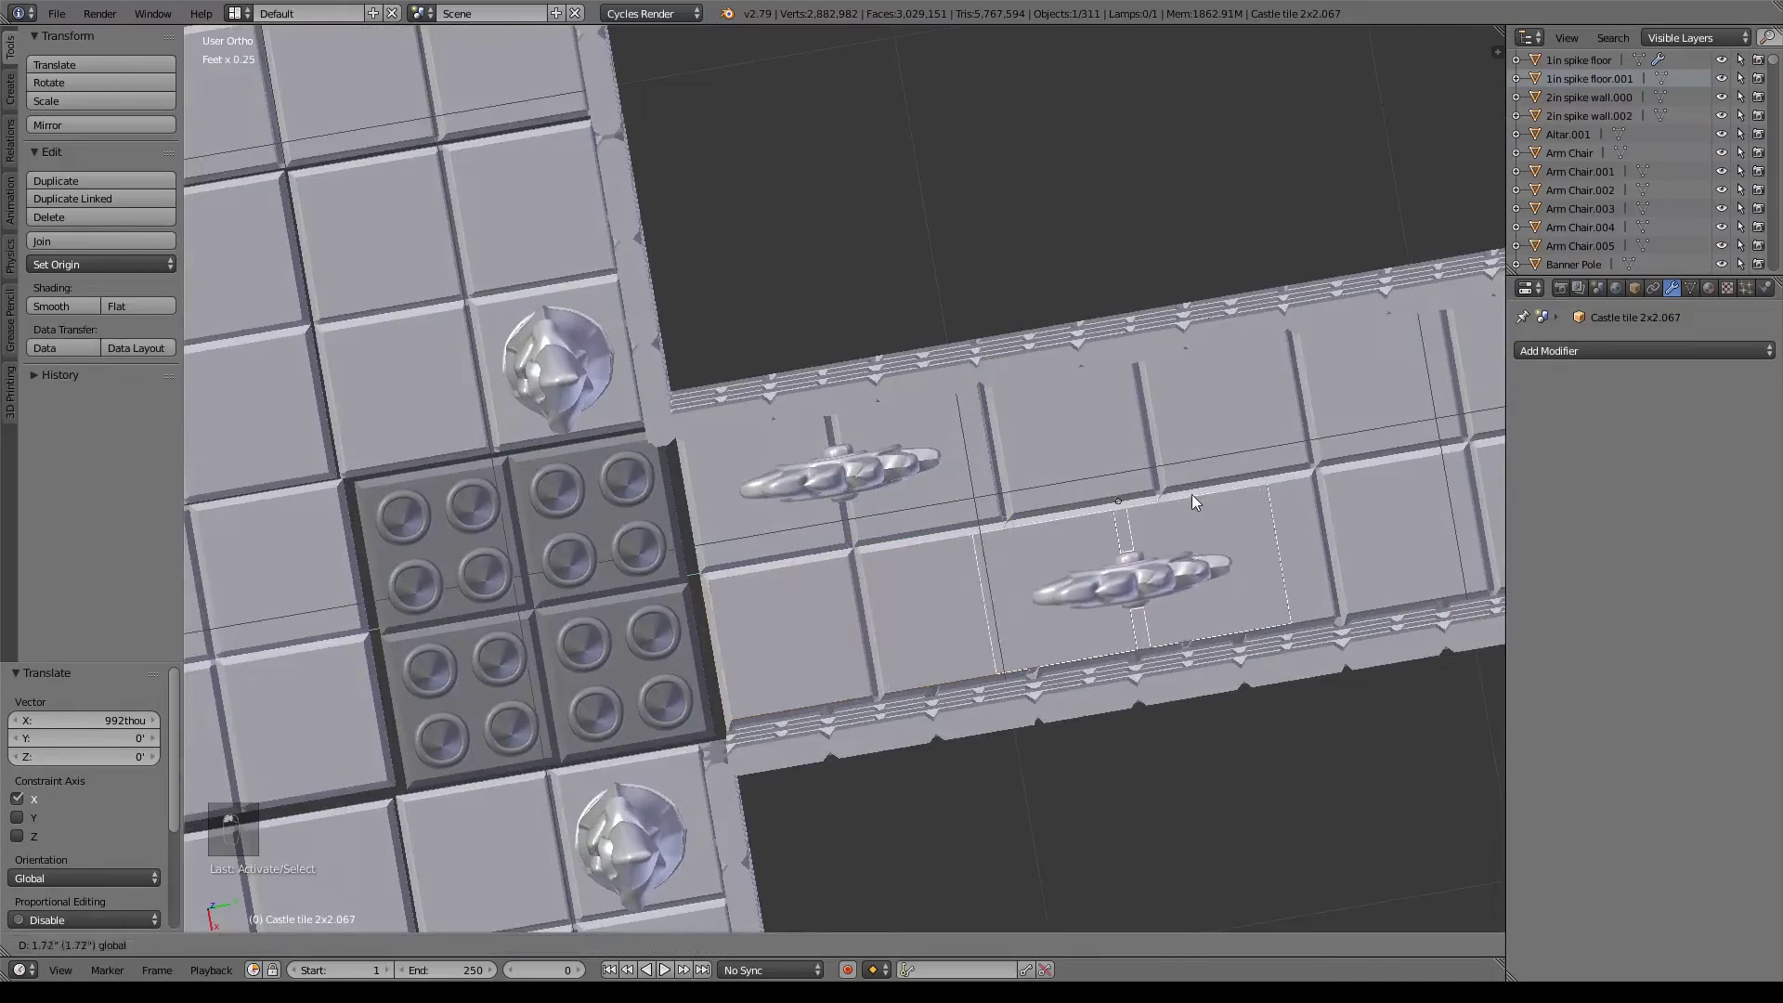
pyautogui.moveTo(1185, 573); pyautogui.dragTo(1095, 470)
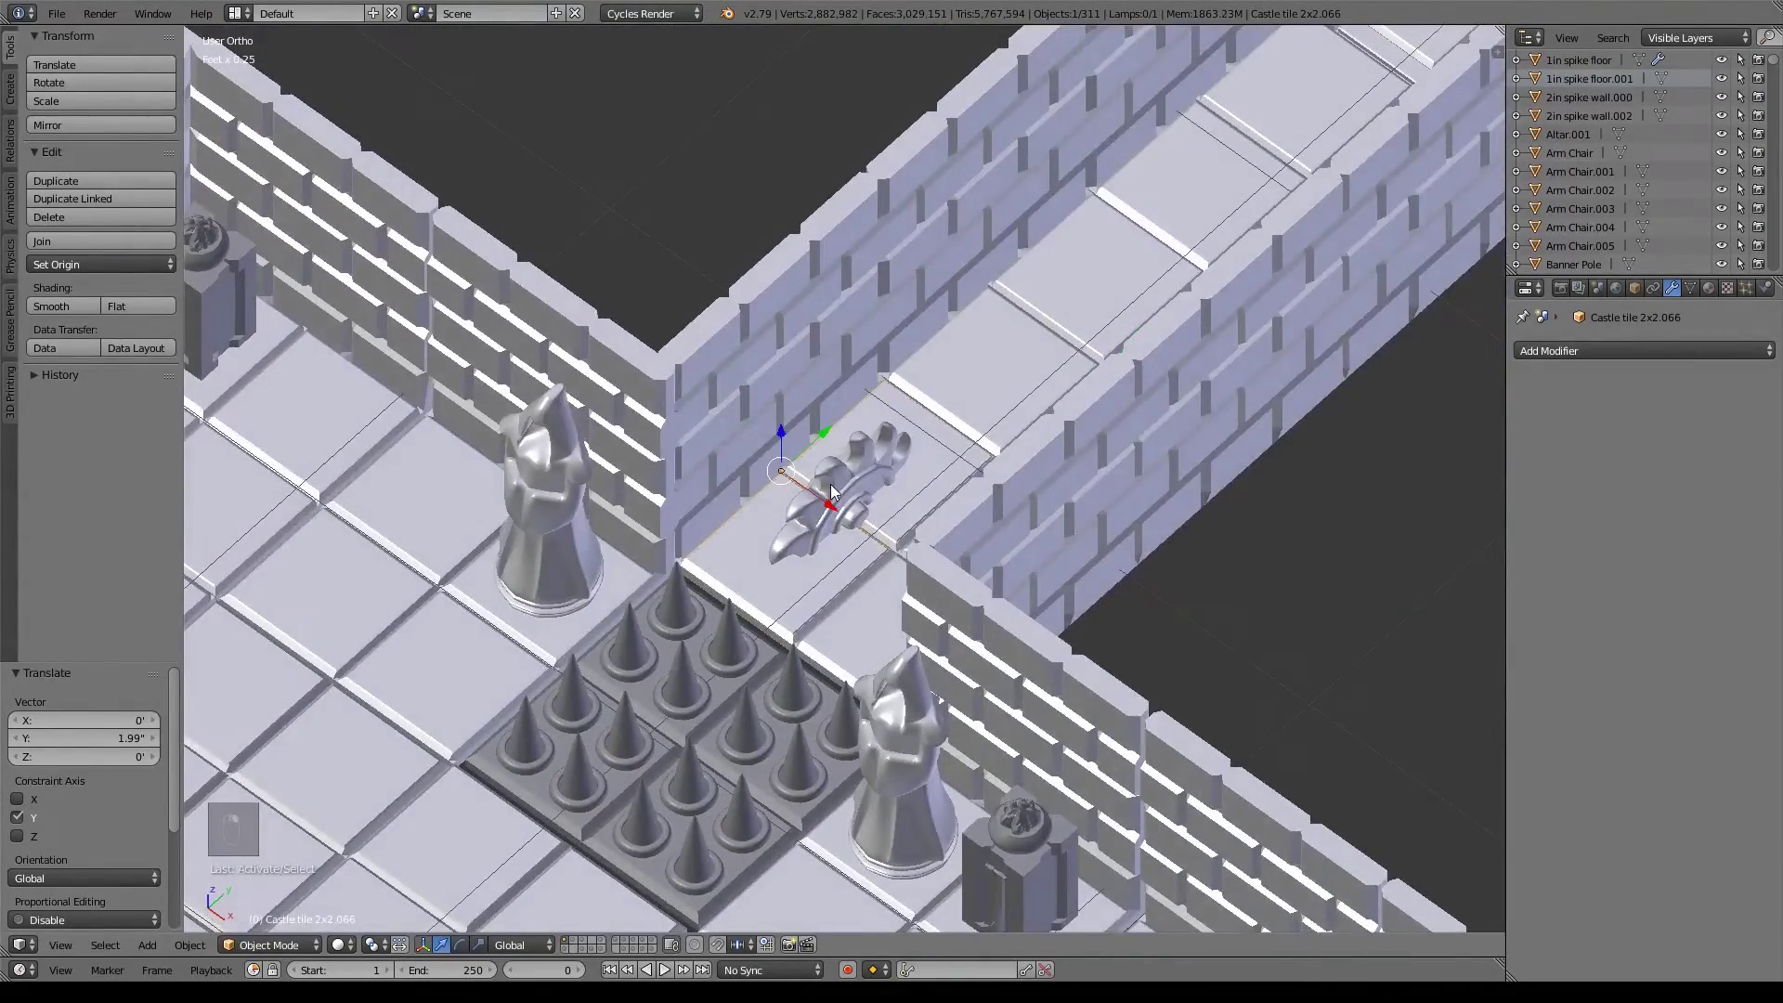
# Duplicate a third saw-blade tile and push it further down the hallway past the others.
pyautogui.press('shift+d')
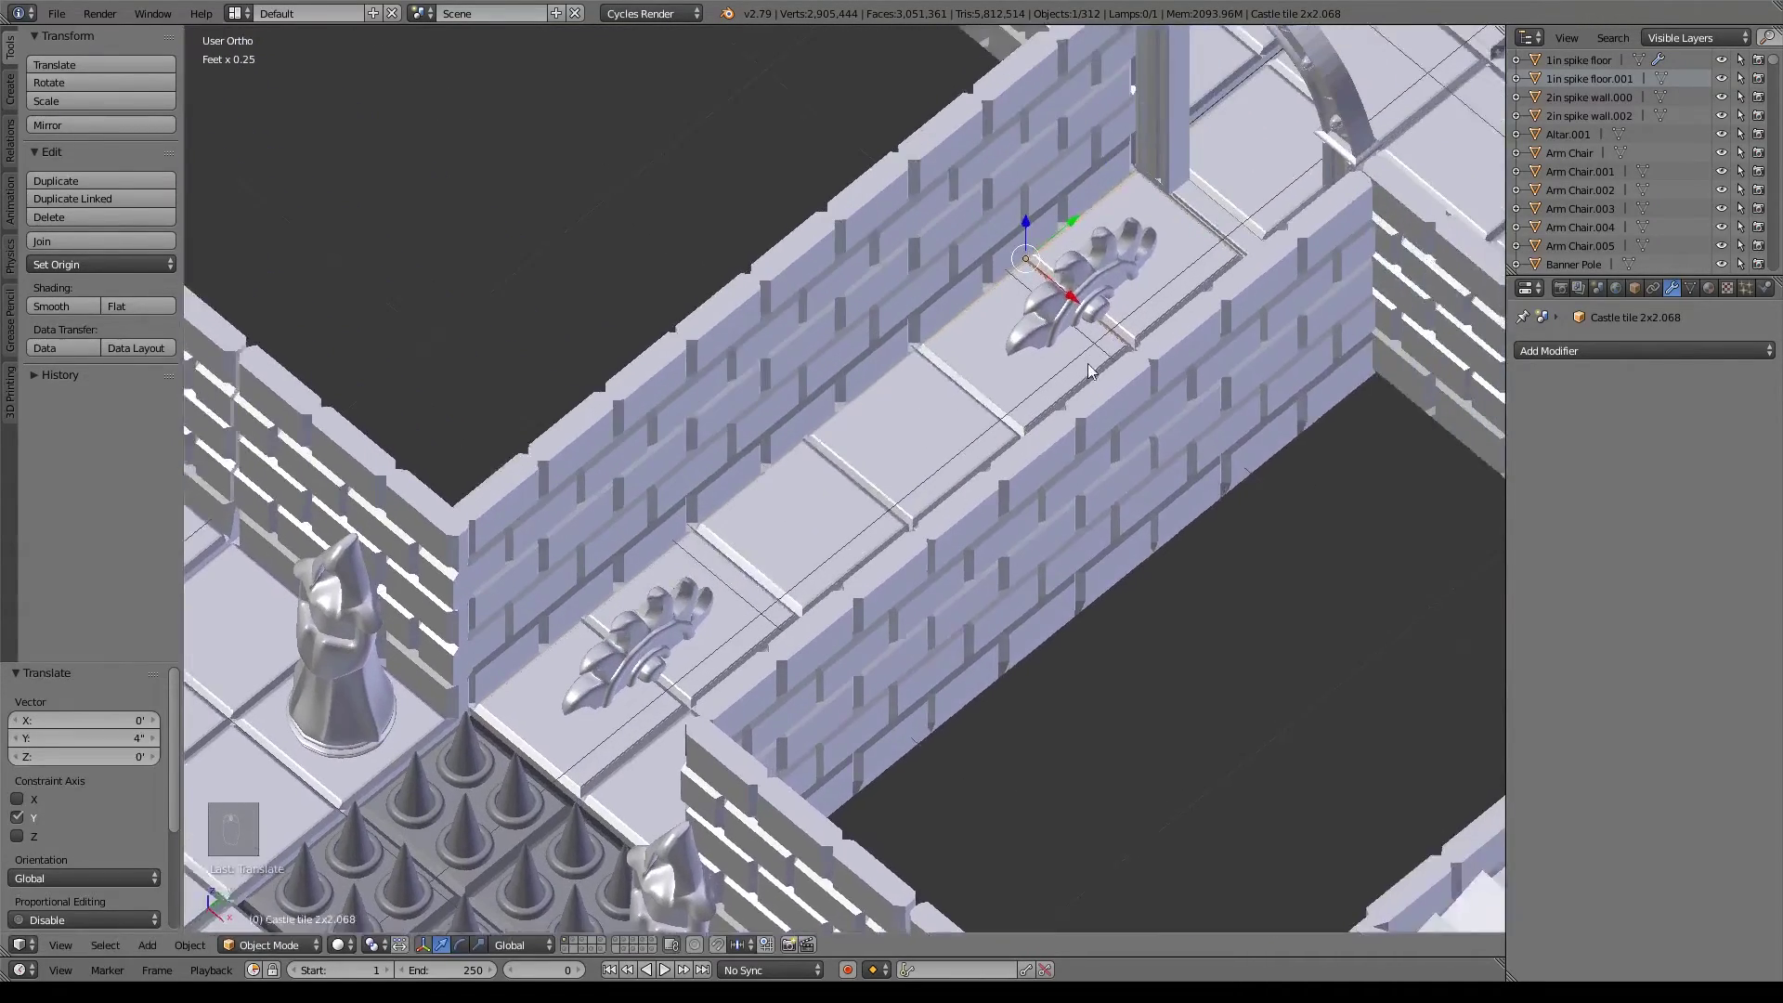
pyautogui.middleClick(947, 516)
pyautogui.middleClick(1006, 475)
pyautogui.moveTo(978, 504); pyautogui.dragTo(1239, 319)
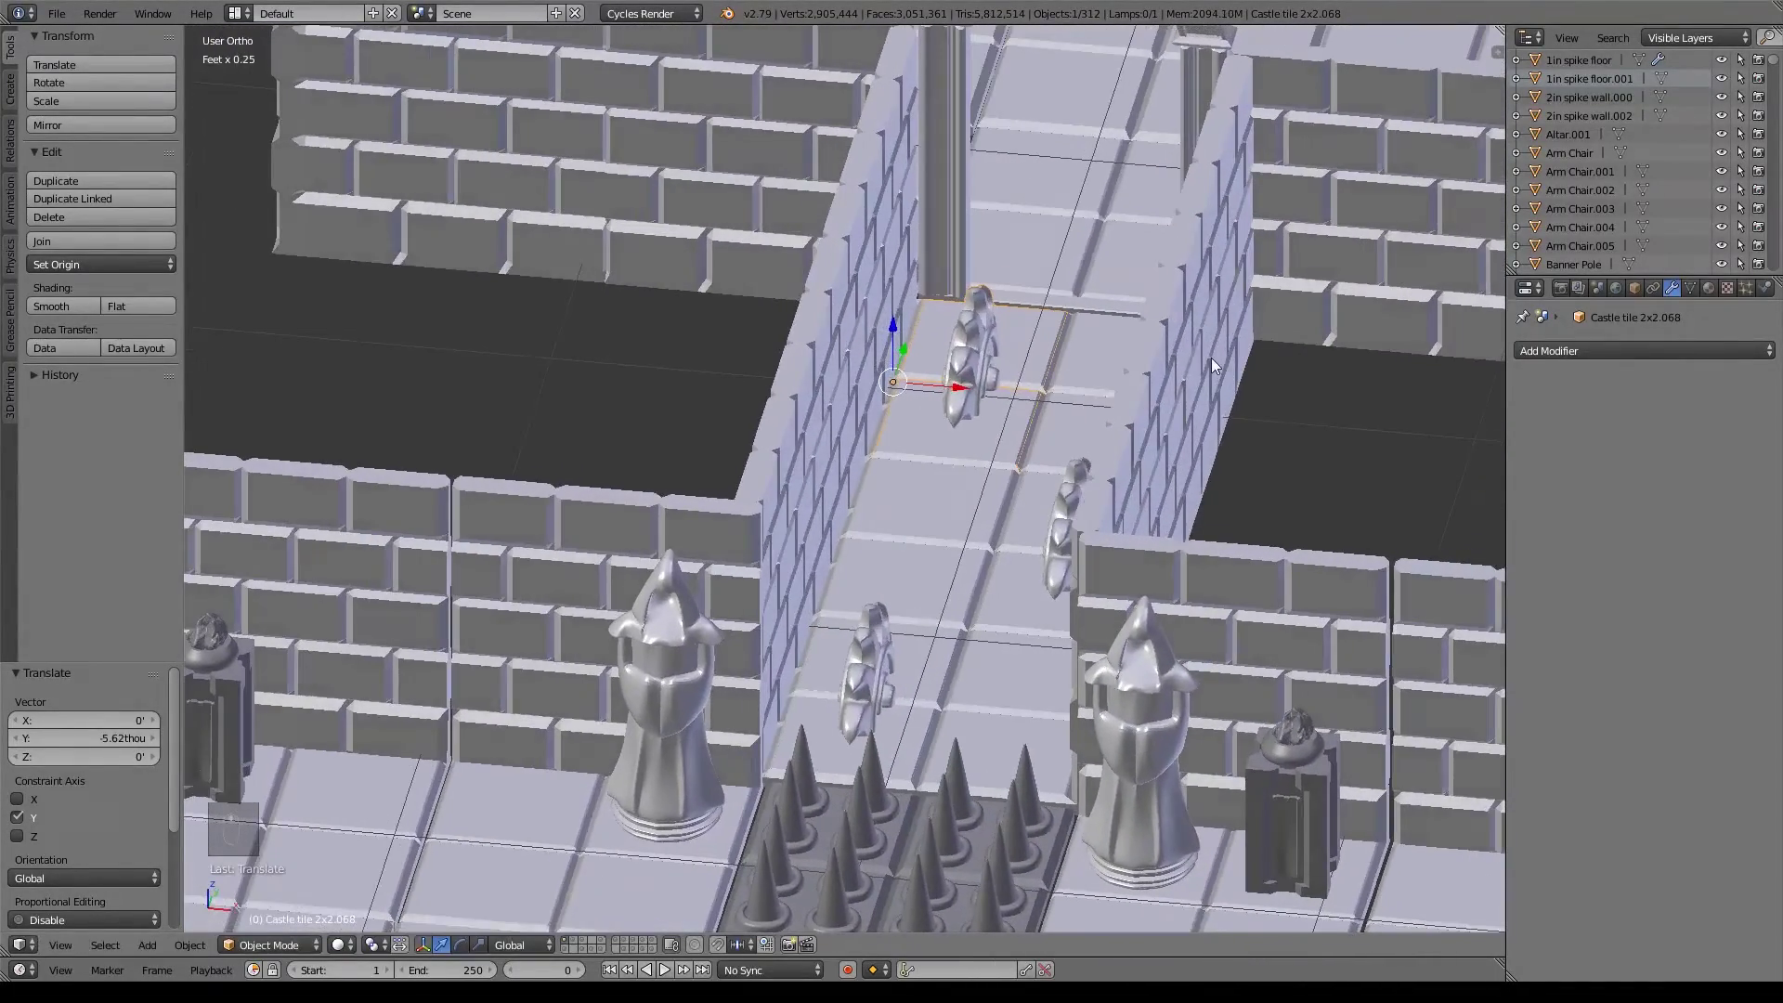
pyautogui.moveTo(1229, 362); pyautogui.dragTo(1202, 526)
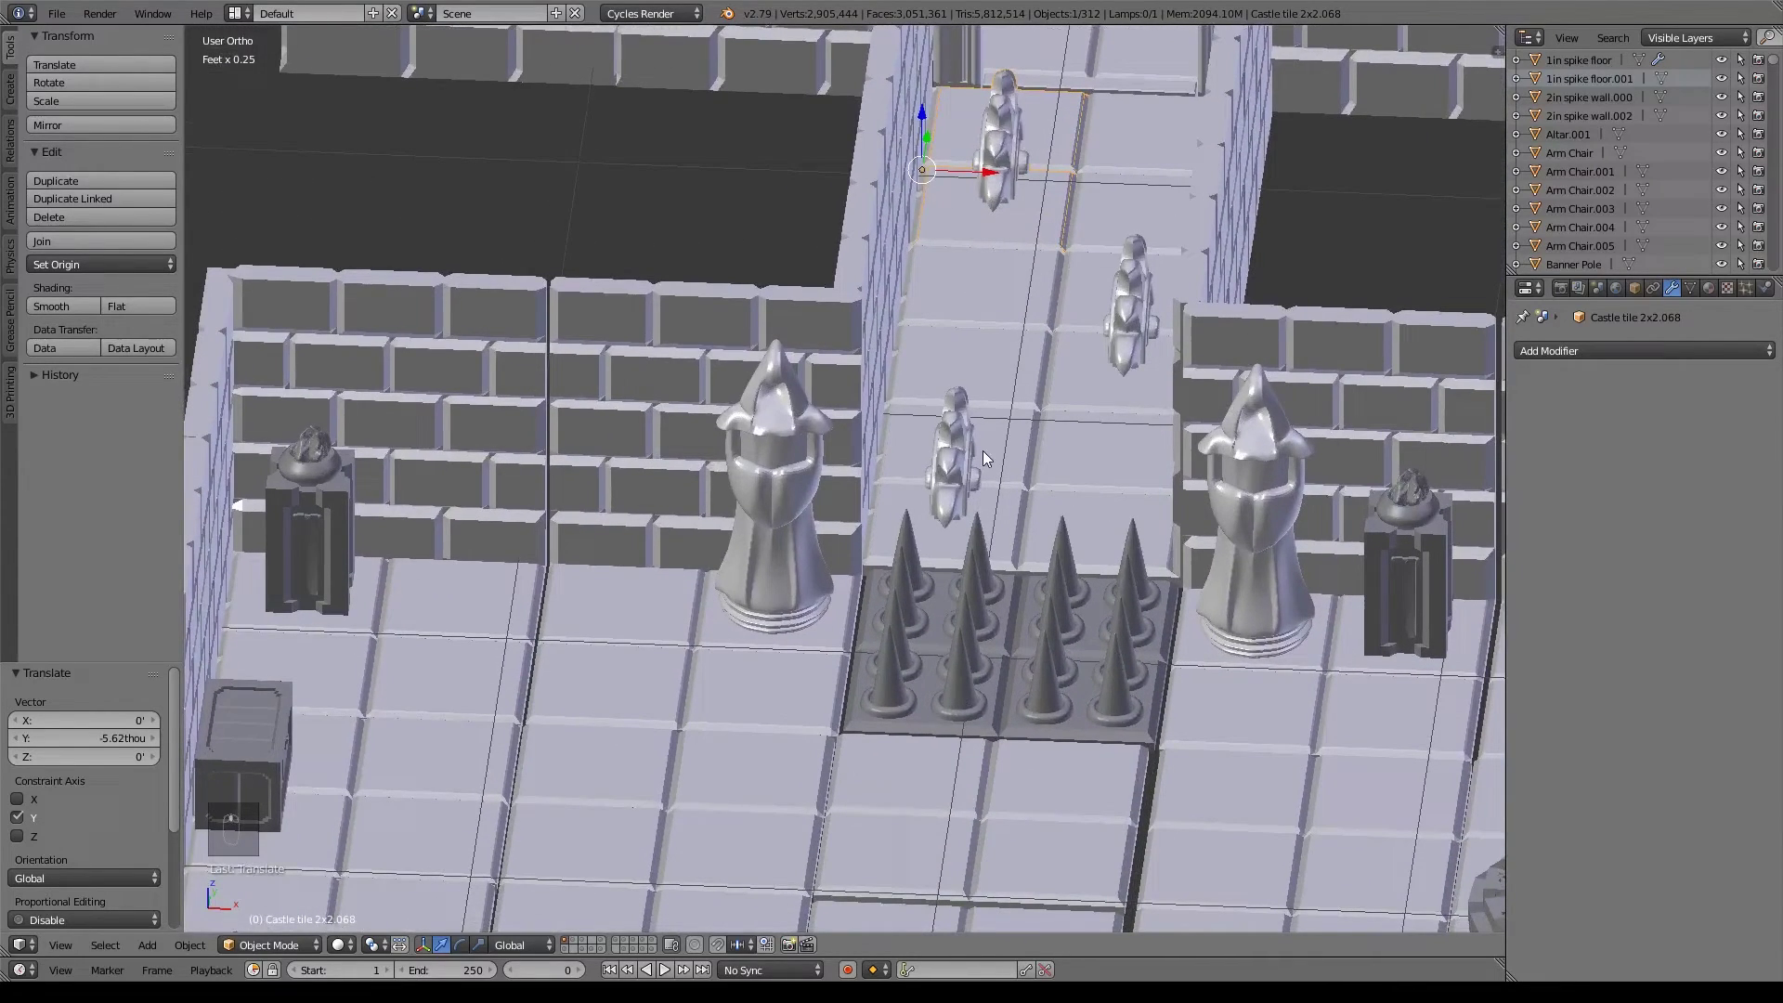